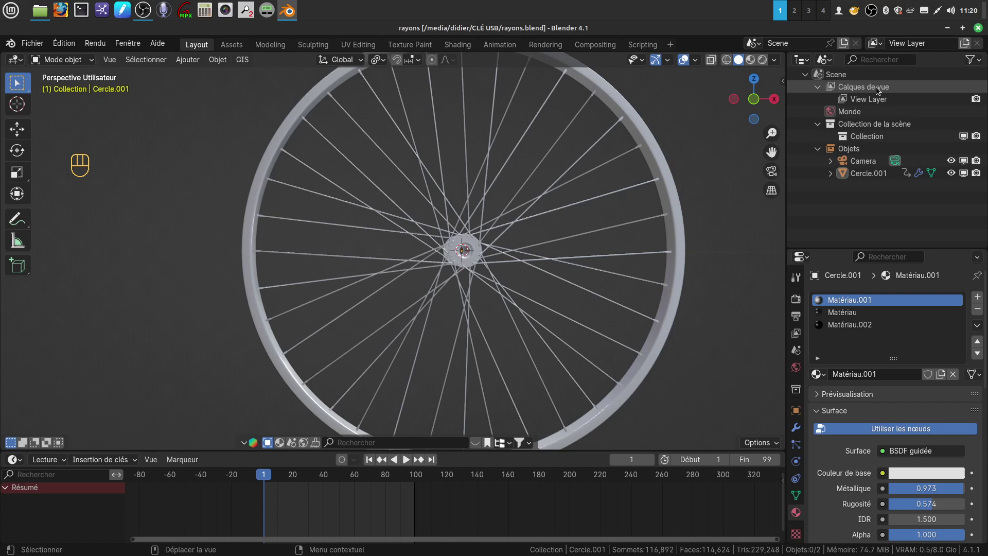
Step: Orbit and zoom around the finished wheel, inspecting the hub from the front and side
left_click_drag(542, 236, 570, 237)
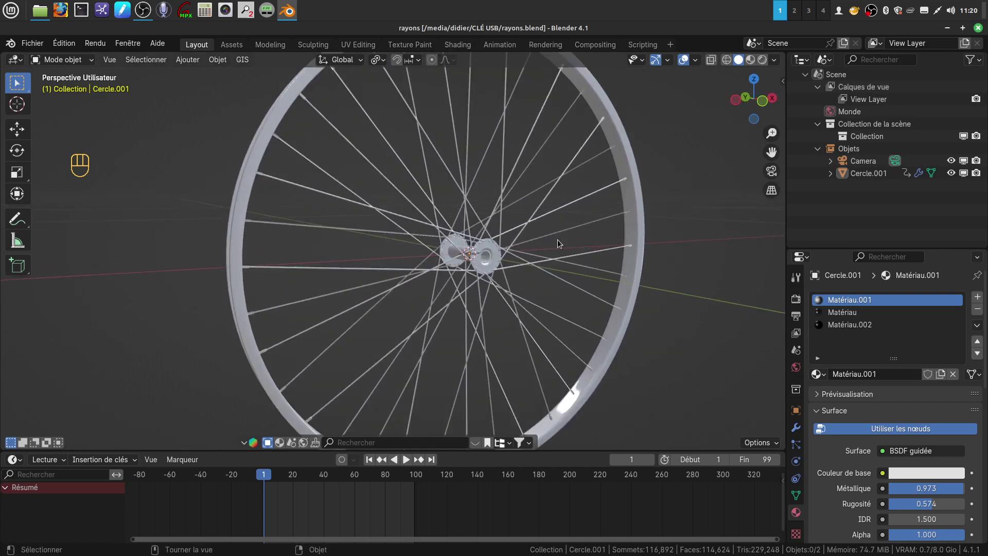
left_click_drag(558, 228, 535, 232)
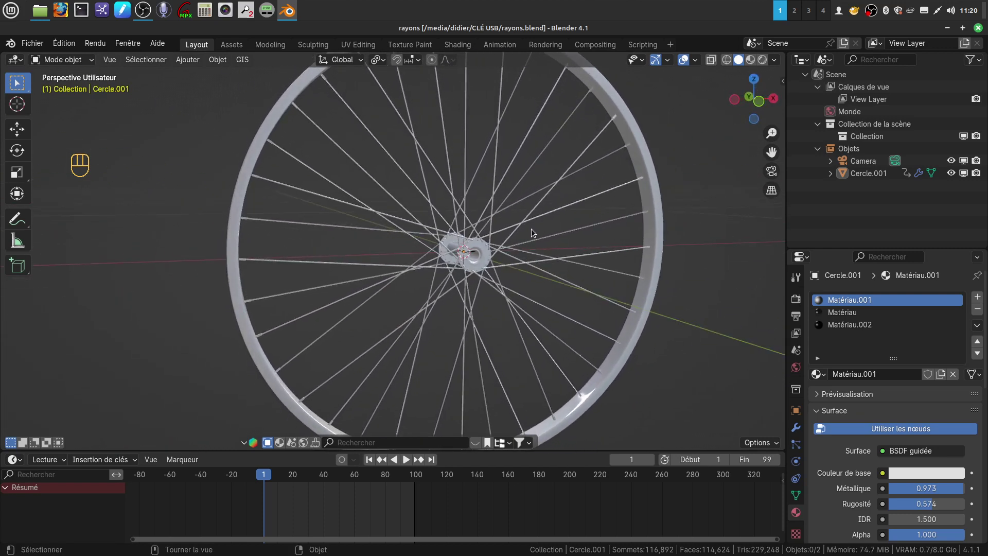
left_click_drag(513, 218, 495, 215)
left_click_drag(535, 223, 533, 223)
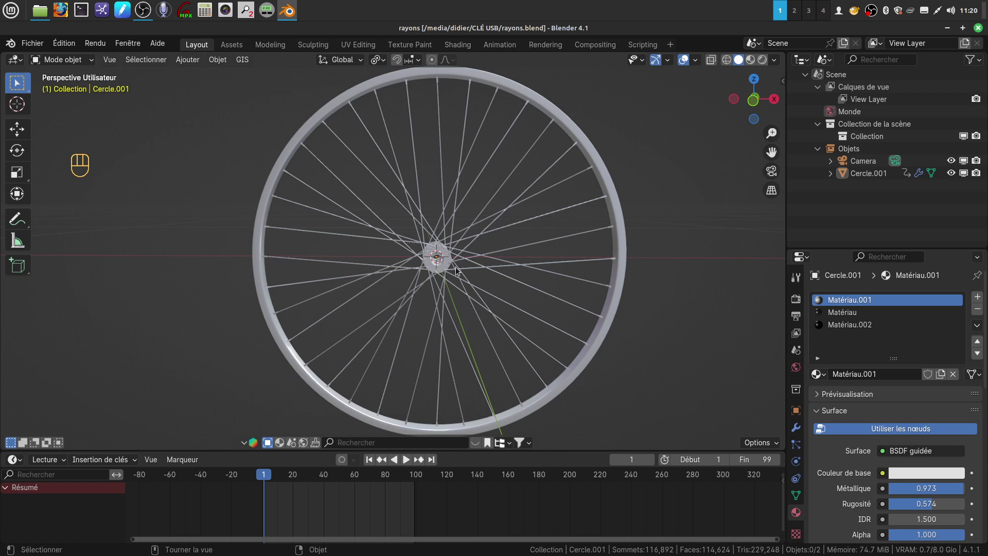
left_click_drag(478, 272, 478, 269)
left_click_drag(458, 252, 459, 247)
middle_click(445, 252)
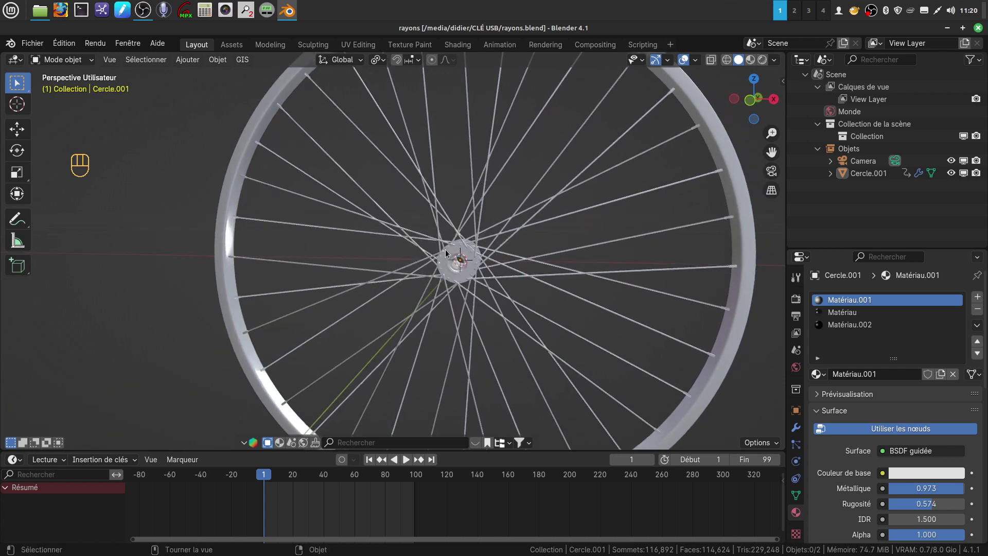
left_click_drag(430, 290, 448, 287)
key("KP_1")
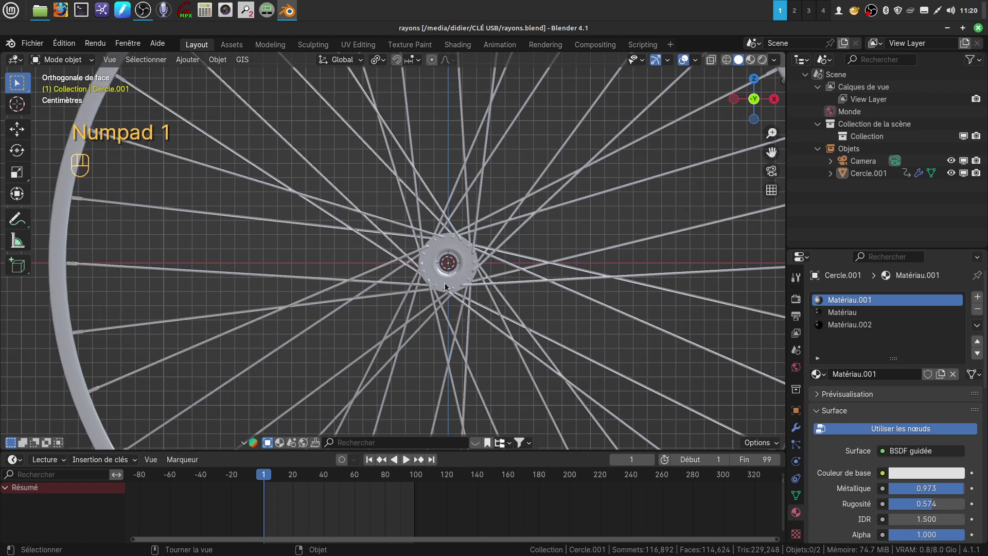
left_click_drag(452, 260, 415, 277)
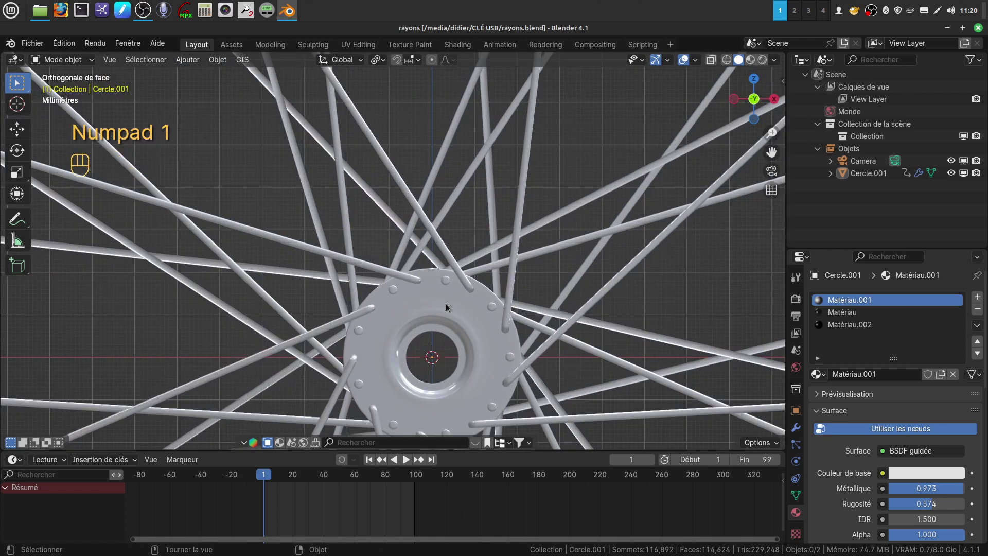
left_click_drag(451, 291, 425, 269)
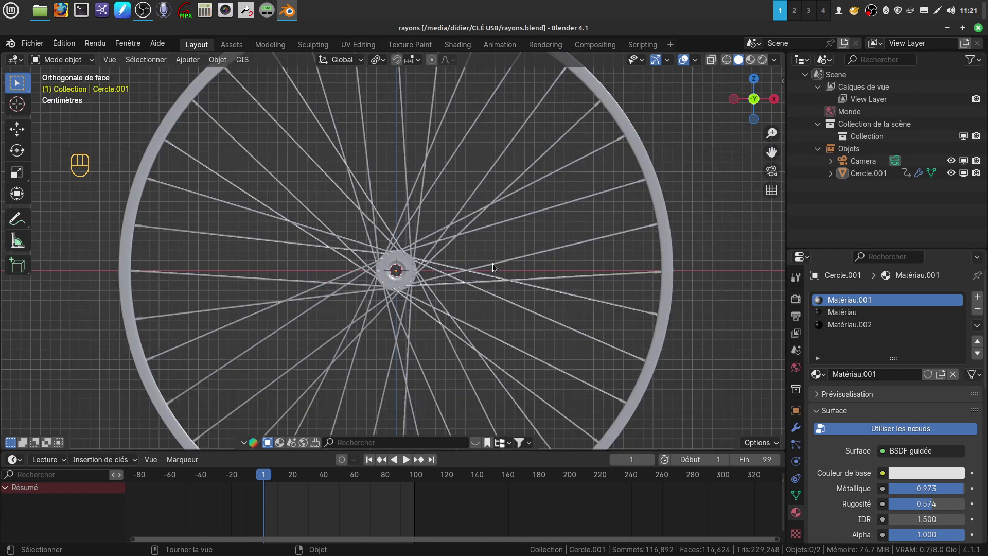
left_click_drag(497, 241, 495, 255)
middle_click(496, 255)
left_click_drag(483, 252, 460, 257)
left_click_drag(471, 228, 450, 230)
middle_click(451, 230)
middle_click(426, 235)
left_click_drag(441, 265, 513, 259)
middle_click(513, 278)
middle_click(469, 258)
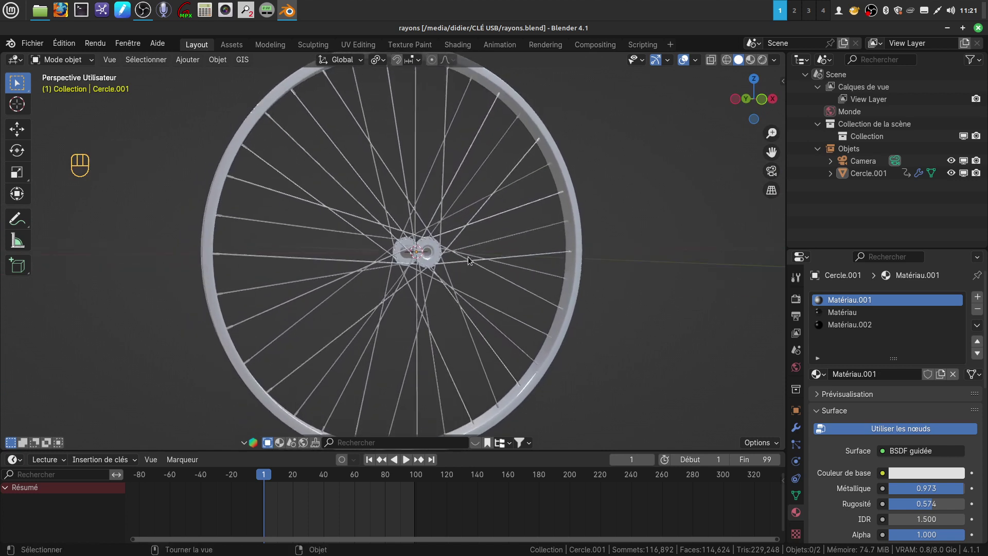
left_click_drag(464, 262, 439, 293)
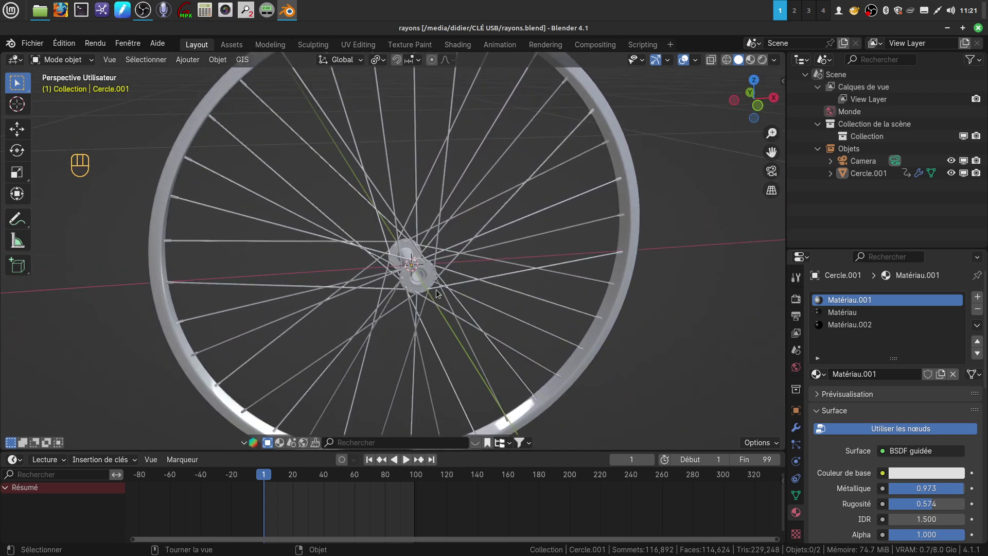
left_click_drag(446, 286, 488, 258)
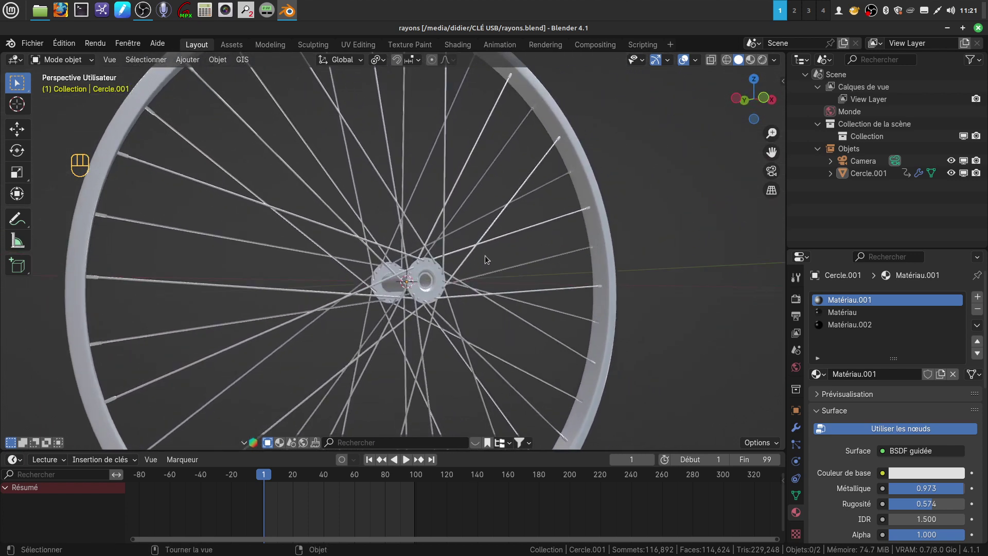
left_click_drag(456, 273, 460, 294)
middle_click(458, 296)
left_click_drag(457, 283, 491, 273)
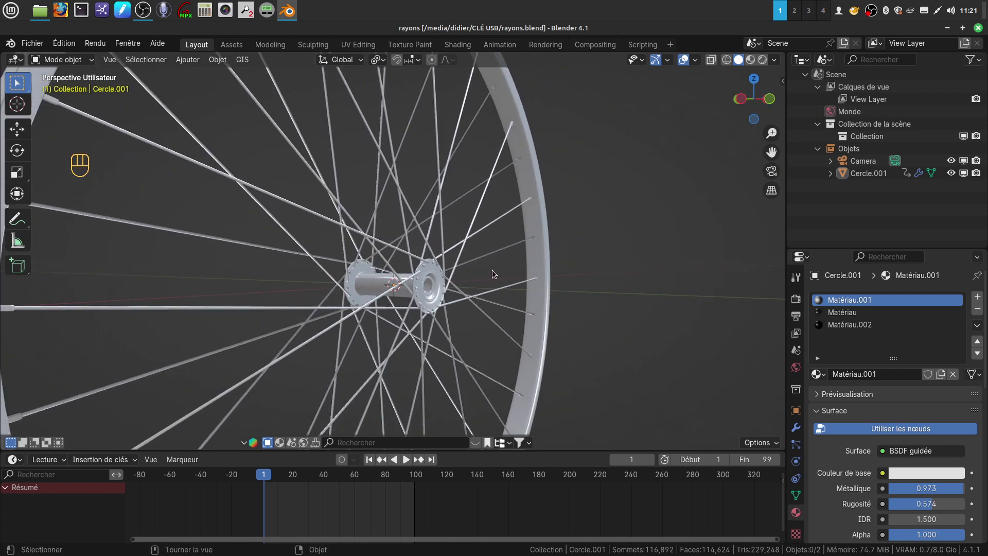
left_click_drag(467, 284, 382, 284)
left_click_drag(458, 280, 450, 286)
left_click_drag(484, 274, 529, 274)
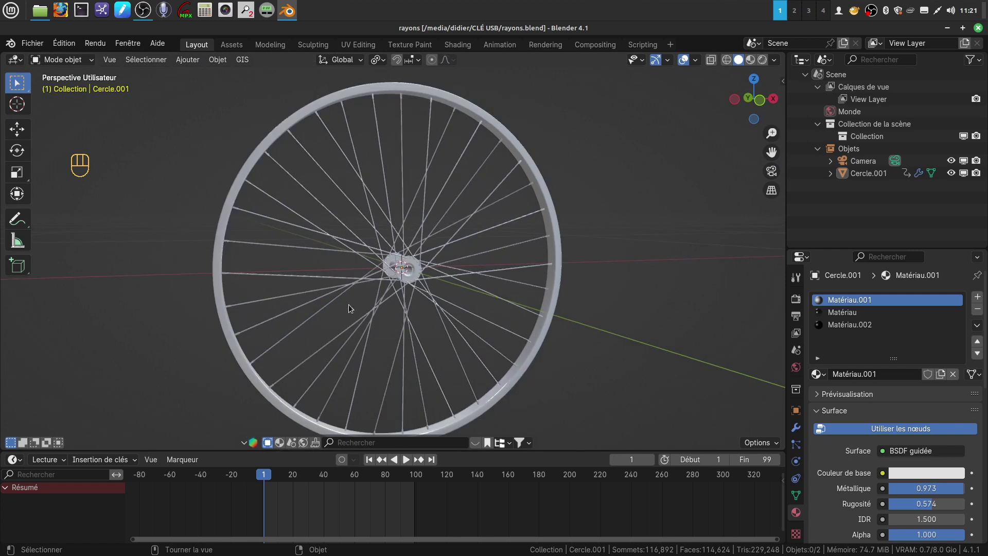
left_click_drag(381, 286, 393, 276)
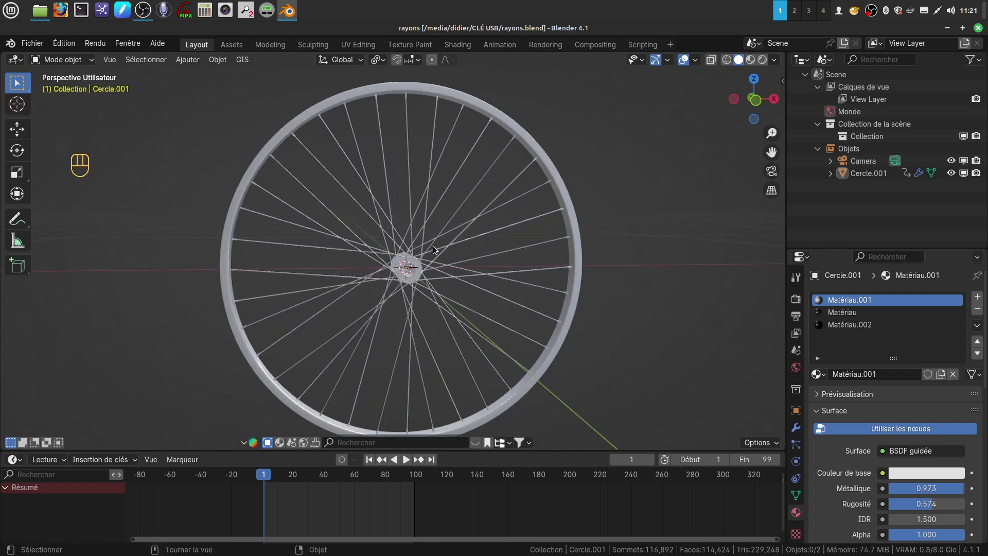
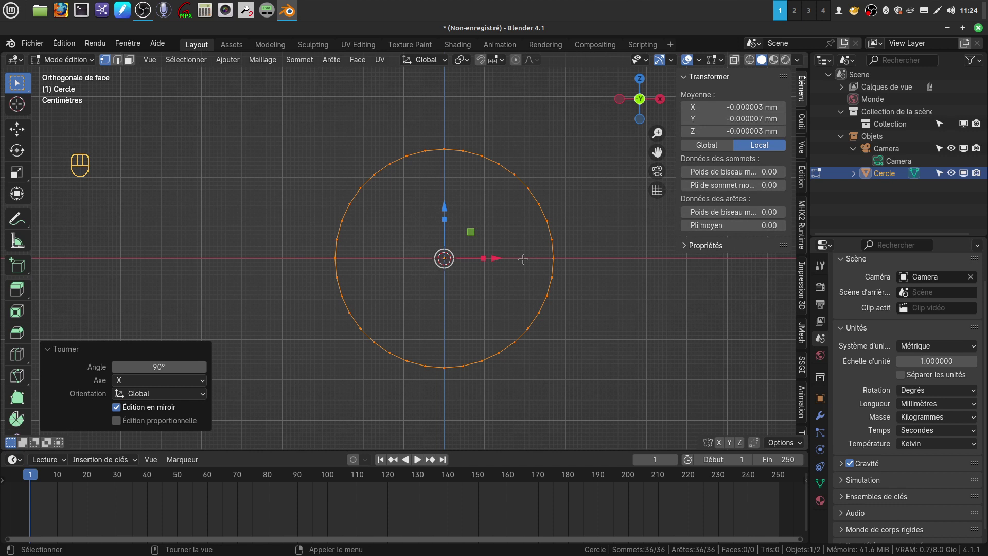
Step: Leave Edit Mode and duplicate the upright circle in place as Cercle.001
key("Tab")
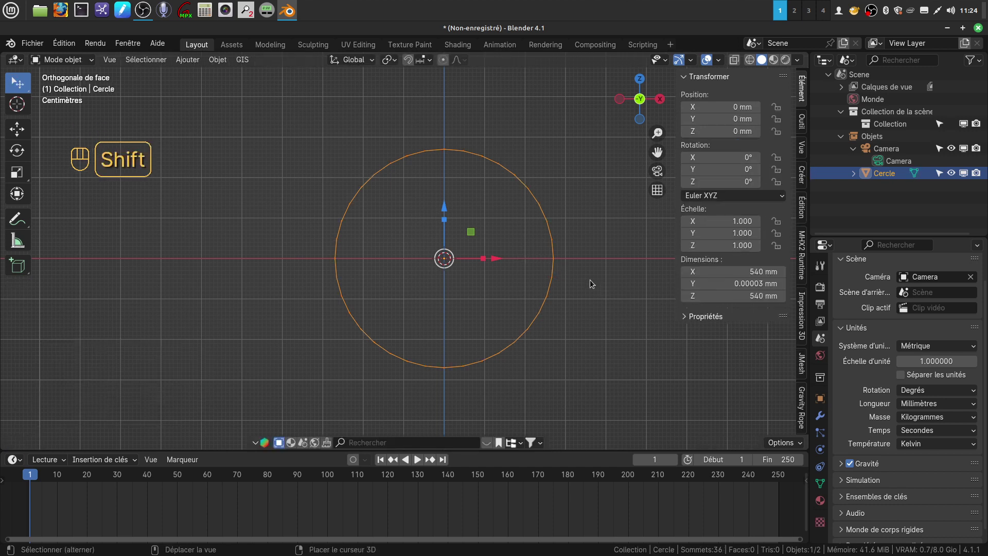
key("shift+d")
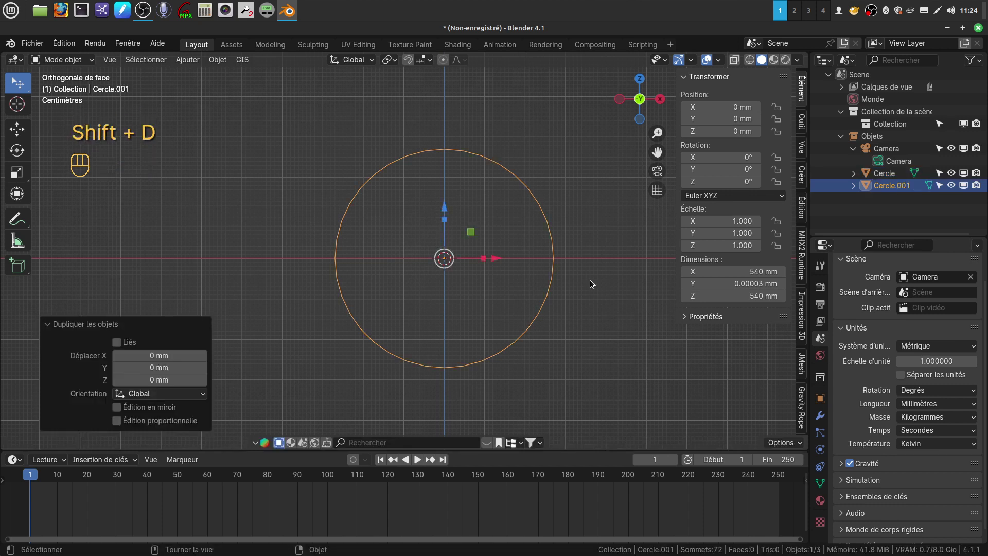
Step: Scale Cercle.001 down to 0.085 (hub size) and apply its scale so it reads 1.0
key("s")
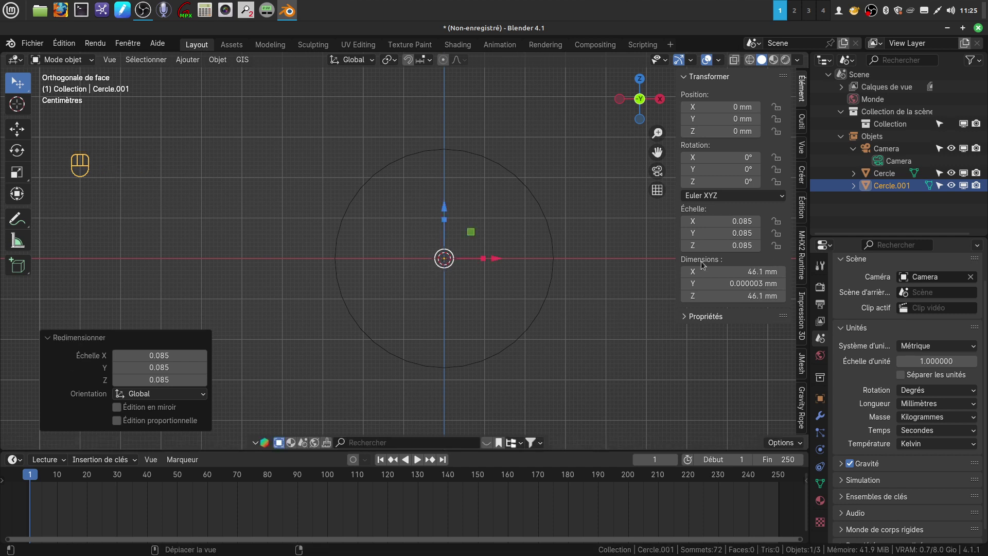
left_click_drag(464, 259, 460, 252)
left_click(492, 305)
left_click_drag(487, 316, 477, 317)
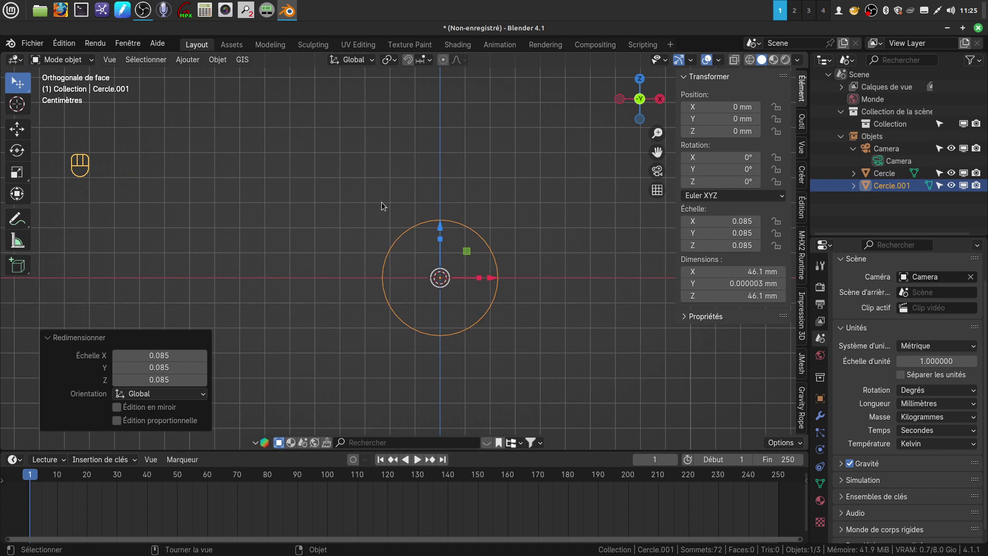
key("ctrl+a")
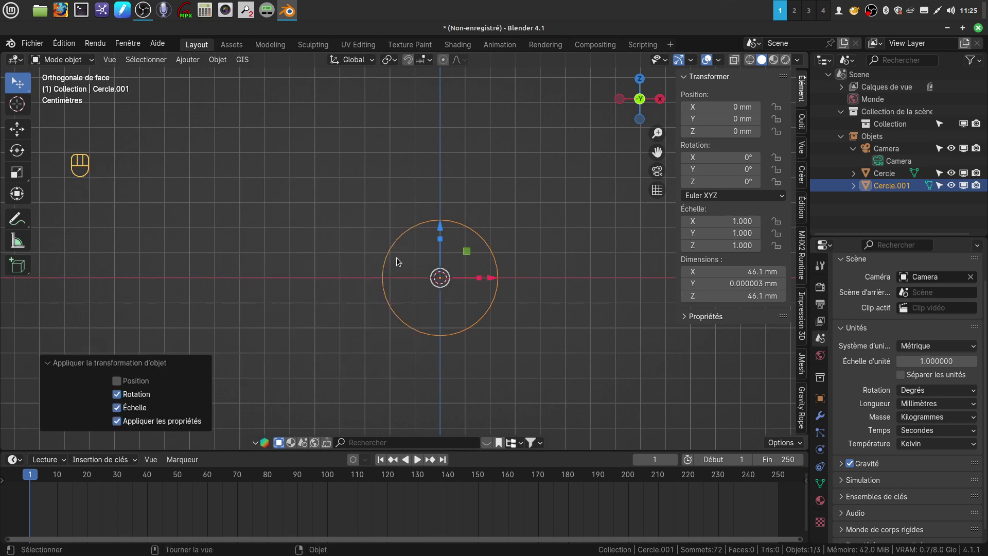
Step: Extrude the small circle inward twice into a flat ring and bevel its middle vertex ring
key("Tab")
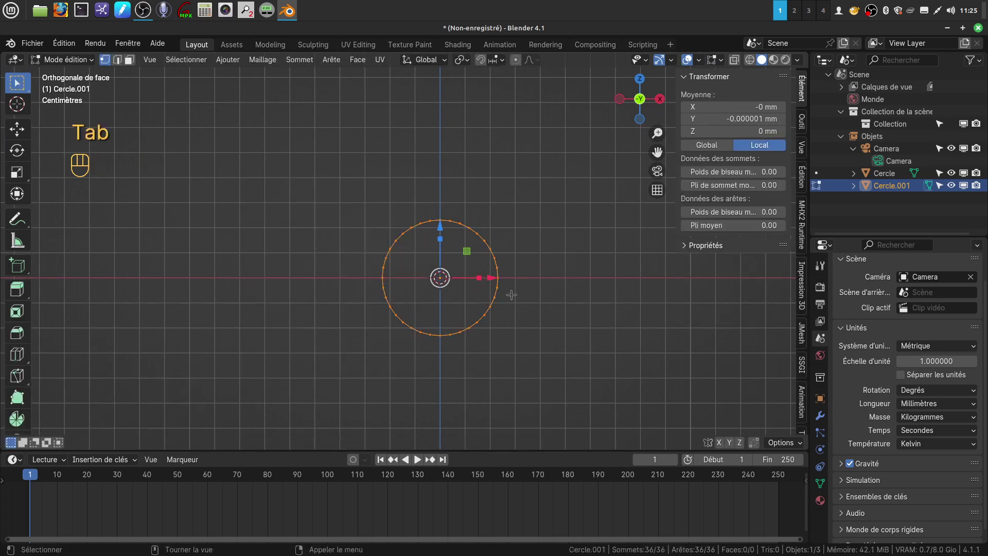
key("e")
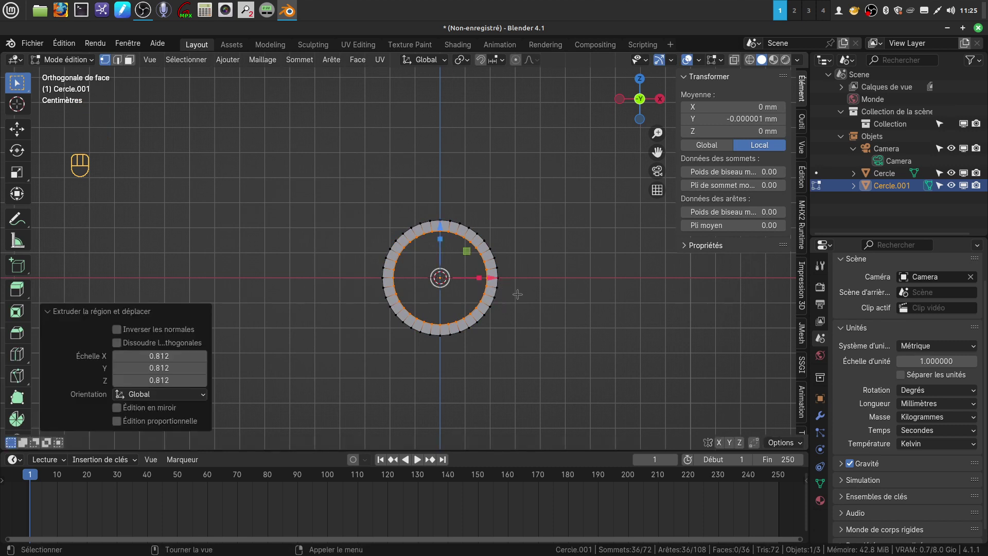
key("e")
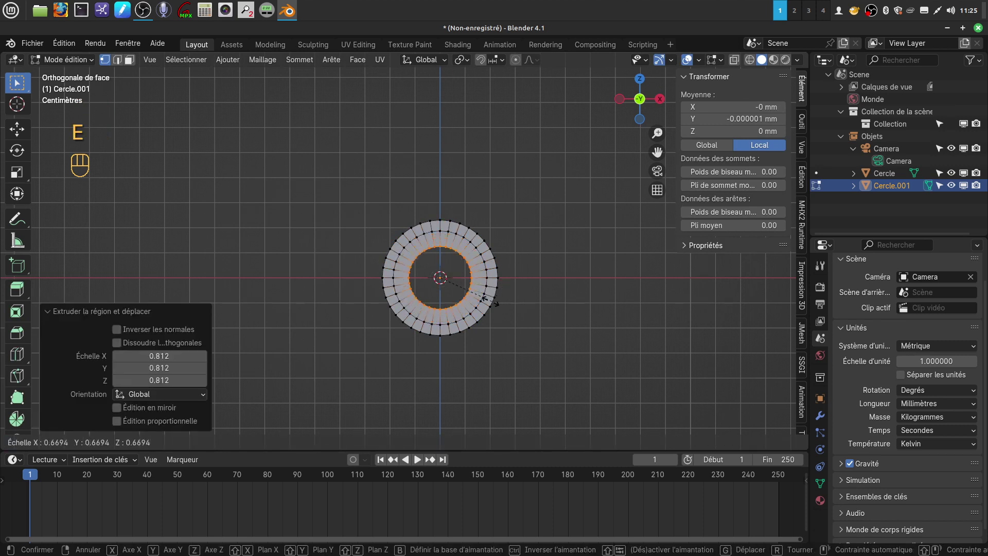
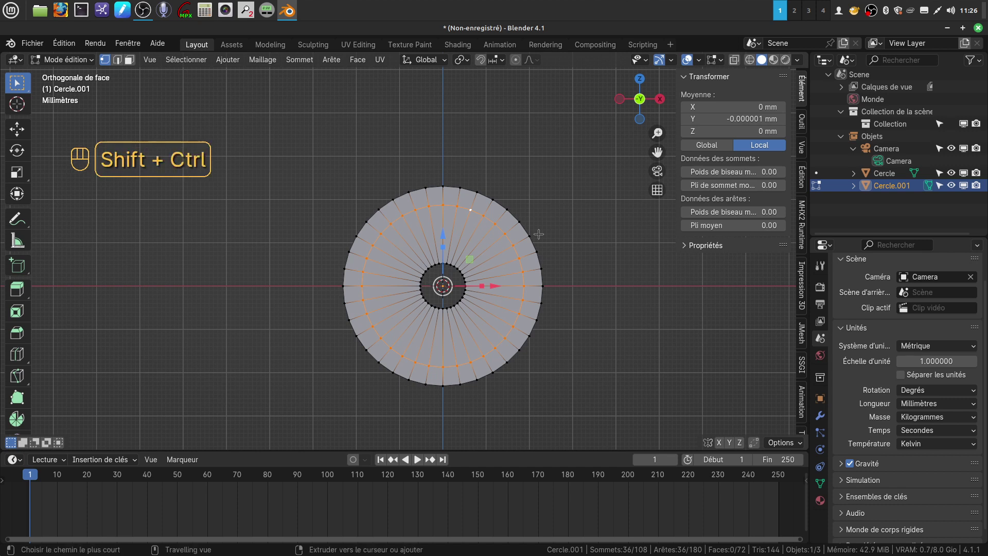
key("ctrl+shift+b")
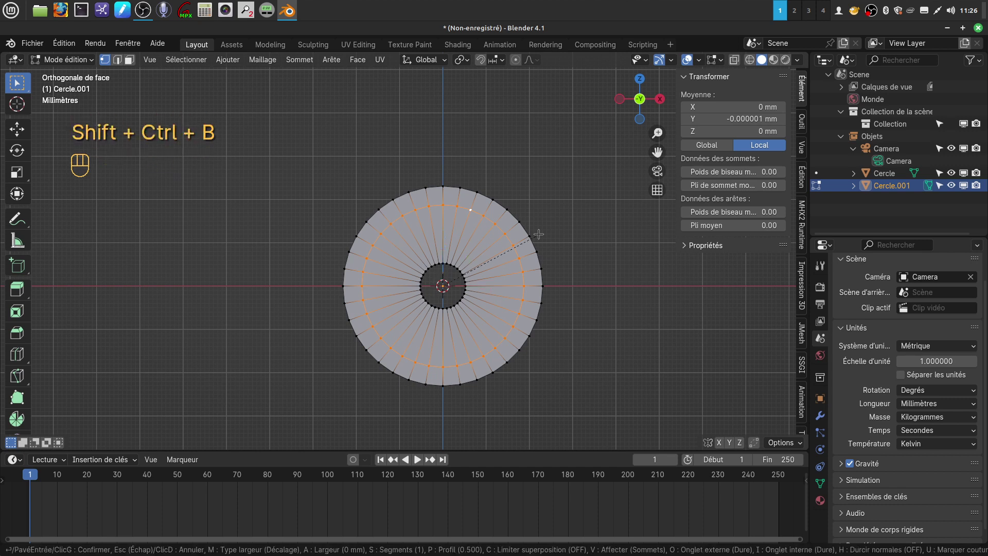
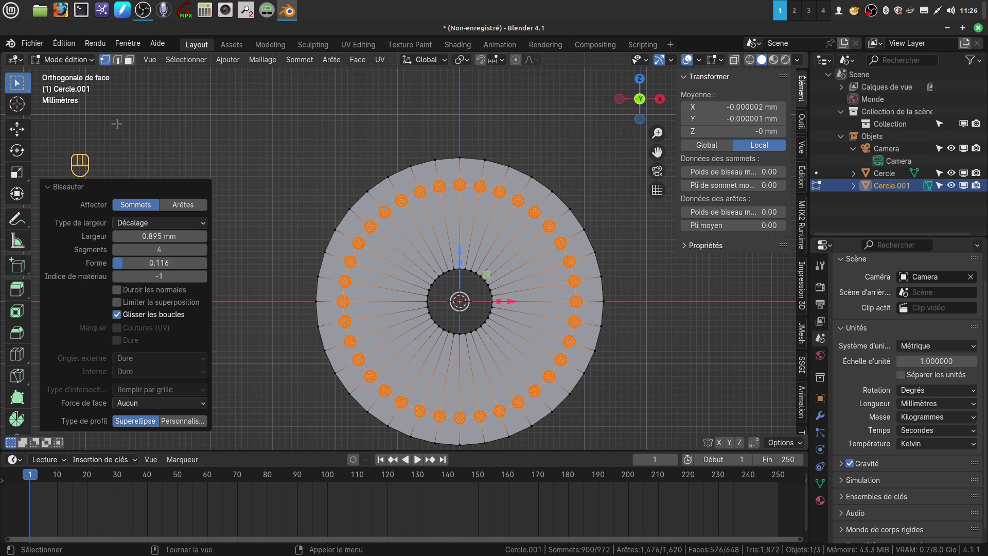
Step: Scale the vertex ring by about 1.409, round it with LoopTools Circle and delete the faces to leave holes
left_click(133, 66)
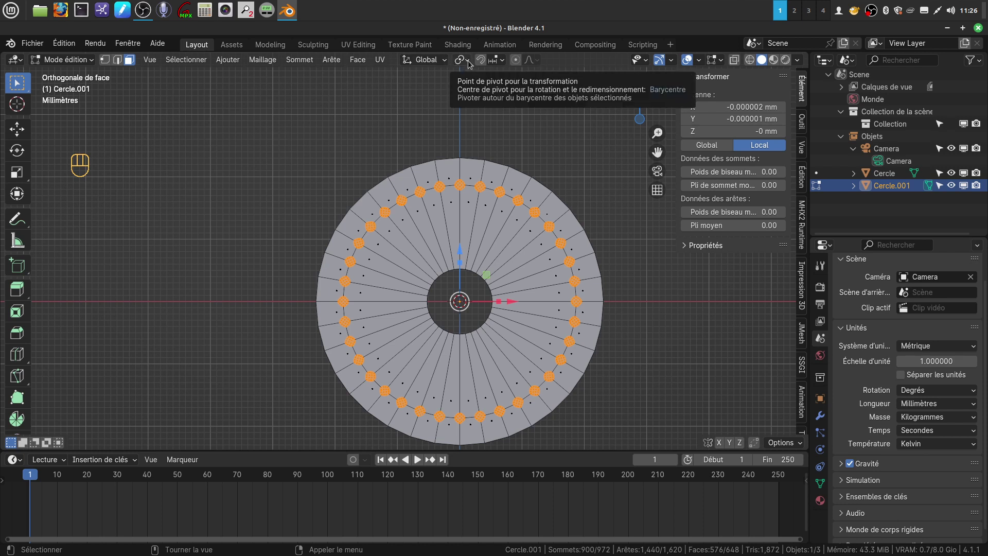
left_click_drag(471, 64, 487, 118)
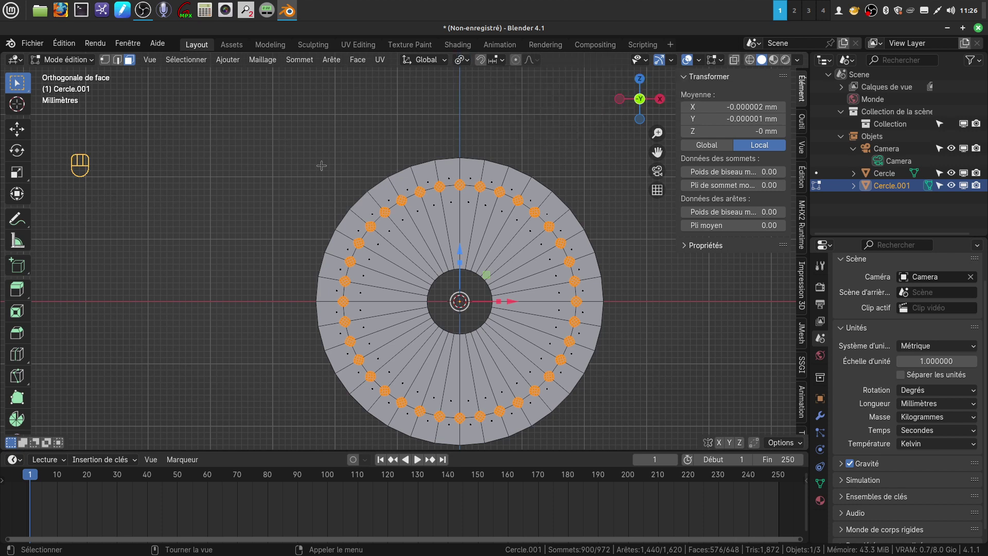
key("s")
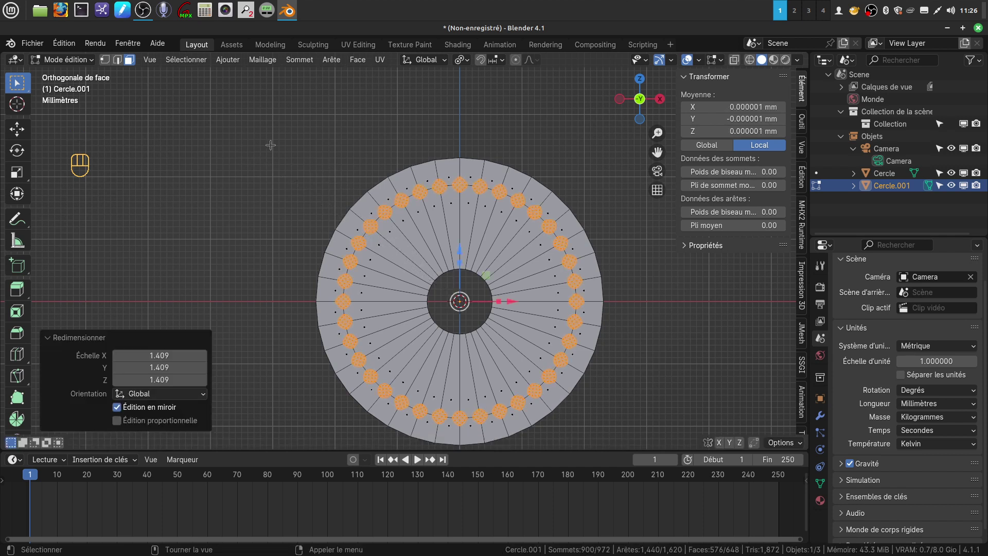
left_click_drag(235, 157, 348, 166)
left_click(348, 166)
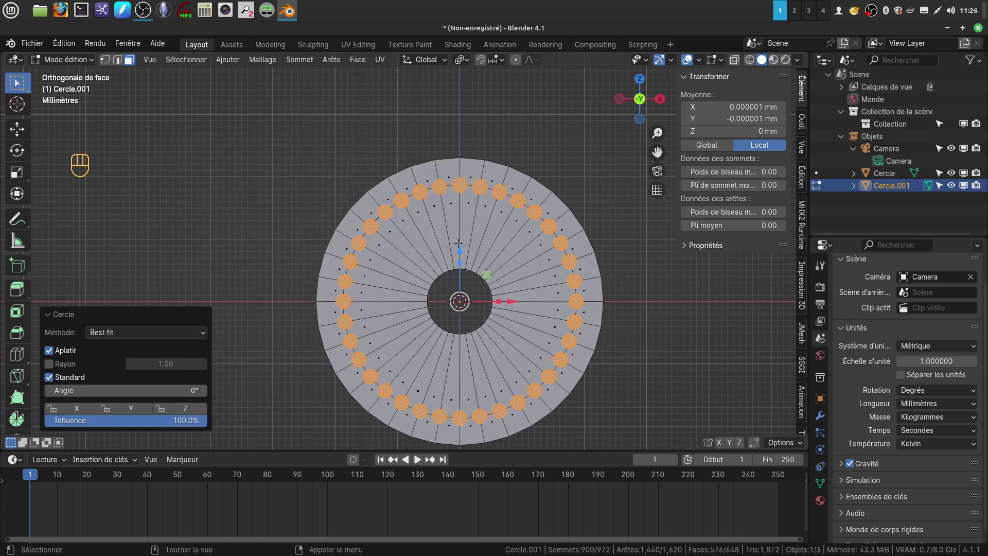
key("x")
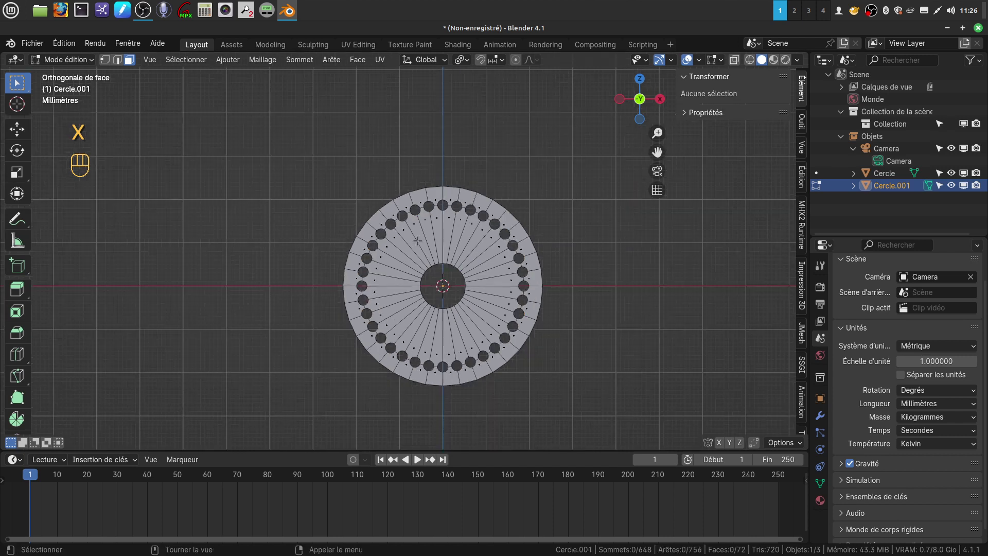
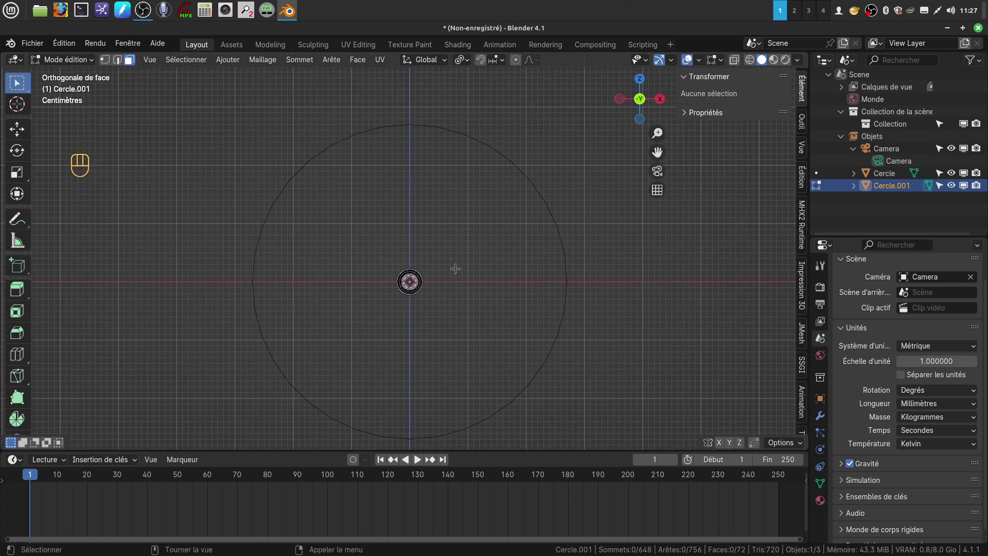
Step: Switch to the large outer Cercle and enter vertex editing with nothing selected
key("Tab")
left_click(471, 140)
key("Tab")
left_click(108, 63)
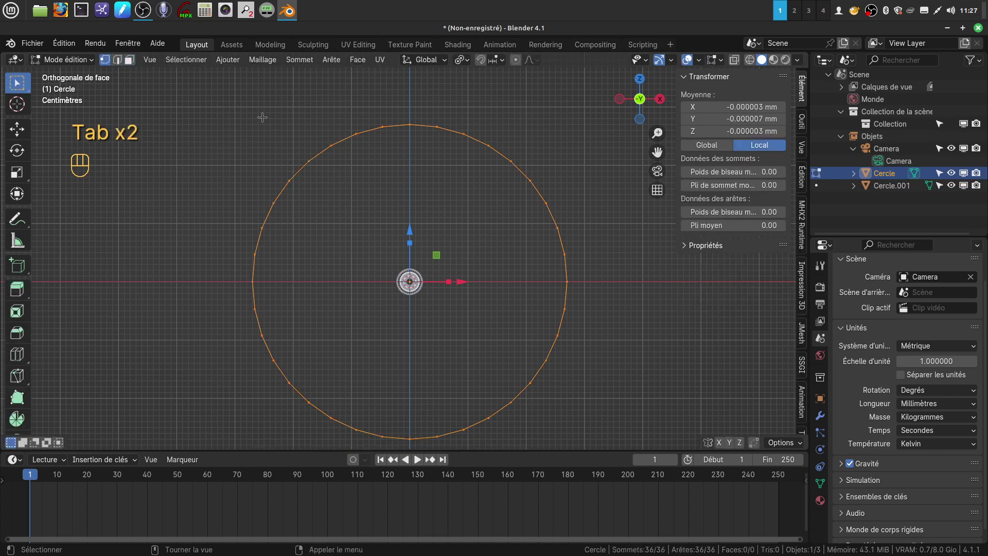
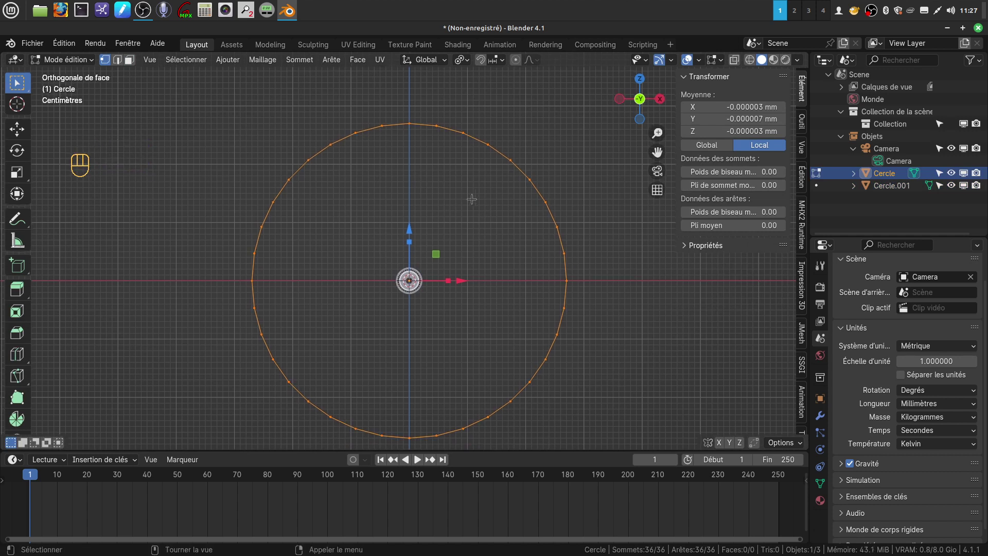
Step: Deselect all vertices and brush-select the unwanted ones to trim the circle to a top arc
key("a")
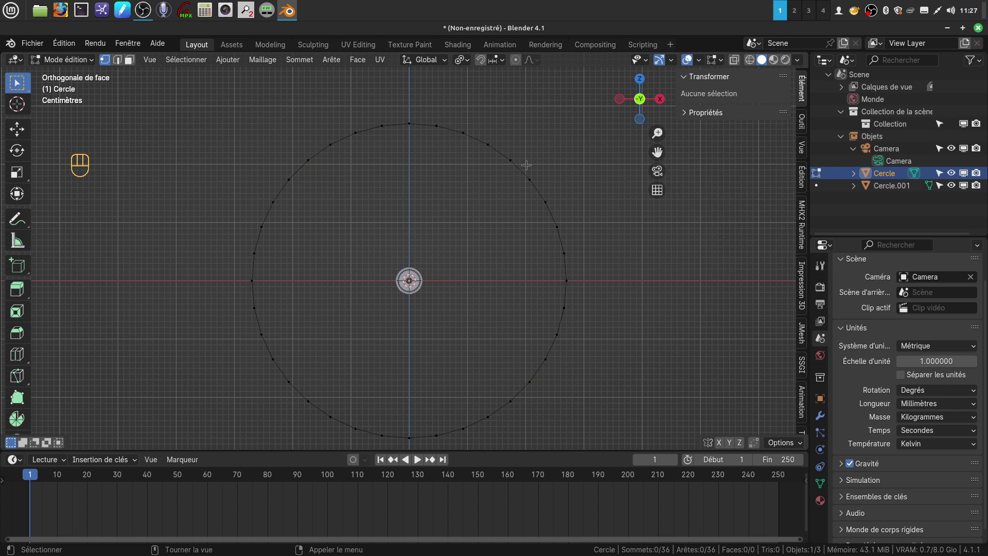
key("c")
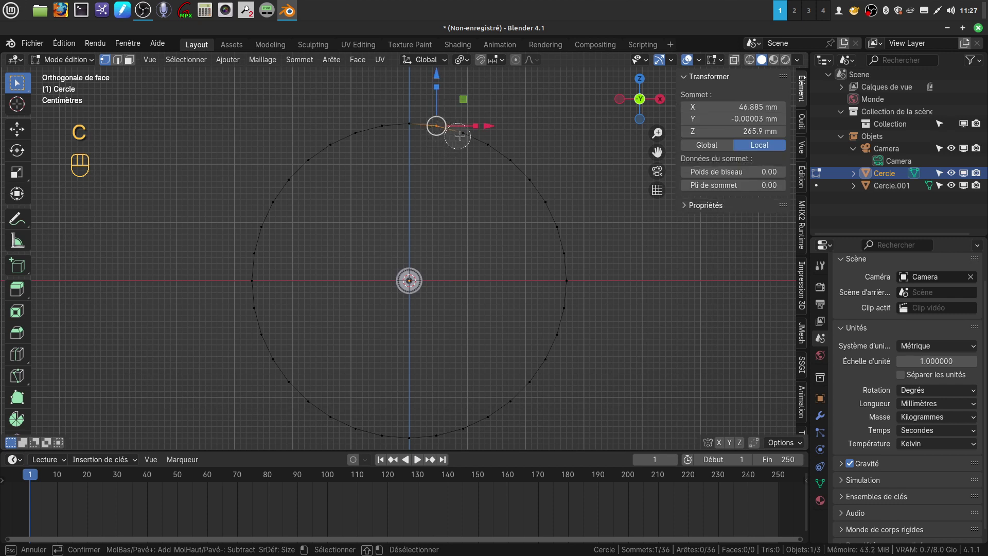
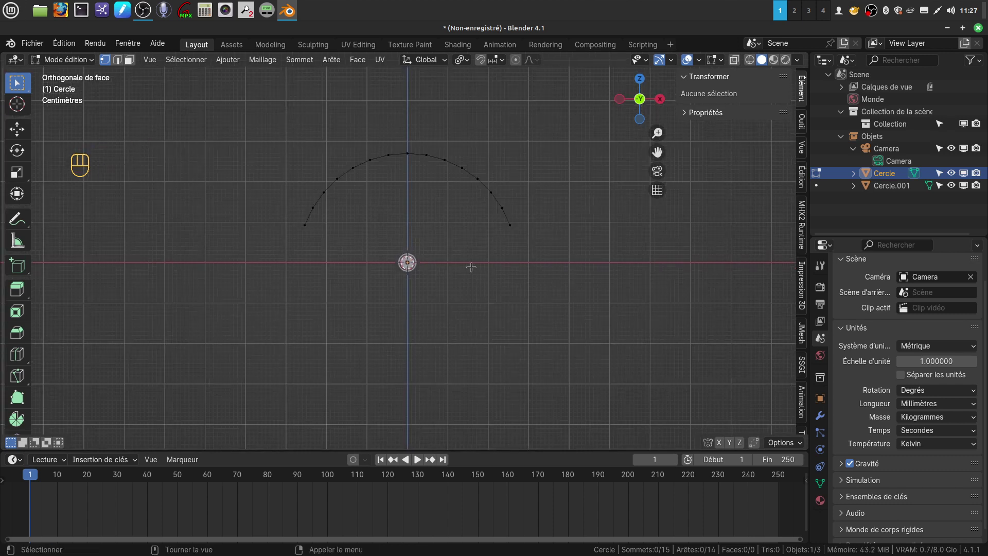
Step: Return to Object Mode, orbit into perspective and deselect every object
key("Tab")
left_click_drag(461, 304, 452, 308)
left_click(453, 308)
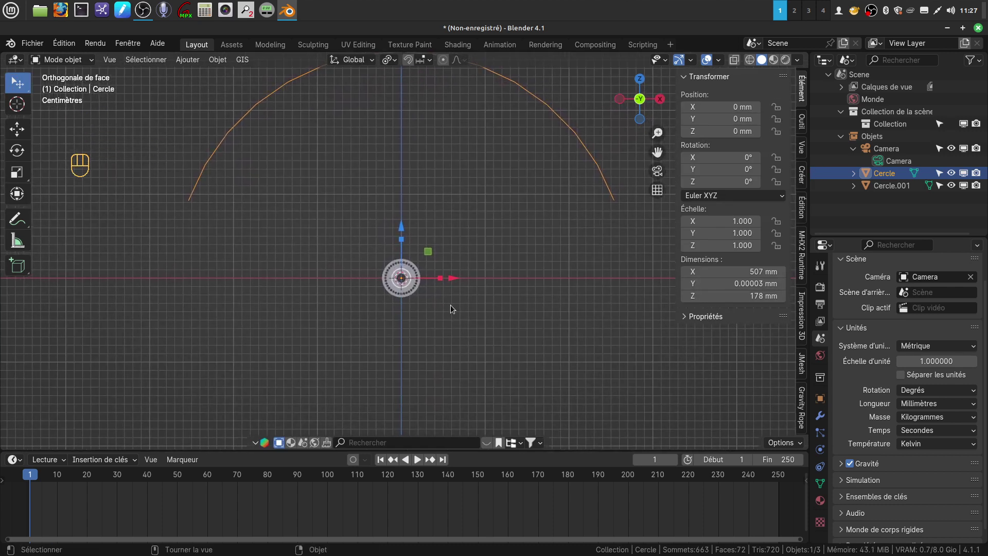
left_click_drag(449, 300, 446, 291)
left_click(445, 290)
Step: Add a new circle at the centre with 8 vertices and 1 mm radius, then zoom in on it
right_click(446, 290)
left_click_drag(485, 285, 248, 188)
left_click_drag(190, 63, 323, 97)
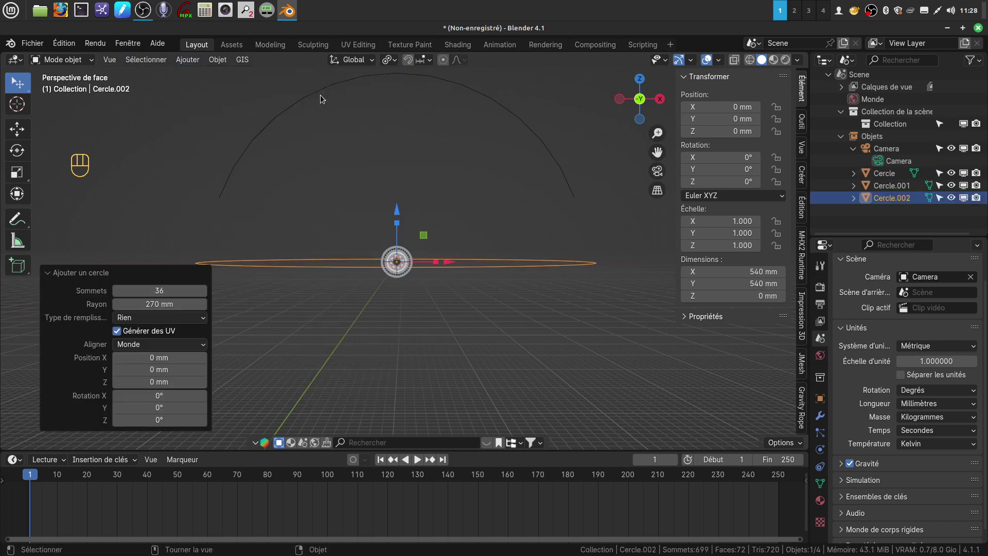
left_click_drag(163, 285, 144, 251)
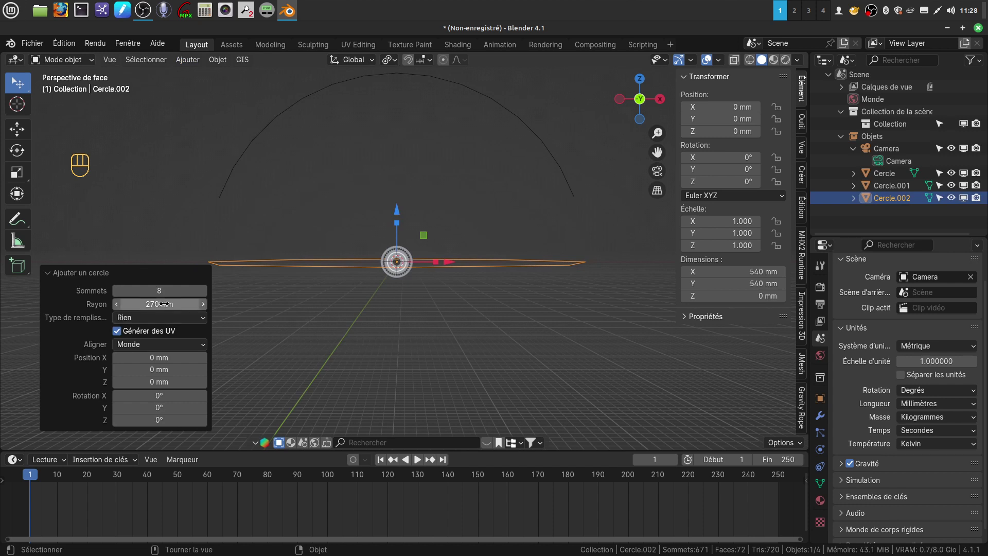
left_click_drag(160, 299, 146, 211)
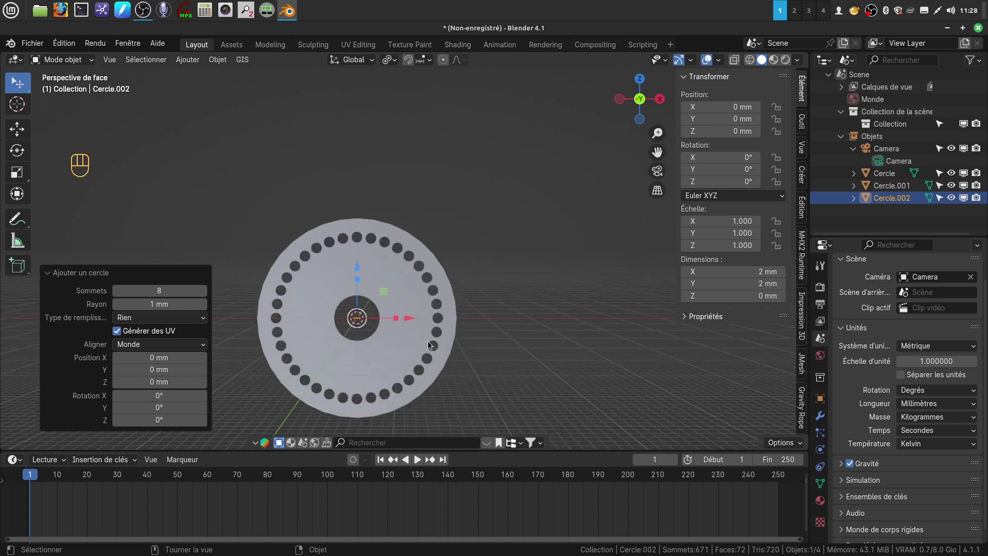
left_click_drag(414, 305, 434, 264)
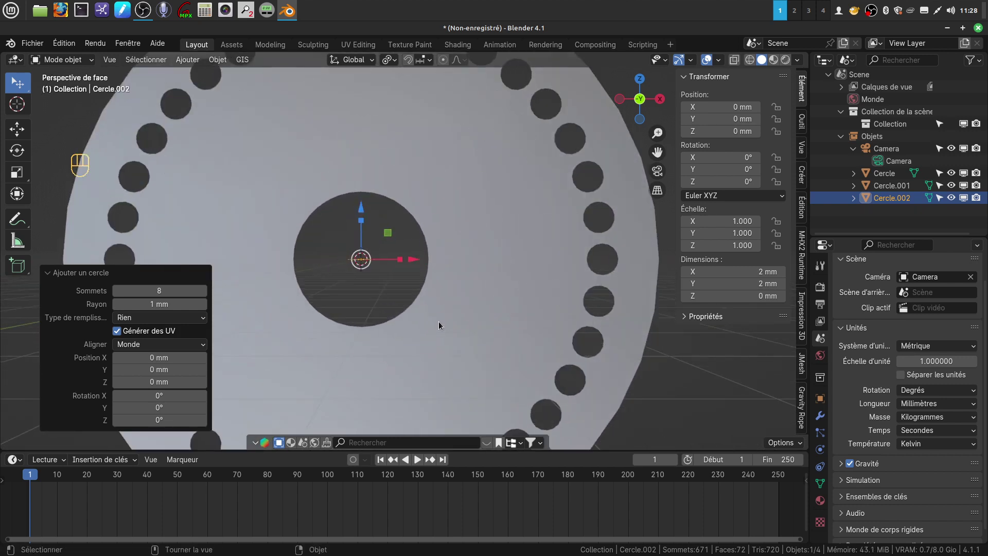
middle_click(447, 296)
Step: Rotate the tiny circle 90° about X to stand upright and view it from the side
key("Tab")
key("r")
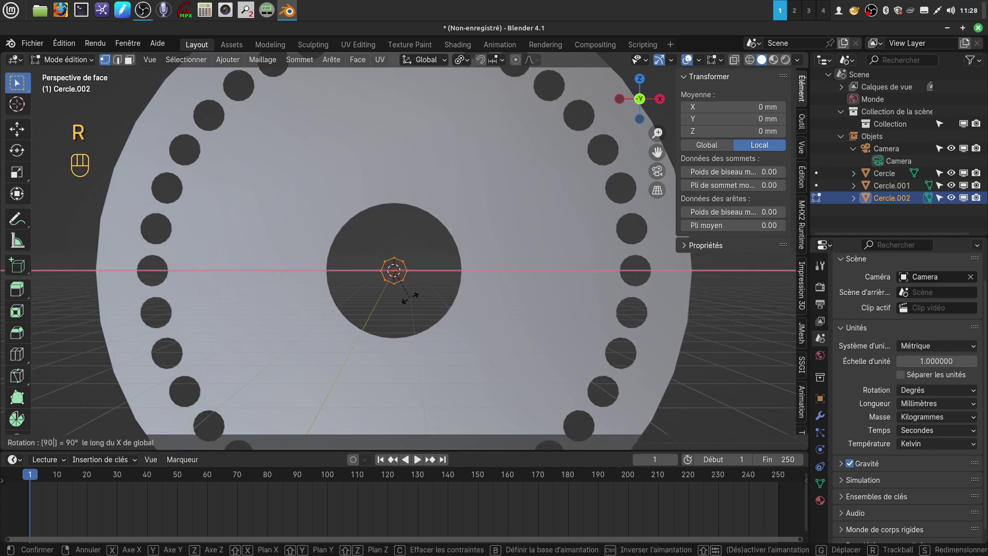
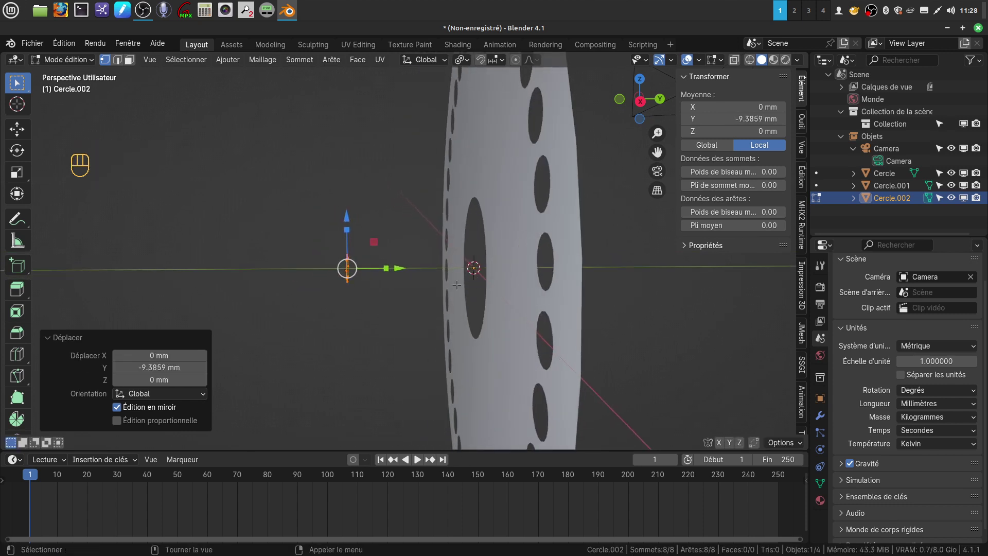
key("KP_1")
key("KP_3")
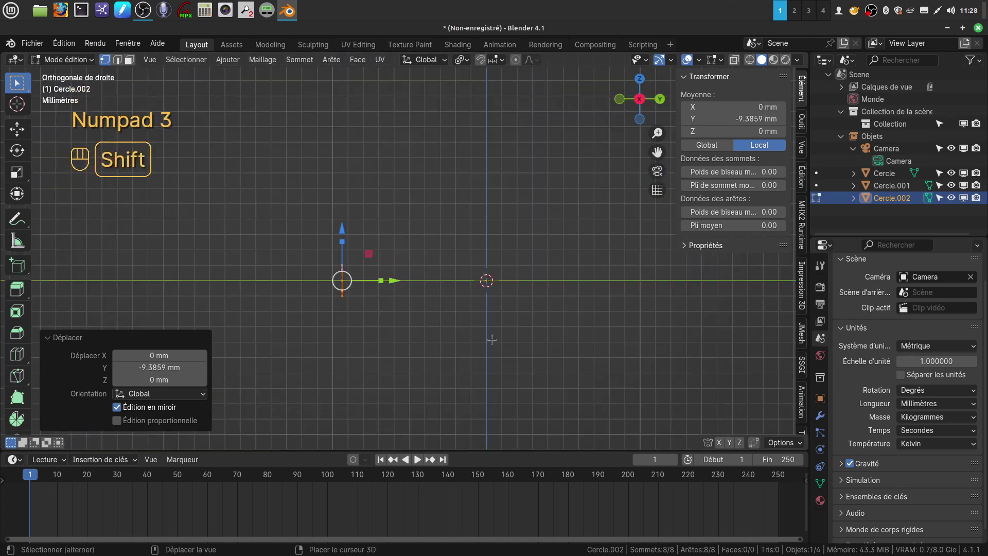
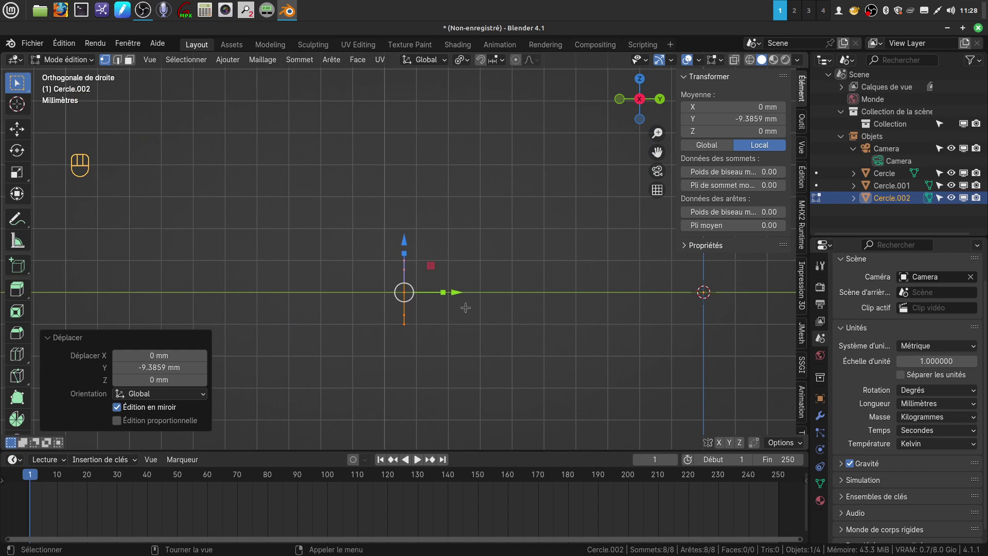
Step: Extrude the circle three times into a short stepped cylinder, widening one section
key("e")
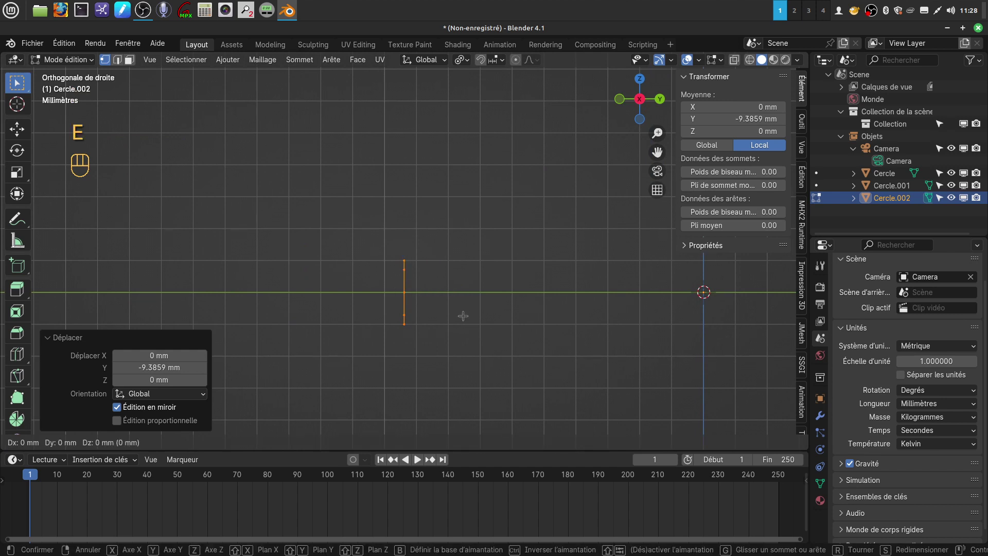
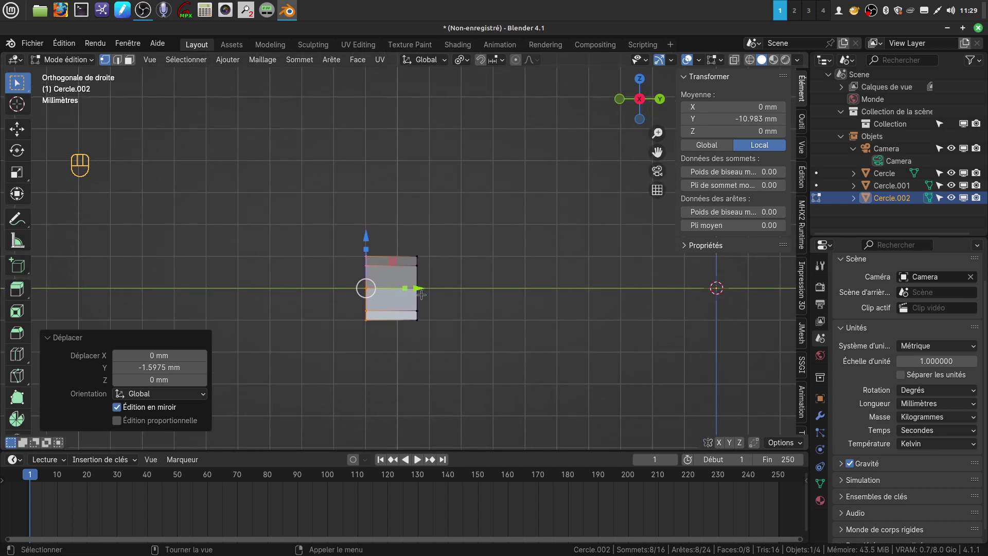
key("e")
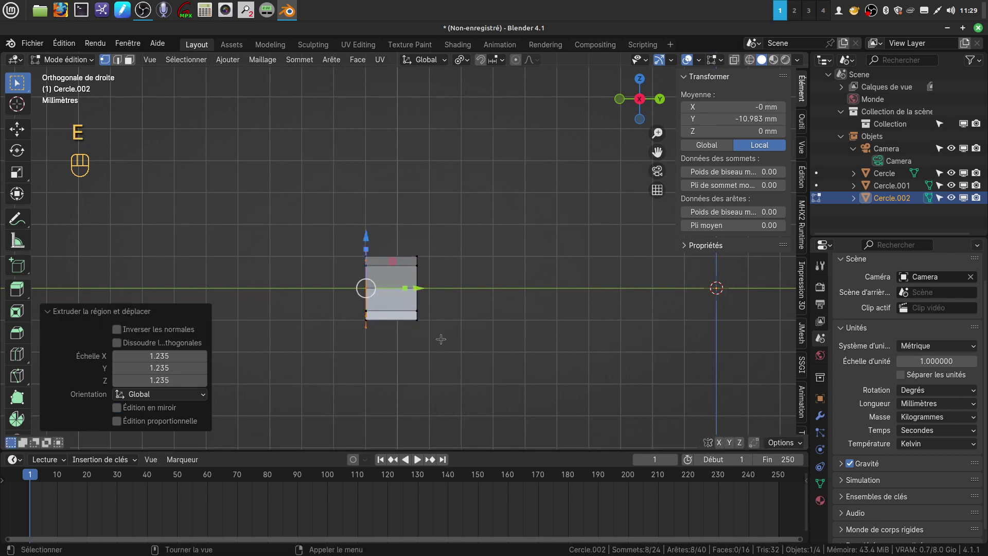
key("e")
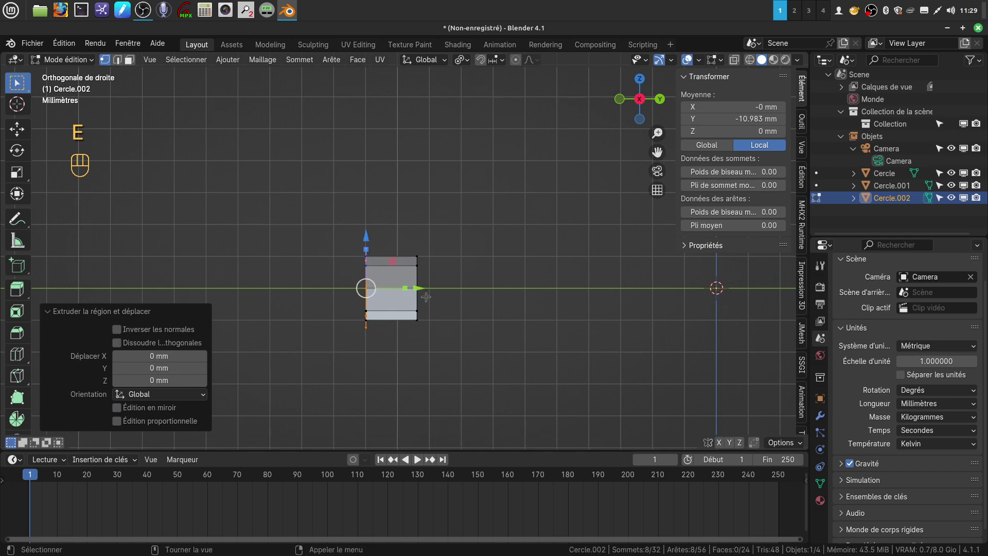
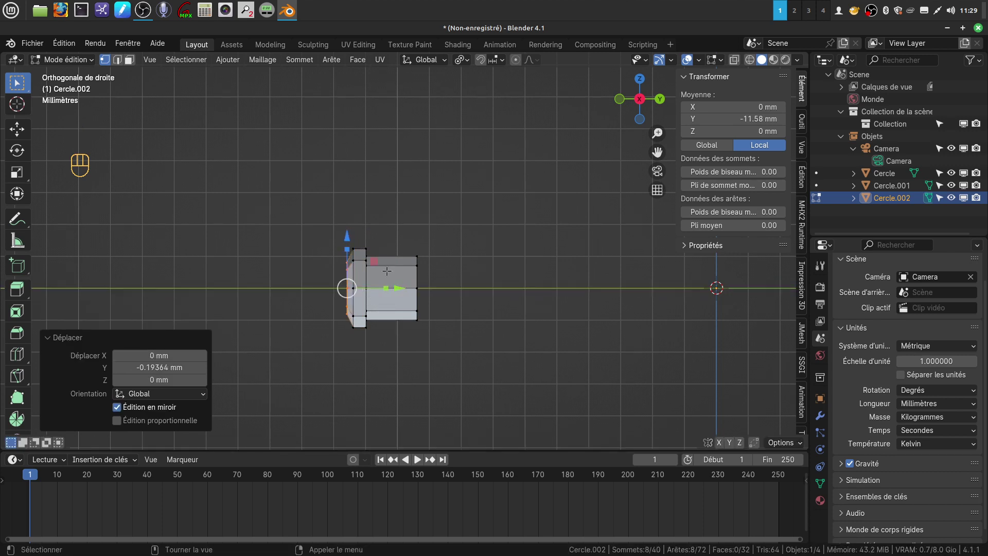
Step: Cap the cylinder end with a grid fill and bevel the spoke head's edge loop
left_click_drag(359, 62, 412, 208)
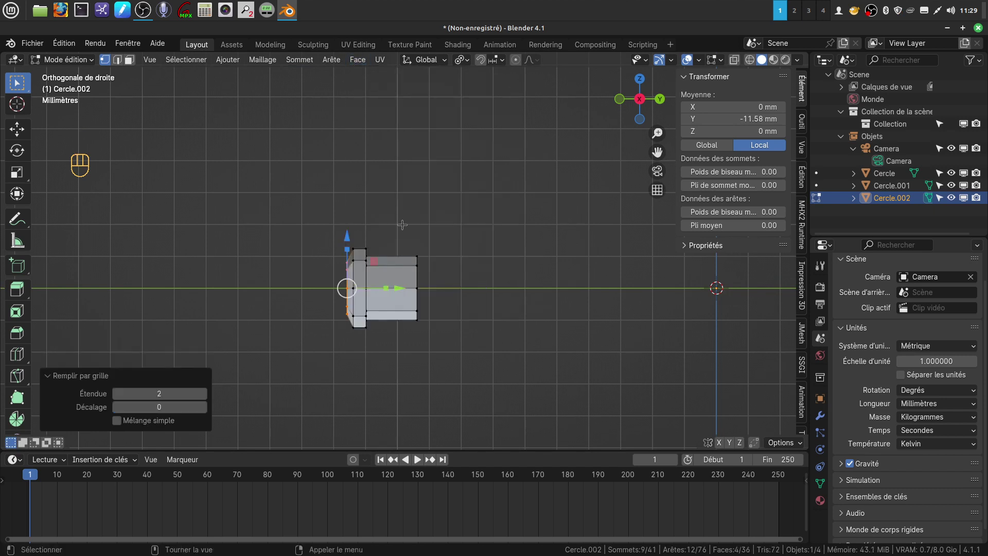
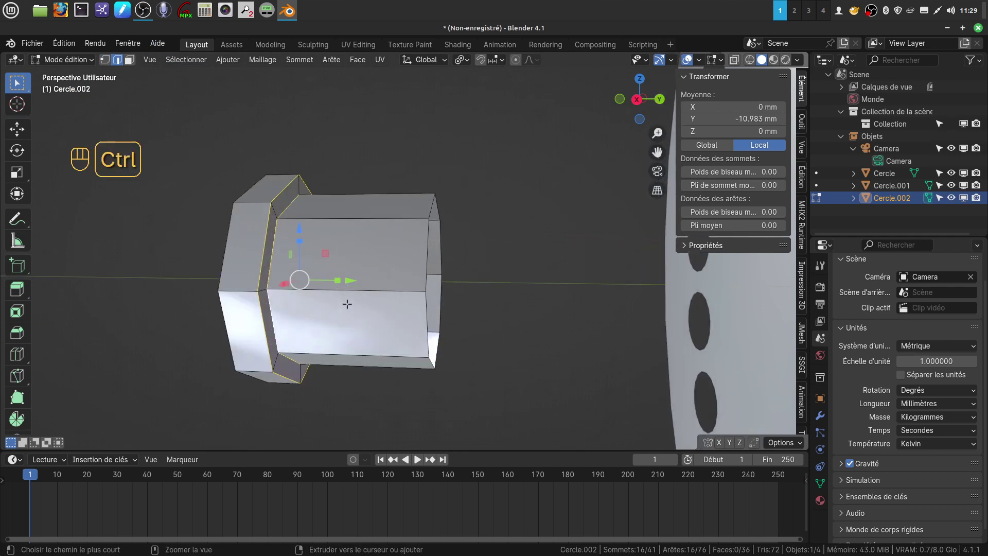
key("ctrl+b")
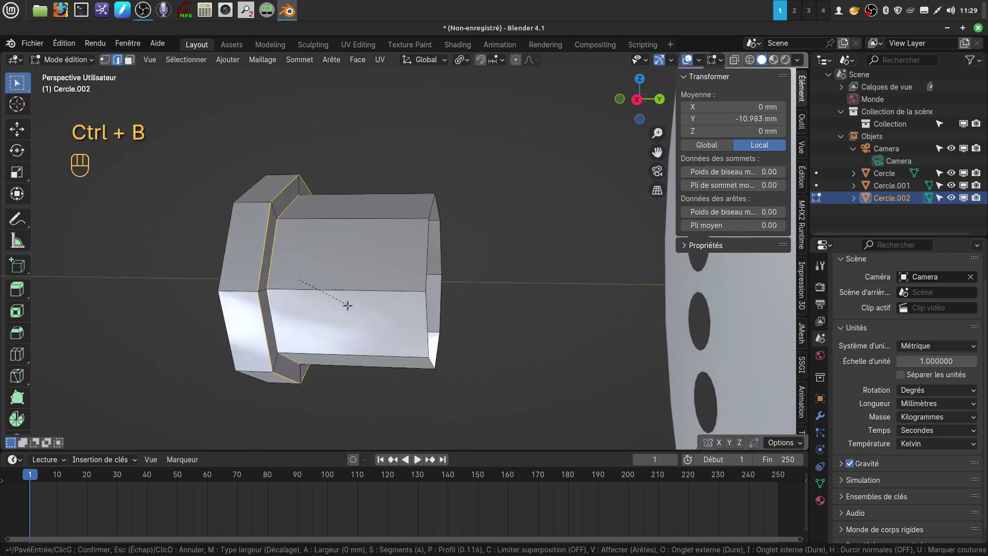
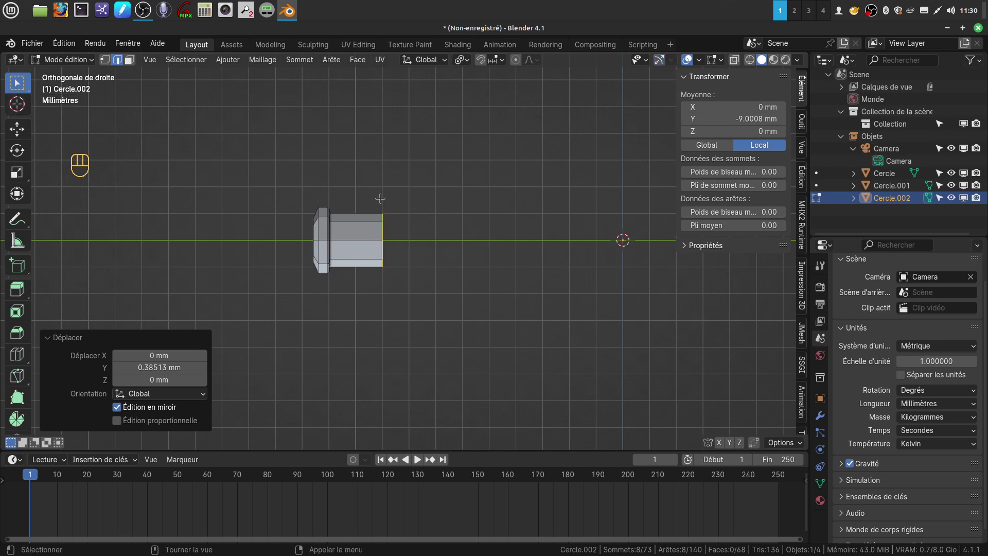
Step: Spin the spoke's end 90° in 3 steps around X to form the bent elbow
left_click(21, 109)
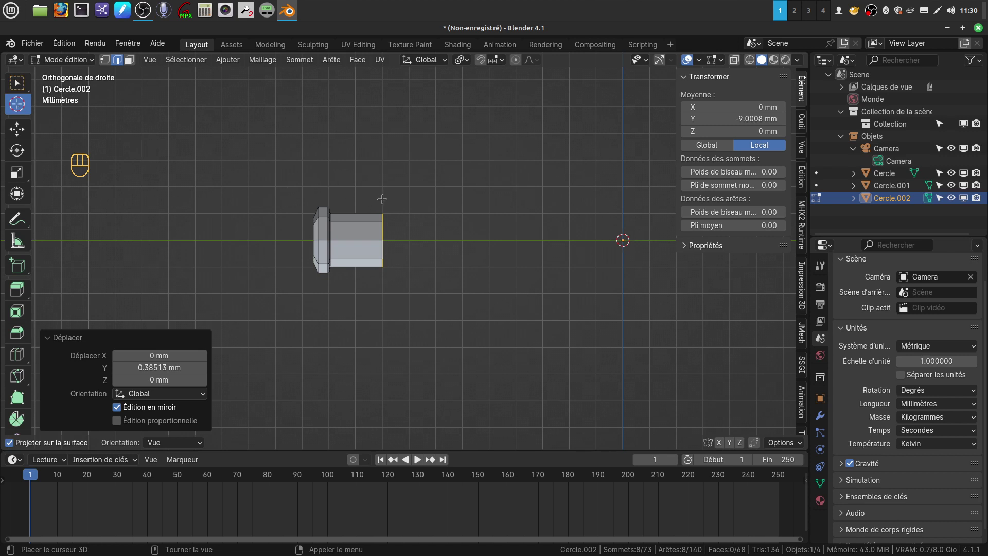
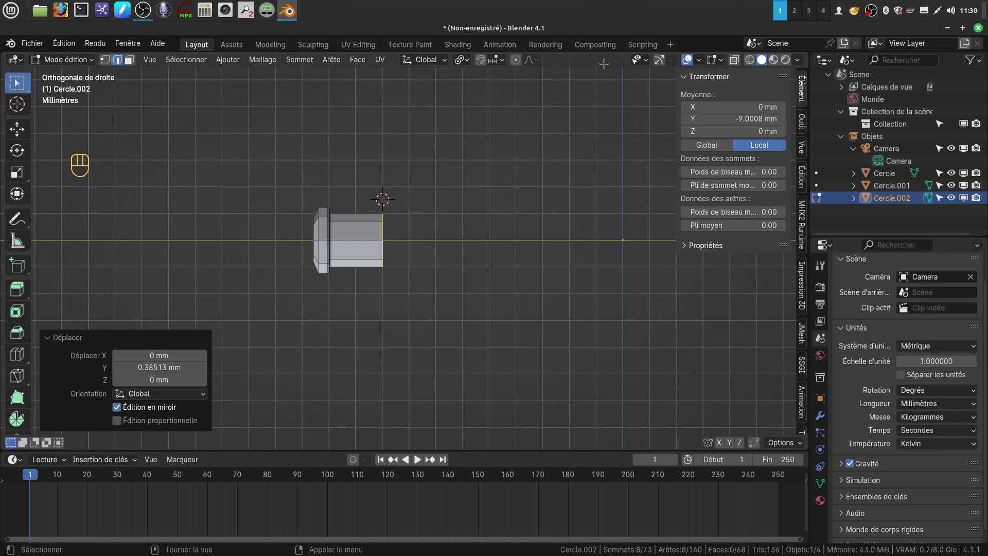
left_click(664, 67)
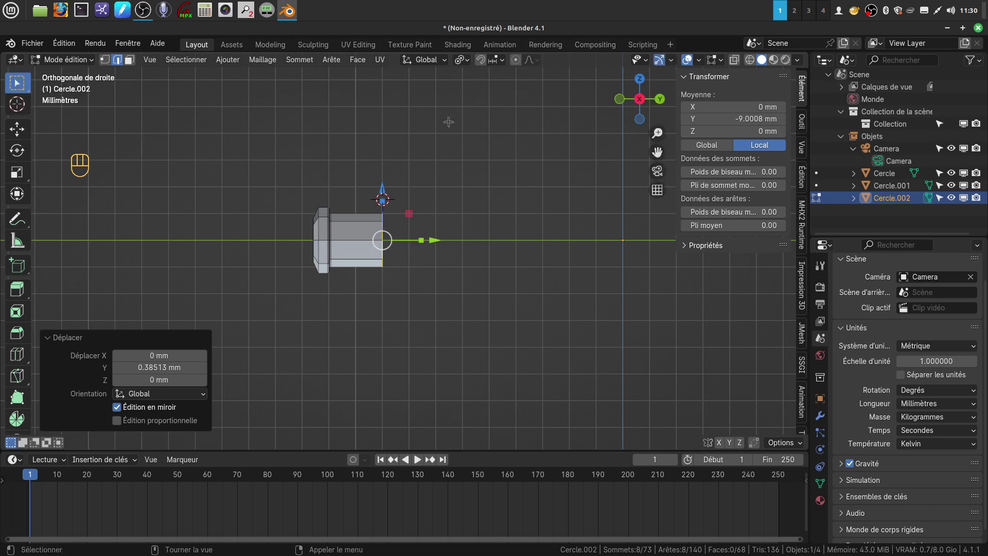
left_click(21, 420)
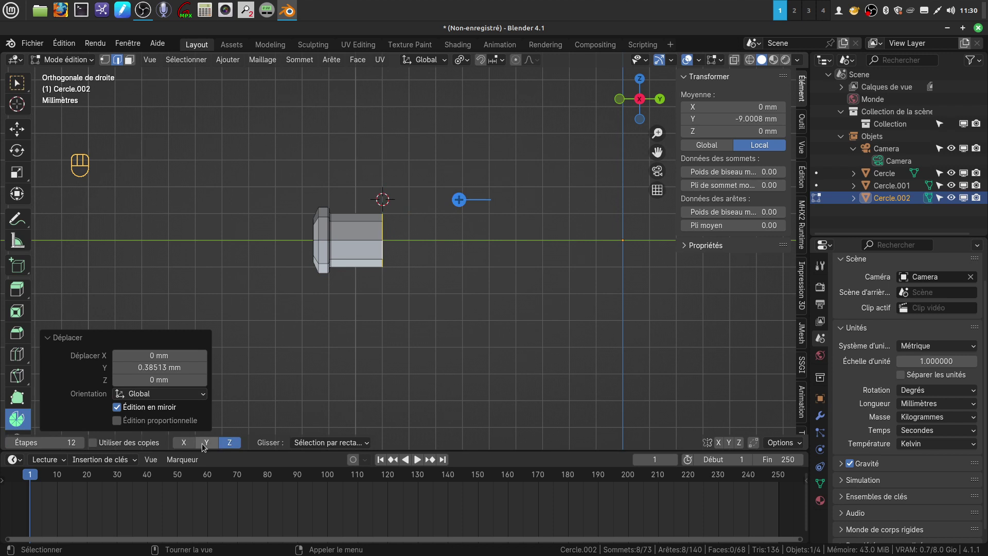
left_click(182, 448)
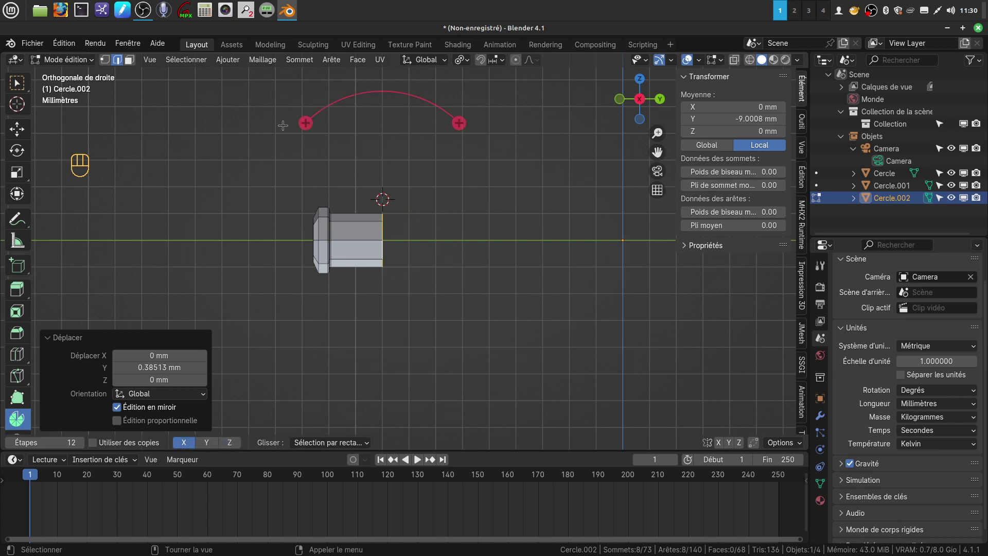
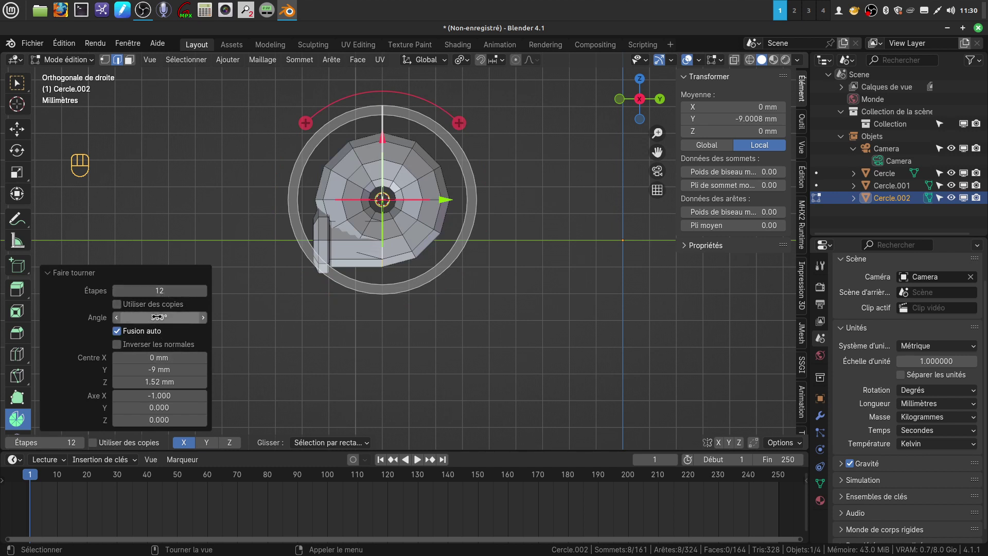
left_click_drag(158, 311, 209, 211)
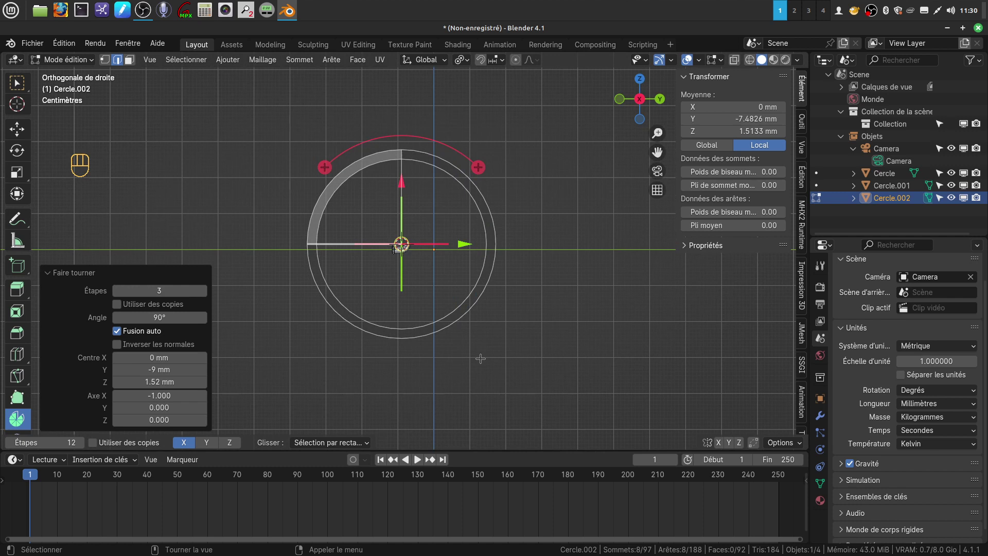
left_click(21, 84)
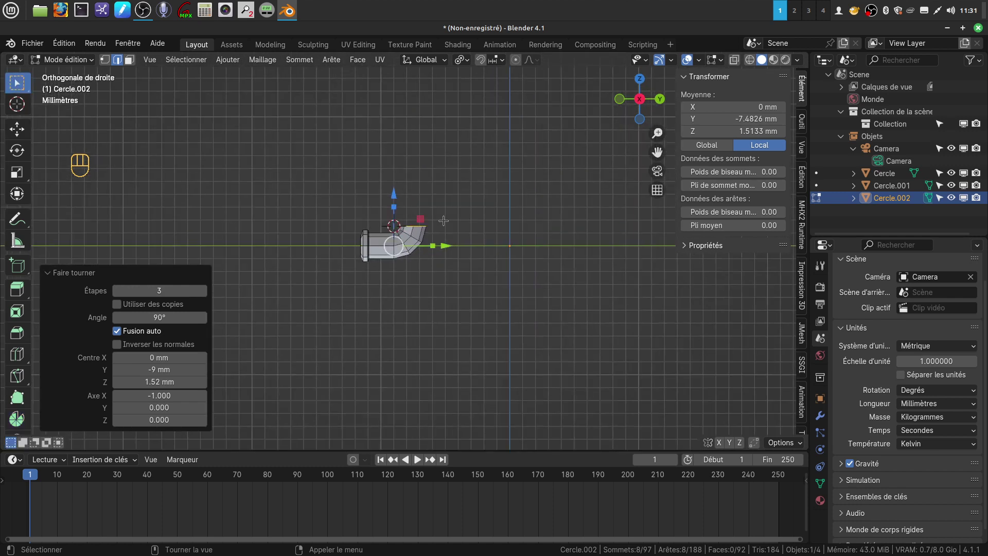
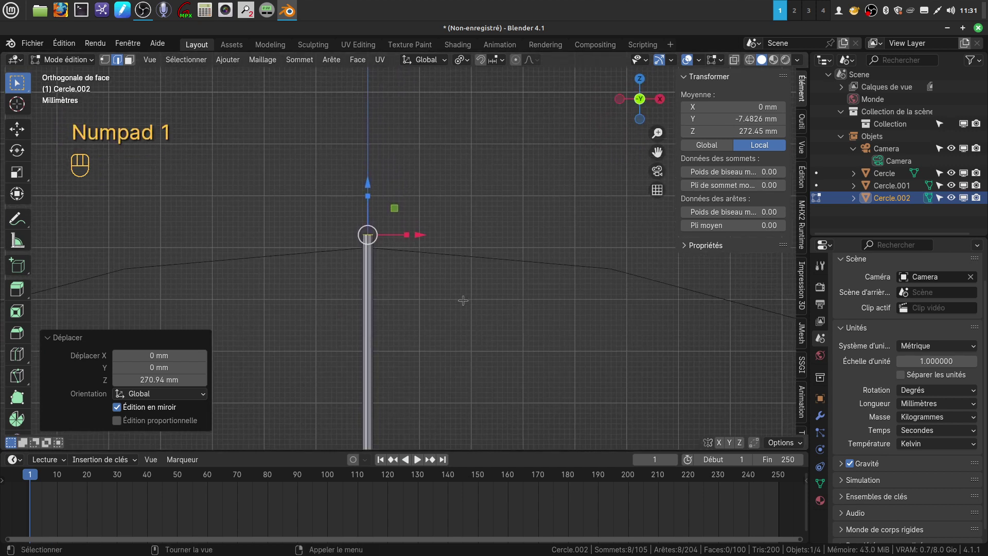
Step: Leave Edit Mode, add a cube and shrink it down to a small block at the spoke tip
key("Tab")
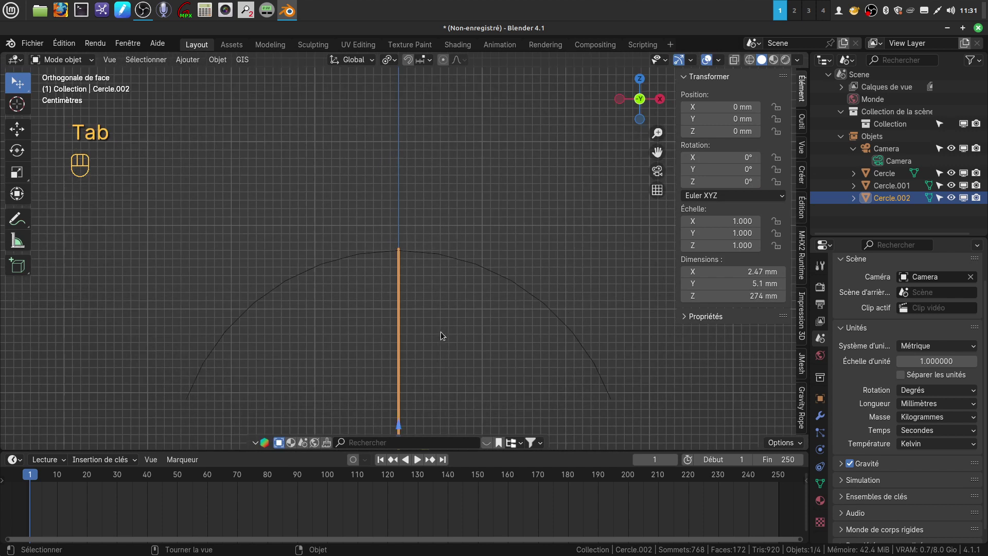
left_click(348, 344)
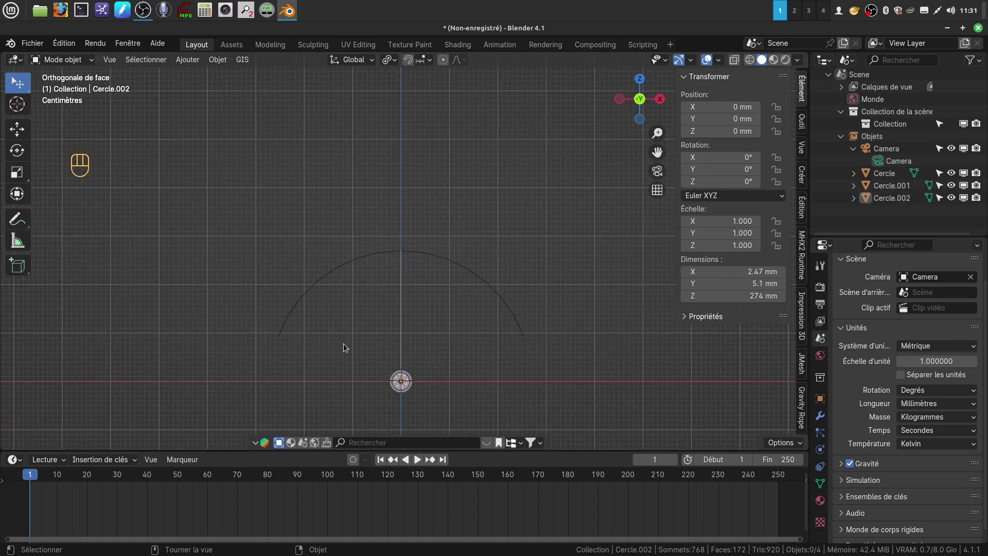
left_click_drag(193, 67, 319, 91)
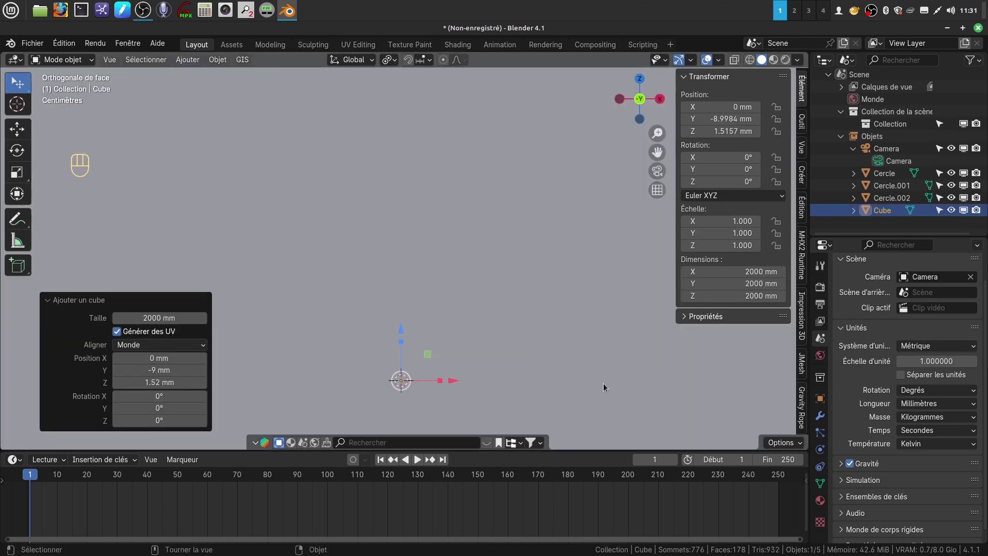
key("s")
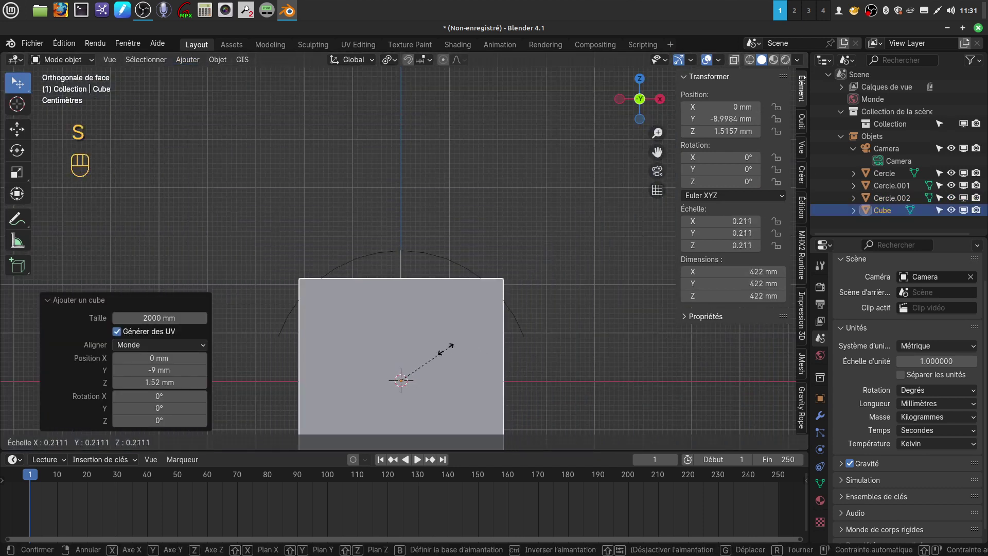
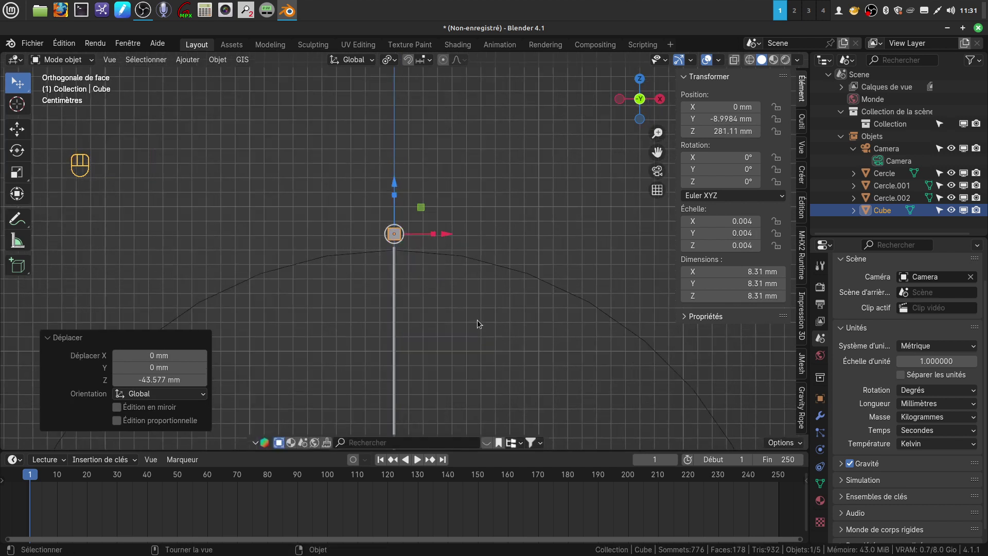
left_click_drag(445, 272, 444, 293)
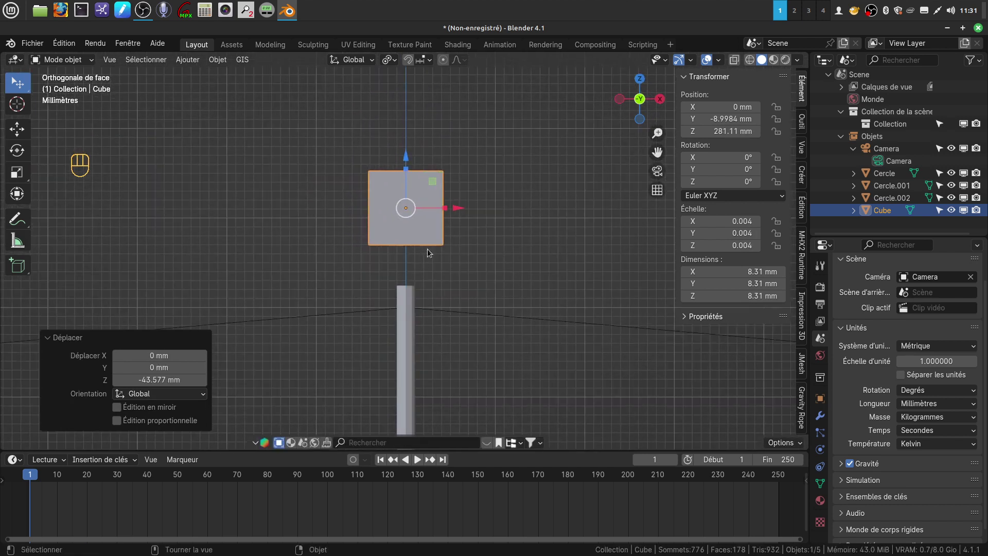
key("s")
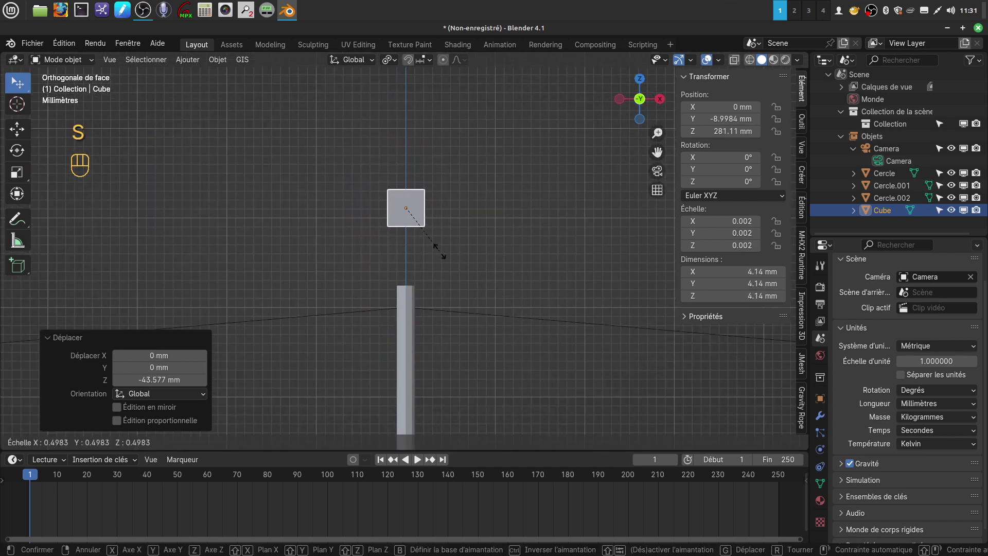
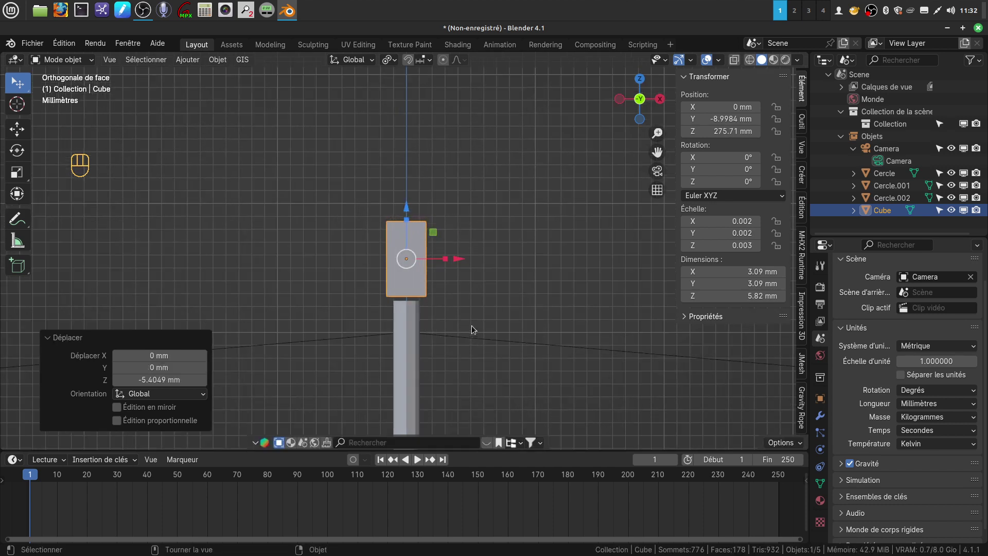
key("s")
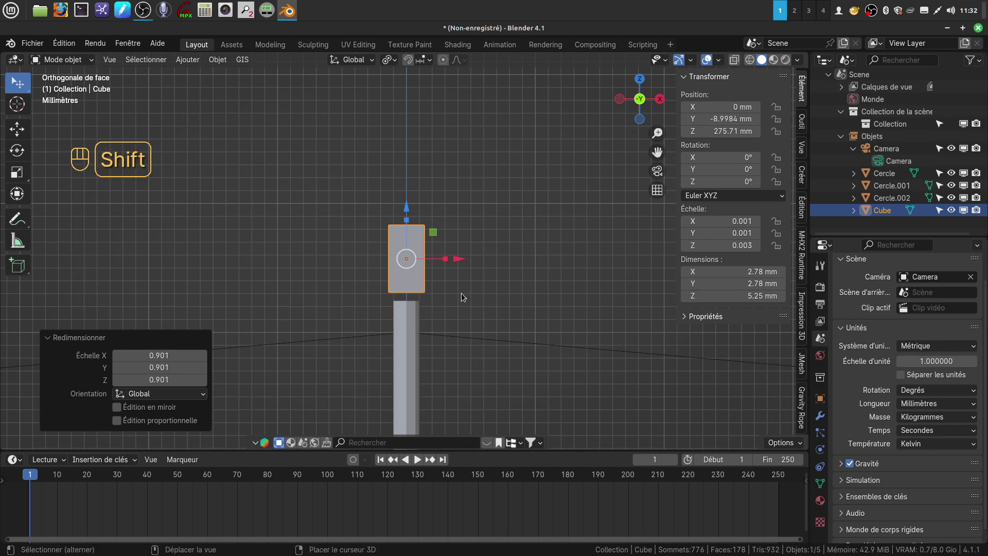
Step: Apply the cube's rotation and scale, giving a 2.78 × 2.78 × 5.25 mm cap block
key("shift+a")
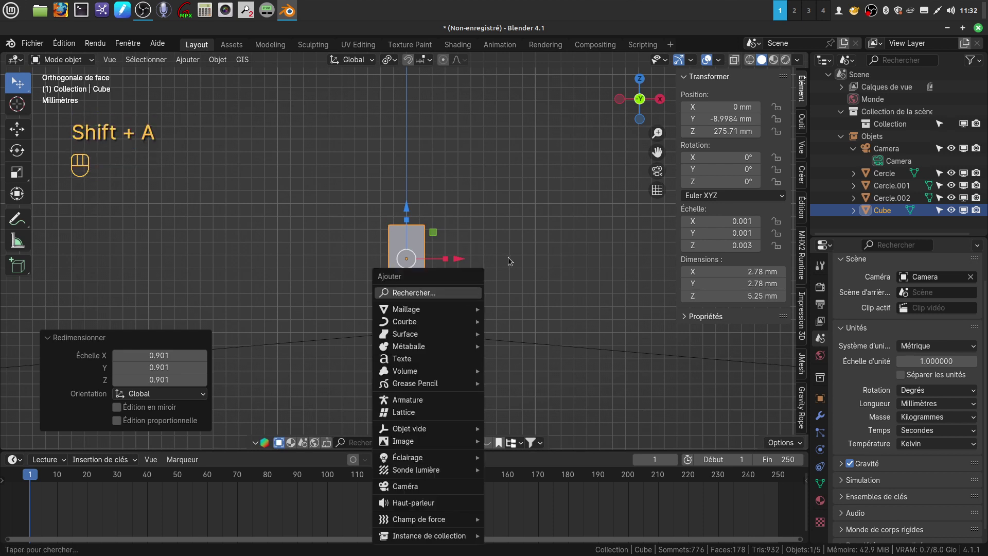
key("ctrl+a")
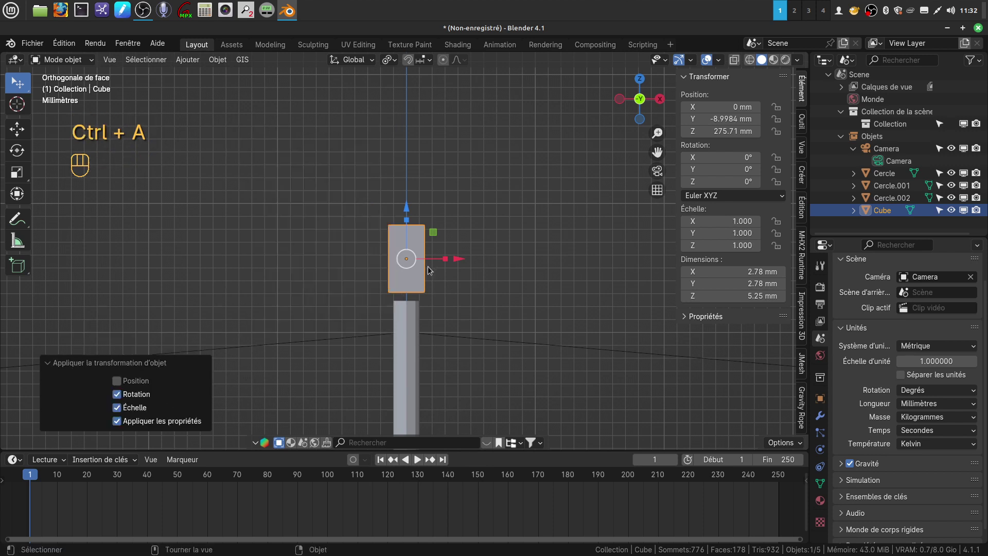
left_click_drag(440, 284, 441, 315)
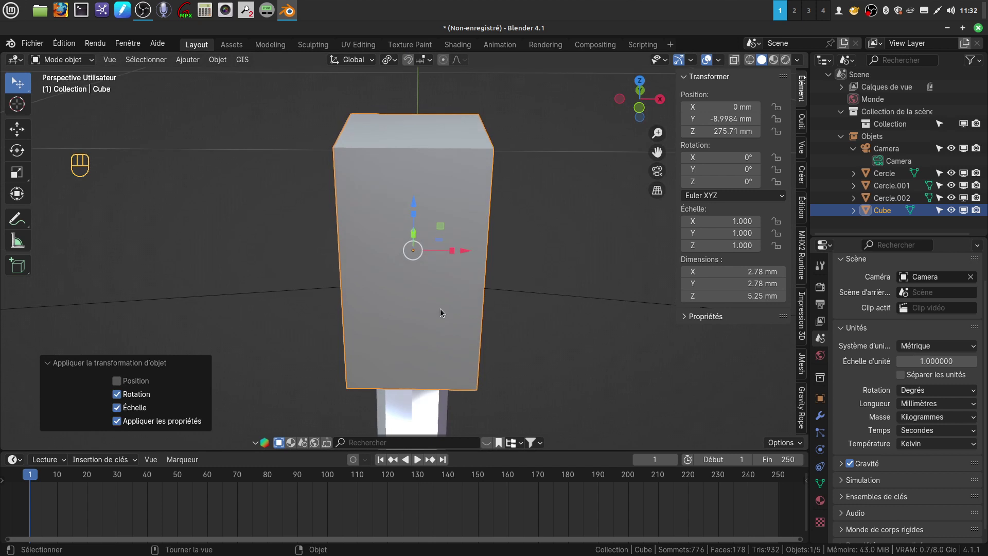
Step: Enter Edit Mode on the cap block and deselect all its geometry before bevelling
key("Tab")
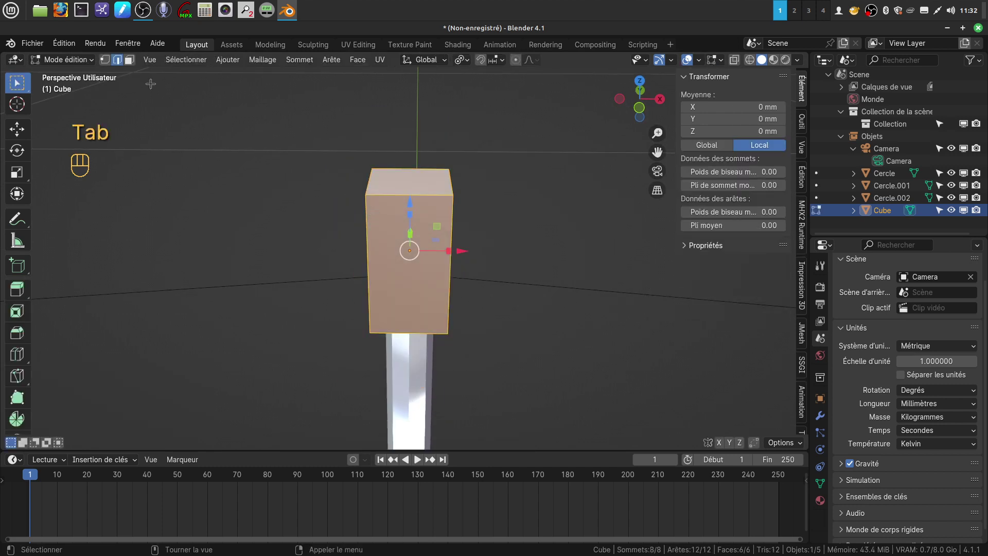
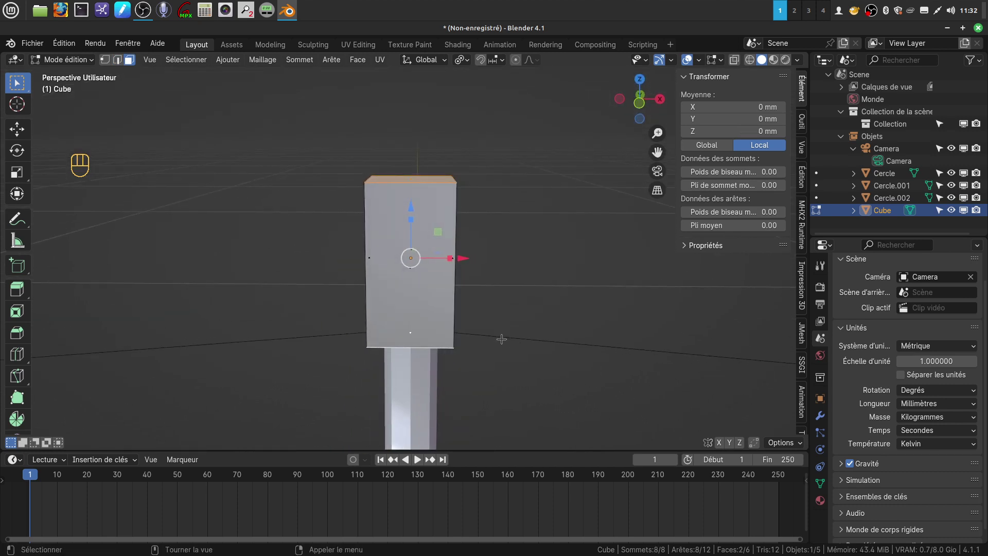
key("x")
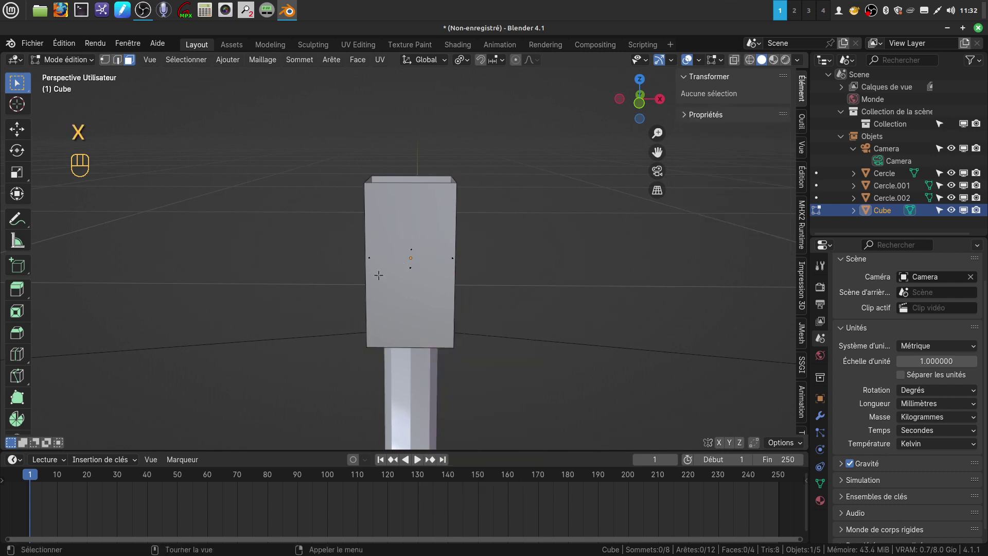
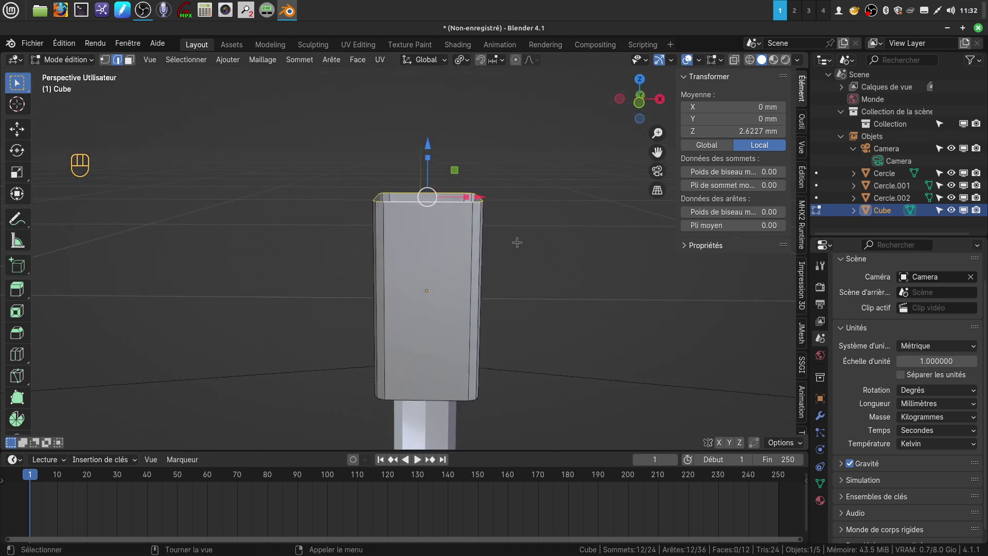
Step: Extrude and shrink the block's top ring, make it a circle, scale 0.9 and extrude again
key("e")
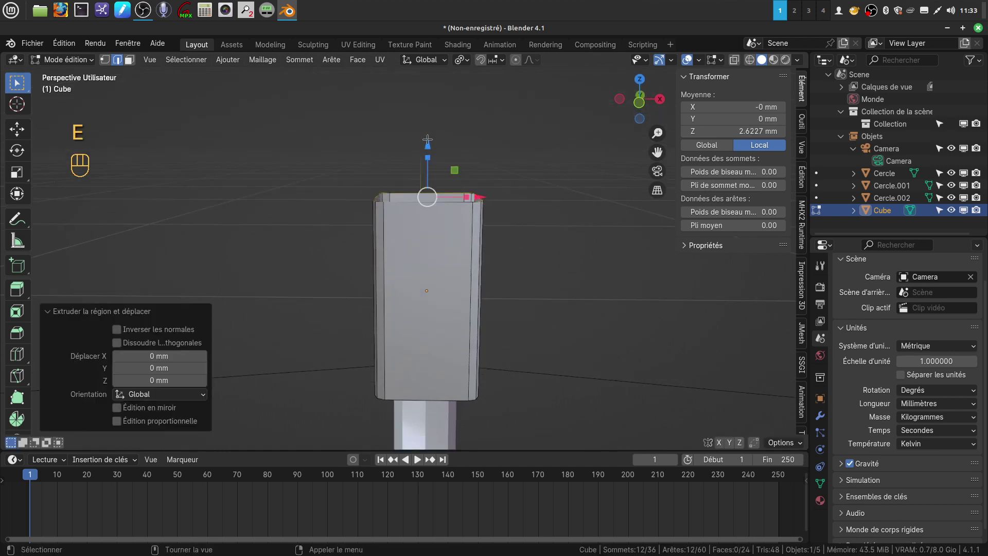
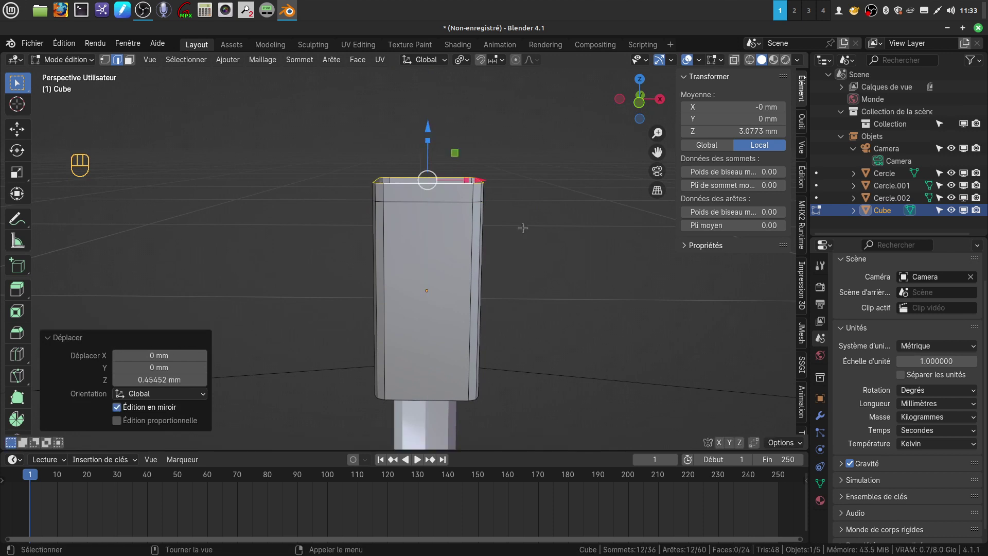
key("s")
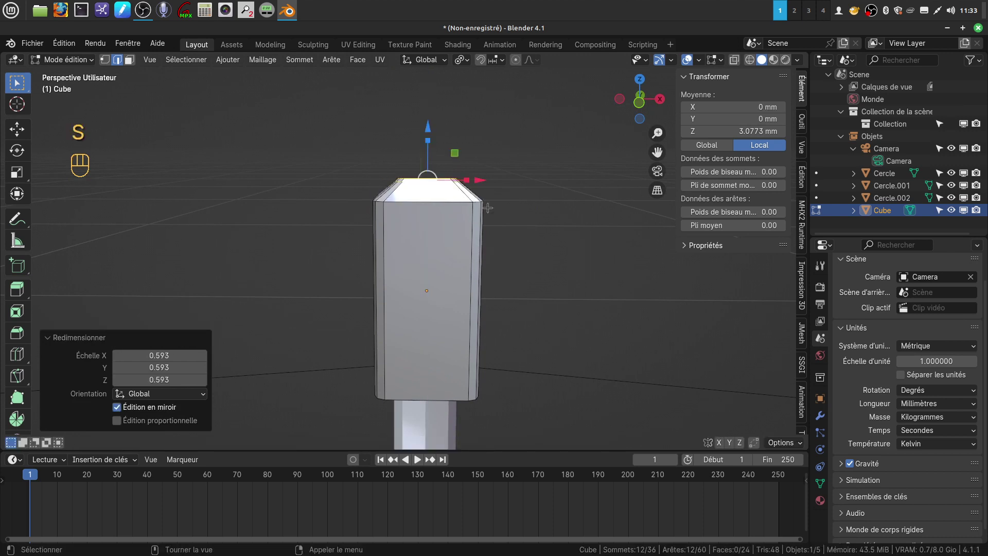
left_click_drag(523, 172, 597, 154)
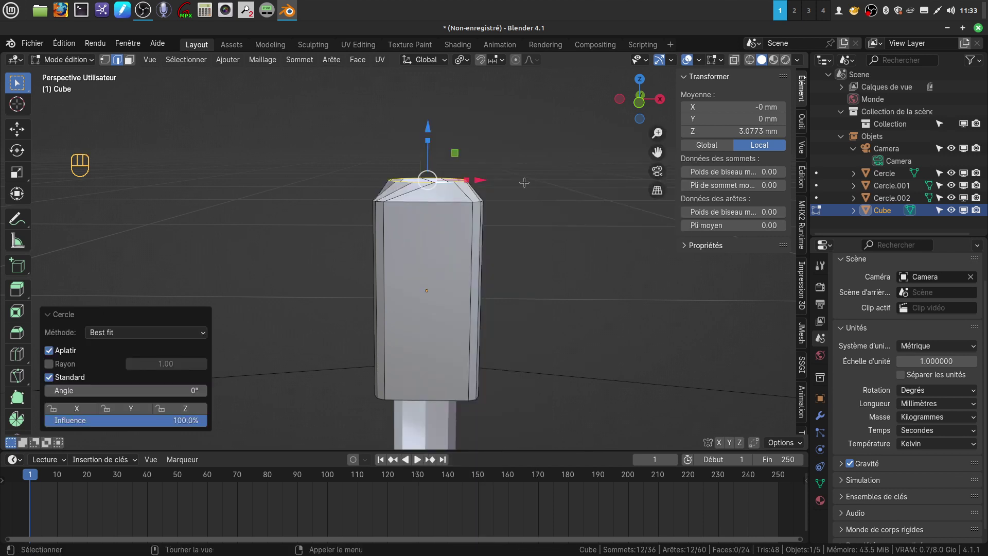
key("KP_7")
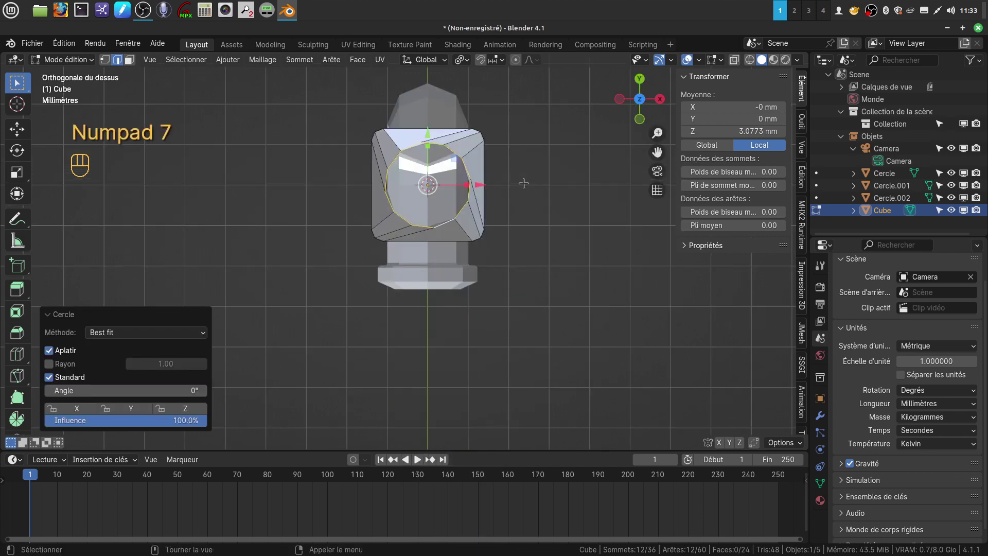
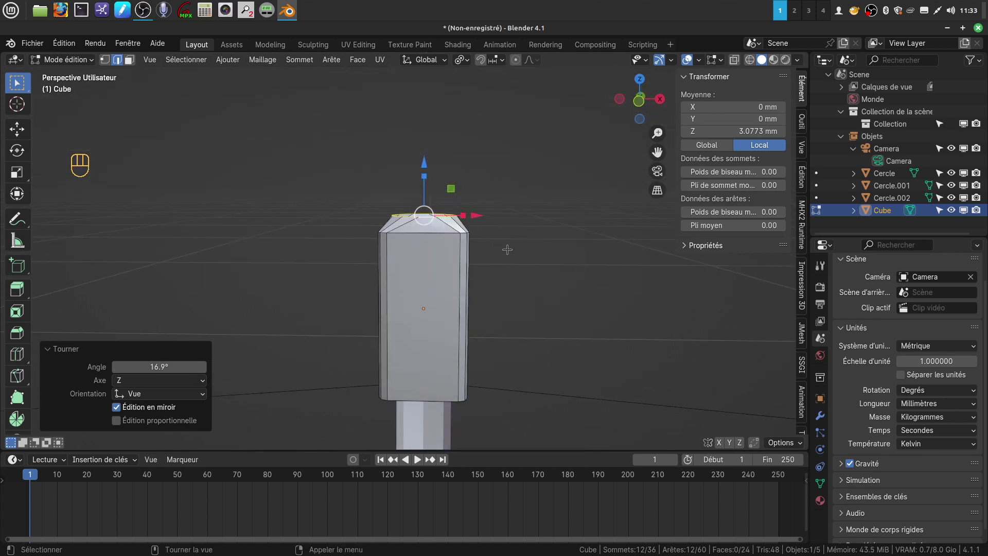
key("s")
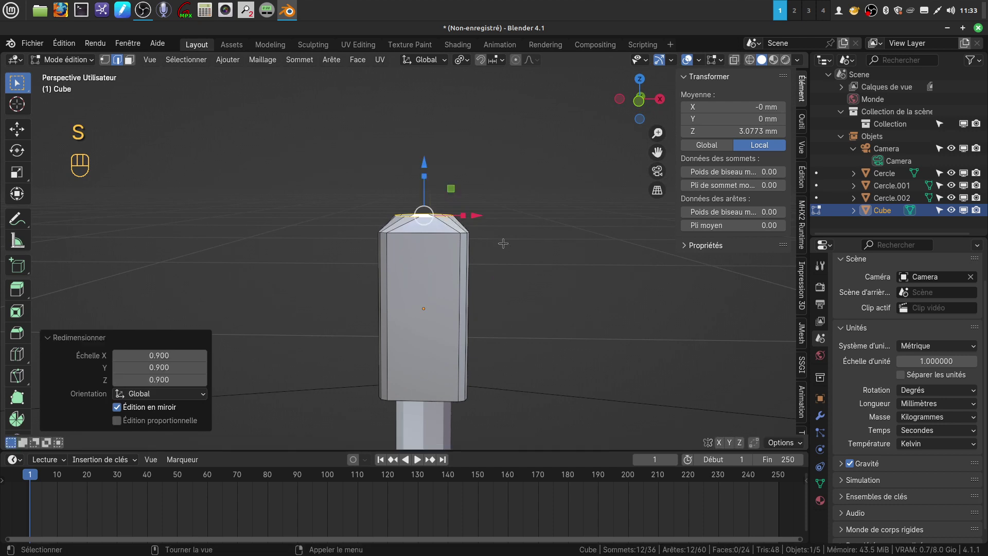
key("e")
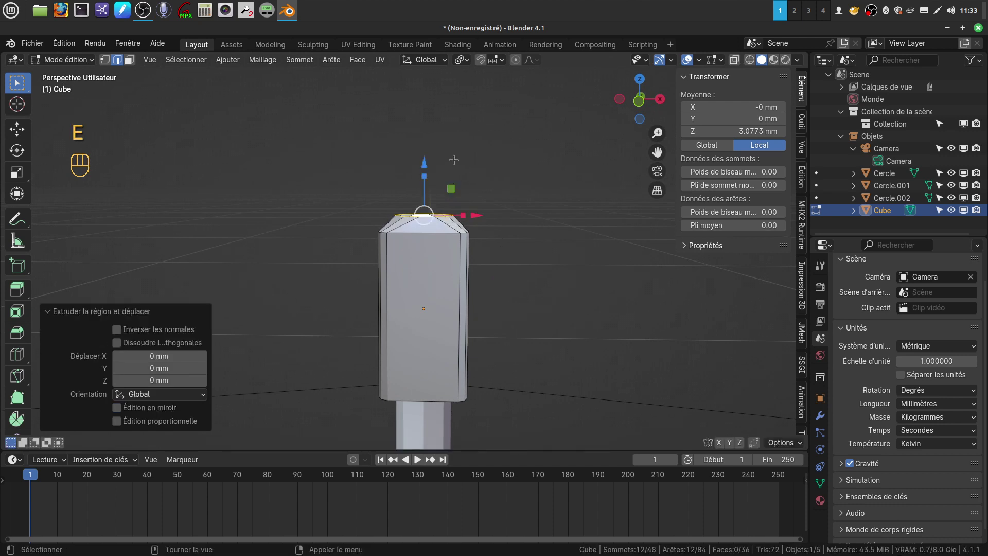
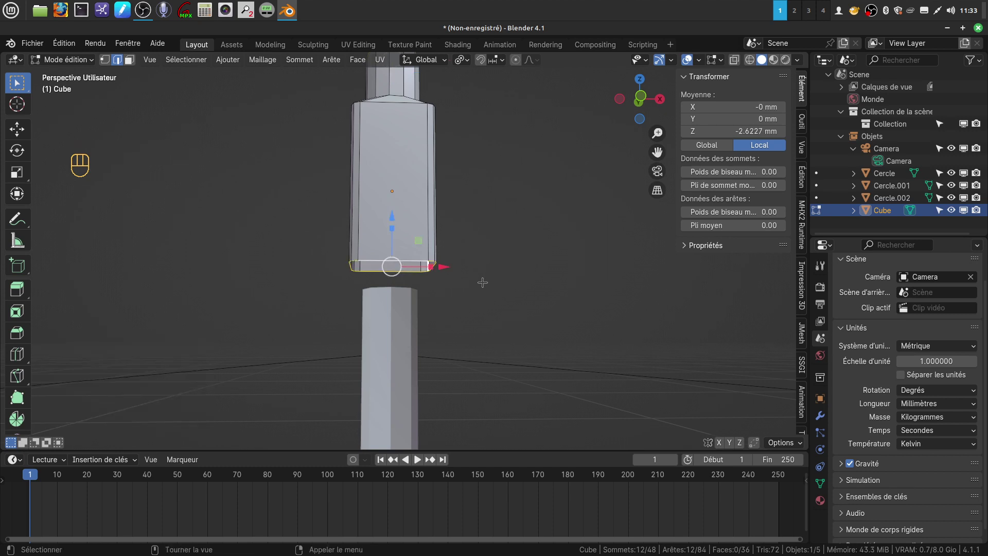
Step: Extrude the block's bottom ring and narrow it to about 0.86 into a tapered tip
key("e")
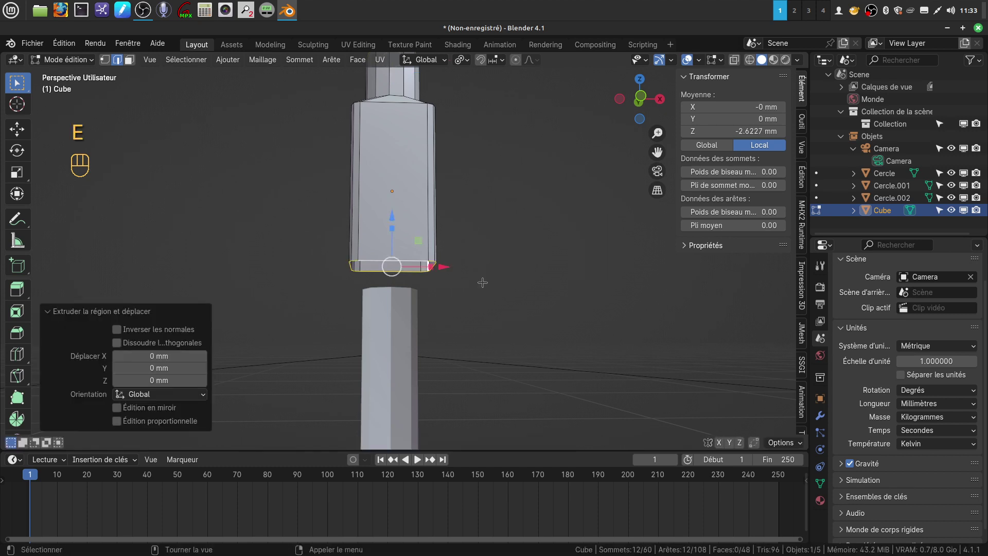
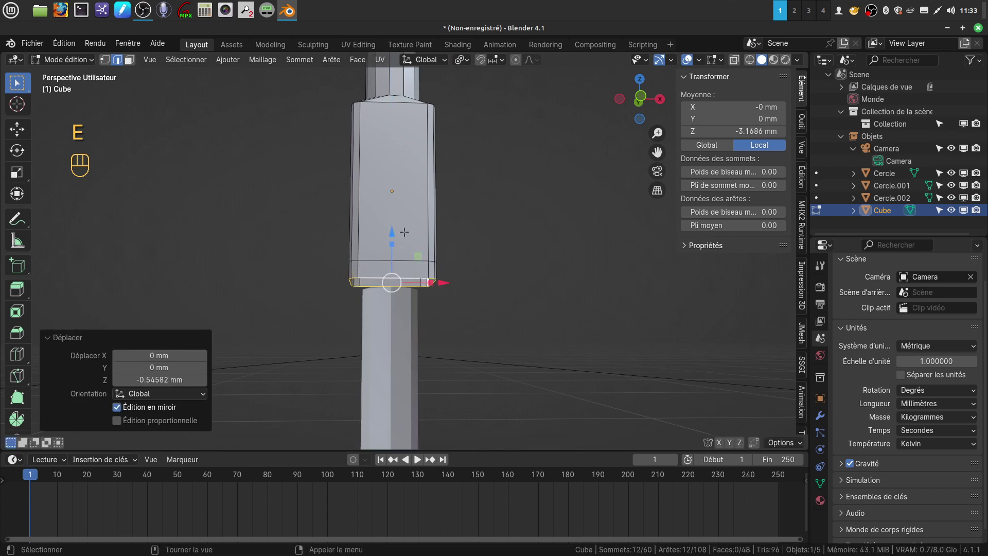
key("s")
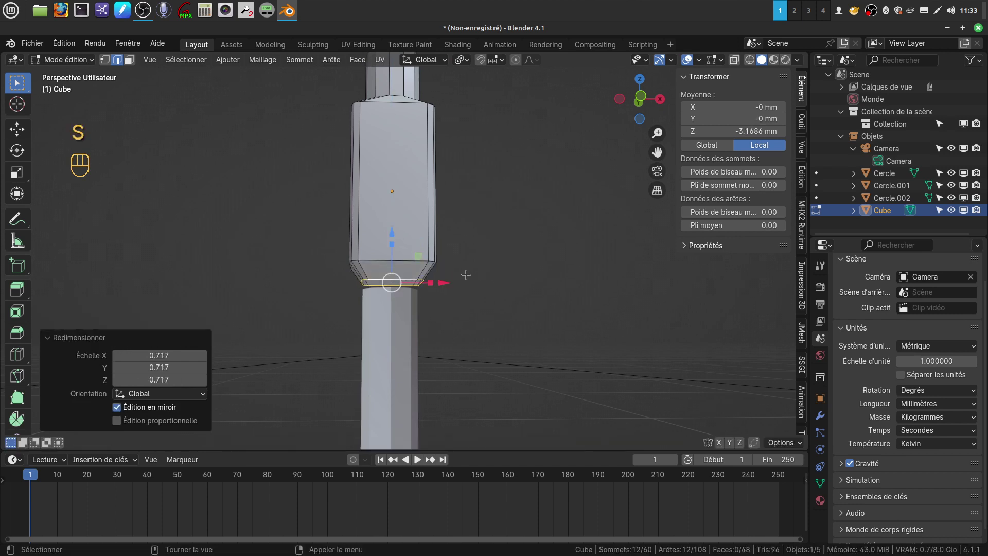
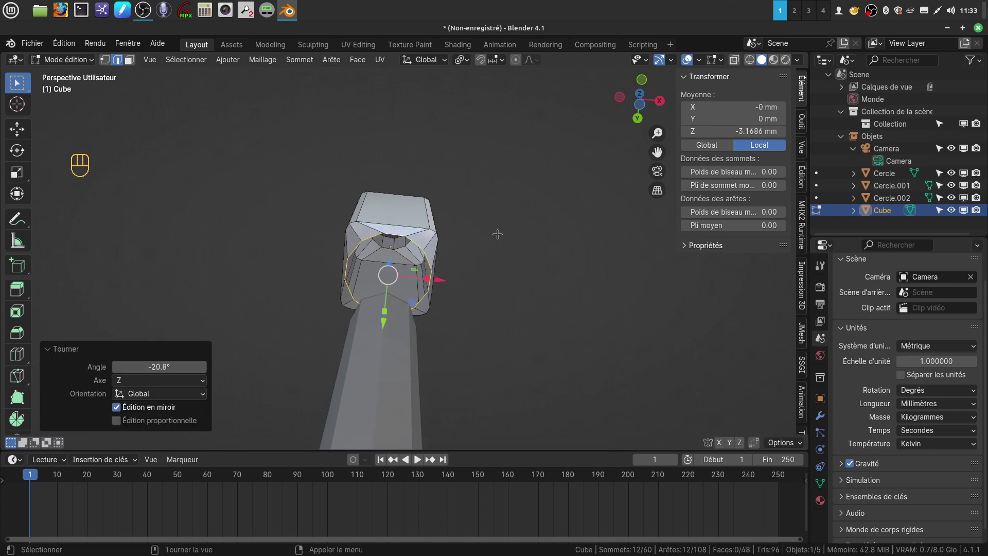
key("KP_1")
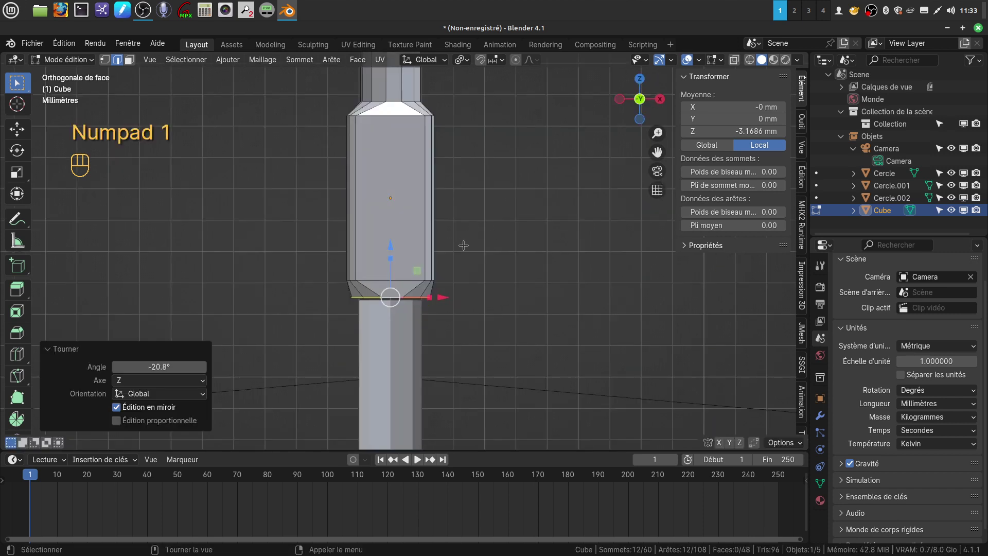
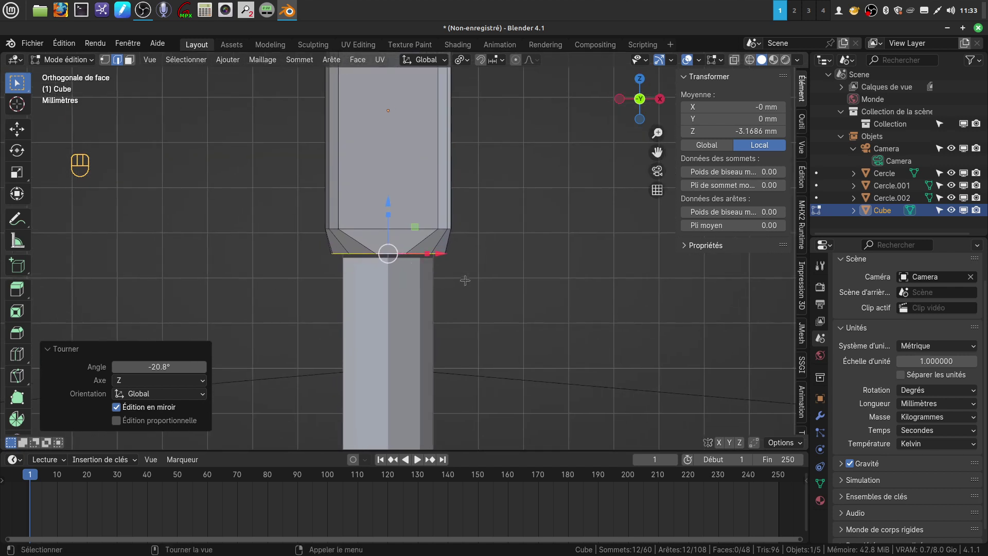
key("s")
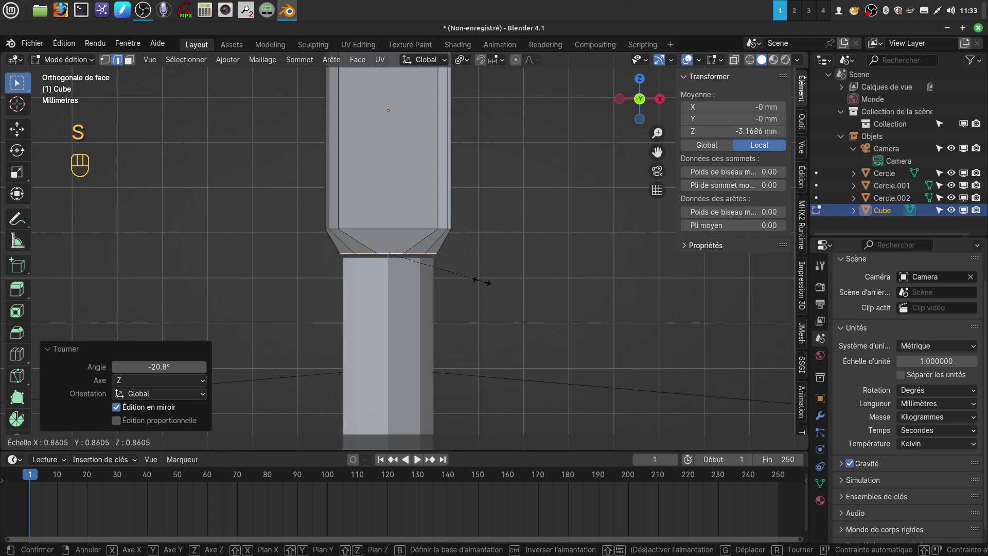
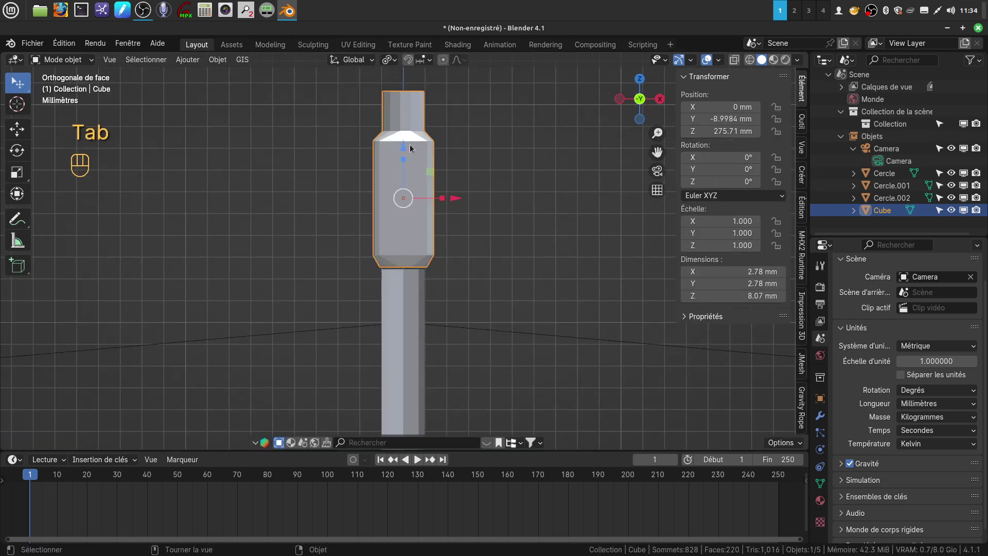
Step: Nudge the nipple down and join it into Cercle.002 as one spoke object
left_click_drag(404, 153, 404, 163)
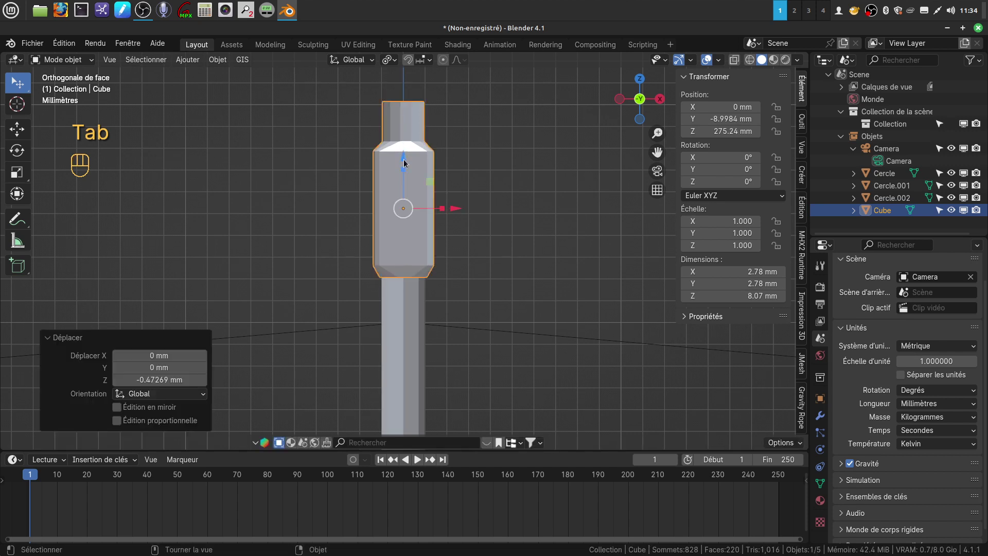
left_click_drag(451, 251, 446, 203)
left_click_drag(442, 299, 430, 275)
left_click(395, 286)
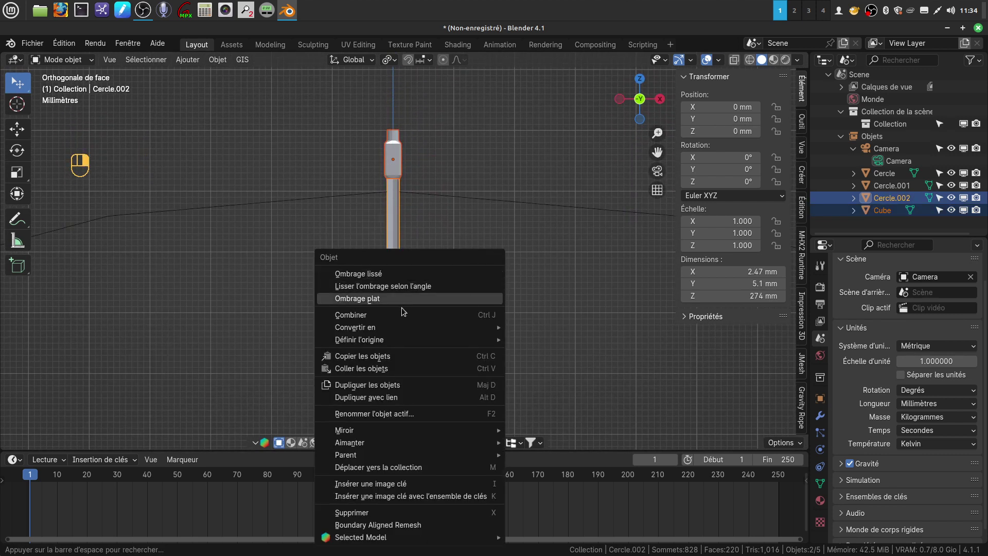
left_click(405, 320)
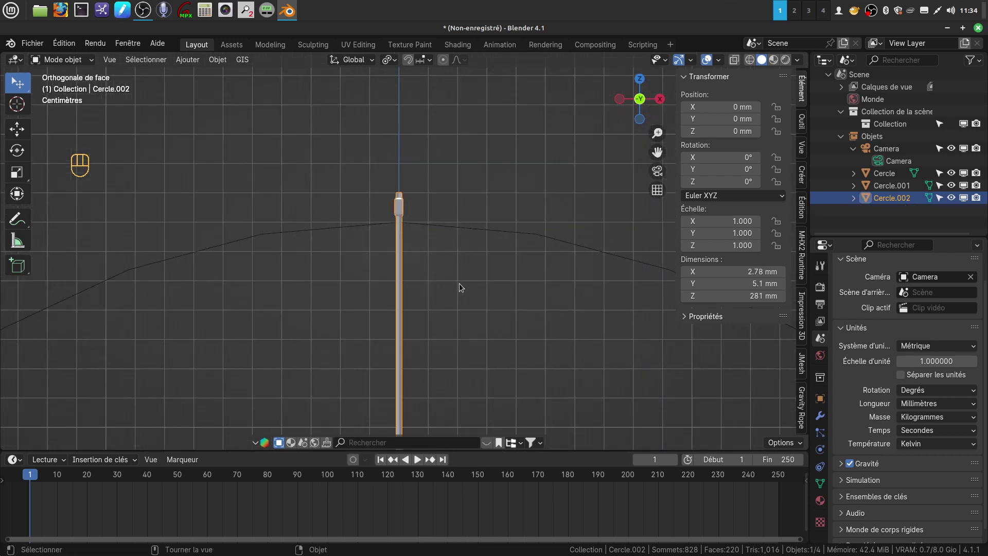
Step: Orbit and zoom to inspect the spoke's bent end at the hub
left_click_drag(453, 294, 419, 300)
left_click_drag(441, 276, 427, 178)
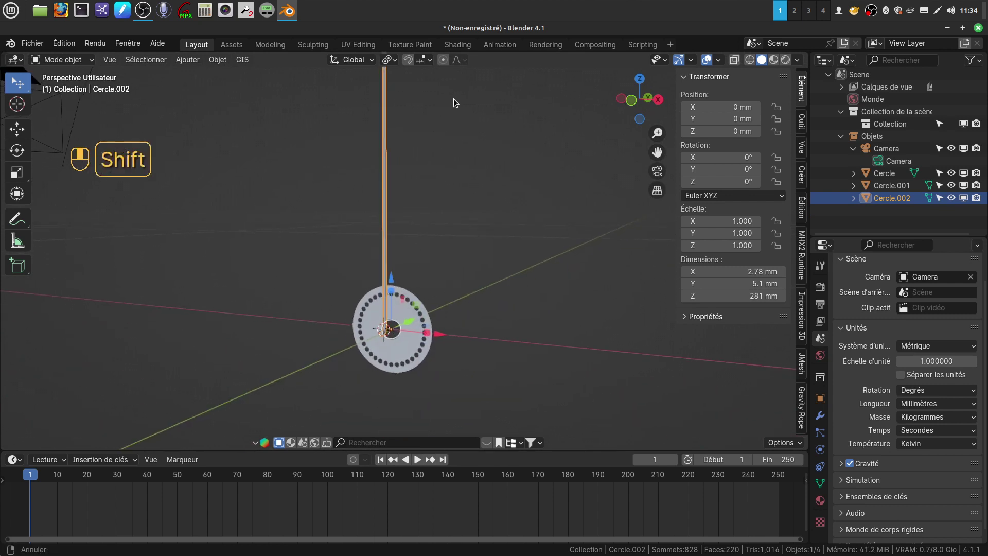
middle_click(457, 101)
left_click_drag(445, 350, 444, 243)
left_click_drag(403, 308, 374, 307)
left_click_drag(382, 301, 411, 297)
left_click(405, 316)
middle_click(405, 316)
left_click_drag(338, 311, 351, 310)
Step: Cut an extra edge loop across the spoke's bent end with Ctrl R
key("Tab")
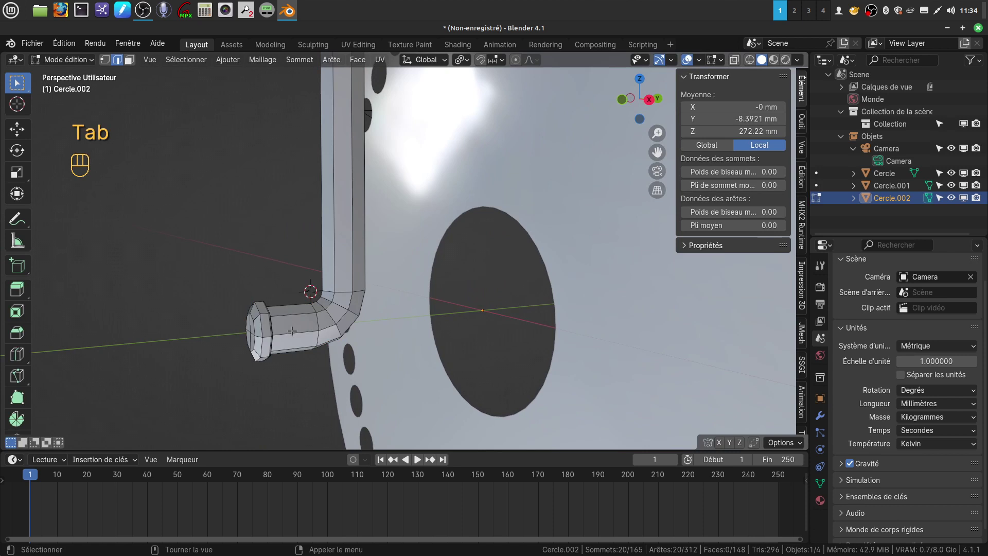
key("ctrl+r")
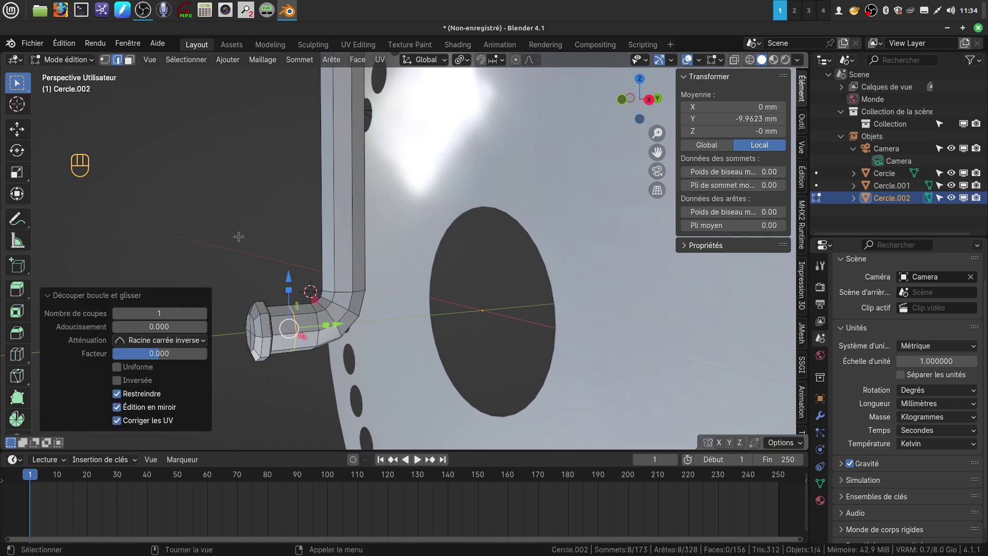
key("q")
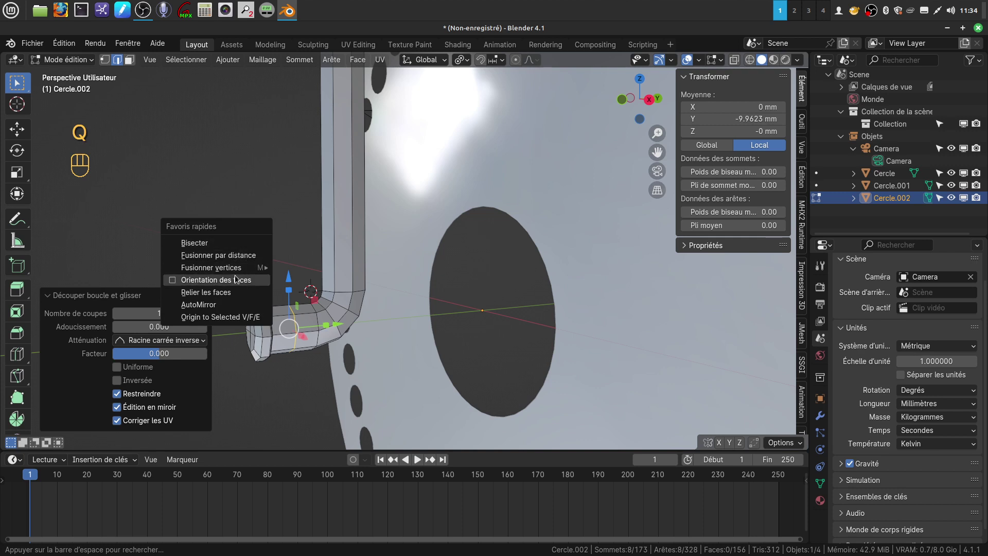
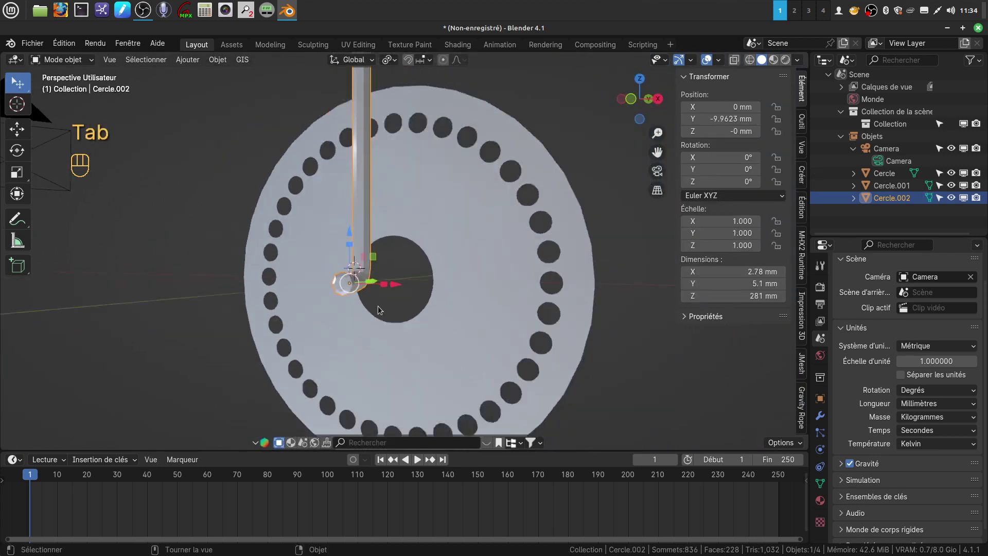
Step: From front view, move the spoke so its bent end sits at a top hub hole, Y 0.07 mm
left_click_drag(390, 294, 379, 340)
key("KP_1")
left_click_drag(458, 327, 443, 349)
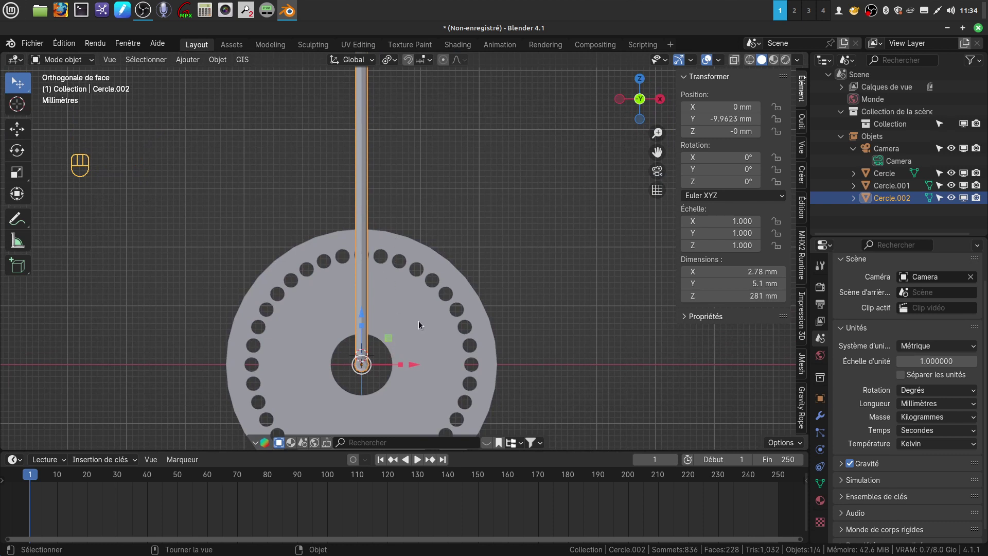
key("KP_1")
key("g")
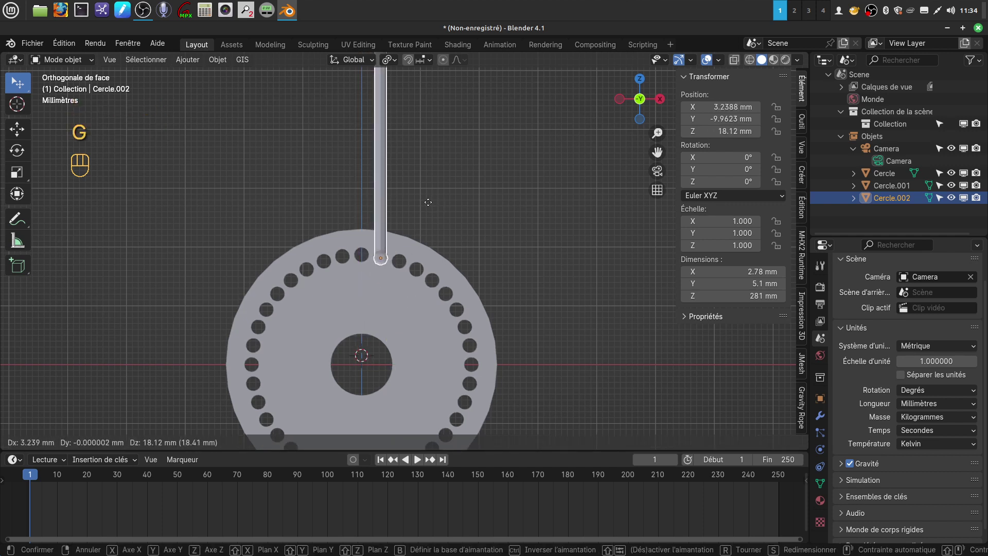
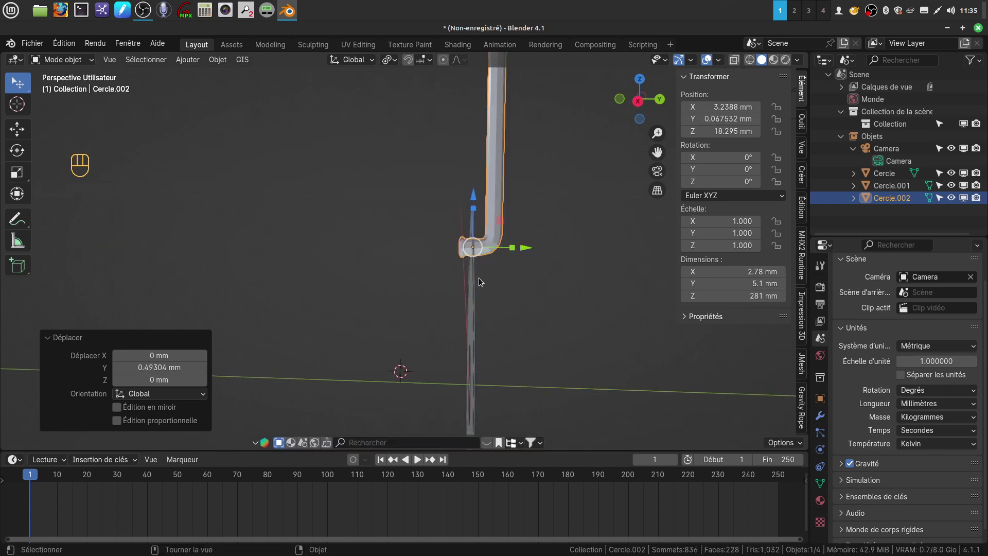
Step: Check the spoke end from the side, then recentre the front view on the hub
left_click_drag(505, 289, 585, 292)
left_click_drag(462, 274, 502, 270)
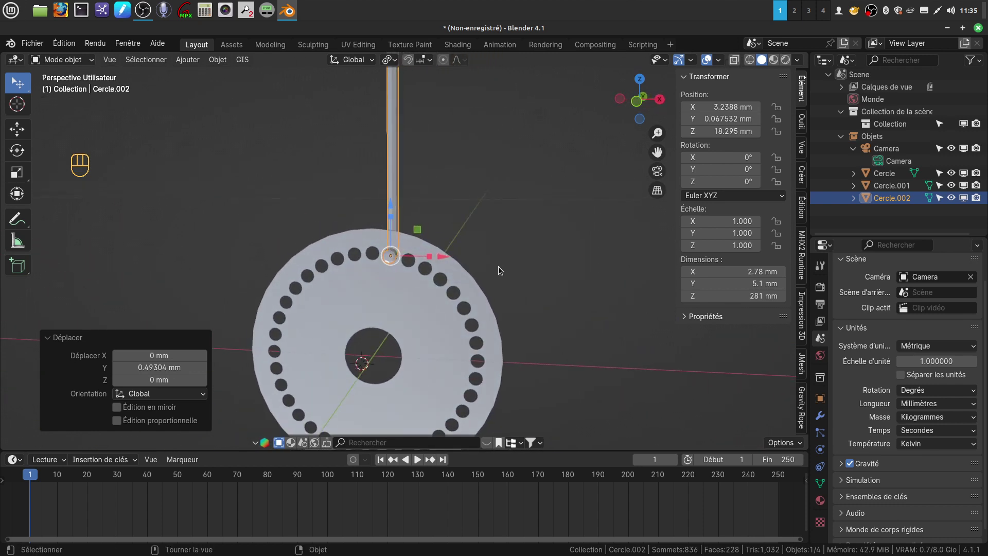
key("KP_1")
left_click_drag(509, 268, 506, 271)
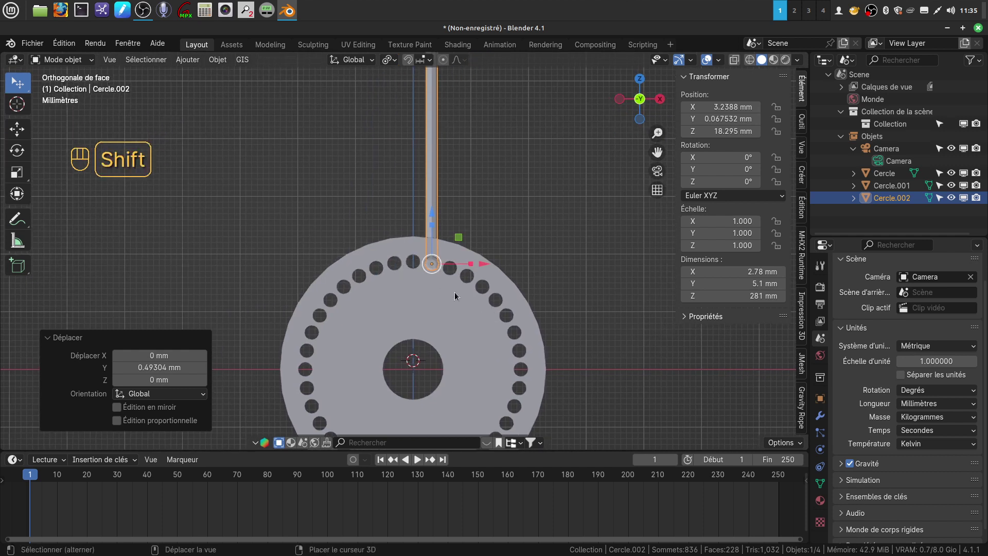
Step: Duplicate the spoke as Cercle.003 into the next hole, turned 180° about Z at X −3.27 mm
key("shift+d")
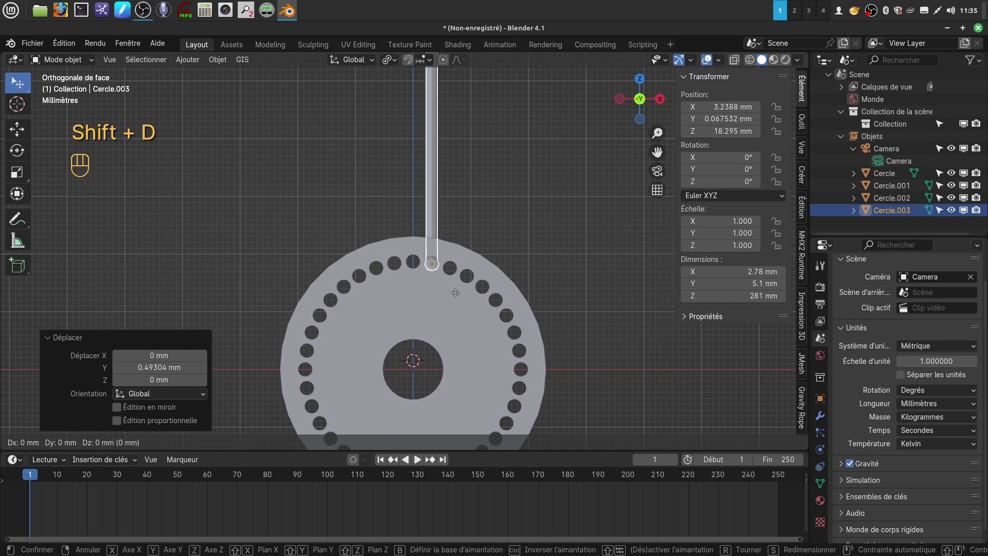
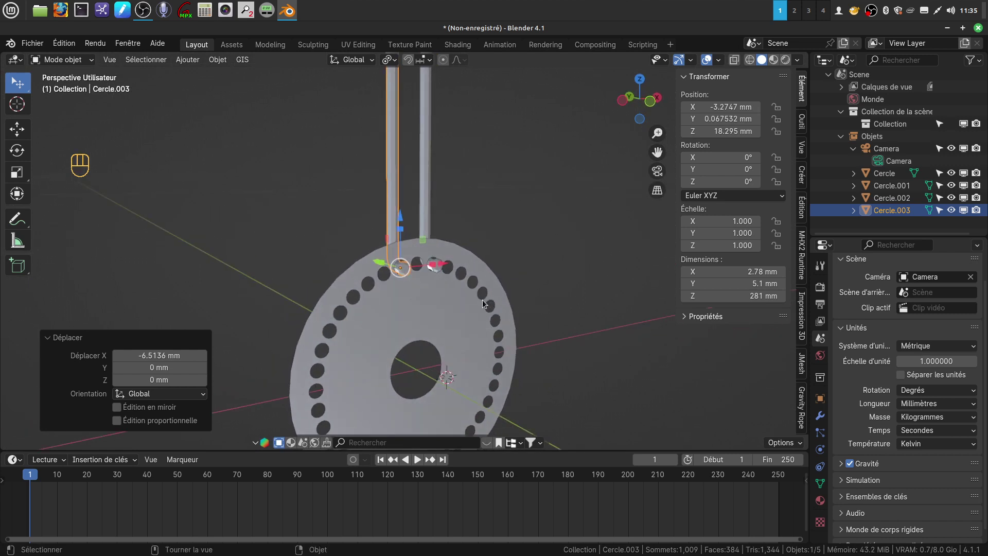
key("r")
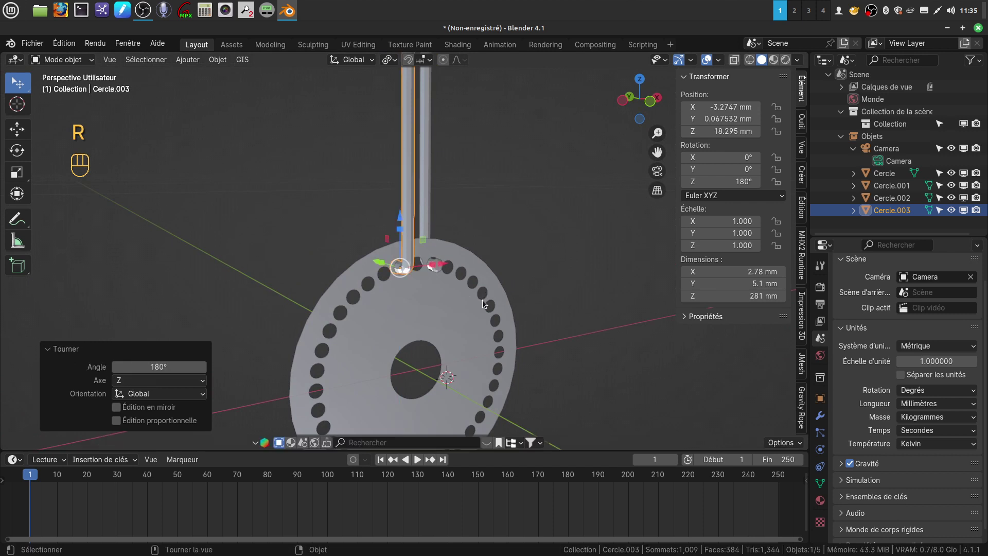
left_click_drag(456, 249, 526, 257)
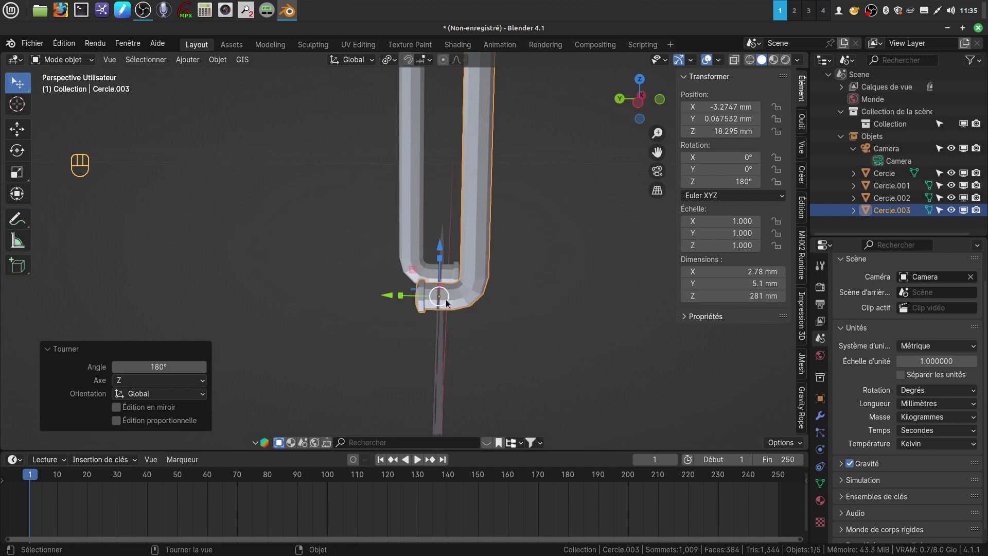
left_click_drag(393, 300, 402, 300)
left_click_drag(515, 297, 442, 292)
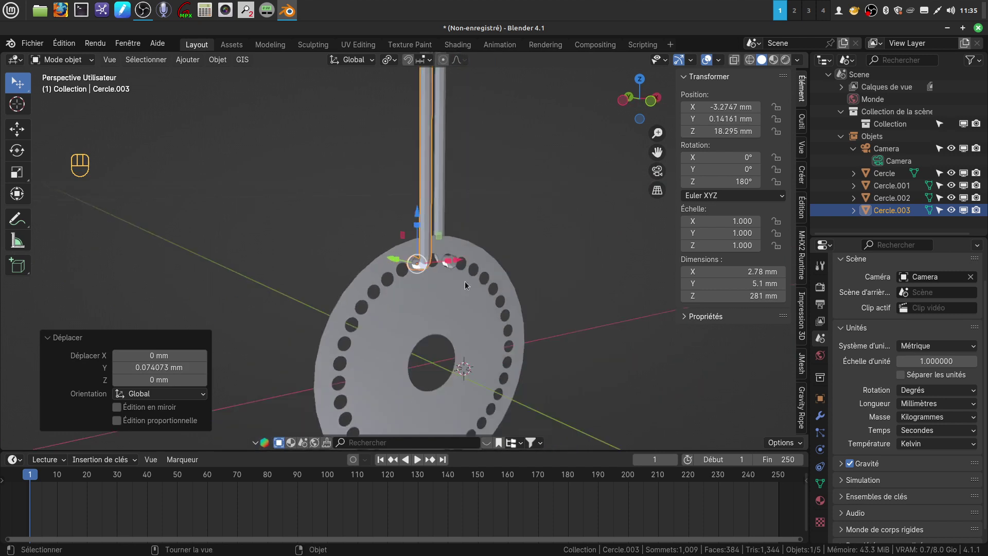
Step: Zoom out to see both spokes and reselect the original Cercle.002 in front view
left_click_drag(450, 269, 417, 258)
left_click_drag(443, 253, 406, 296)
left_click_drag(416, 286, 398, 326)
left_click_drag(434, 331, 427, 335)
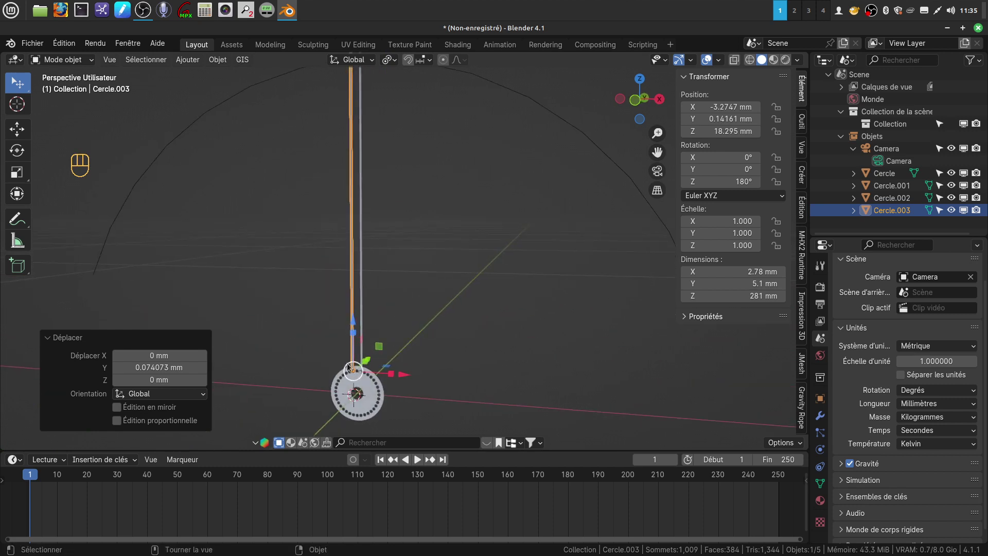
middle_click(478, 228)
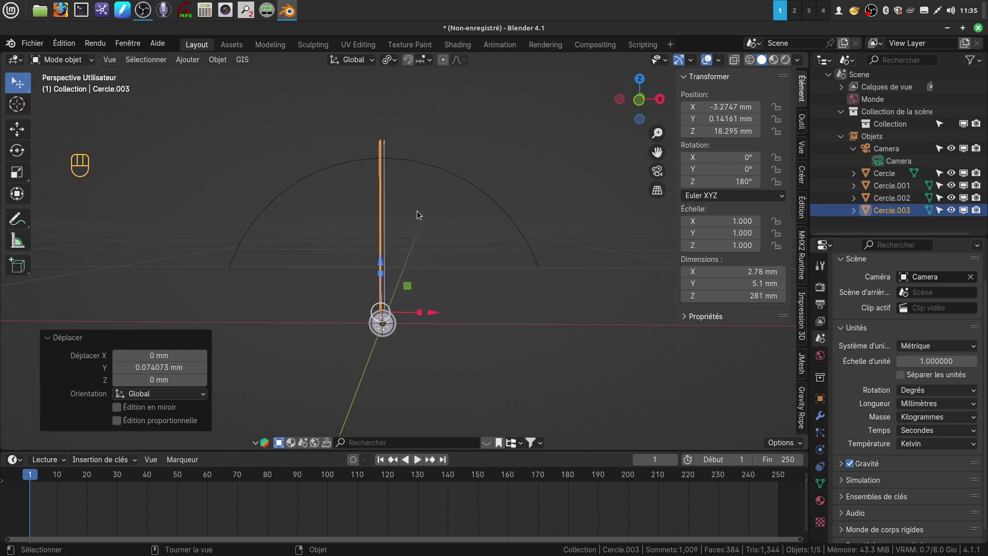
left_click(392, 228)
key("KP_1")
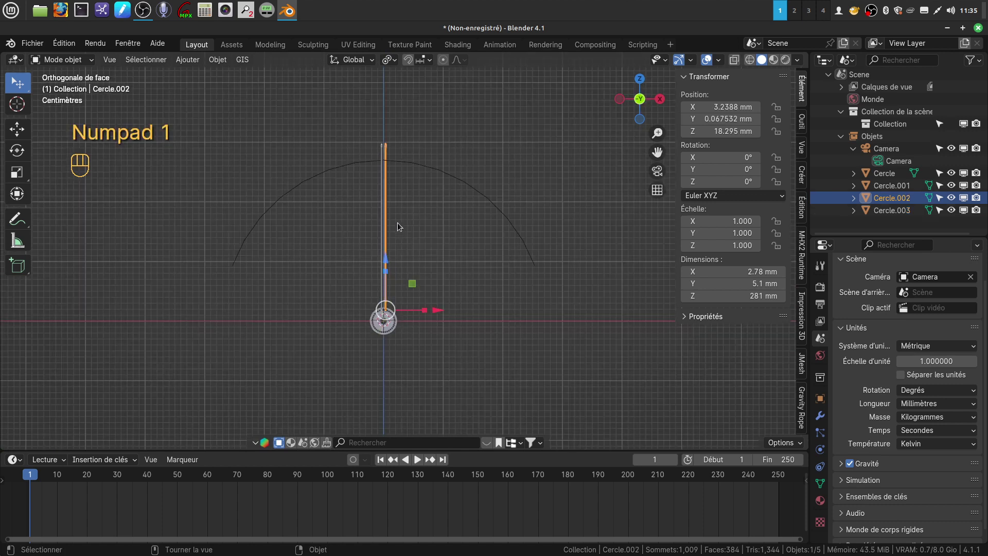
left_click_drag(443, 279, 406, 264)
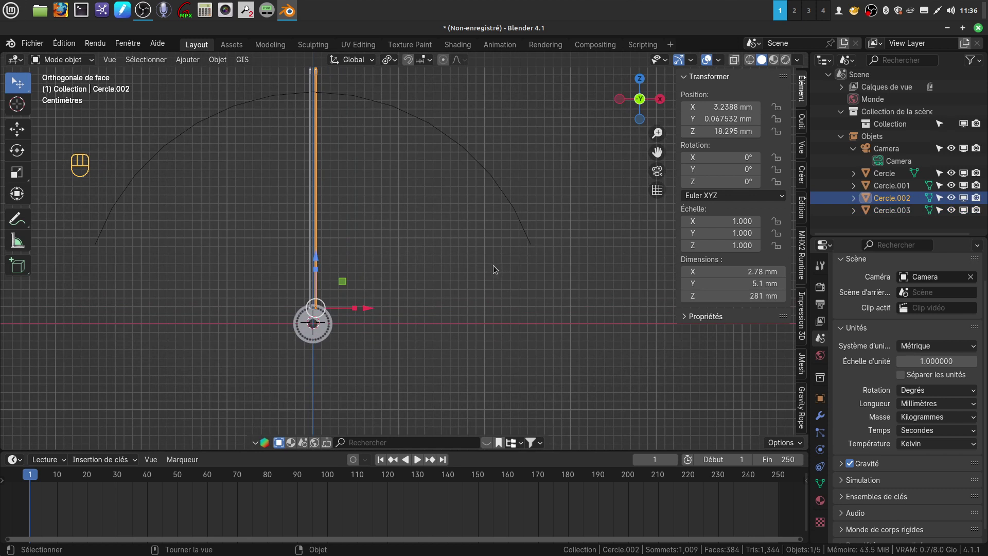
Step: Rotate the spoke around the hub's Y axis and fine-tune its tilt to about 73.5°
key("r")
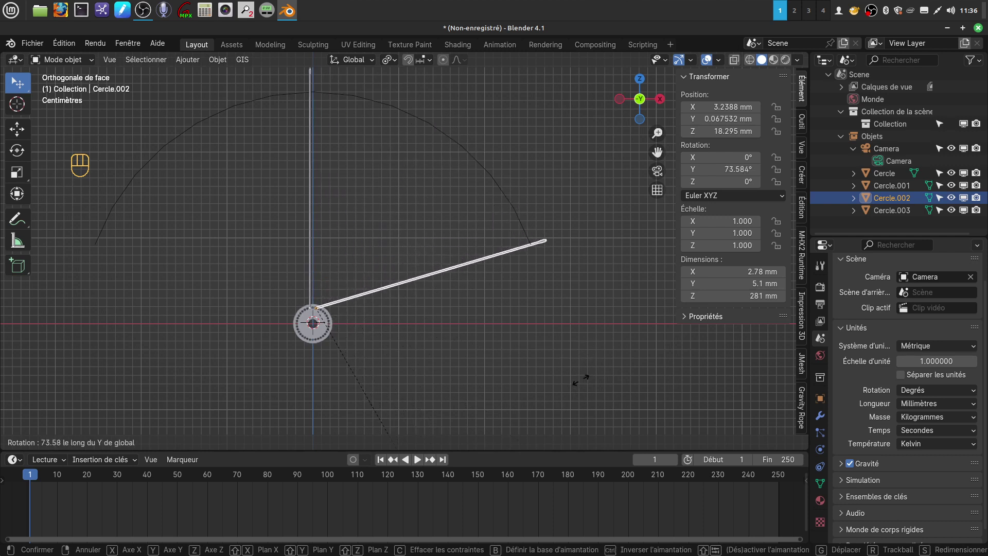
left_click_drag(612, 348, 423, 340)
left_click_drag(454, 283, 473, 305)
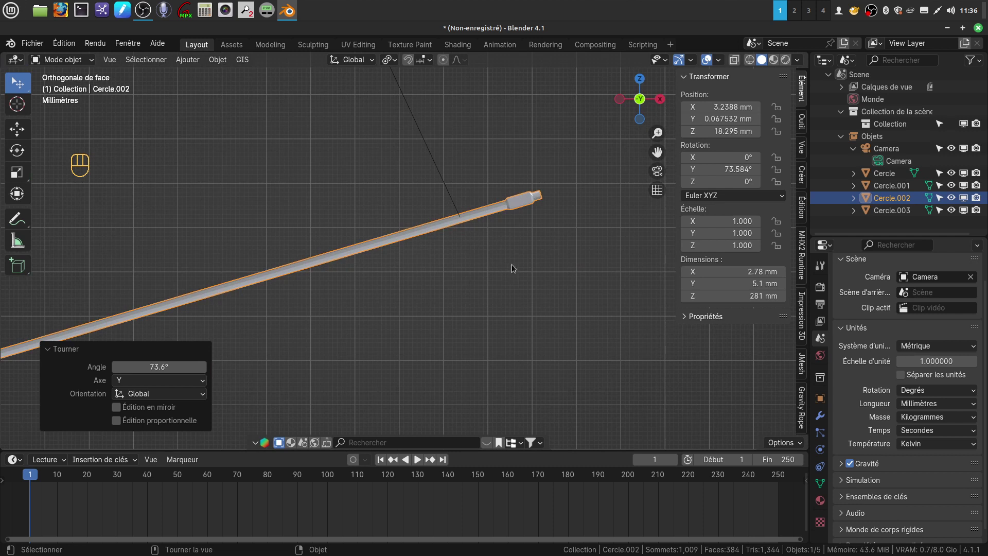
key("r")
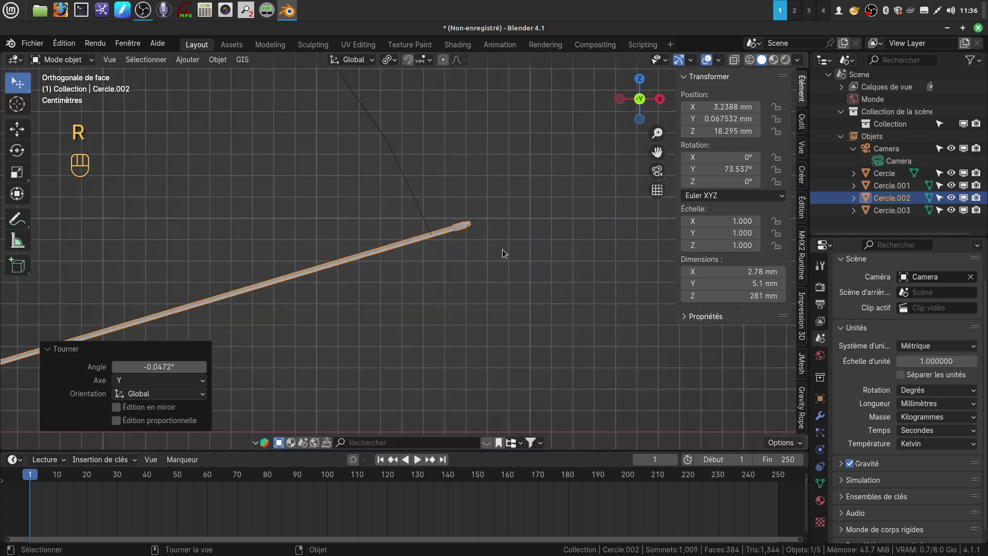
left_click_drag(448, 260, 342, 258)
left_click_drag(407, 251, 405, 226)
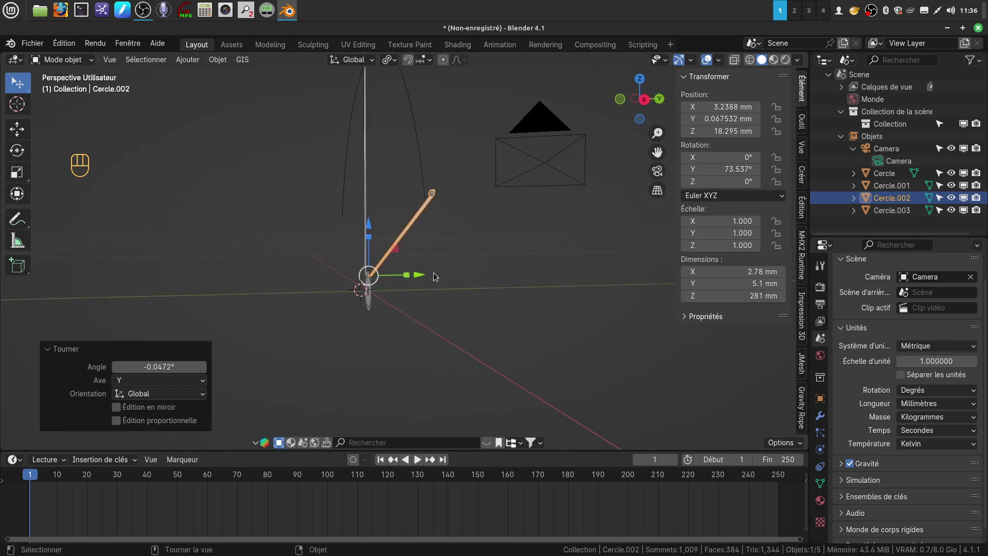
middle_click(433, 273)
Step: Select the hub and both spokes, Cercle.001 to Cercle.003, together
left_click_drag(430, 264, 422, 254)
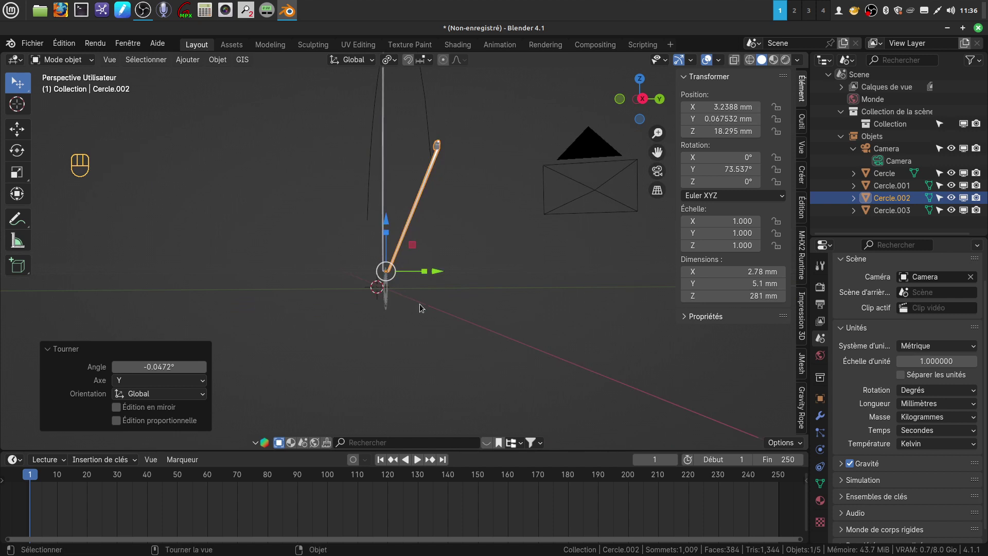
left_click_drag(429, 304, 418, 309)
left_click_drag(415, 303, 460, 316)
left_click_drag(455, 321, 447, 315)
left_click_drag(422, 300, 450, 304)
left_click(343, 171)
left_click(353, 320)
left_click_drag(431, 301, 436, 298)
Step: Shift the hub and spokes 35 mm along Y, then undo the move
left_click_drag(419, 296, 349, 295)
middle_click(395, 292)
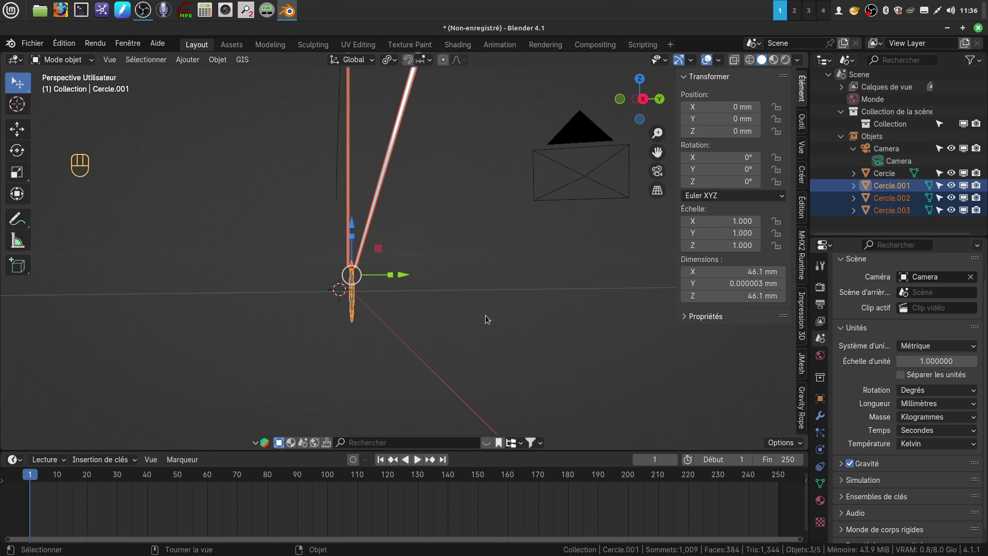
key("g")
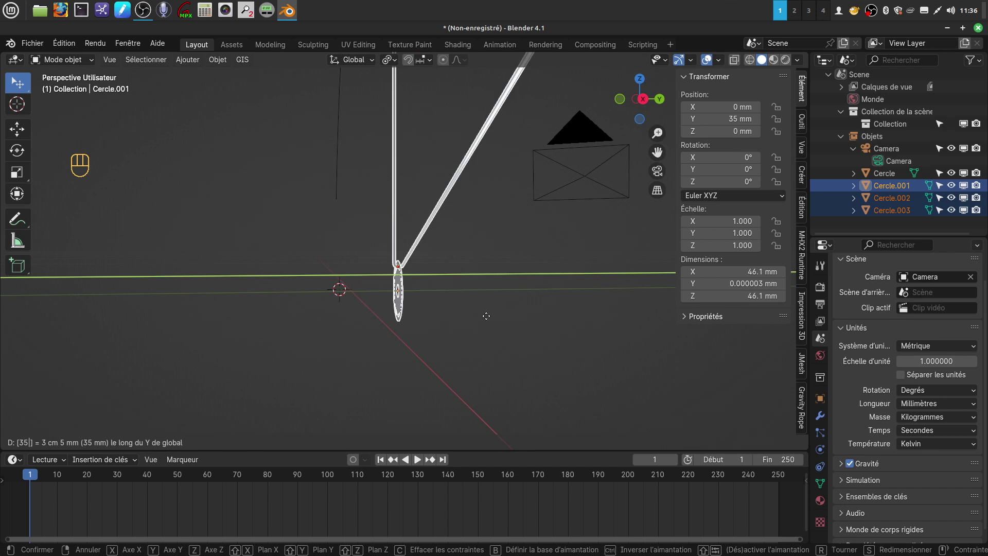
left_click(490, 328)
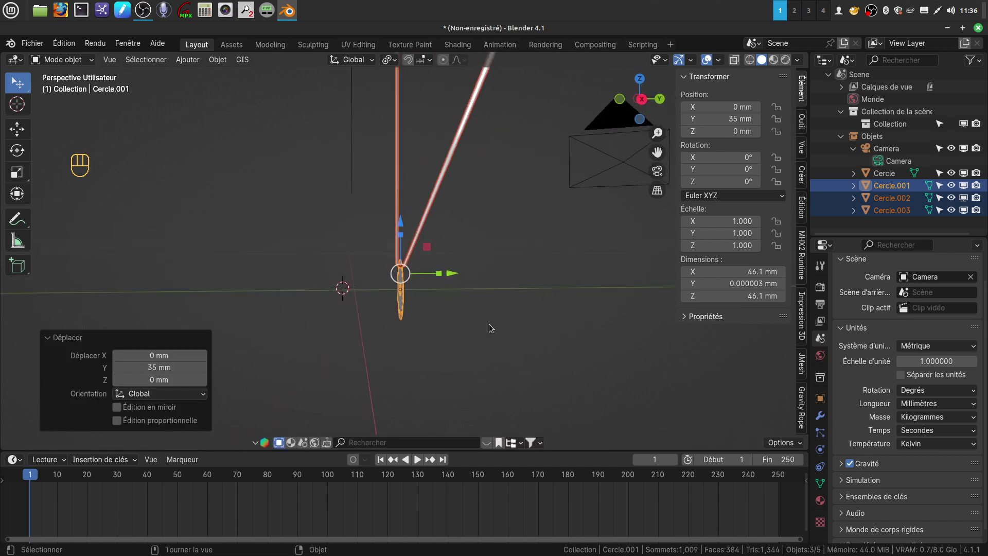
key("ctrl+z")
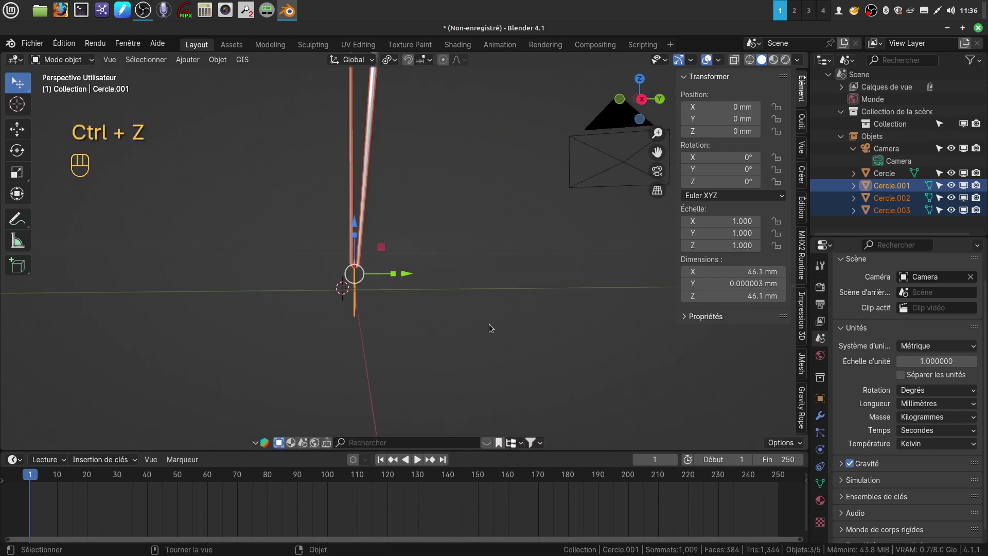
Step: Move the hub and both spokes -35 mm along global Y and check from the side
key("g")
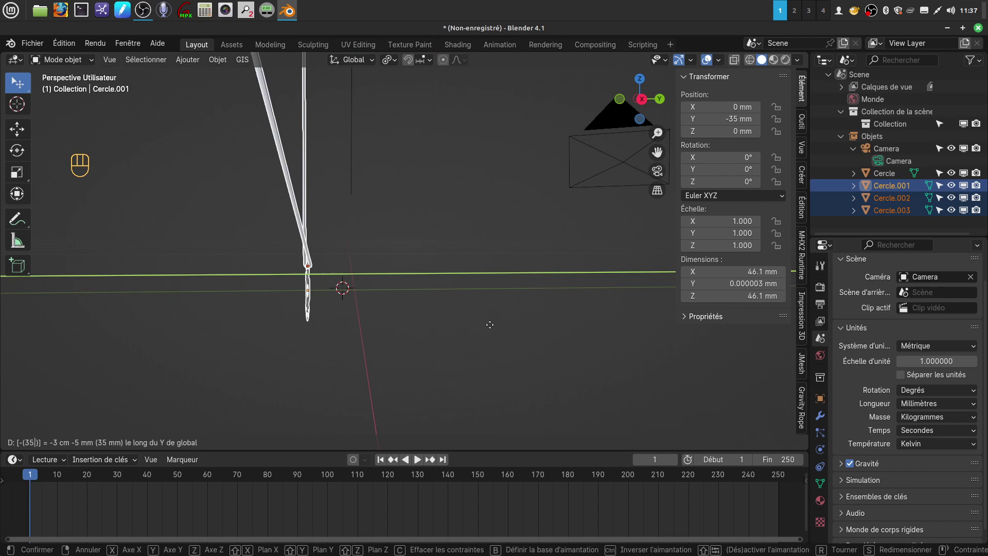
left_click_drag(421, 237, 455, 268)
left_click(452, 320)
middle_click(444, 295)
left_click_drag(438, 262, 429, 268)
middle_click(439, 280)
left_click_drag(437, 281, 455, 277)
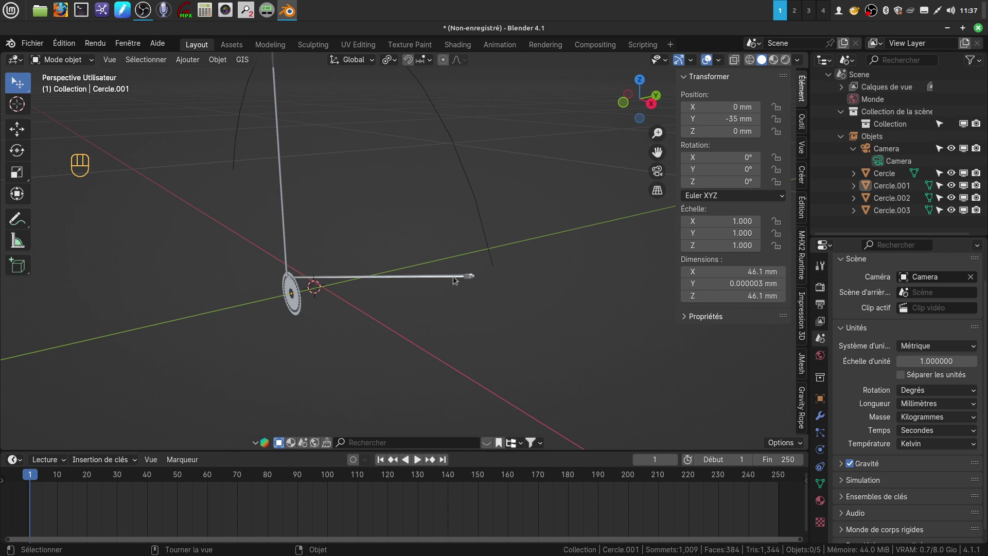
Step: Select the horizontal spoke Cercle.002 and inspect it from several views, including side orthographic
left_click(456, 279)
left_click_drag(456, 286, 435, 283)
left_click_drag(427, 284, 406, 237)
left_click_drag(399, 281, 449, 277)
left_click_drag(445, 277, 455, 264)
left_click_drag(392, 252, 457, 246)
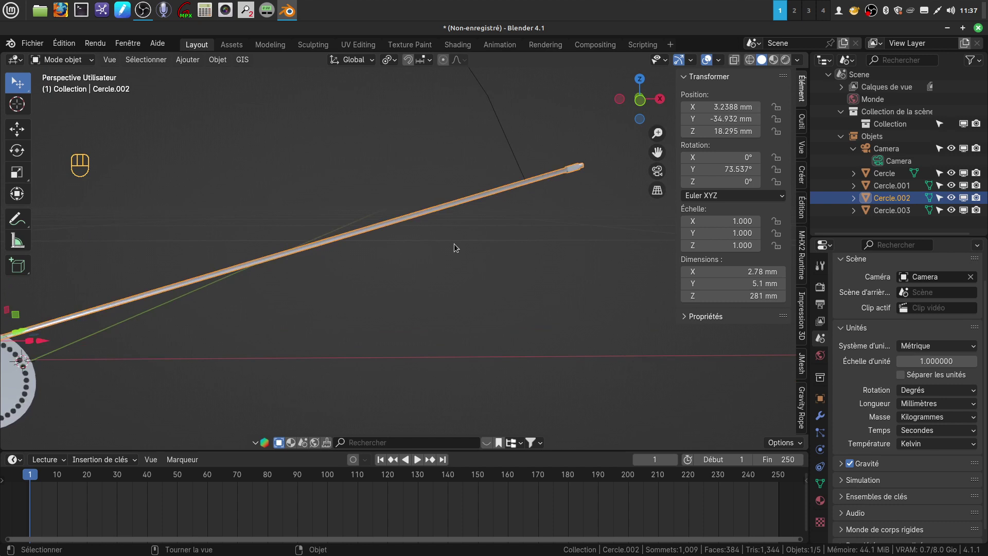
middle_click(393, 267)
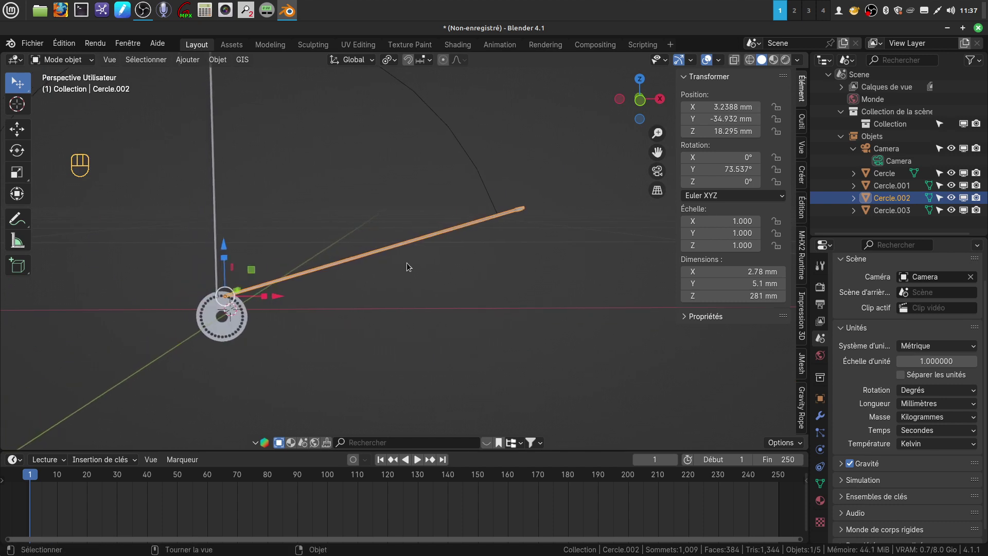
left_click_drag(410, 266, 403, 282)
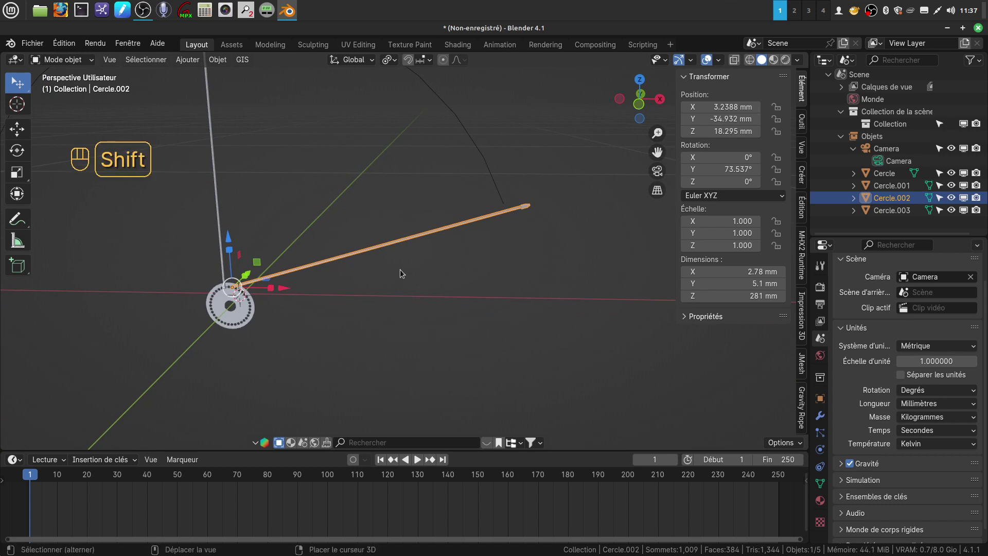
middle_click(401, 272)
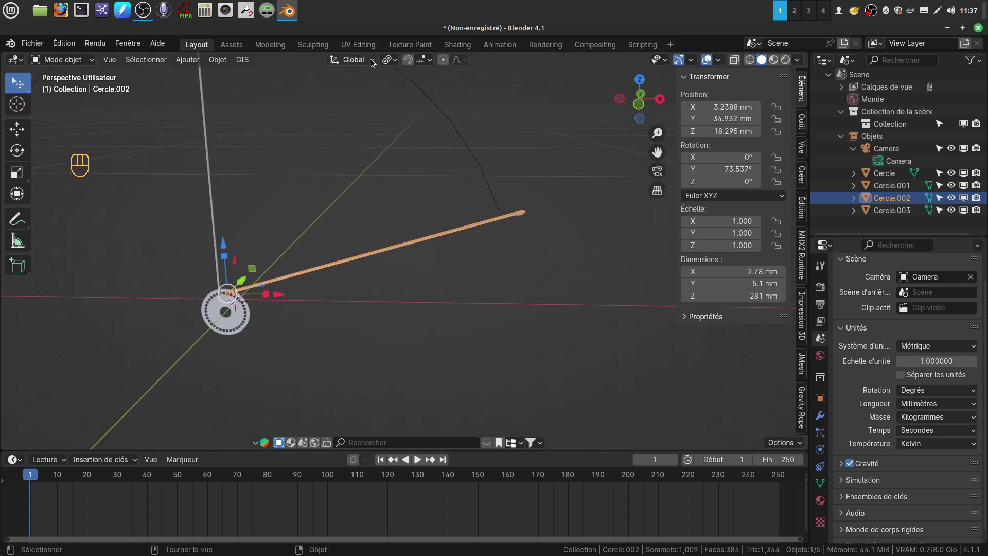
left_click_drag(354, 117, 359, 265)
left_click_drag(351, 269, 318, 276)
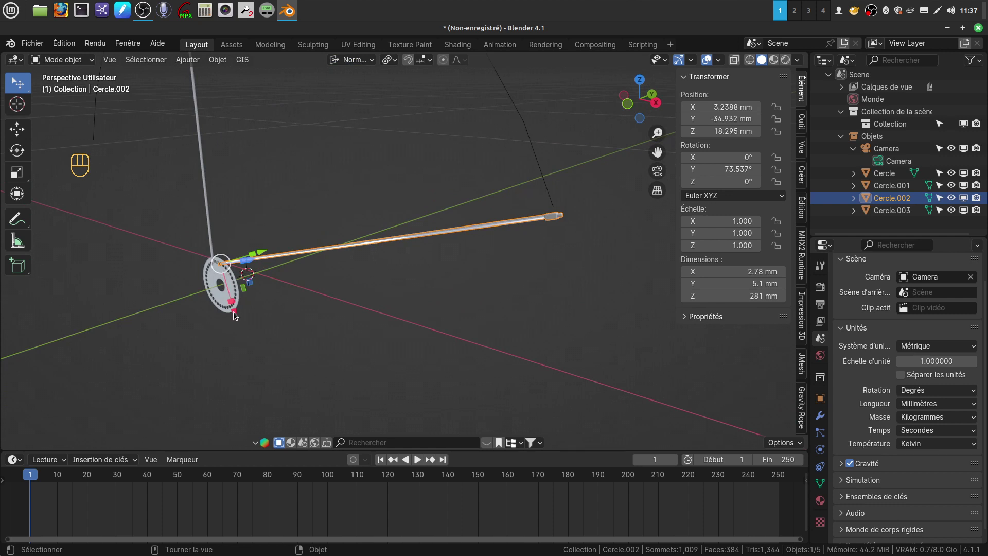
left_click_drag(523, 263, 446, 266)
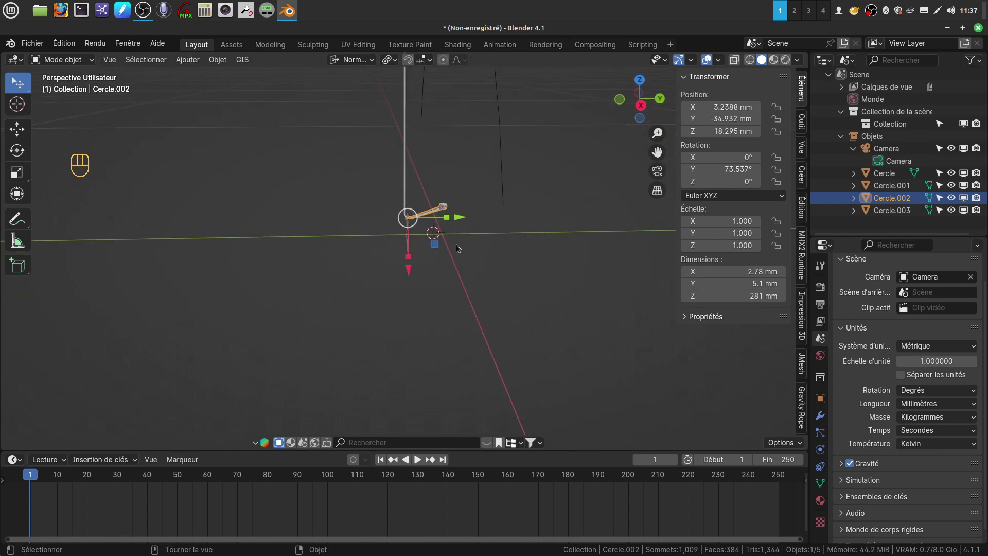
key("KP_3")
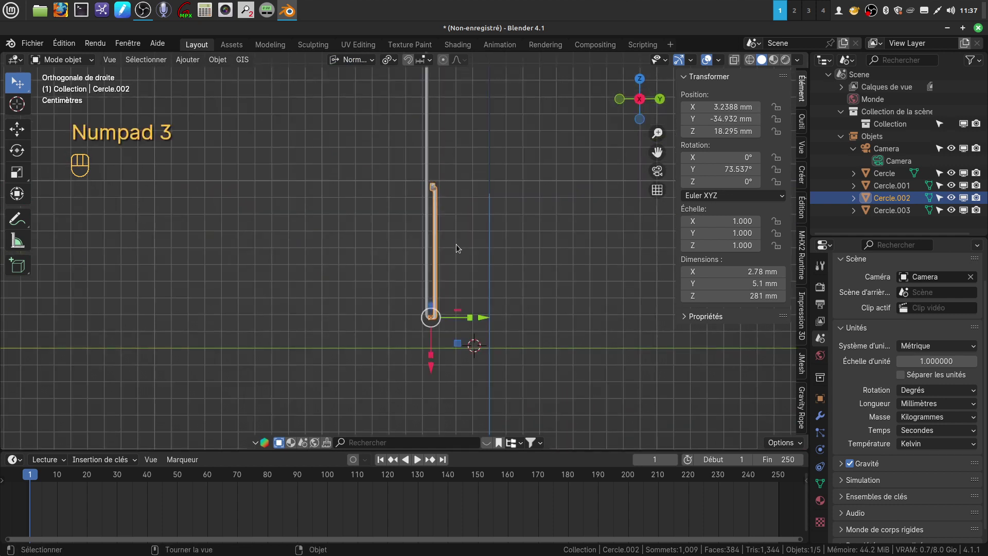
left_click_drag(499, 181, 473, 310)
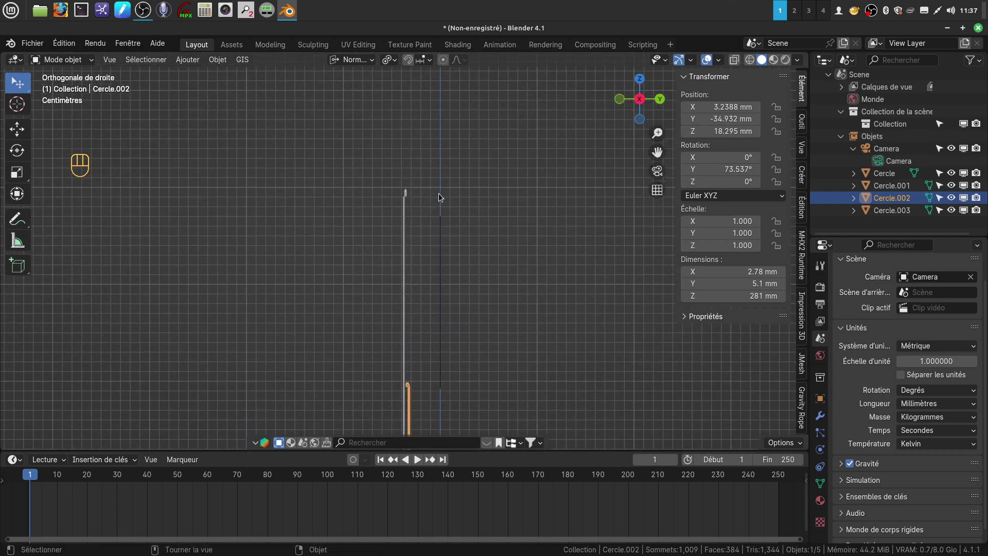
left_click_drag(460, 252, 378, 239)
left_click_drag(433, 261, 546, 338)
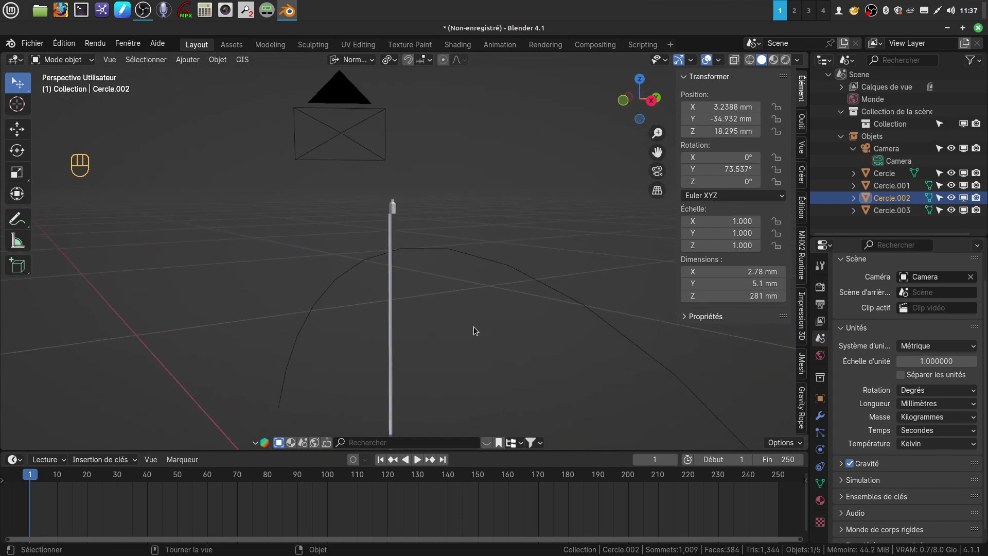
Step: Select the vertical spoke Cercle.003 and view it straight-on, centered
left_click(394, 196)
left_click_drag(453, 209, 482, 204)
left_click_drag(364, 220, 491, 221)
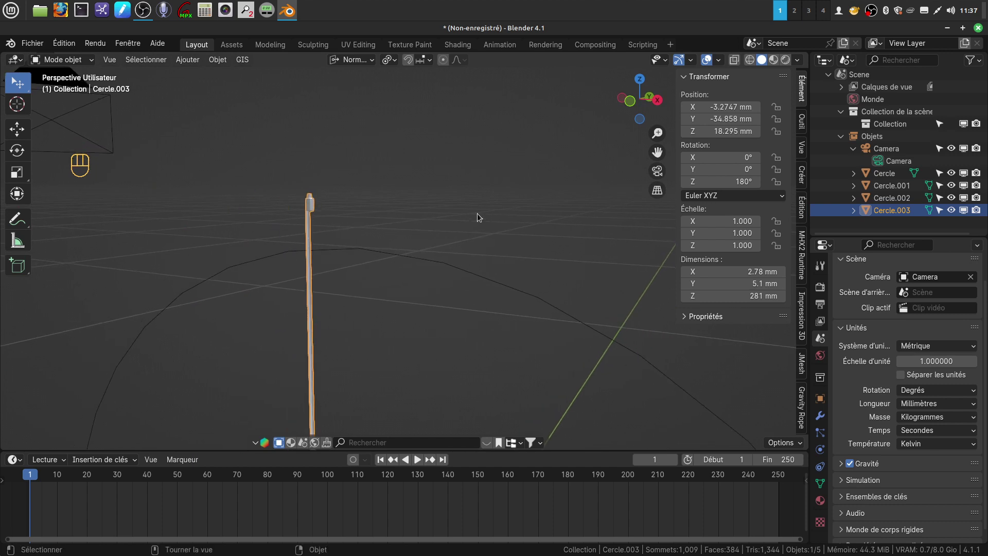
key("KP_1")
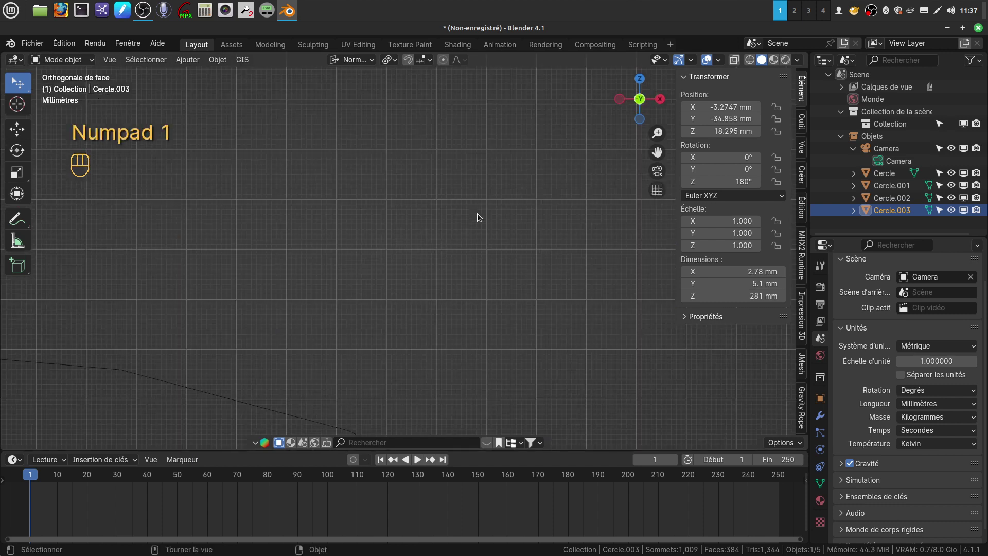
left_click_drag(334, 251, 441, 227)
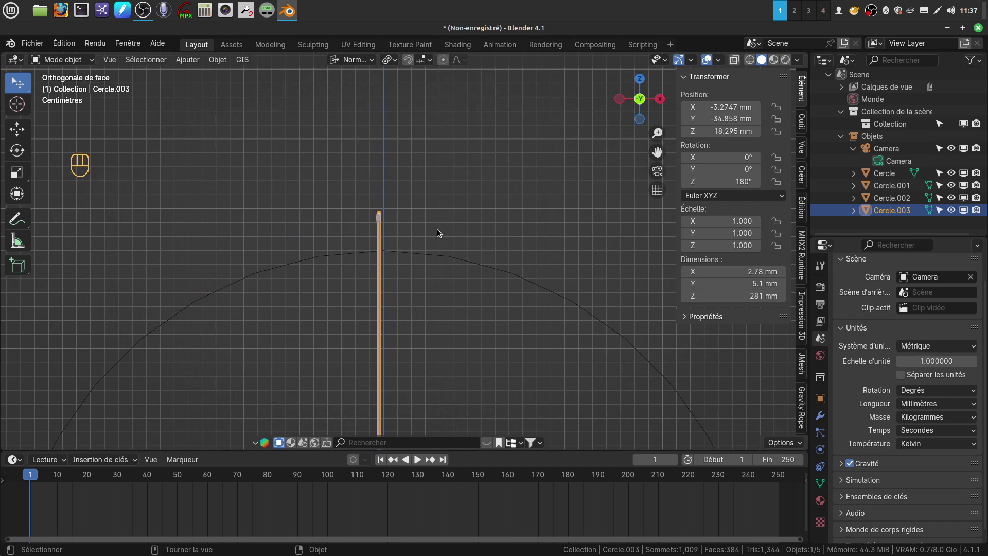
left_click_drag(423, 251, 403, 315)
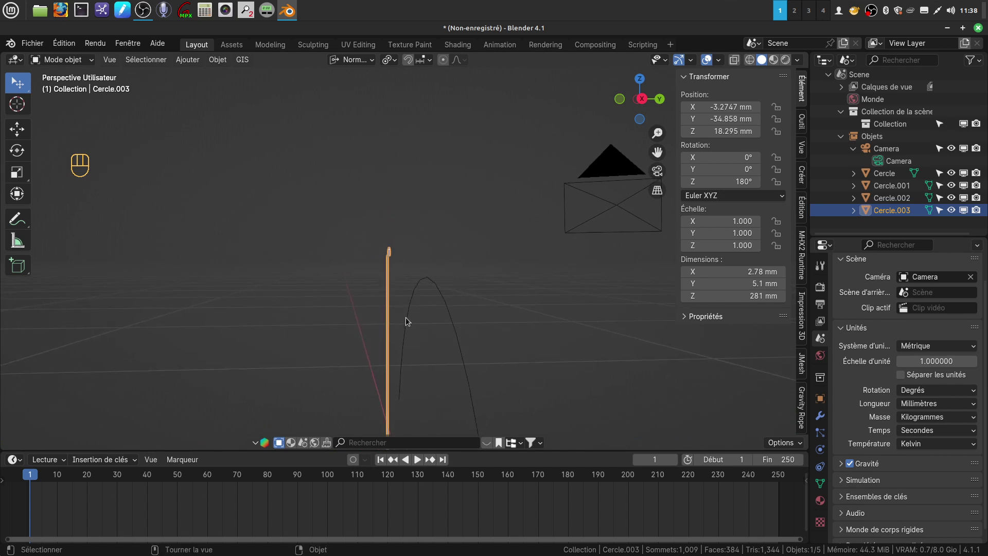
left_click_drag(397, 282, 387, 273)
Step: Enter Edit Mode and select the whole linked spoke head with Ctrl+L
key("Tab")
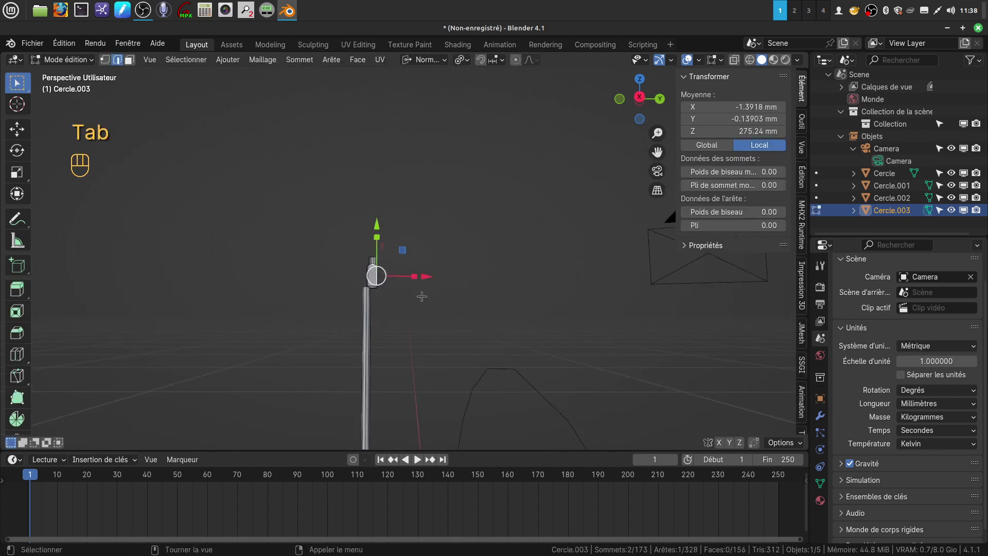
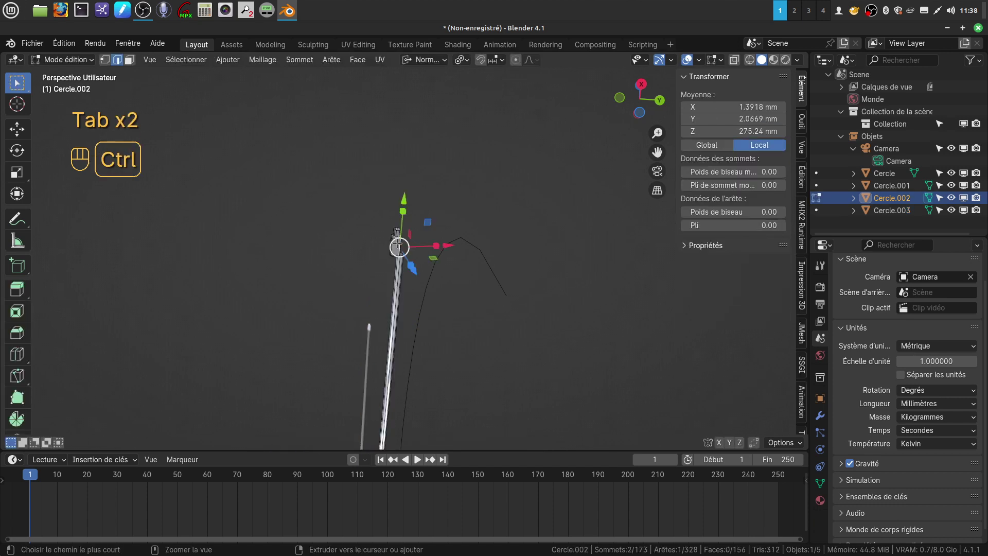
key("ctrl+l")
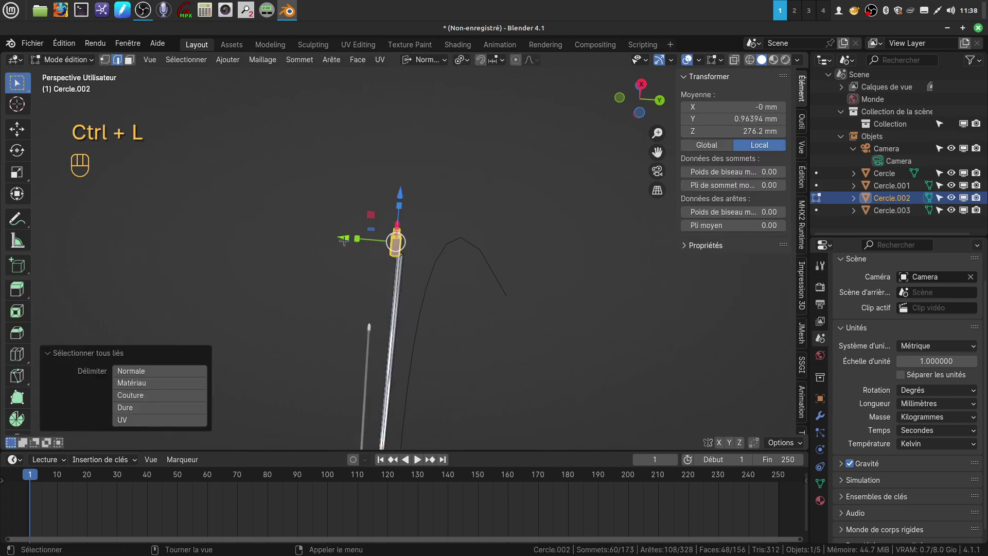
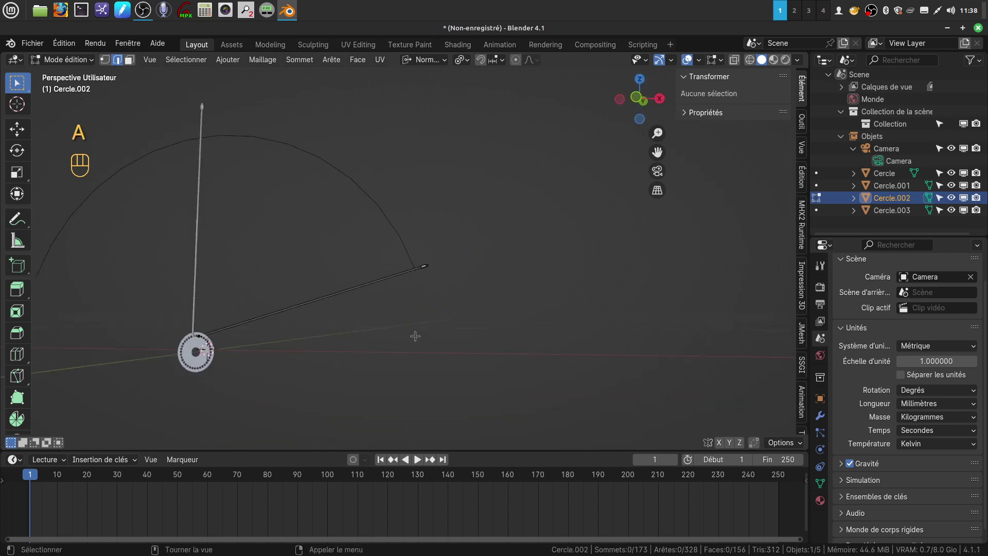
Step: Leave mesh editing and look at the spoke straight from the side
key("Tab")
left_click_drag(425, 315, 346, 323)
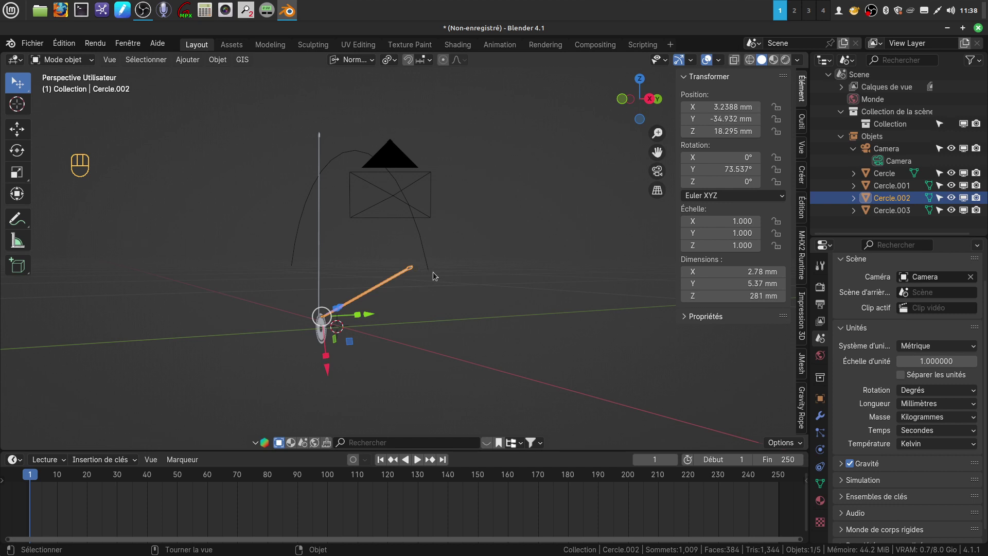
key("KP_3")
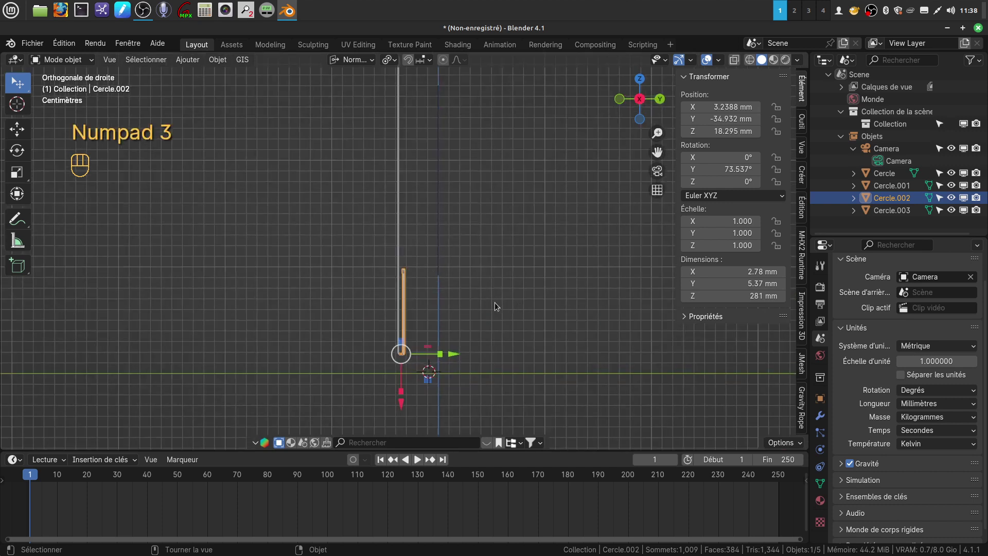
Step: Rotate the Cercle.002 spoke -6.76° around its X axis and confirm the tilt
key("r")
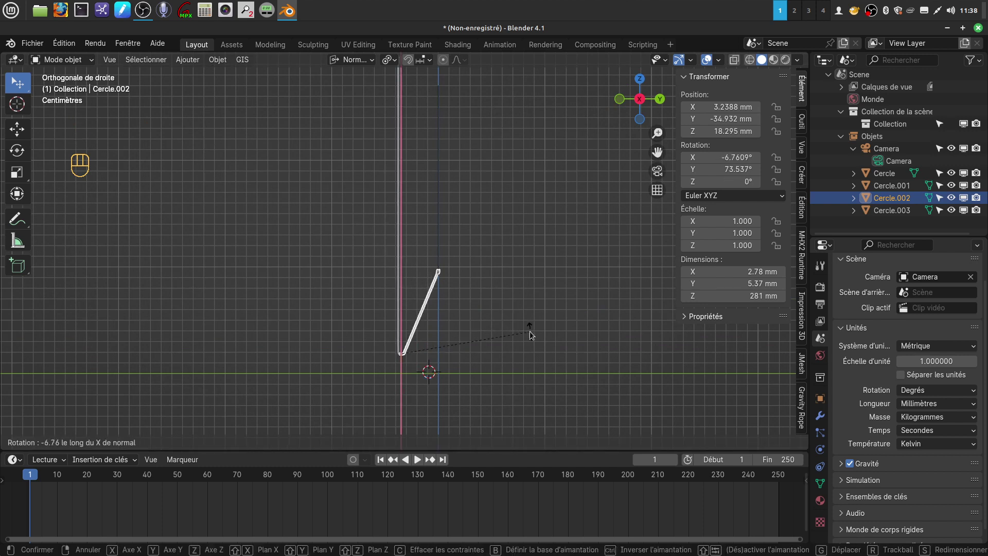
left_click_drag(478, 299, 594, 298)
left_click_drag(440, 299, 468, 298)
middle_click(475, 298)
middle_click(450, 293)
middle_click(444, 285)
key("KP_1")
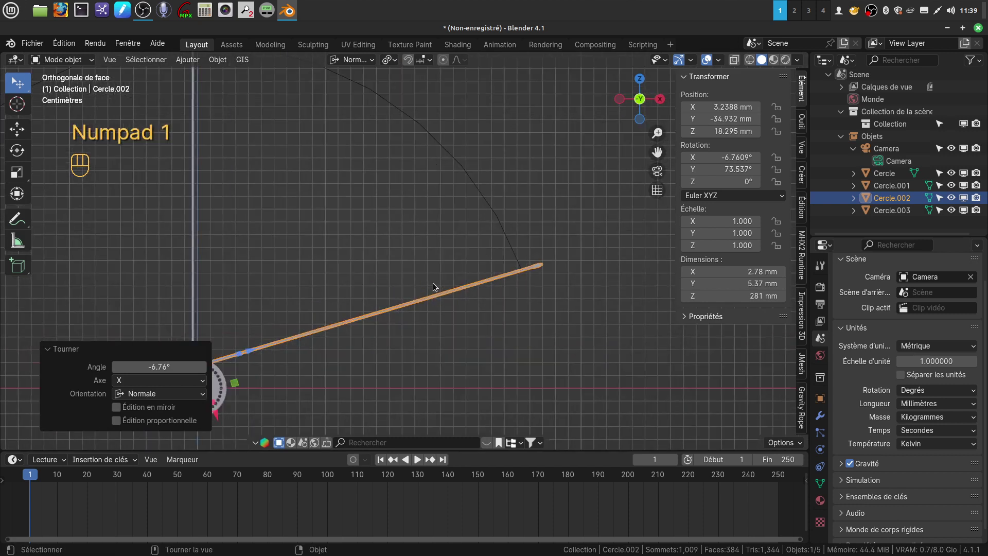
left_click_drag(445, 279, 437, 231)
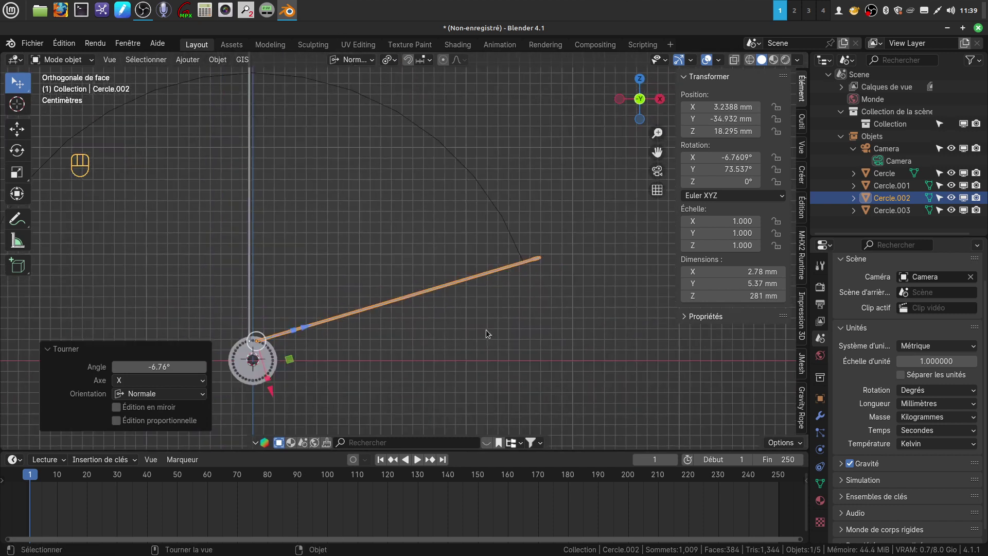
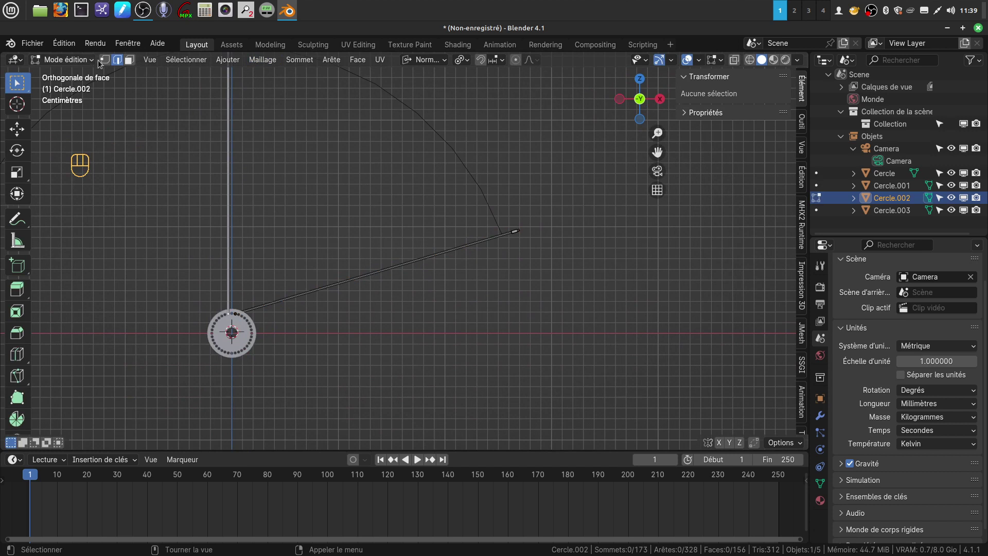
Step: Select the spoke's tip vertices and pull them inward to shorten it to 265 mm
left_click(109, 65)
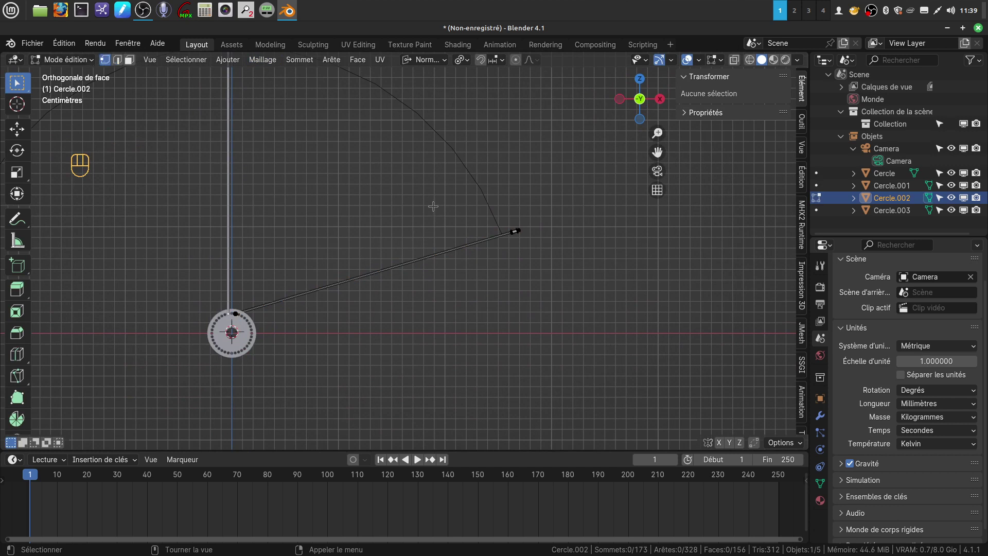
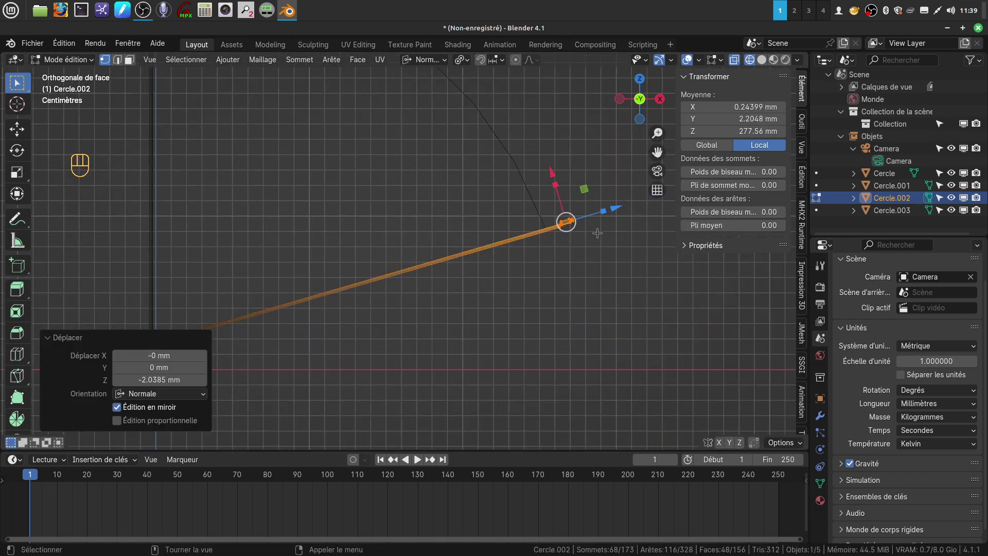
key("ctrl+z")
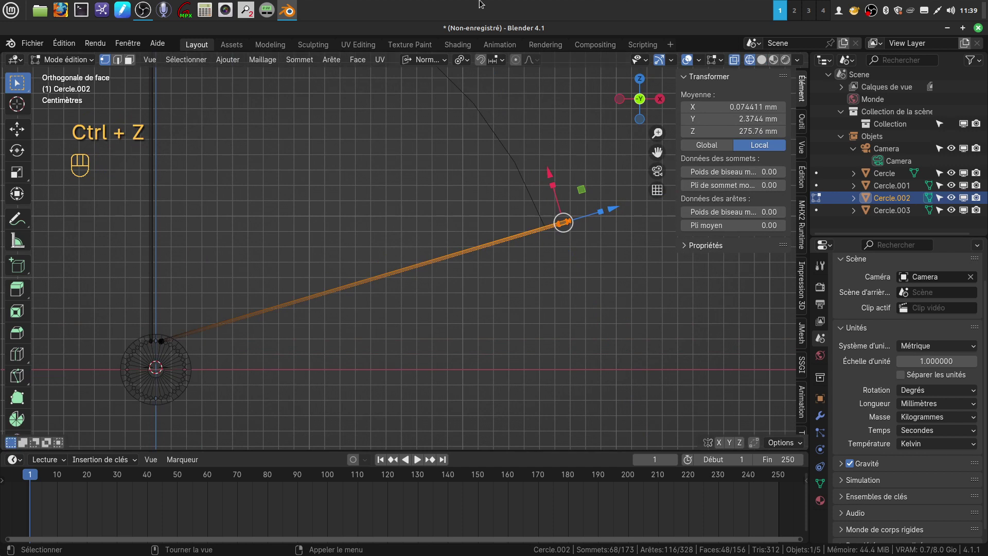
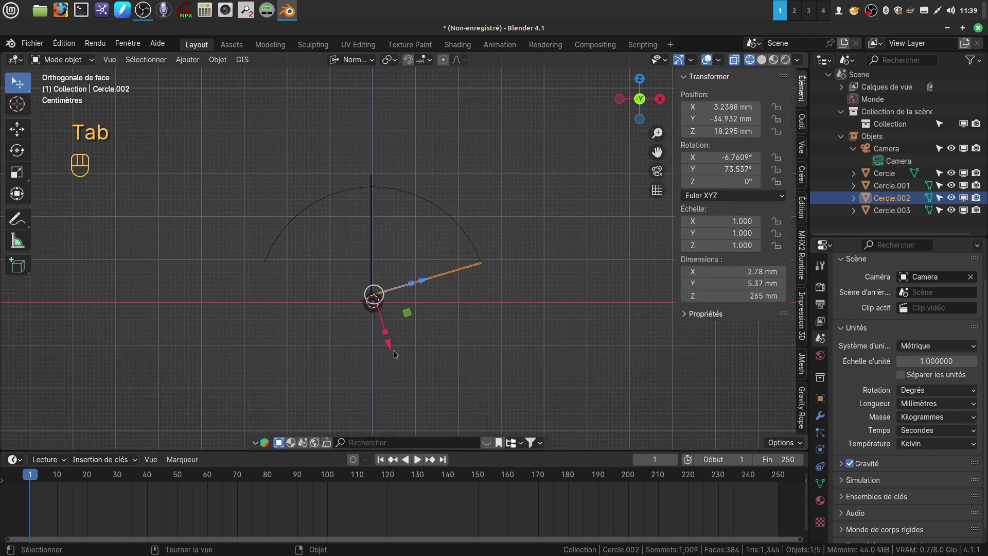
Step: Select the Cercle.003 spoke and look at it straight from the side
left_click_drag(447, 342, 364, 353)
left_click_drag(381, 350, 401, 375)
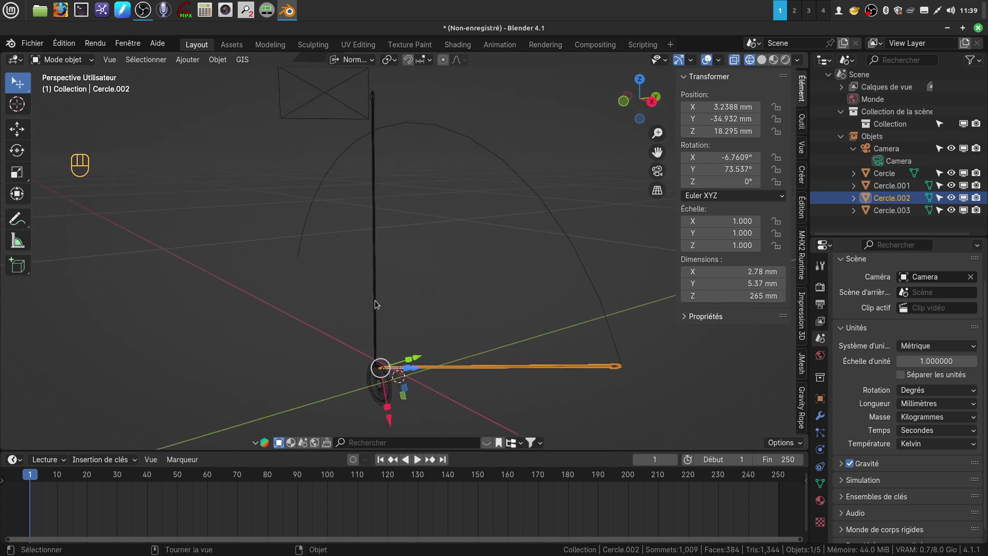
left_click(379, 307)
key("Tab")
key("Tab")
left_click_drag(404, 301, 371, 296)
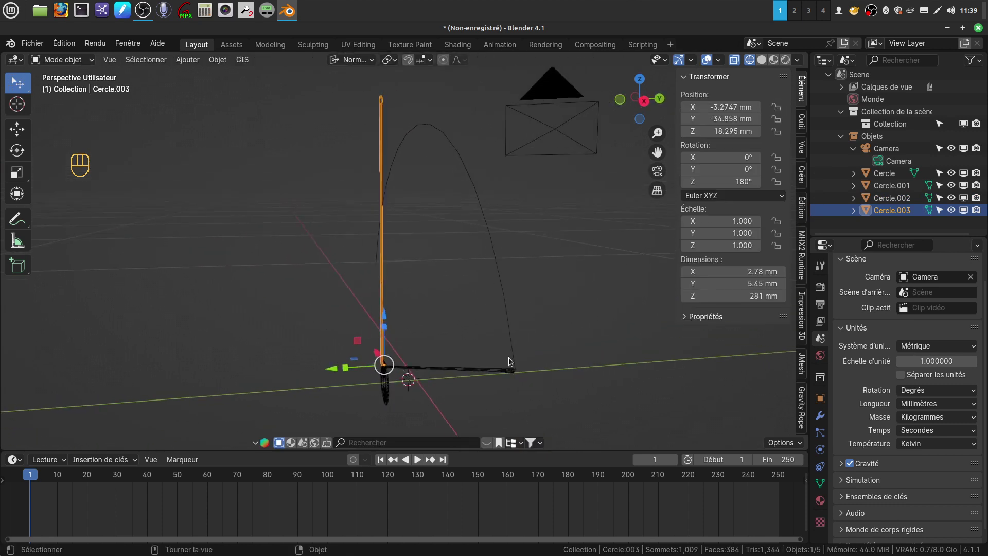
key("KP_3")
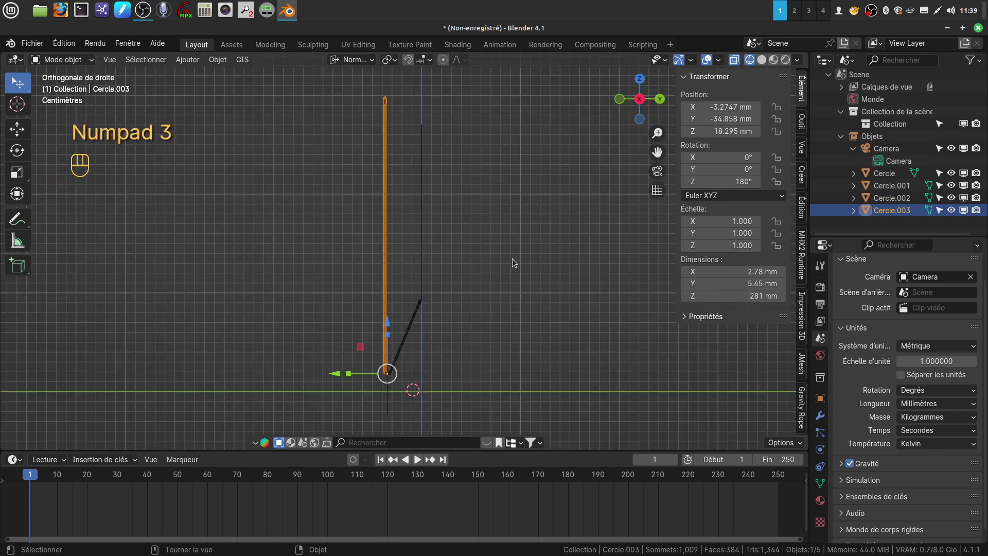
Step: Tilt Cercle.003 by 7.37° around its X axis, confirm, and enter Edit Mode
key("r")
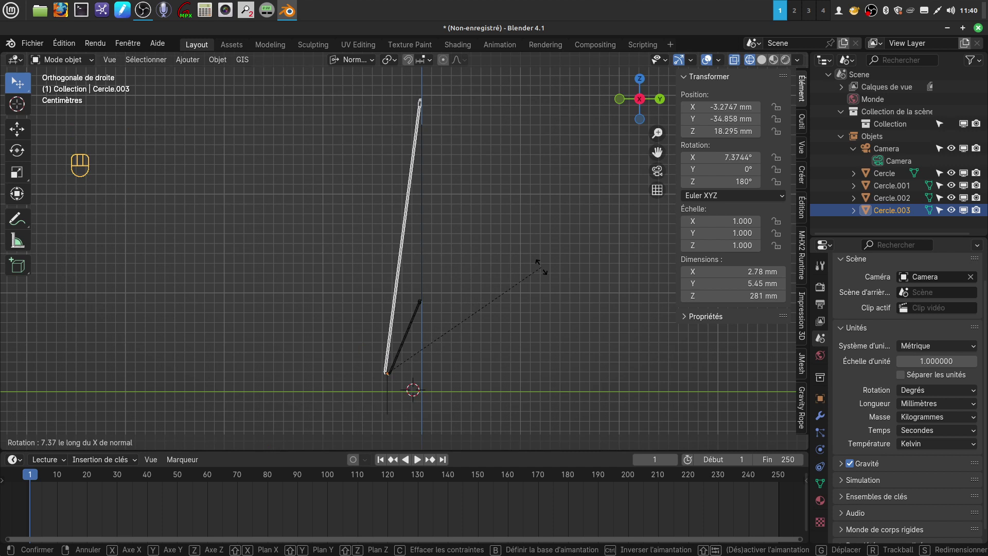
left_click_drag(451, 227, 542, 246)
left_click_drag(475, 241, 495, 239)
key("KP_1")
left_click_drag(447, 270, 430, 313)
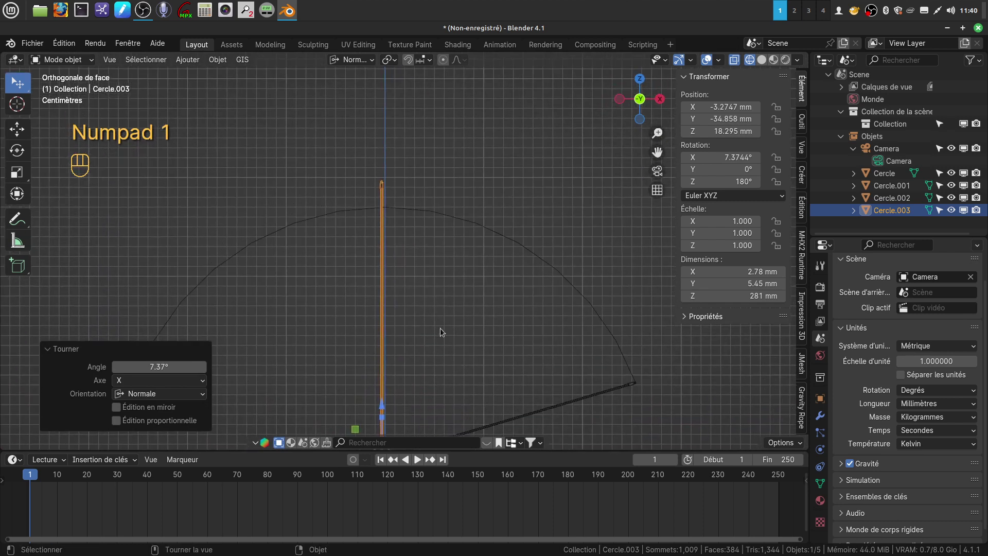
left_click_drag(469, 296, 471, 298)
right_click(474, 297)
key("Tab")
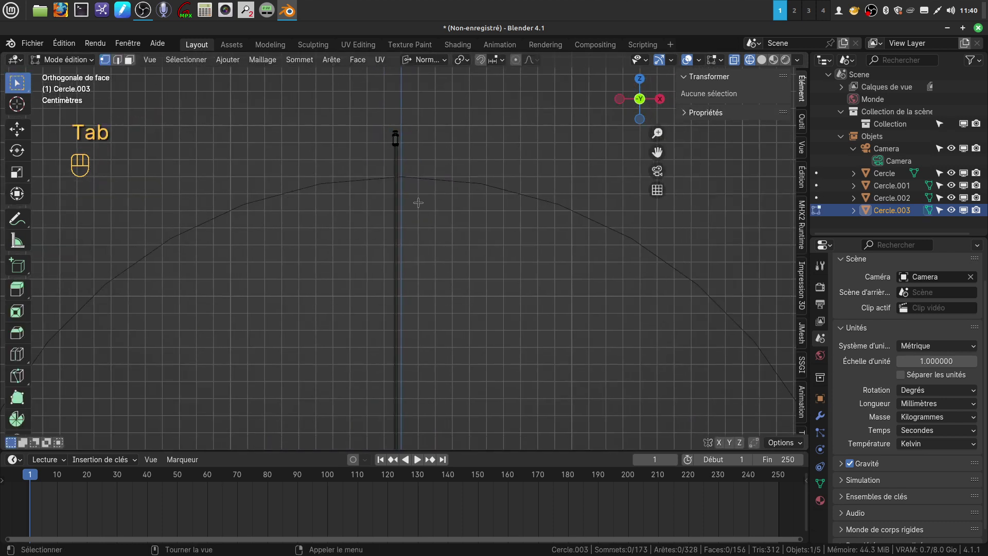
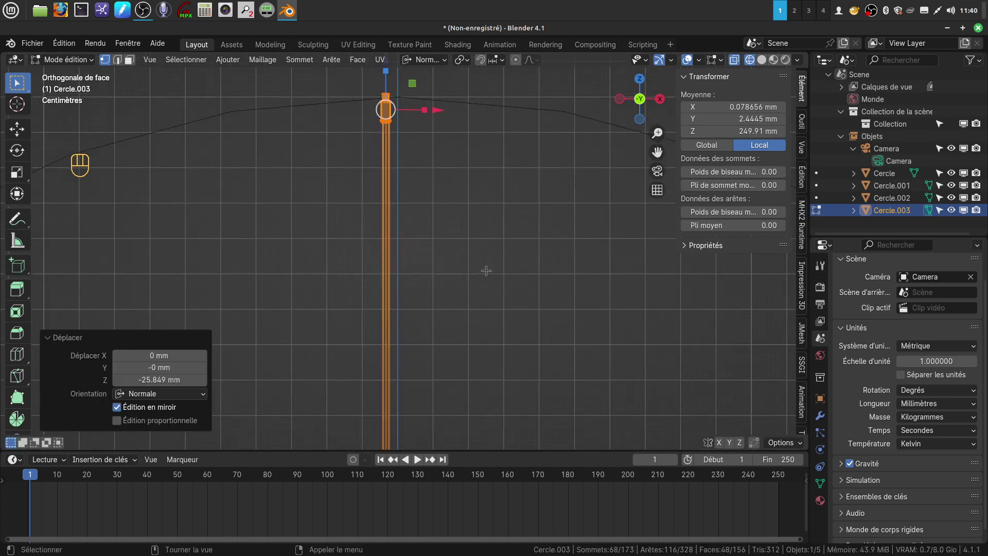
Step: Check the shortened 256 mm spoke from the side and exit mesh editing
key("KP_3")
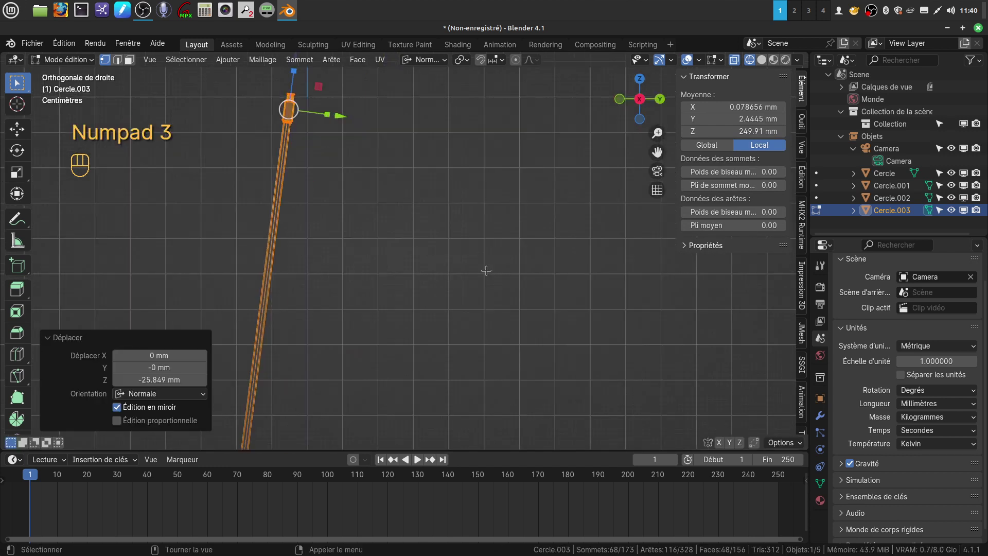
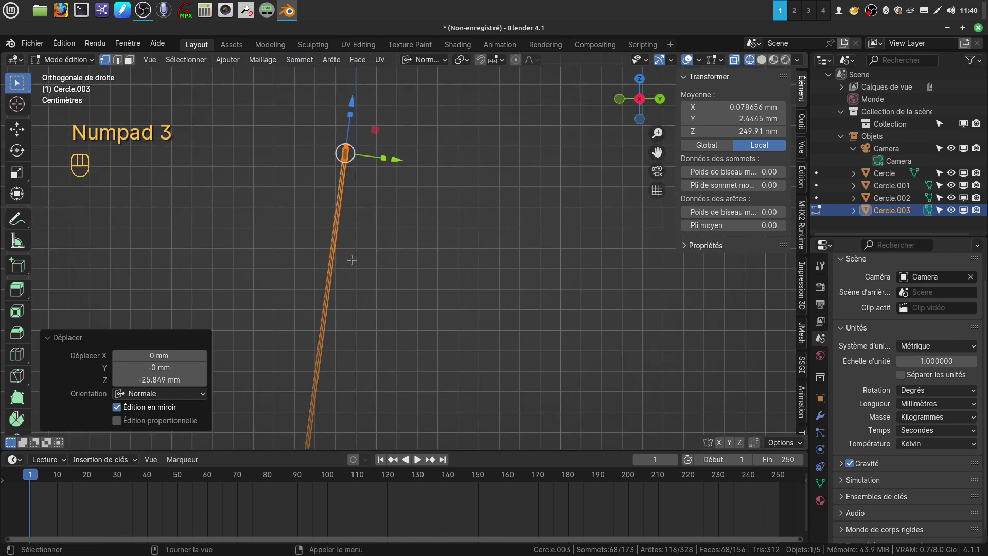
key("Tab")
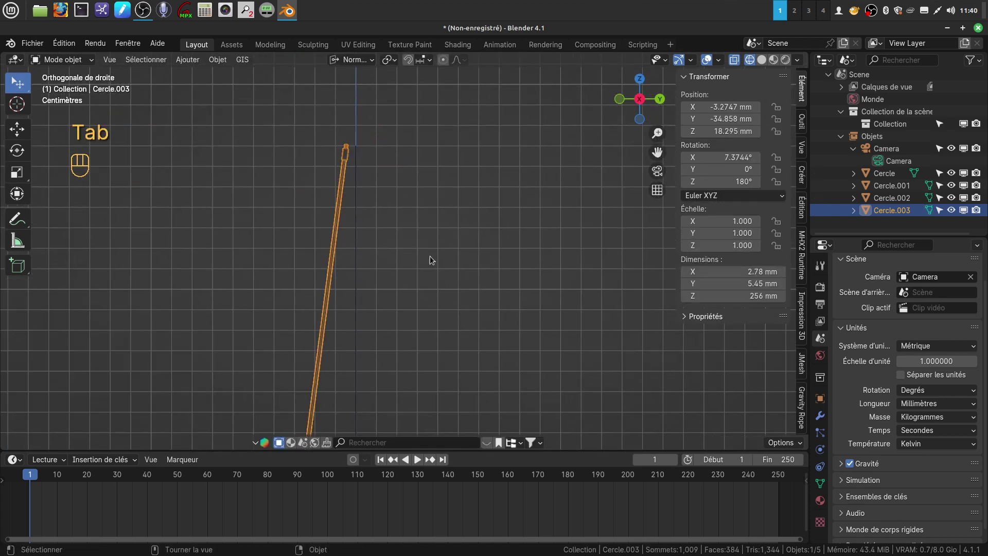
key("a")
key("a")
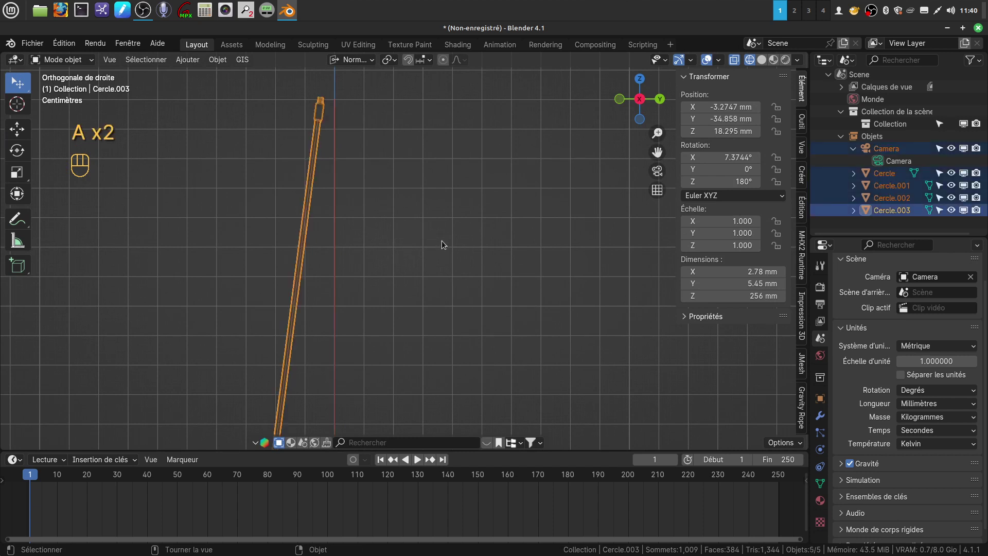
key("r")
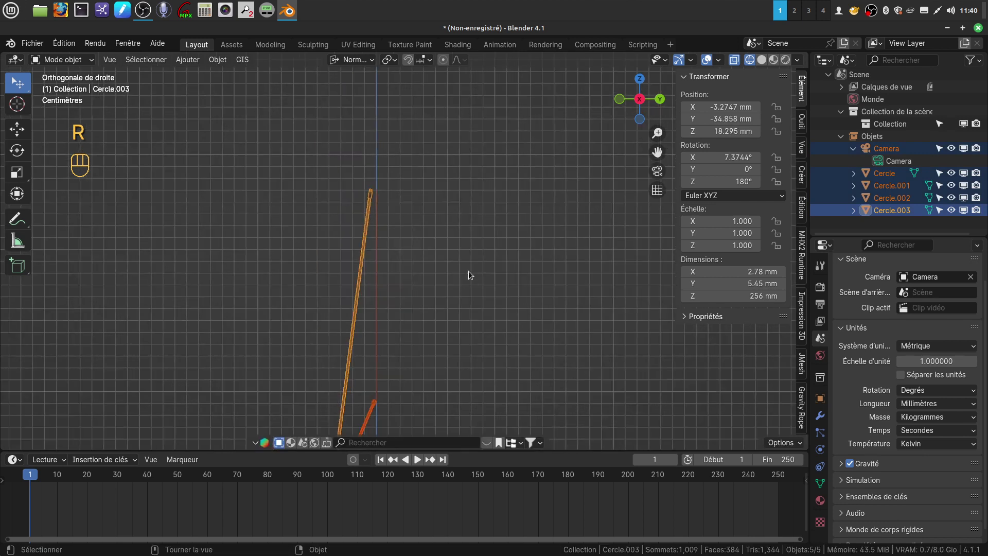
left_click_drag(434, 257, 454, 176)
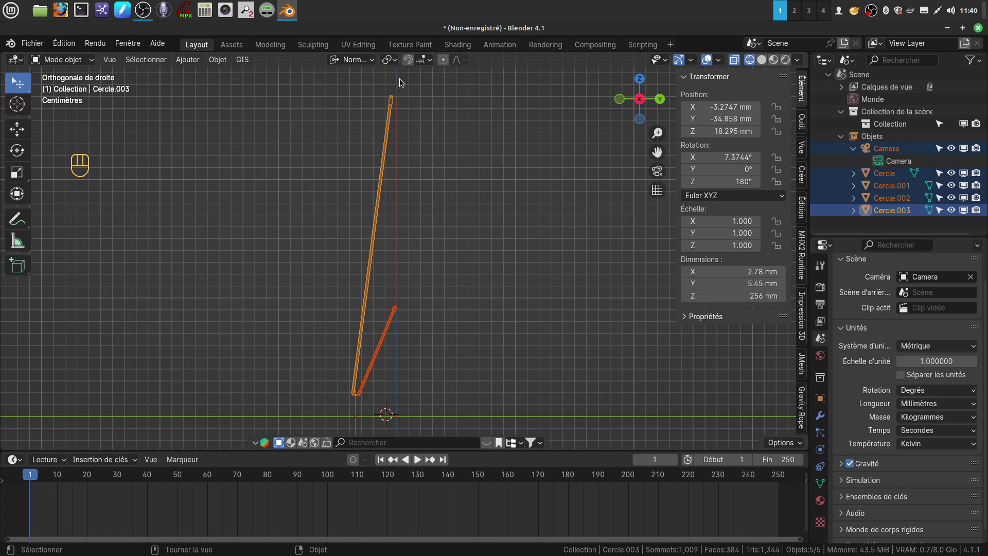
left_click_drag(421, 217, 447, 218)
middle_click(444, 222)
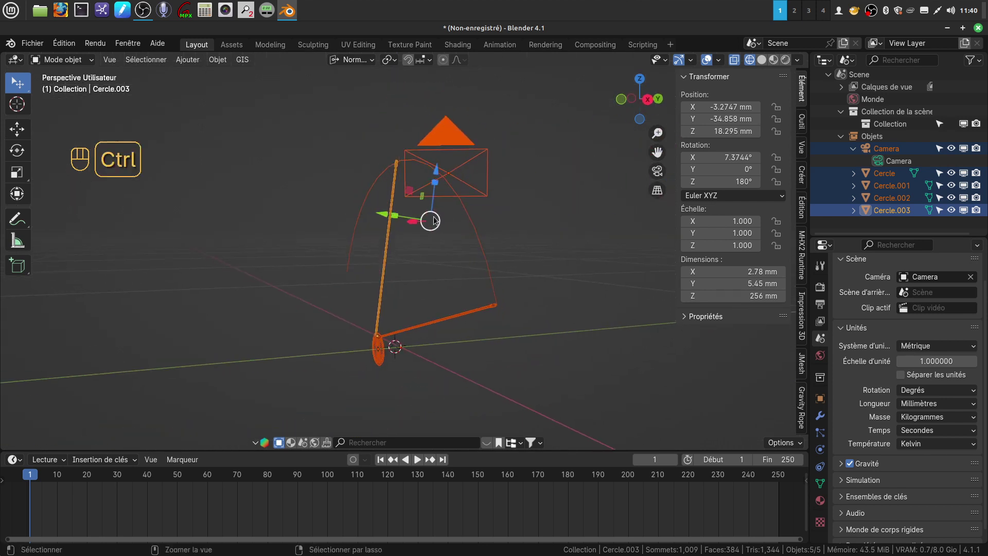
key("ctrl+z")
key("Tab")
key("Tab")
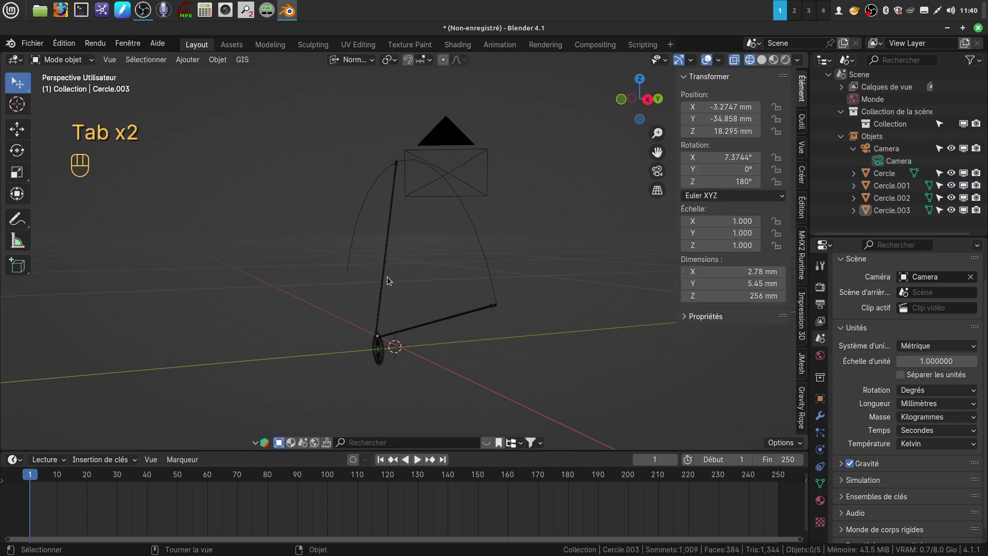
left_click(389, 280)
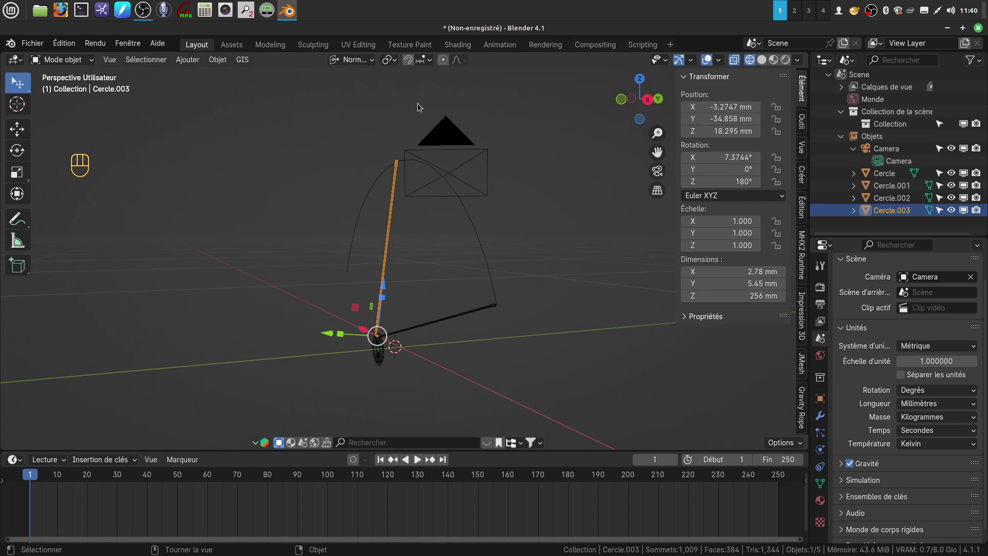
Step: From the side view, tilt the Cercle.003 spoke a little further around X
key("z")
left_click_drag(447, 300, 390, 249)
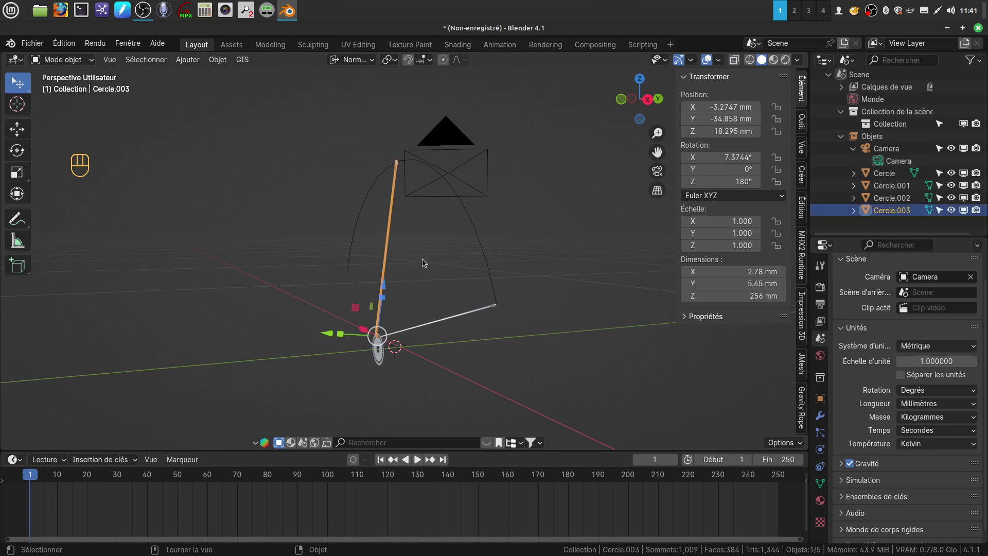
key("KP_3")
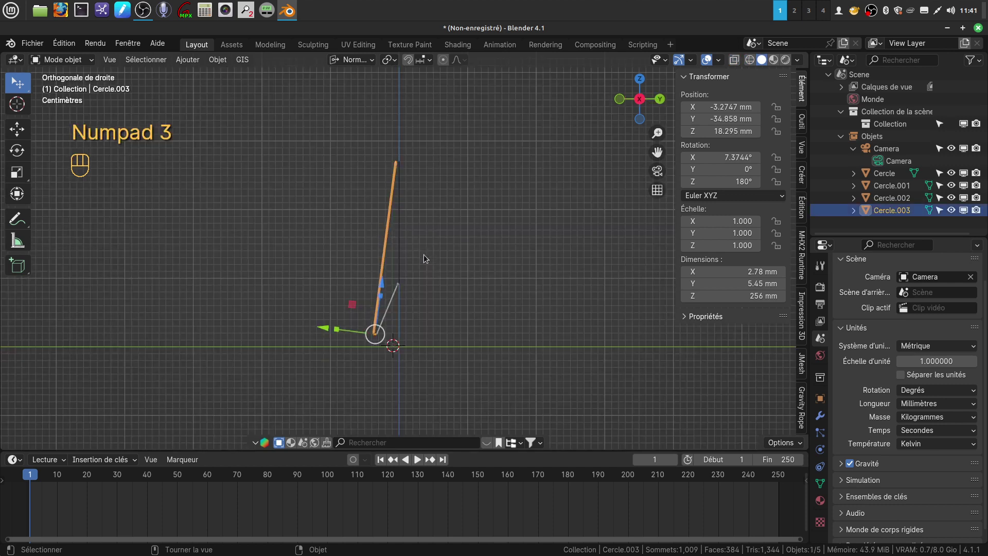
key("r")
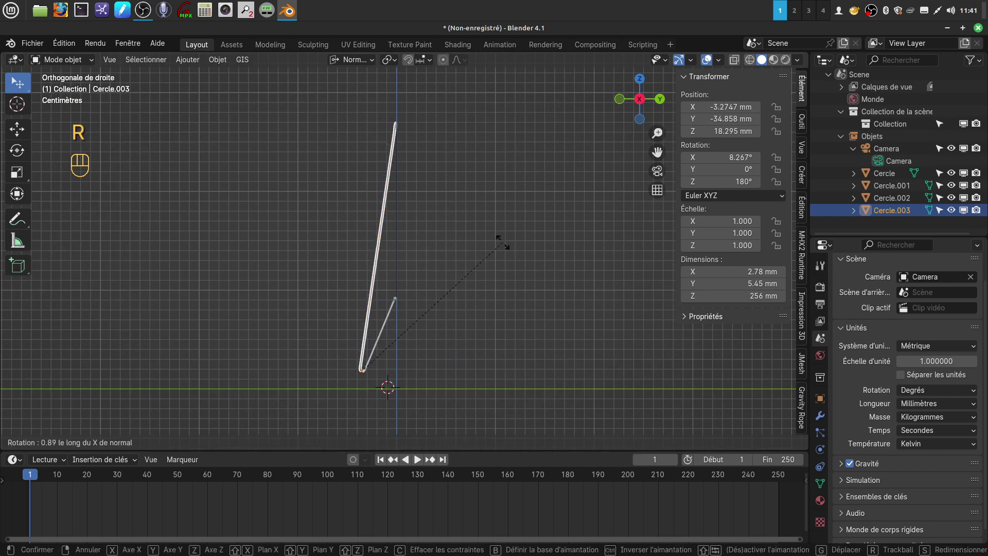
left_click_drag(385, 280, 518, 285)
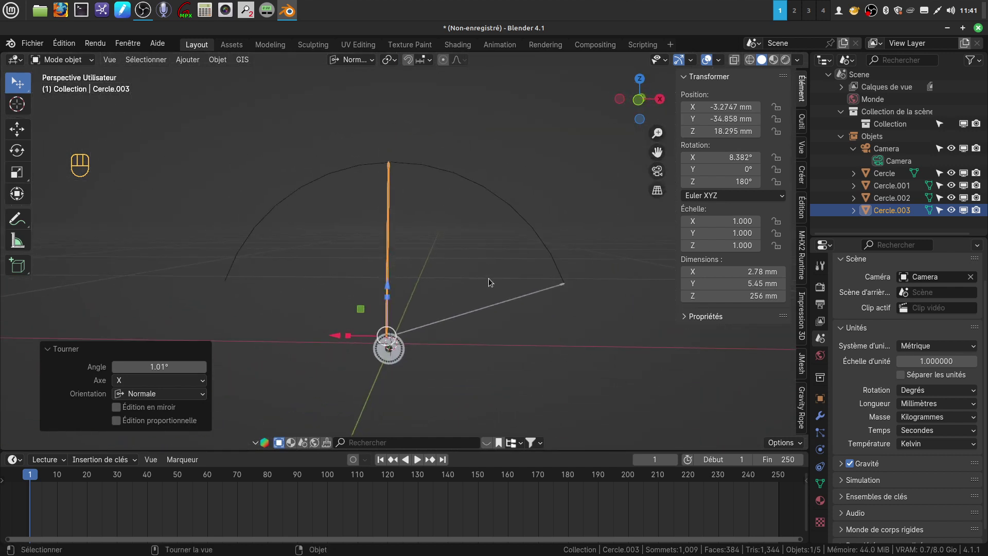
left_click_drag(451, 297, 467, 264)
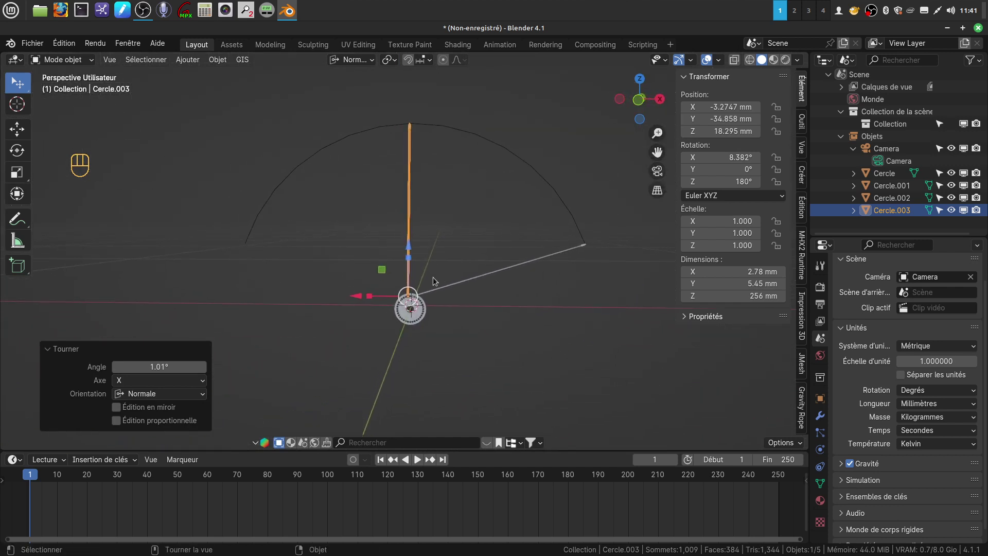
middle_click(427, 257)
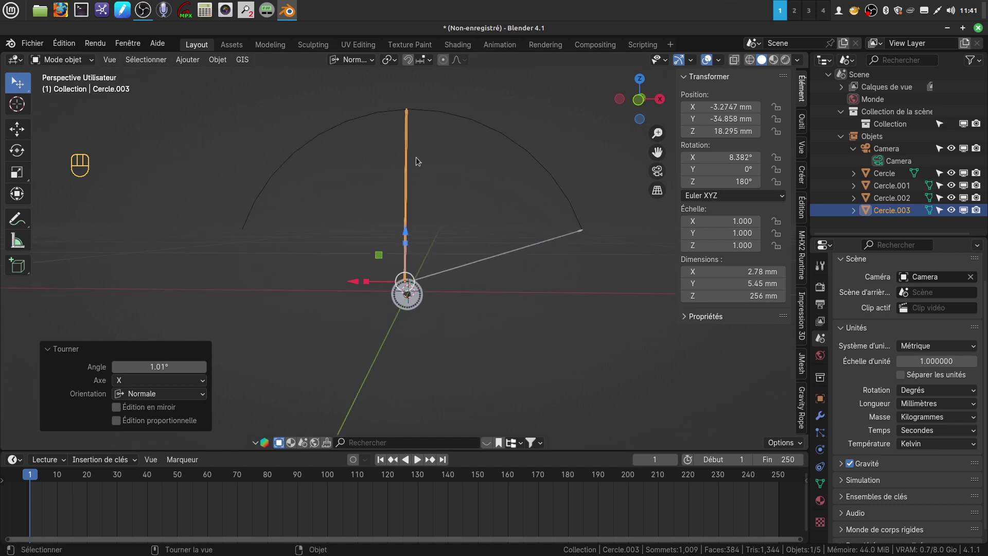
Step: View the hub straight-on and start swinging the duplicated spoke about 73° around Y
key("KP_1")
left_click_drag(417, 212, 407, 212)
left_click_drag(407, 212, 402, 220)
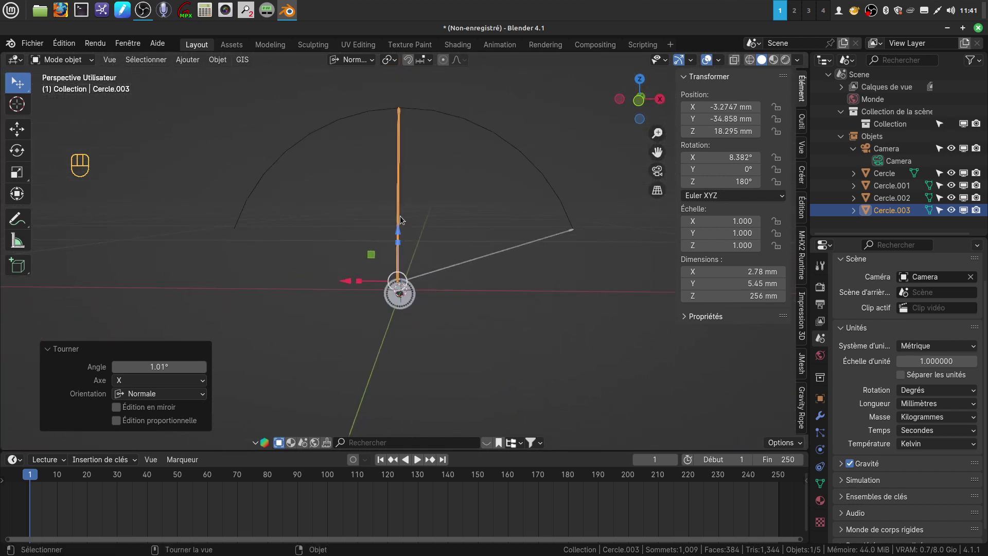
key("KP_1")
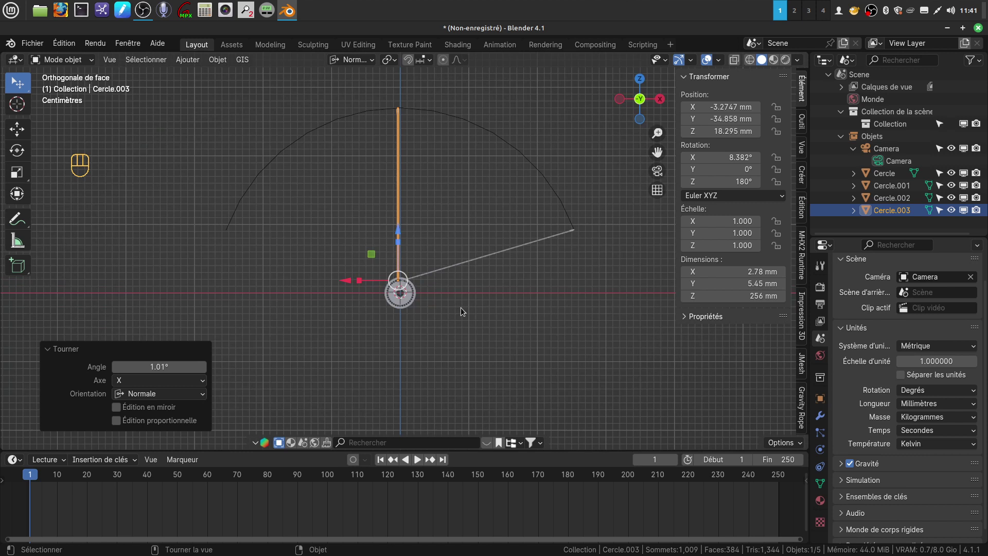
key("r")
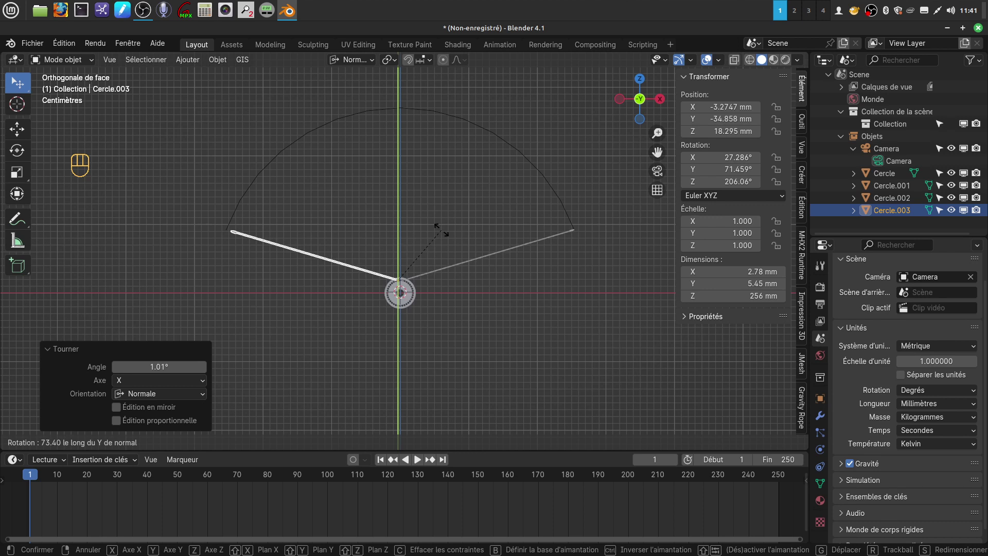
Step: Orbit to check the spoke angle, then look at the wheel straight from the front
left_click_drag(462, 271, 544, 290)
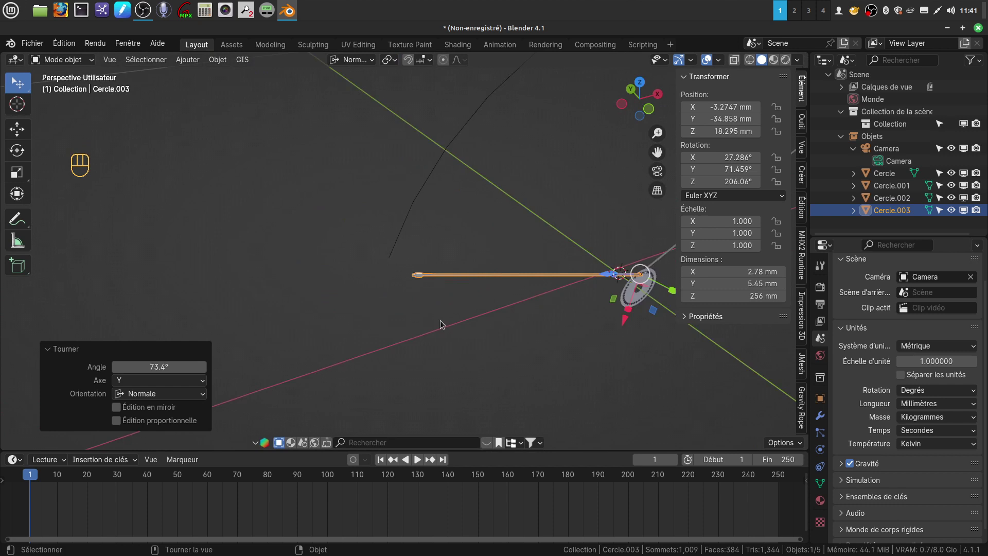
left_click_drag(460, 323, 522, 308)
left_click_drag(490, 302, 449, 323)
left_click_drag(460, 319, 473, 315)
key("ctrl+KP_3")
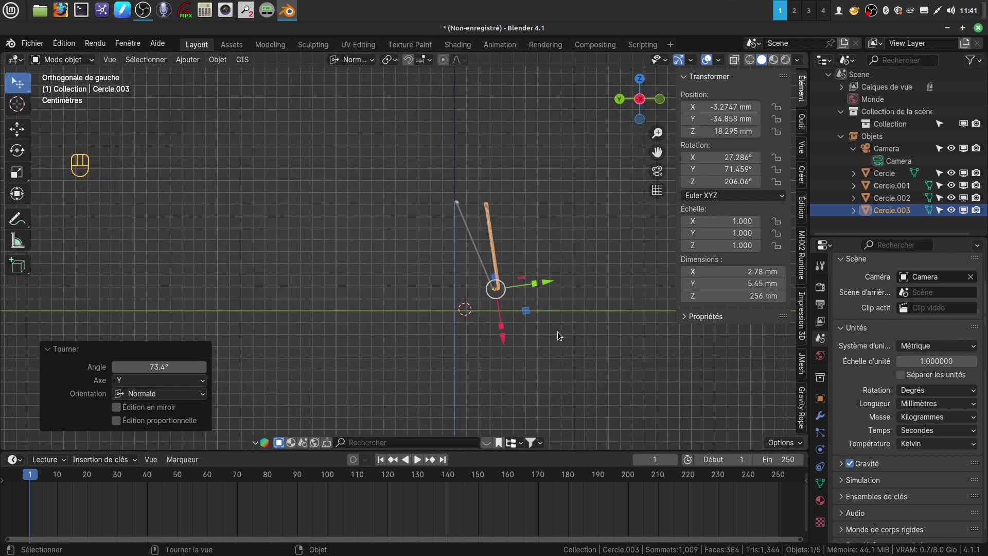
Step: Tip the spoke about 5.94° around X and enter Edit Mode on its end vertices
key("r")
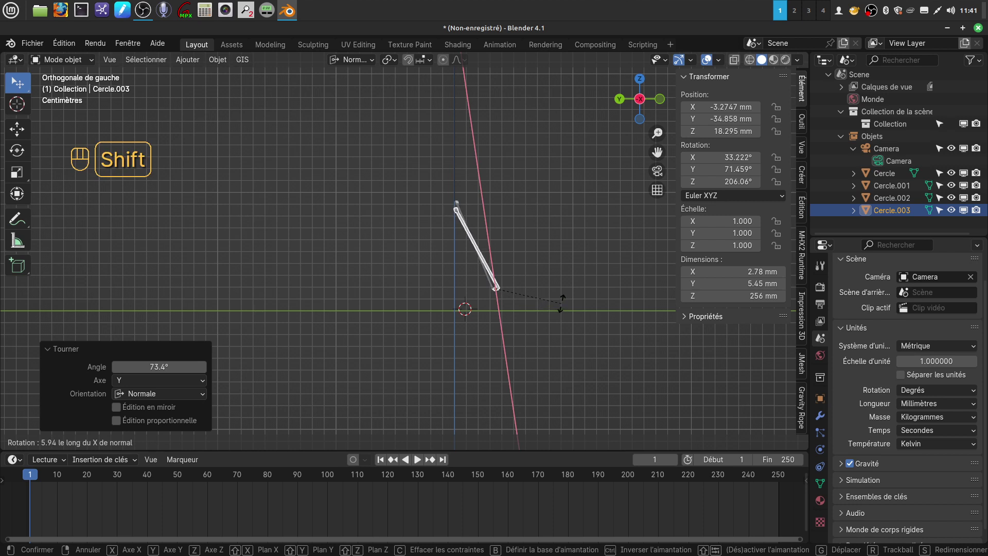
left_click_drag(505, 252, 403, 252)
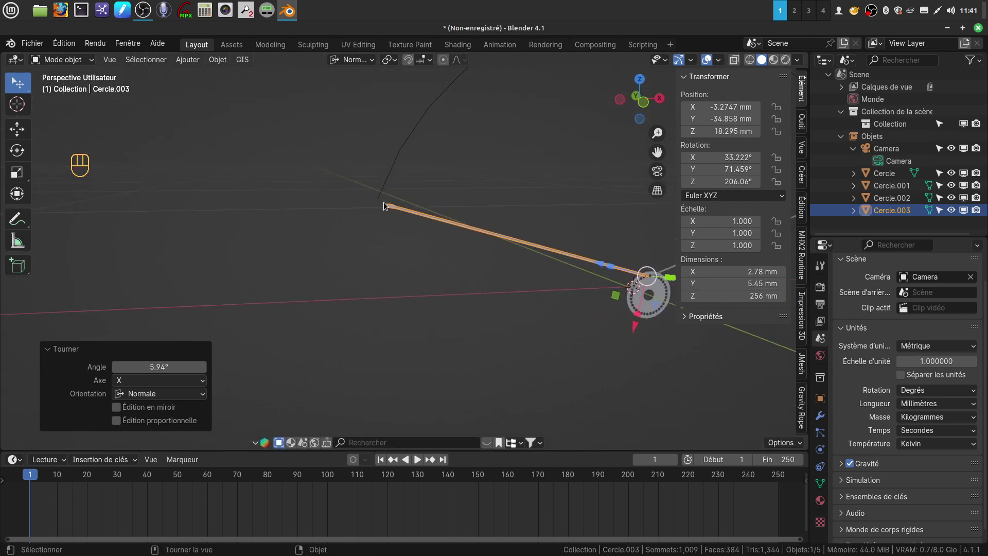
key("KP_1")
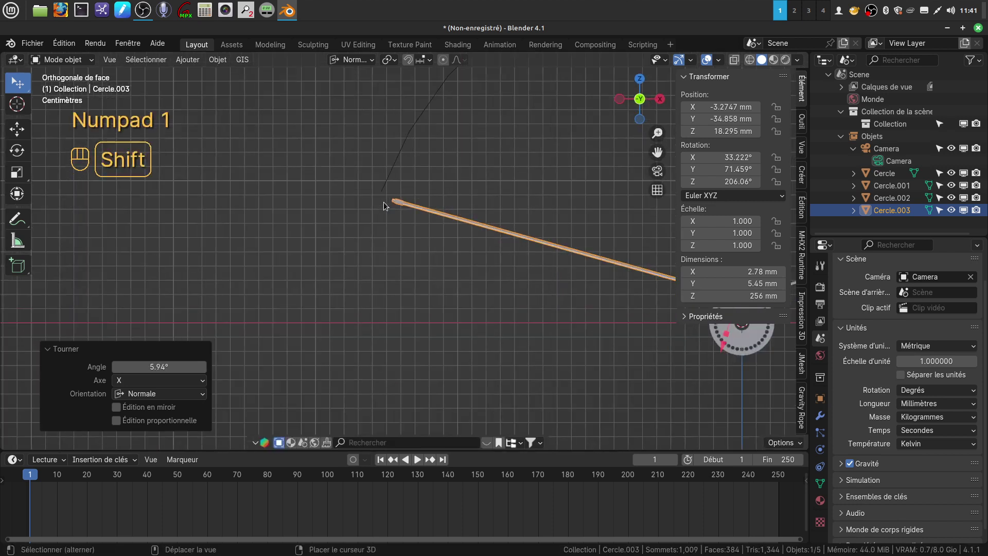
left_click_drag(514, 261, 497, 297)
key("Tab")
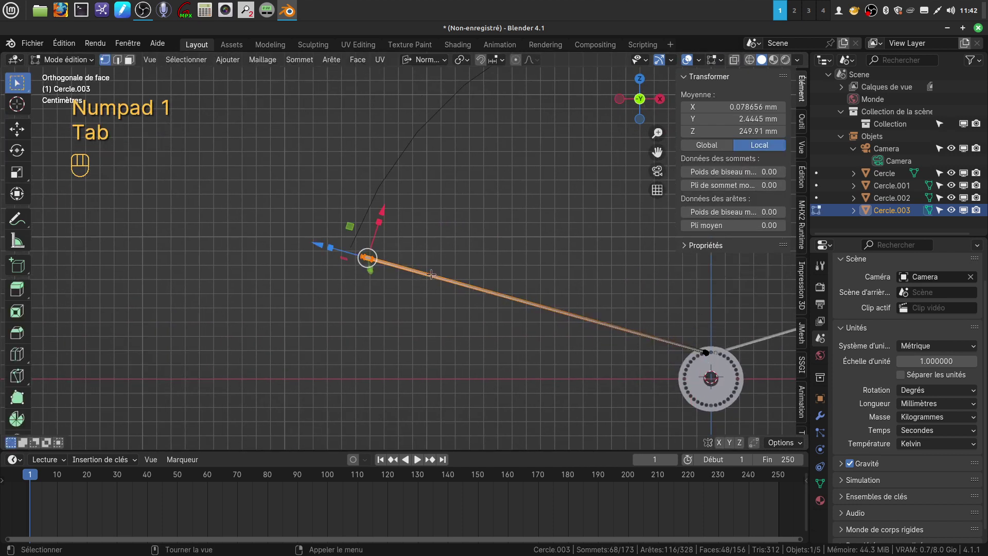
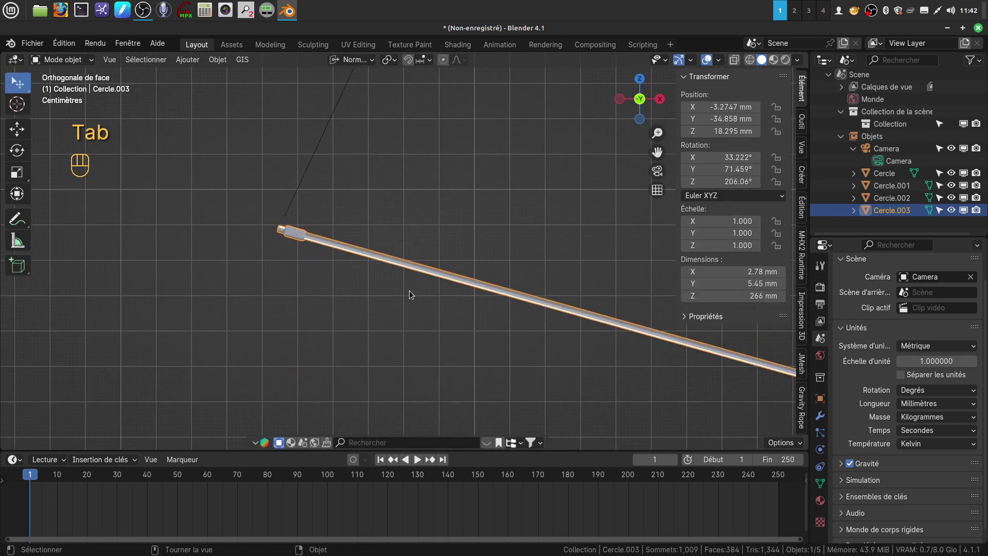
Step: Nudge the spoke's rotation about X and Y (around −0.78°) so its tip meets the rim
key("r")
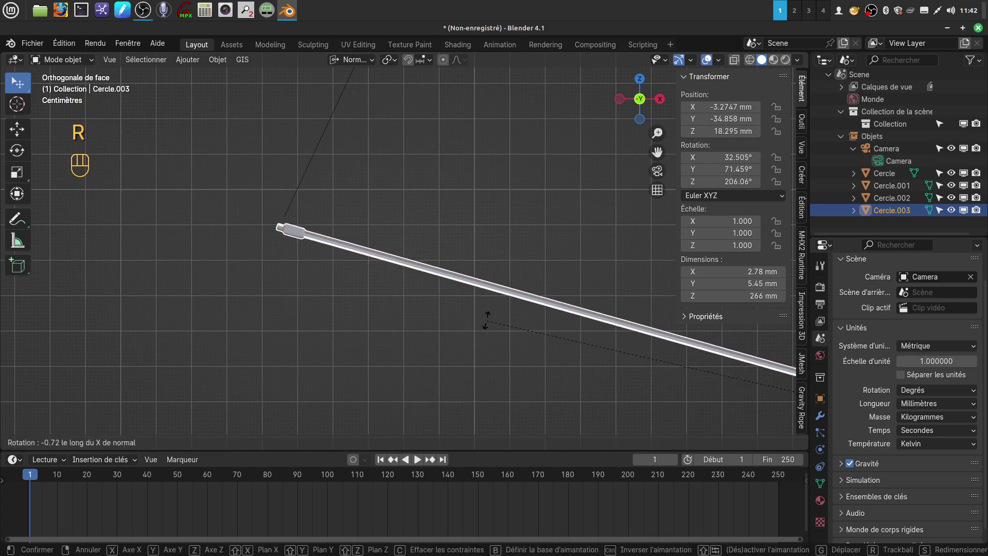
left_click_drag(484, 325, 459, 322)
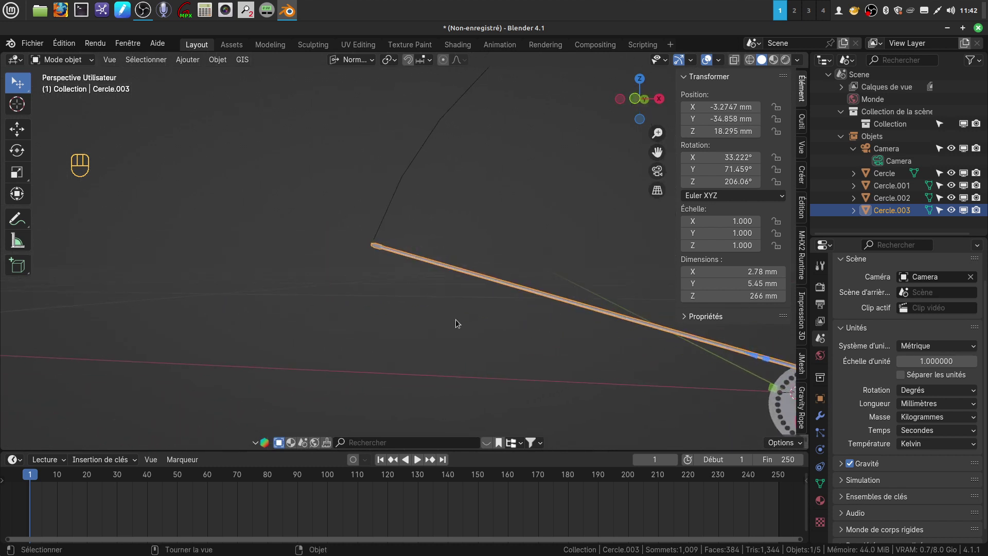
key("KP_1")
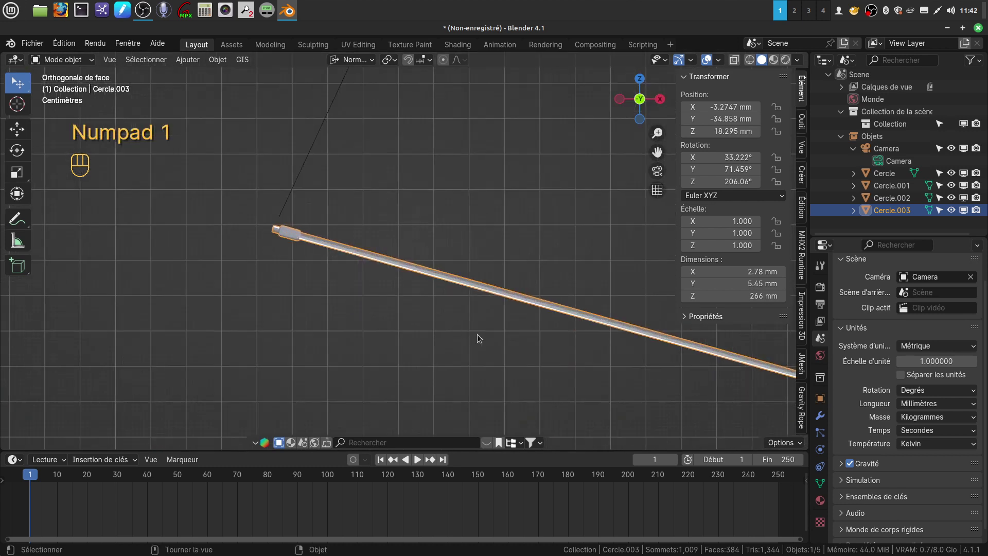
key("r")
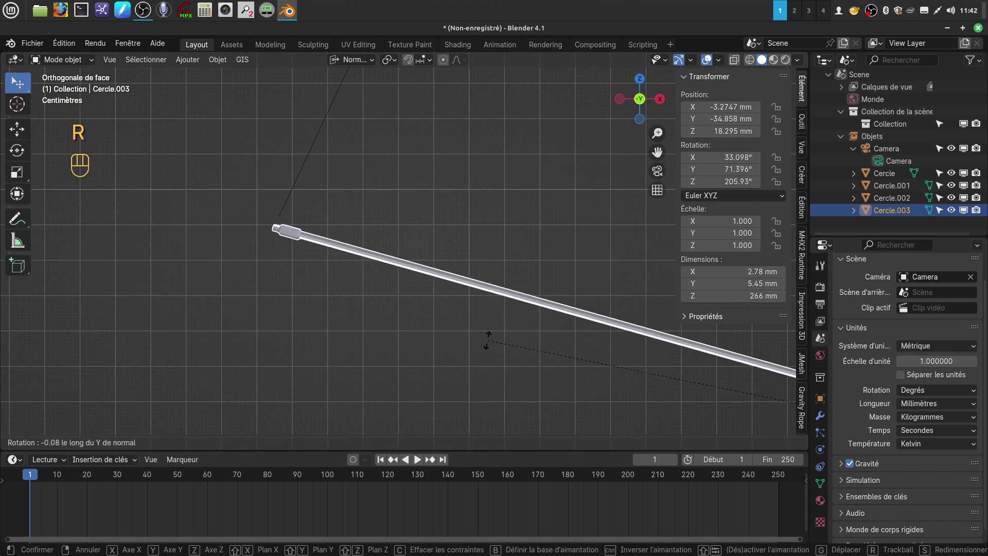
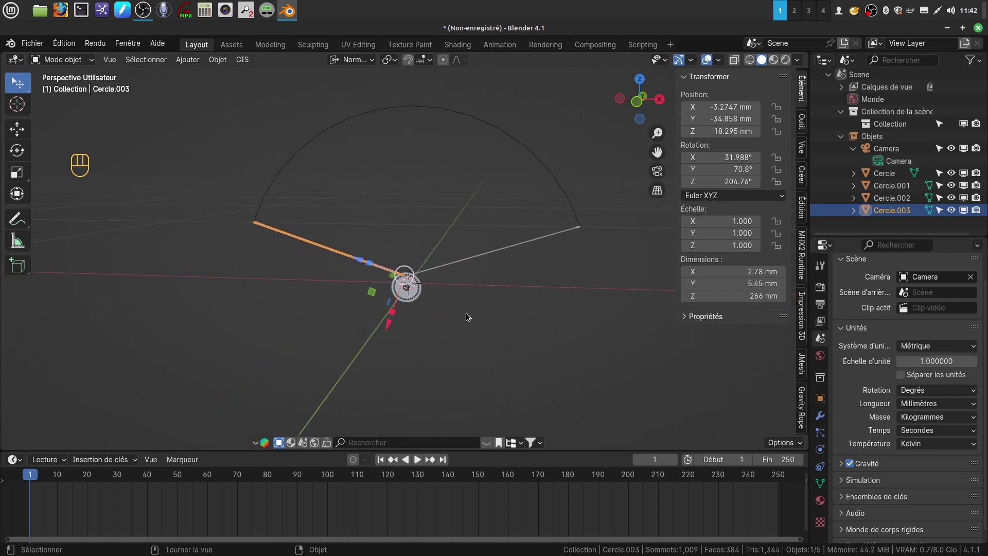
left_click(468, 317)
Step: Orbit and return to front view to check both spokes against the rim
middle_click(464, 285)
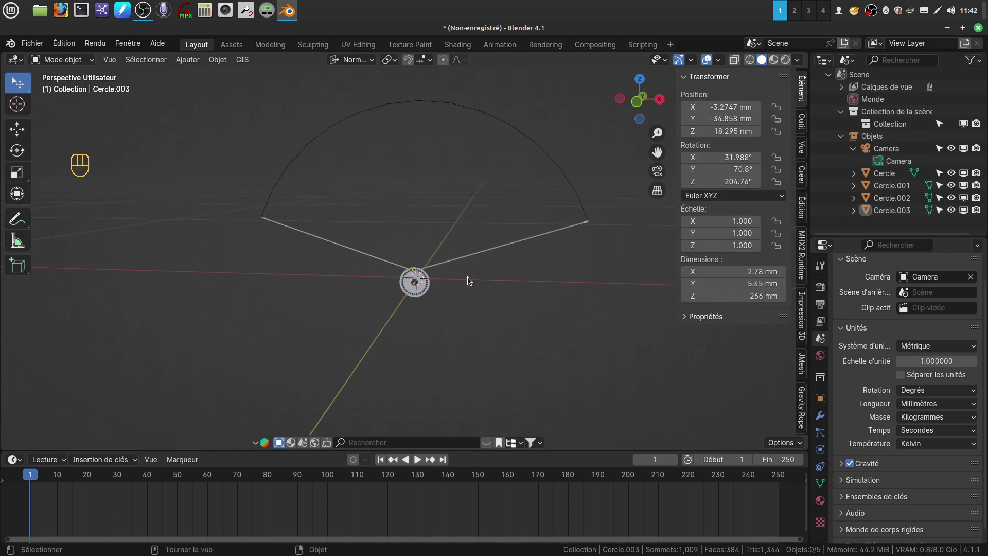
key("KP_1")
left_click_drag(477, 264, 462, 278)
middle_click(469, 272)
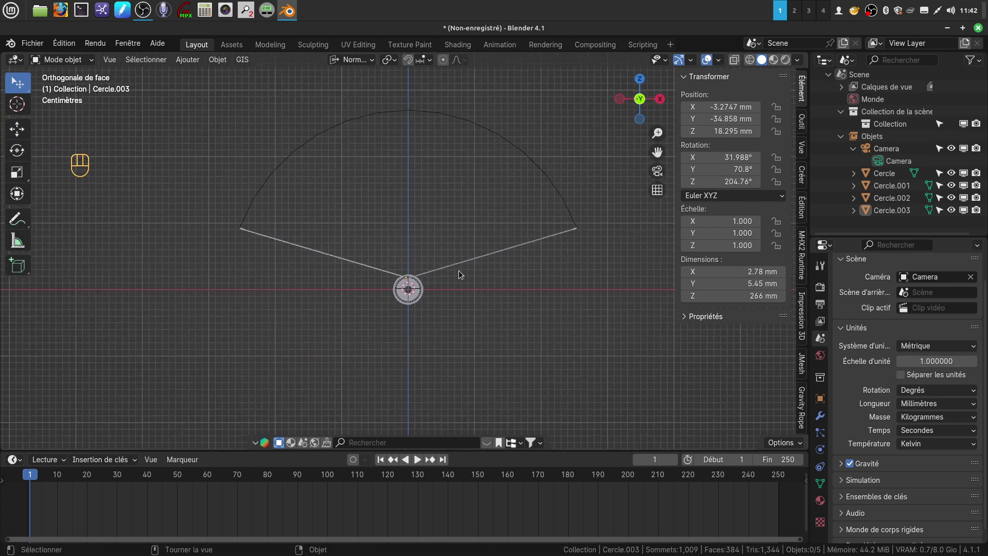
Step: Select both spokes and join them into the single object Cercle.003
left_click(459, 266)
left_click(352, 265)
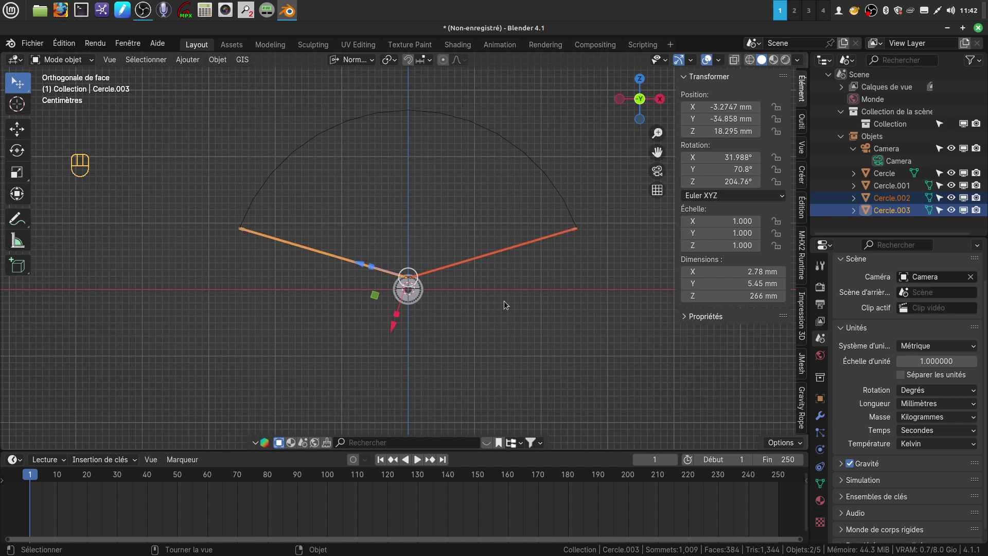
left_click_drag(501, 307, 455, 307)
left_click_drag(486, 305, 481, 283)
left_click(823, 421)
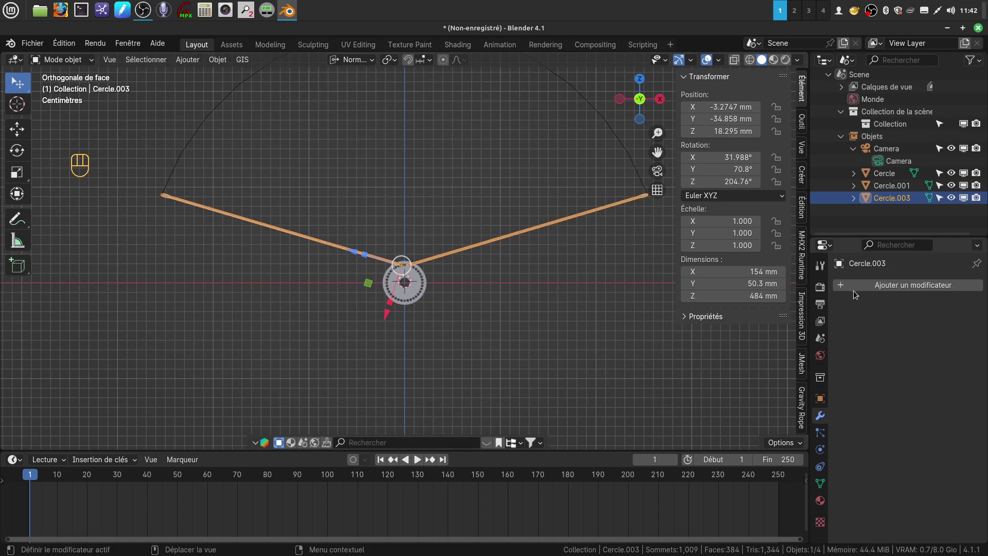
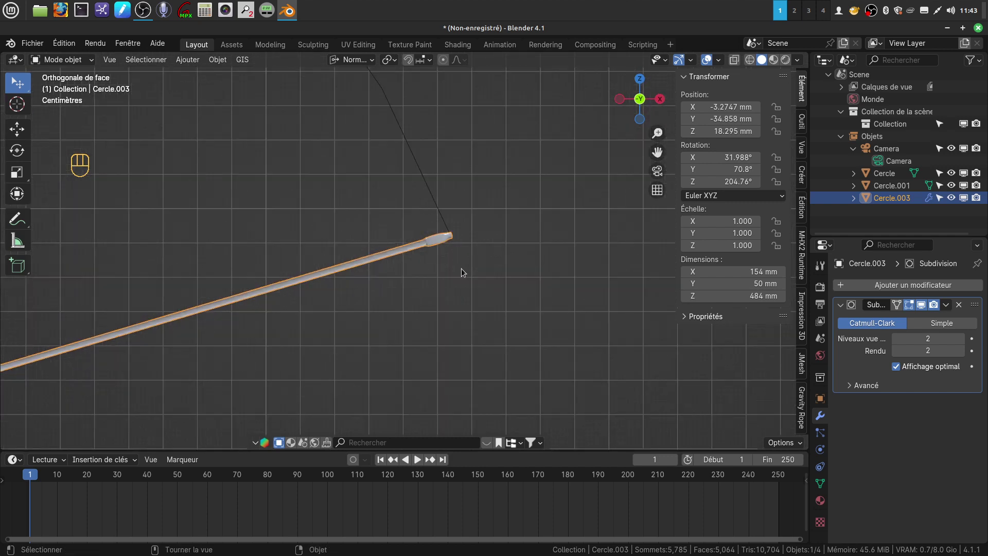
Step: Select the joined spoke Cercle.003 and apply its rotation and scale with Ctrl+A
left_click_drag(343, 299, 534, 252)
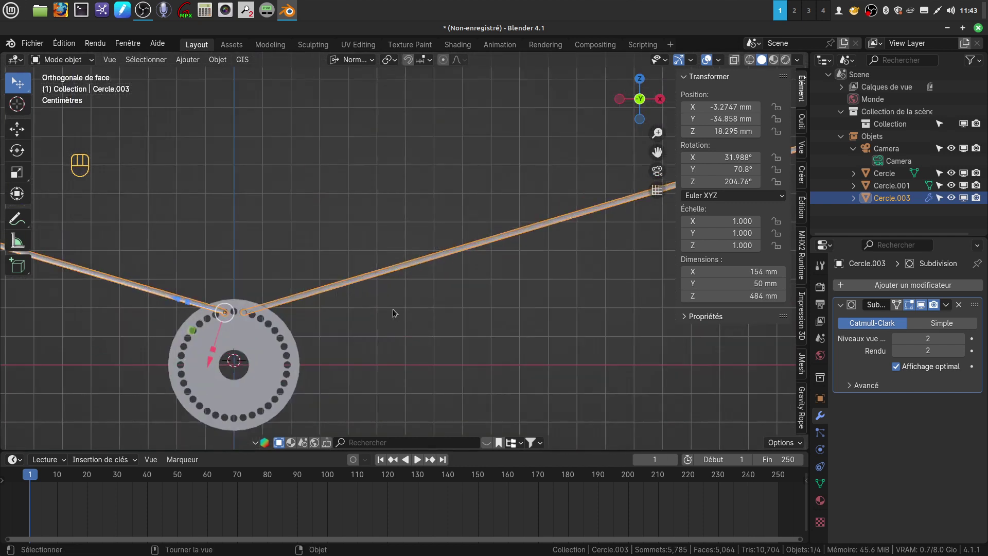
left_click_drag(385, 308, 411, 300)
middle_click(432, 285)
left_click(432, 277)
right_click(432, 276)
key("KP_1")
left_click(426, 274)
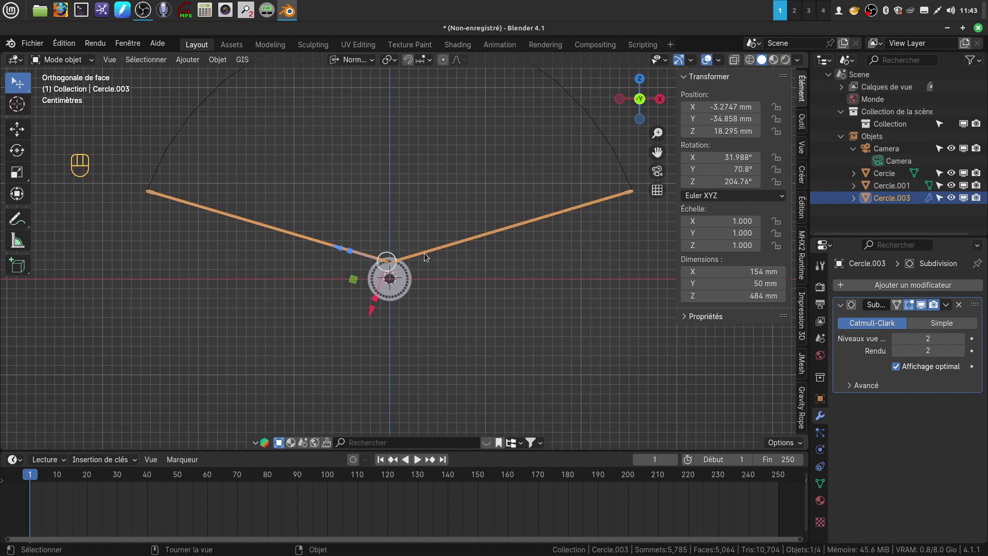
key("ctrl+a")
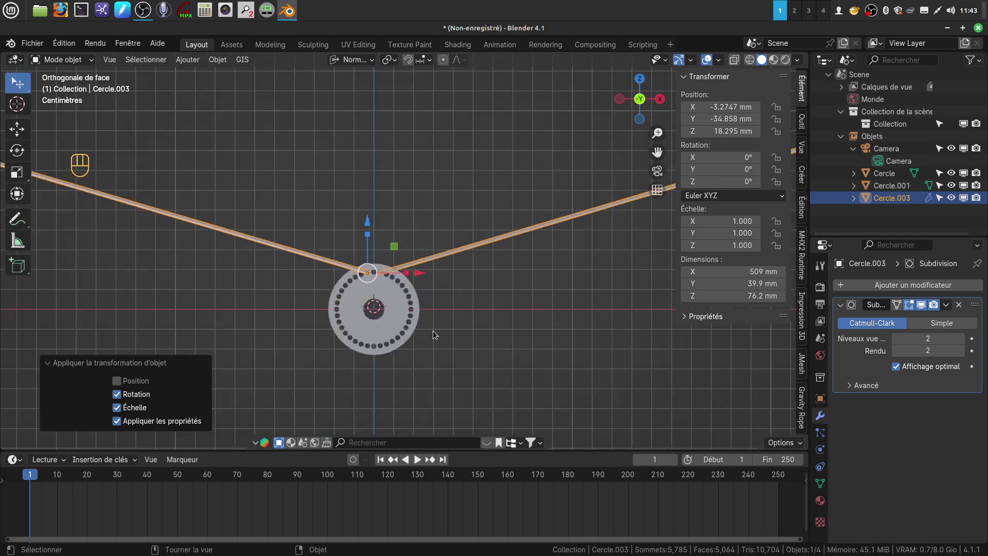
Step: Zoom in and centre the hub in front view
left_click_drag(427, 325, 430, 238)
left_click_drag(427, 253, 442, 291)
middle_click(443, 291)
key("KP_1")
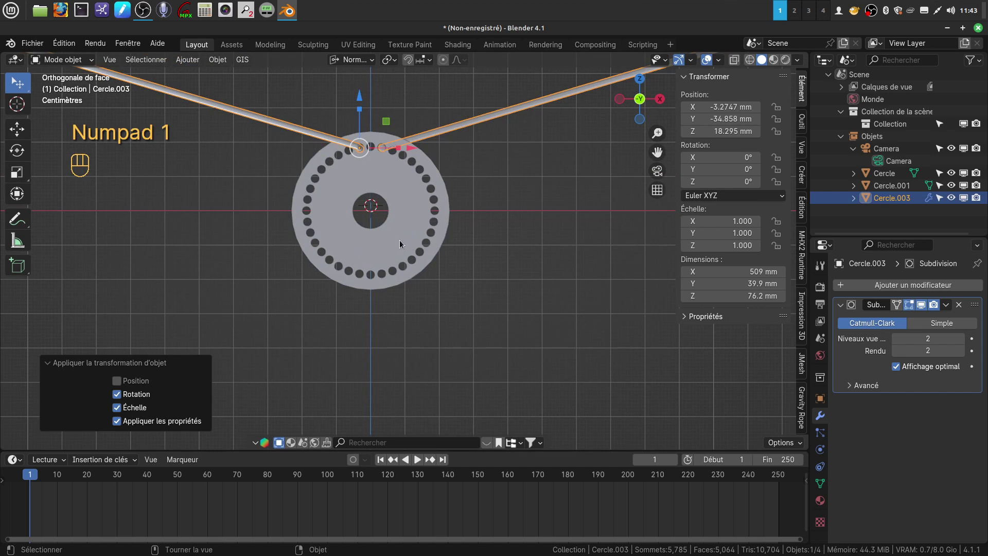
left_click(417, 244)
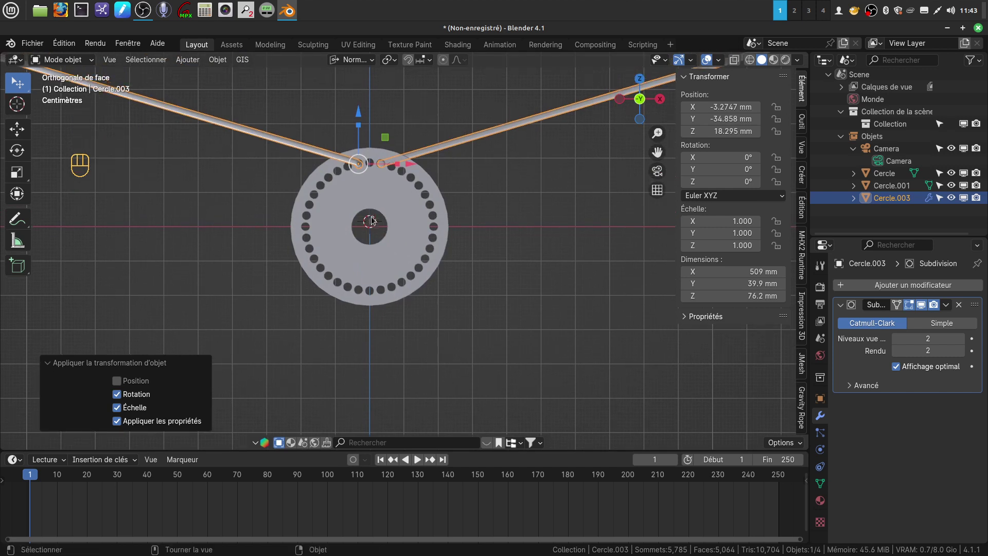
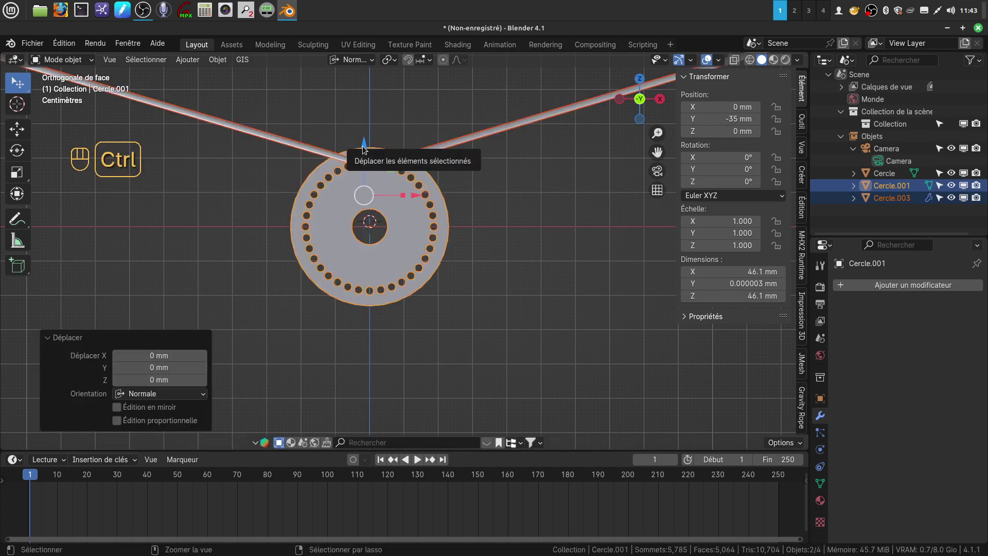
Step: Snap the 3D cursor to the hub centre with Shift+S
key("ctrl+z")
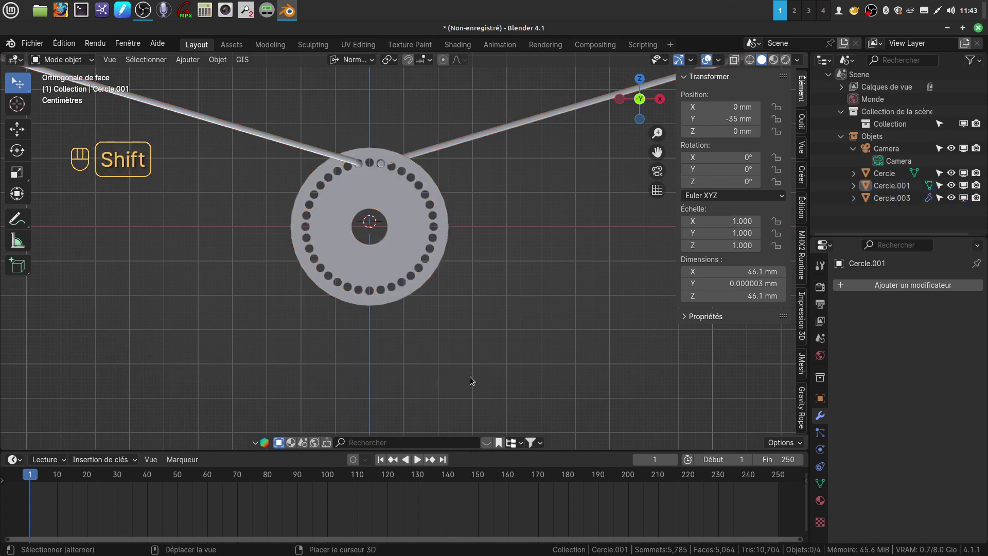
key("shift+s")
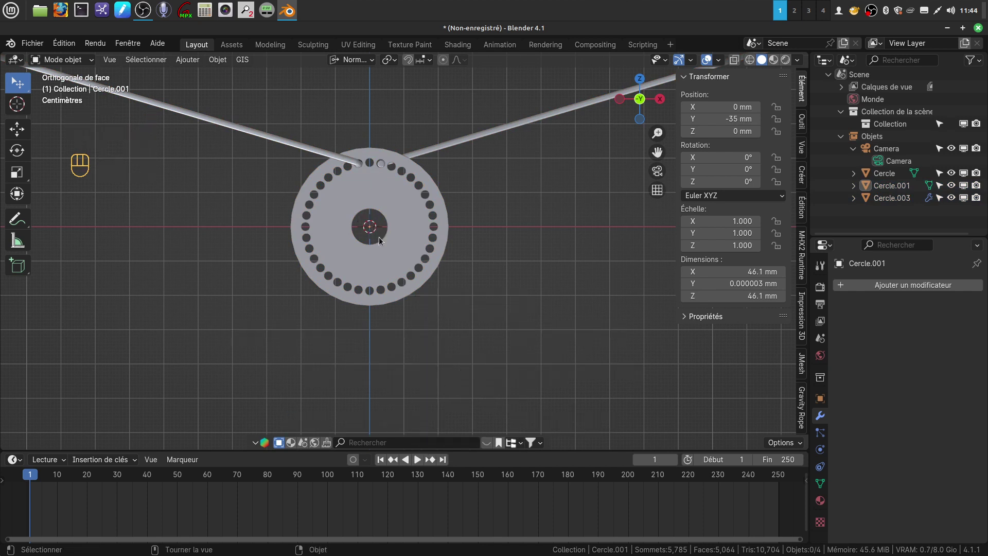
left_click(434, 268)
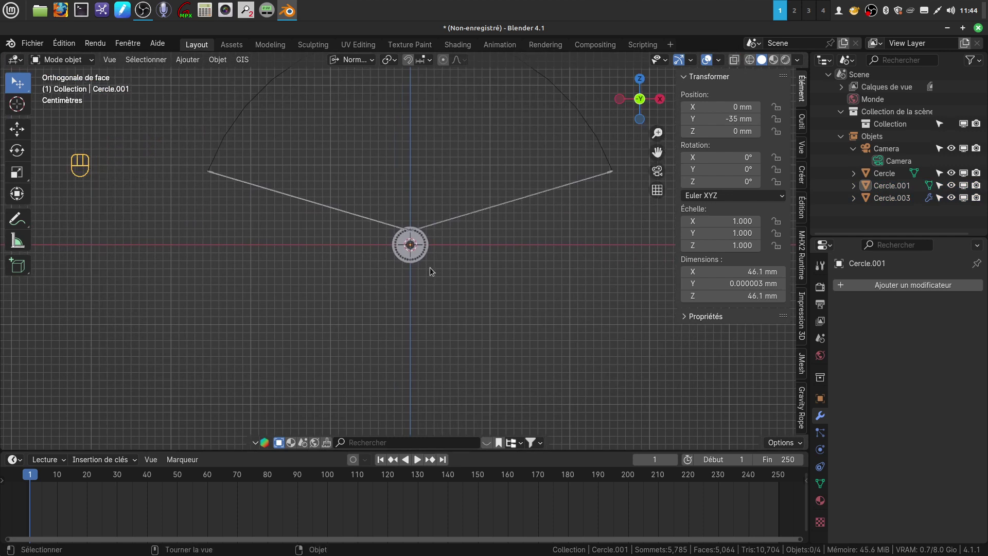
left_click_drag(446, 318, 460, 327)
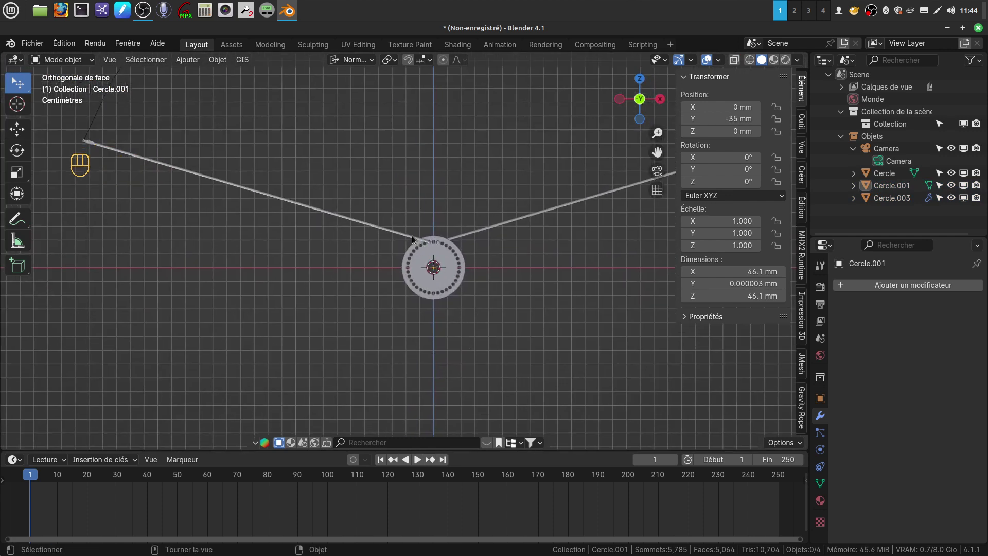
Step: Set Cercle.003's origin to the 3D cursor so its position reads 0, 0, 0 mm
left_click(408, 237)
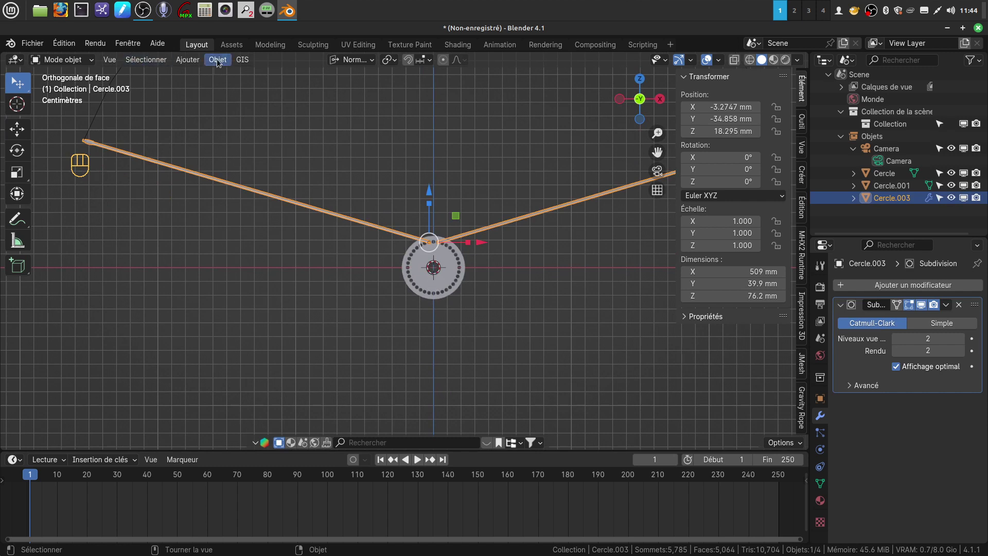
left_click_drag(219, 62, 422, 115)
left_click(455, 287)
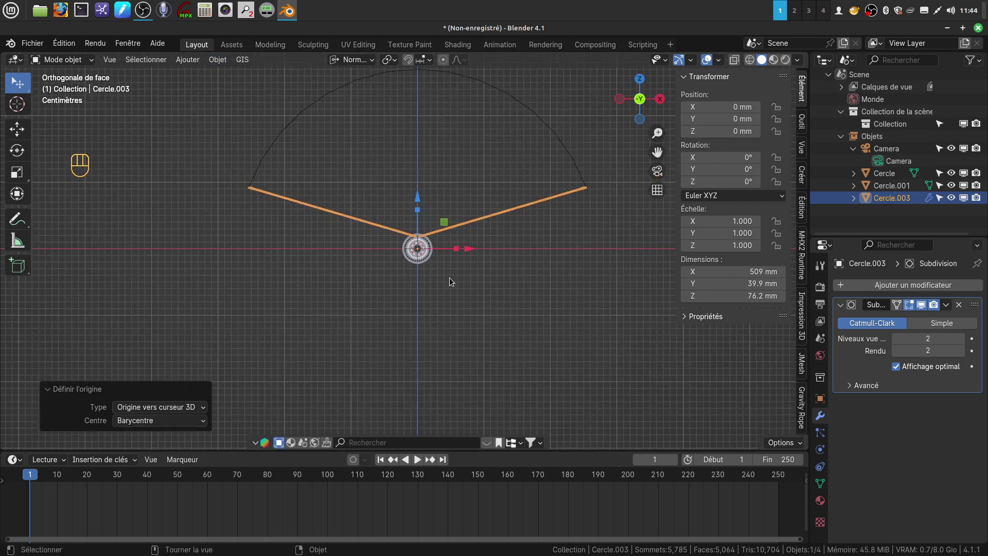
Step: Enter Edit Mode on Cercle.003 and select all 346 vertices
key("Tab")
key("a")
key("a")
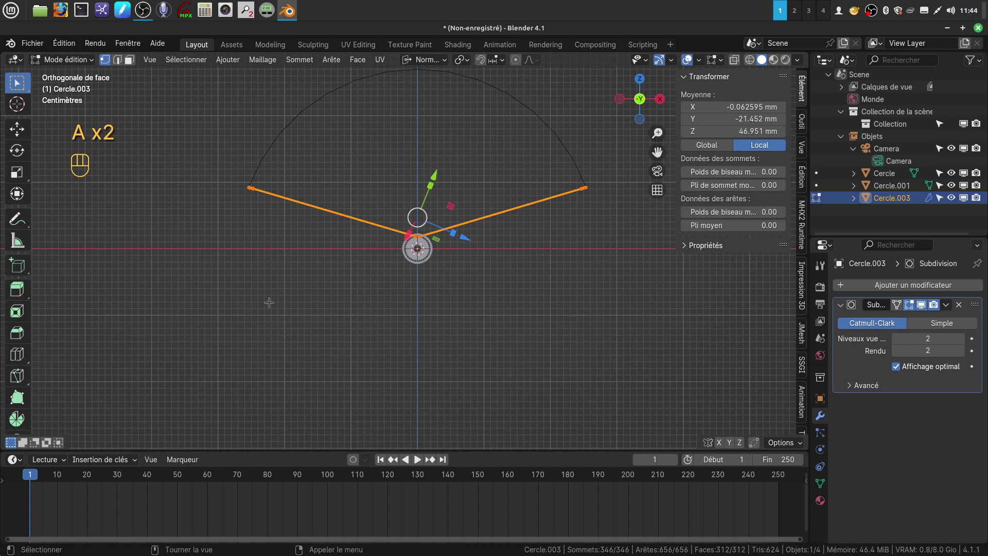
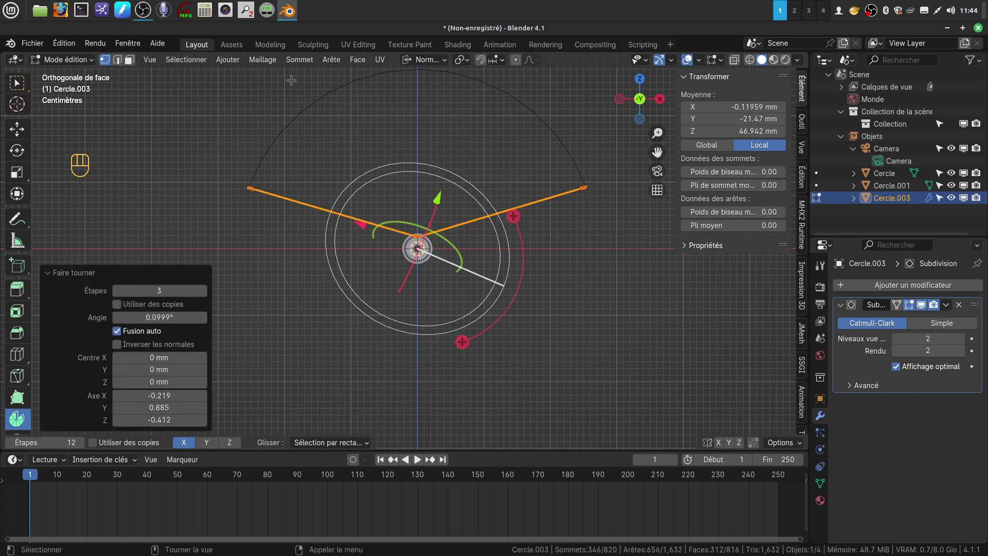
Step: Undo the accidental spin, then spin duplicate spokes 360° around the Y axis
key("ctrl+z")
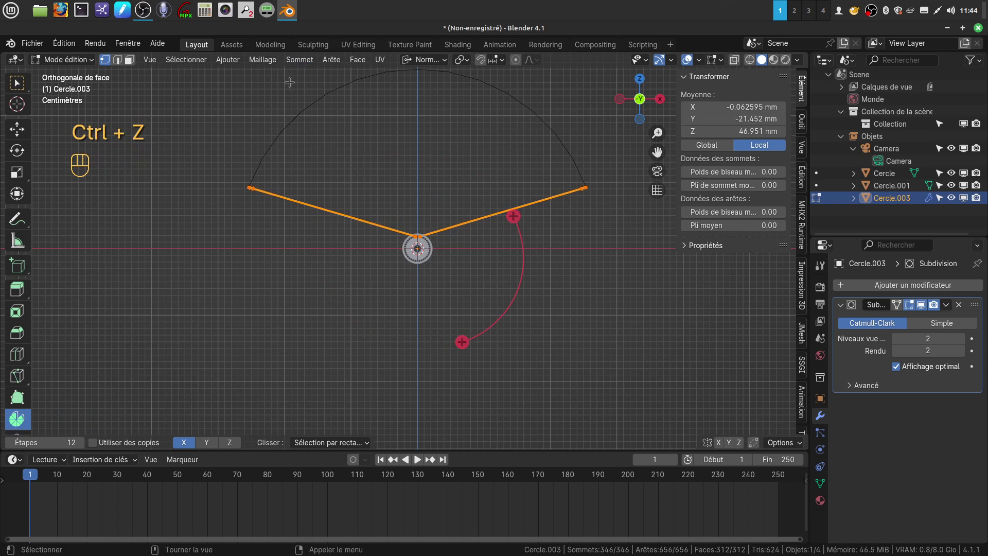
left_click_drag(449, 62, 347, 214)
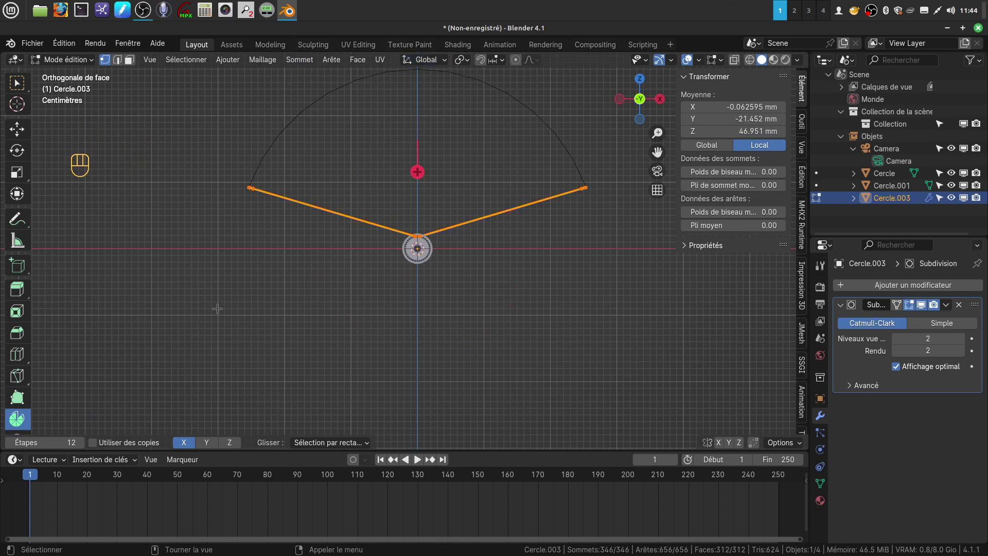
left_click(213, 450)
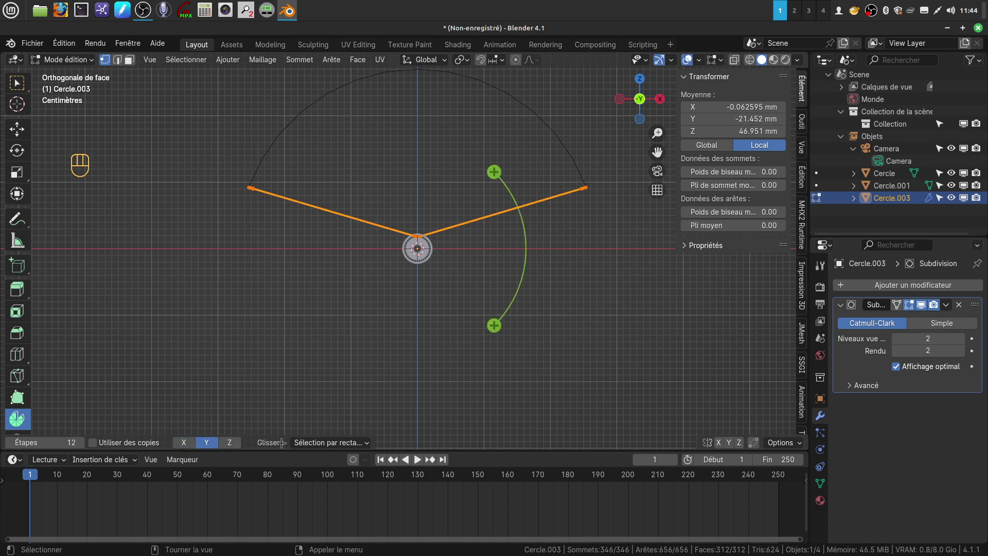
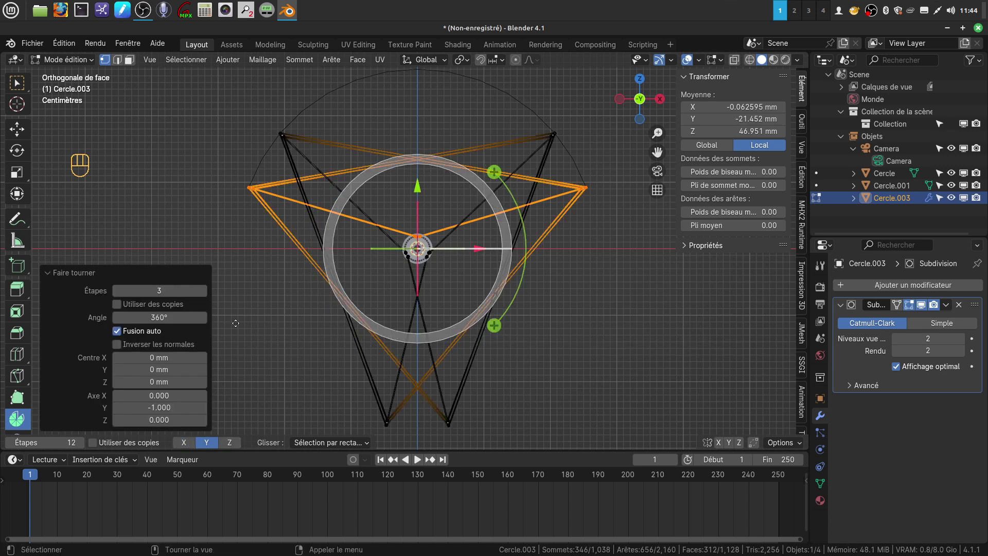
left_click(120, 307)
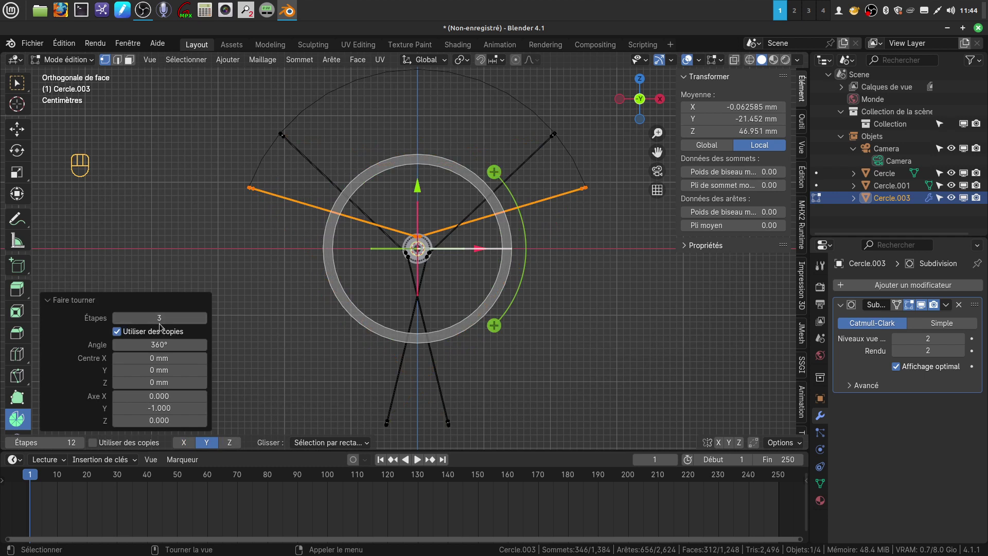
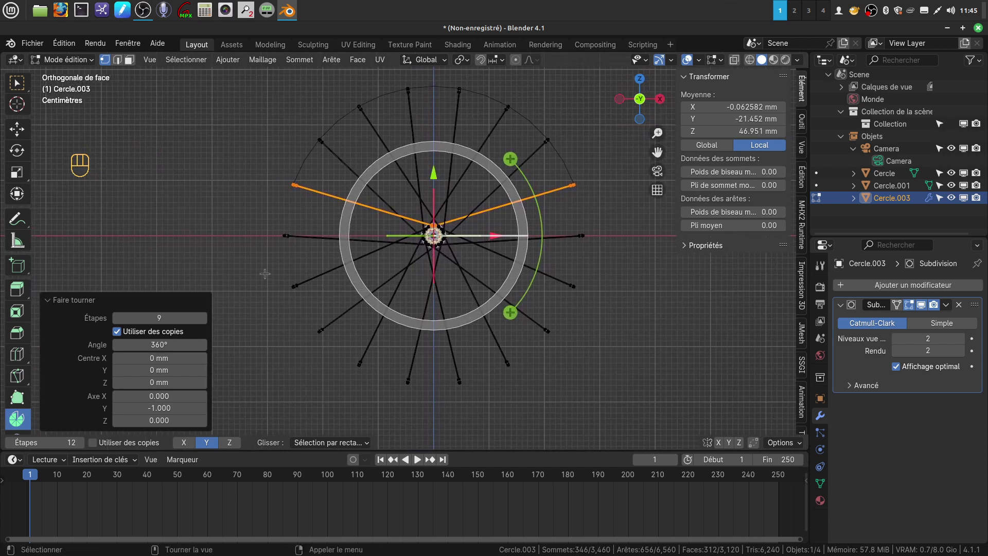
Step: Select all spun geometry and merge vertices by distance, removing 922 duplicates
key("a")
key("a")
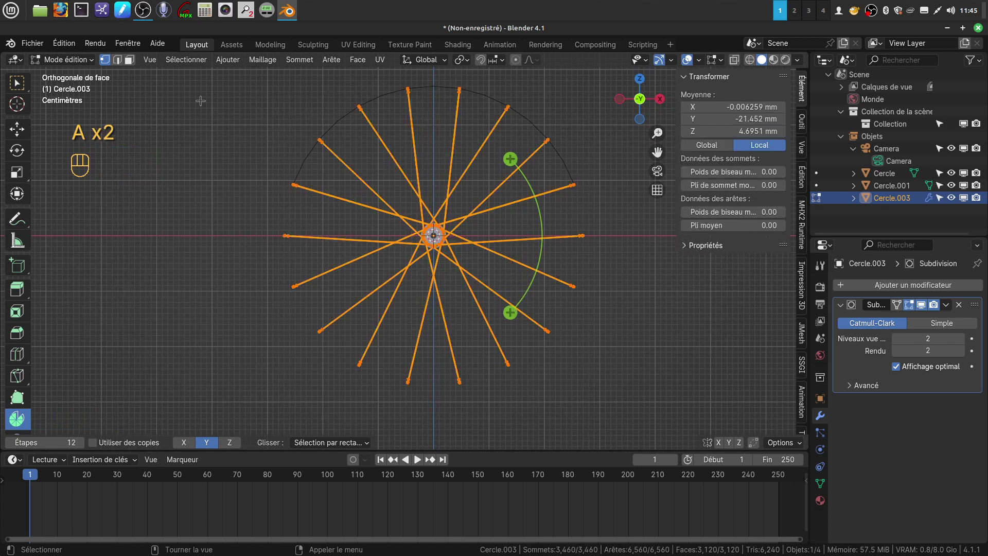
key("m")
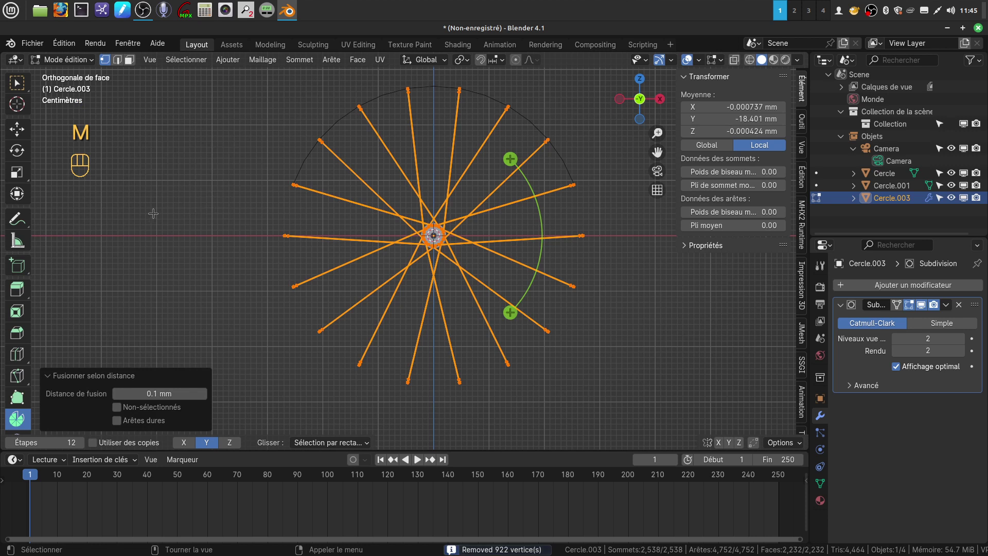
Step: Back in Object Mode, delete the large guide circle Cercle
left_click(22, 83)
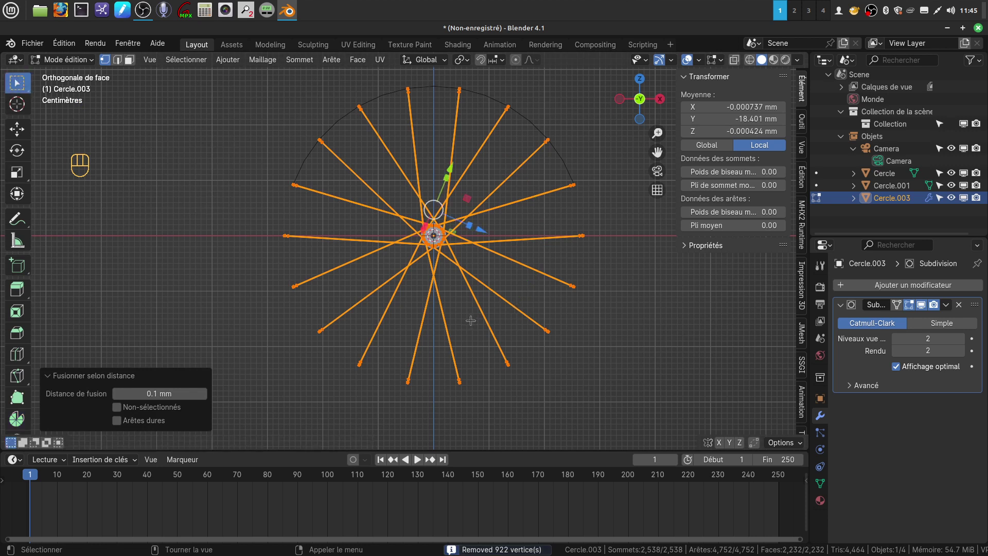
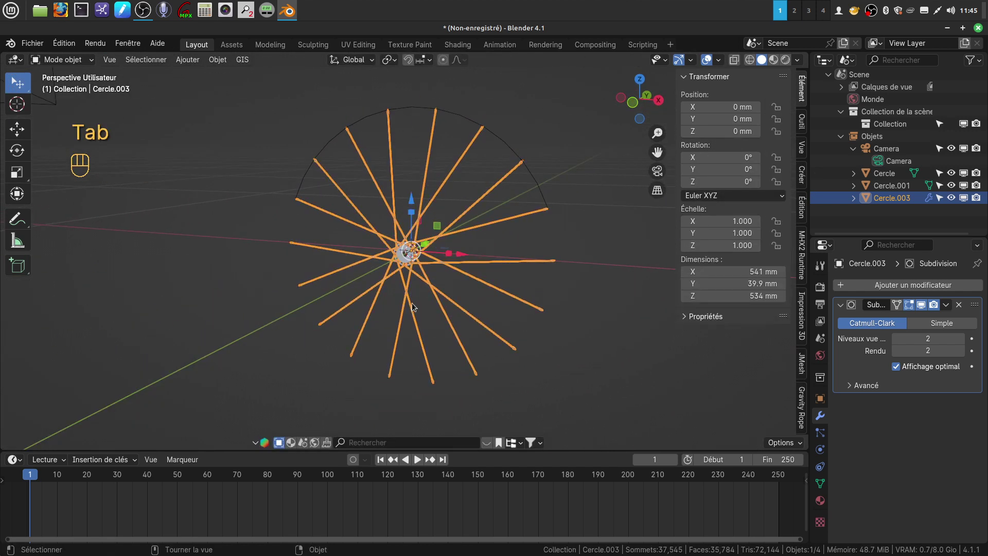
key("Tab")
key("Tab")
key("a")
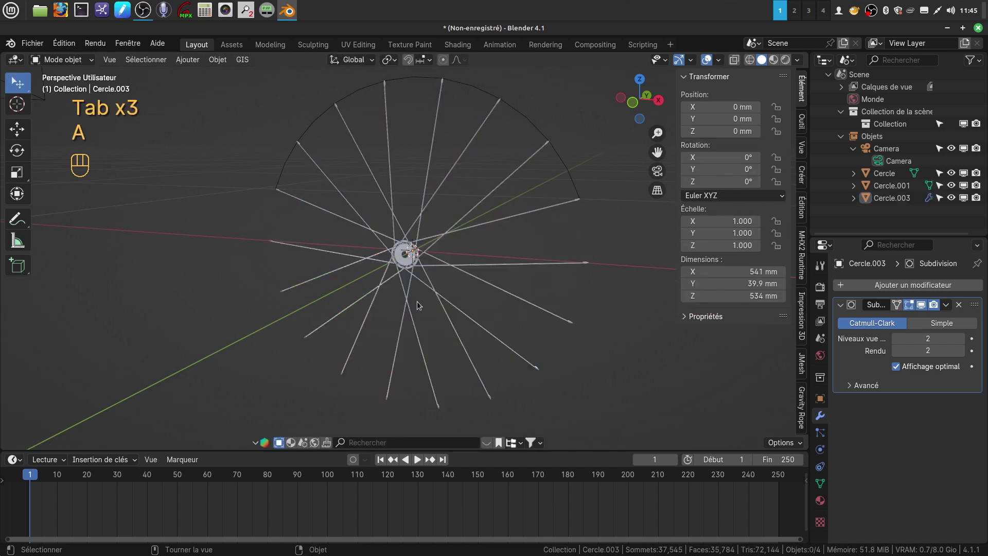
left_click_drag(436, 297, 459, 288)
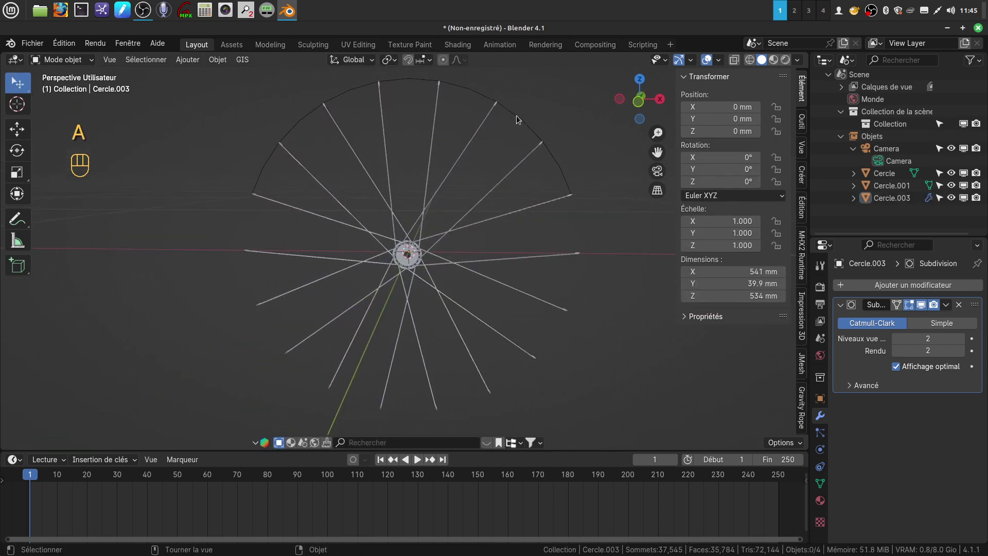
left_click(525, 122)
key("x")
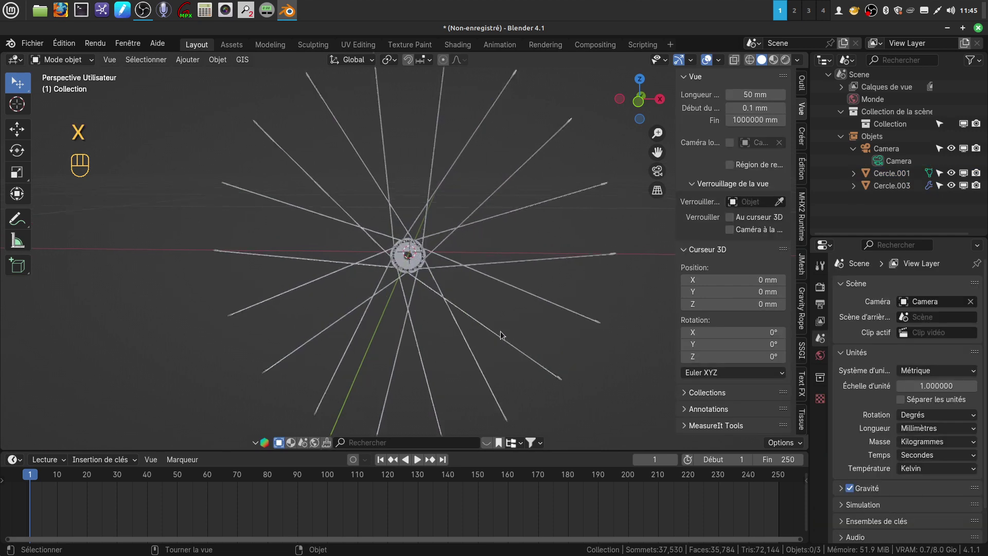
Step: Zoom to the hub and select the hub disc
left_click_drag(497, 331, 474, 338)
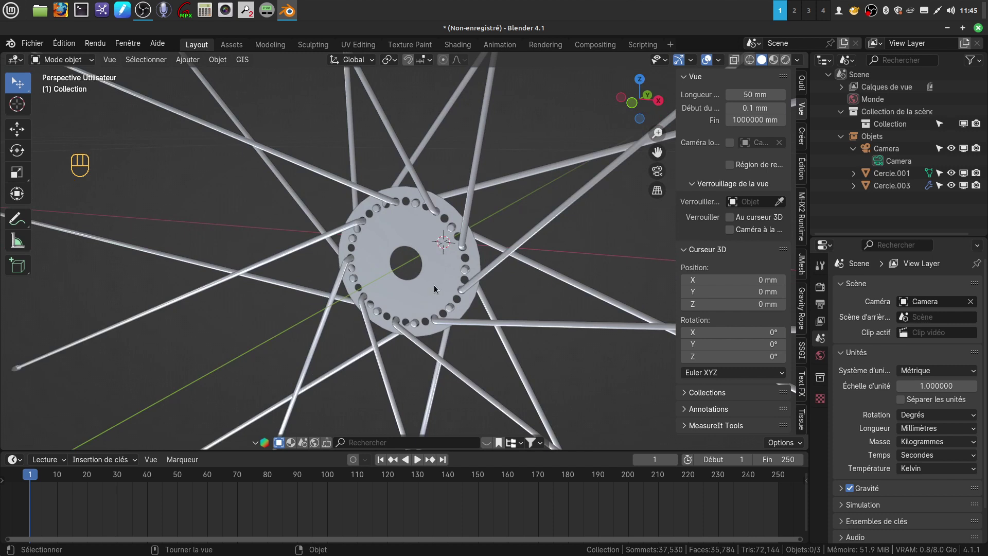
left_click(437, 288)
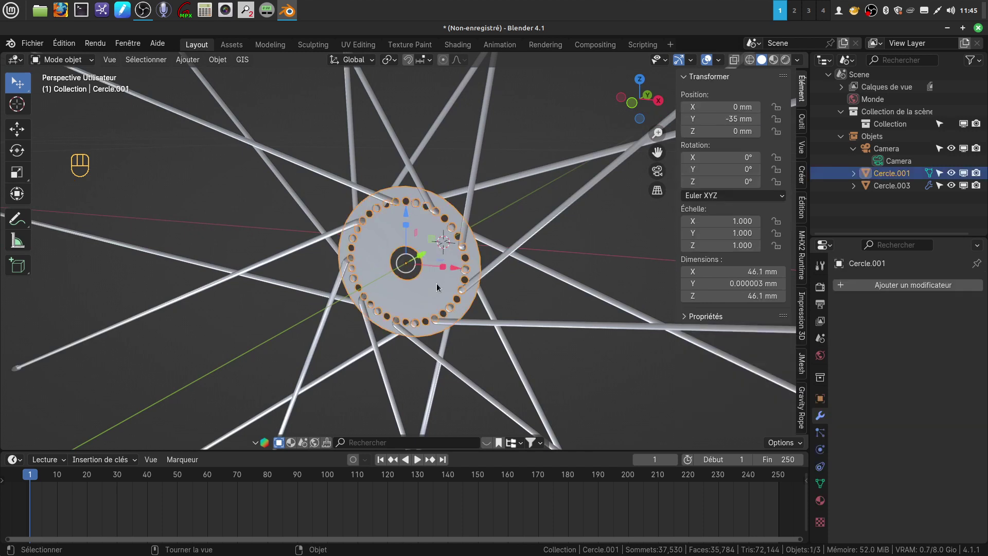
Step: Delete the hub disc, leaving only the spoke star Cercle.003
key("x")
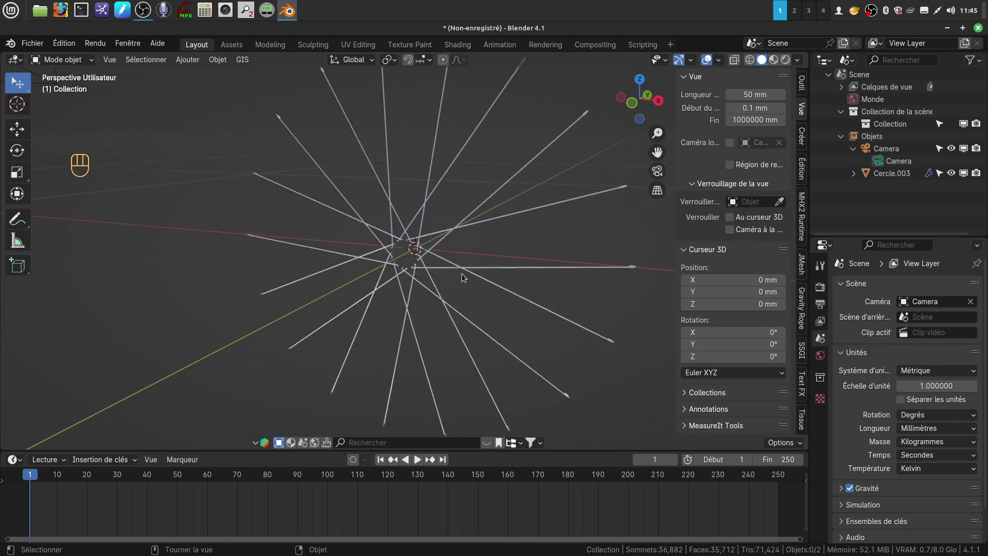
left_click(466, 274)
left_click_drag(465, 298, 422, 299)
left_click_drag(434, 293, 413, 291)
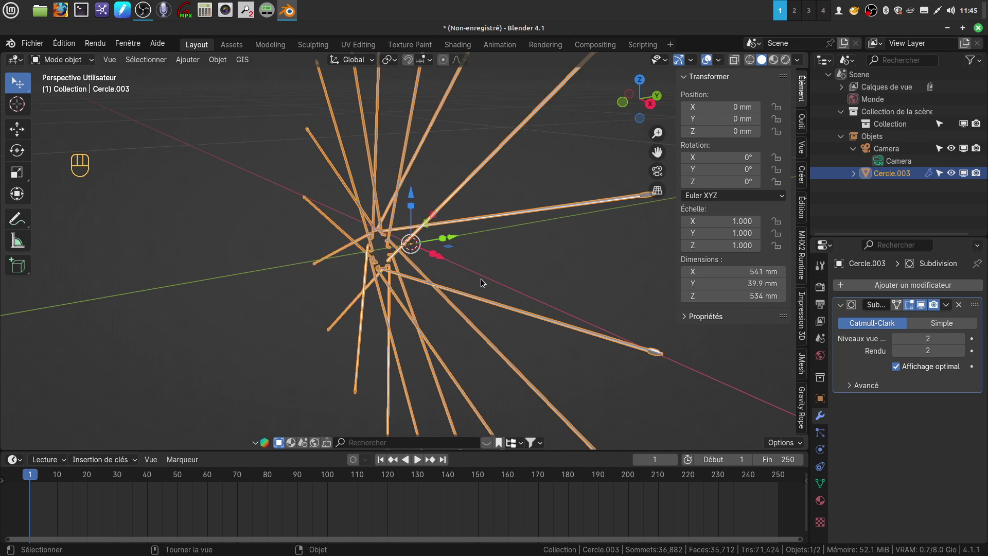
left_click_drag(486, 280, 497, 278)
Step: Apply rotation and scale to the spoke star (541 × 534 mm)
left_click_drag(471, 283, 442, 283)
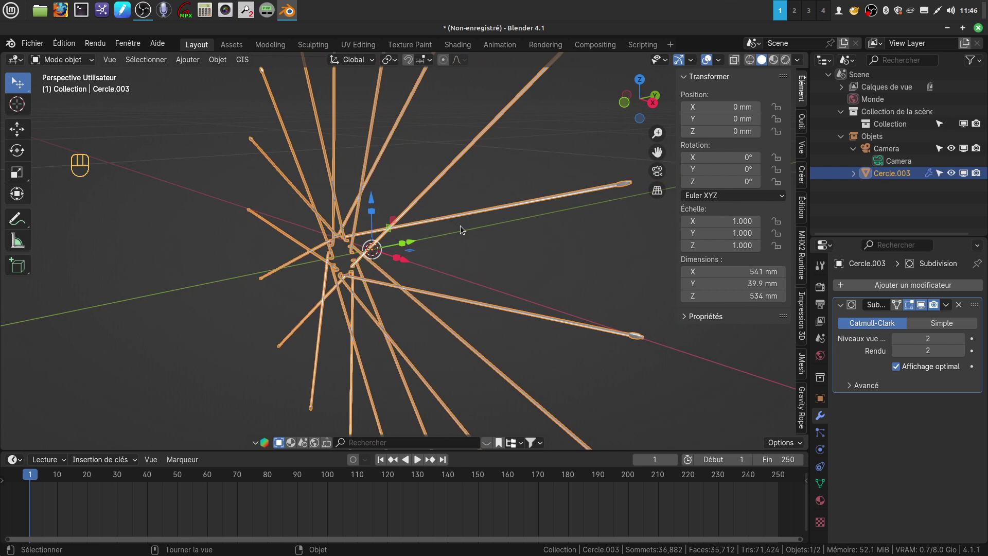
middle_click(457, 228)
left_click_drag(444, 247, 454, 240)
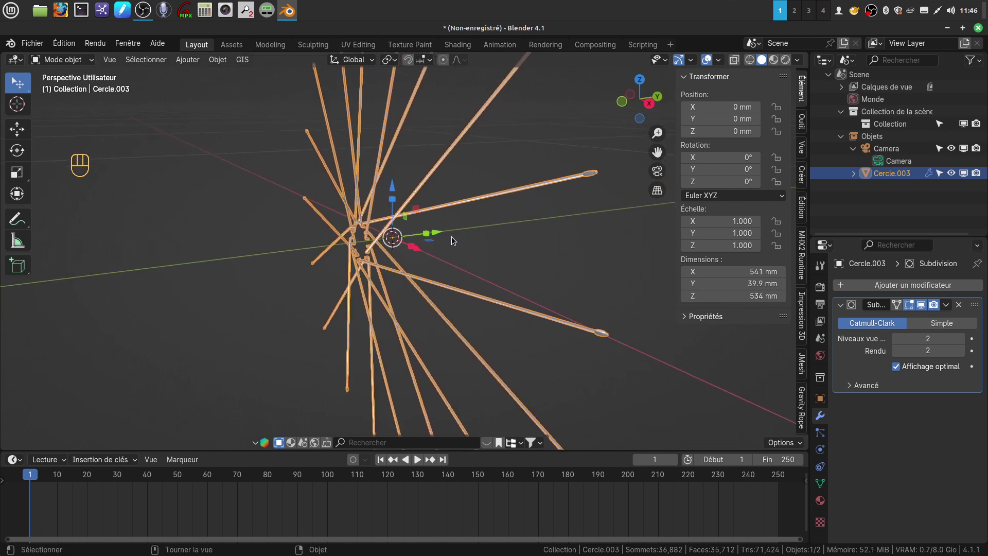
key("ctrl+a")
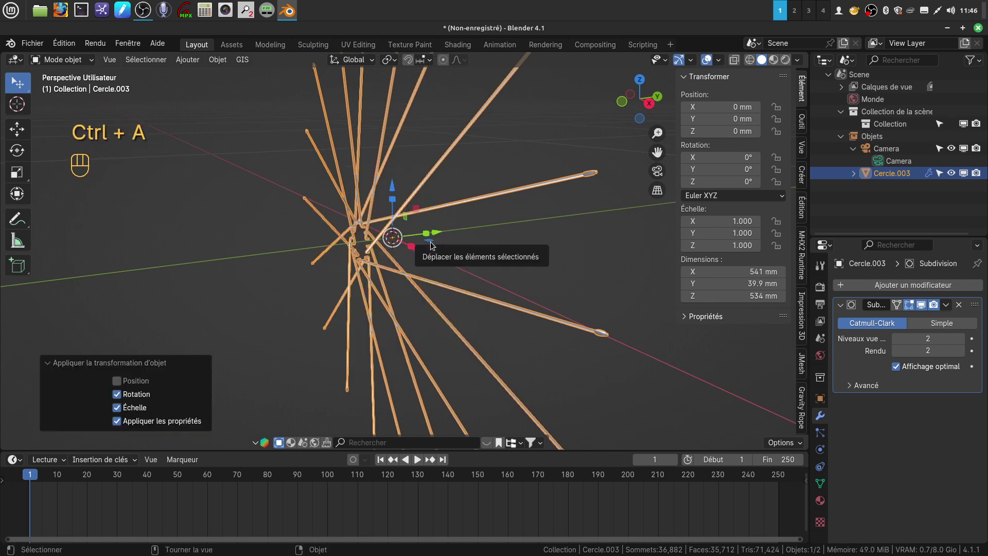
left_click(447, 259)
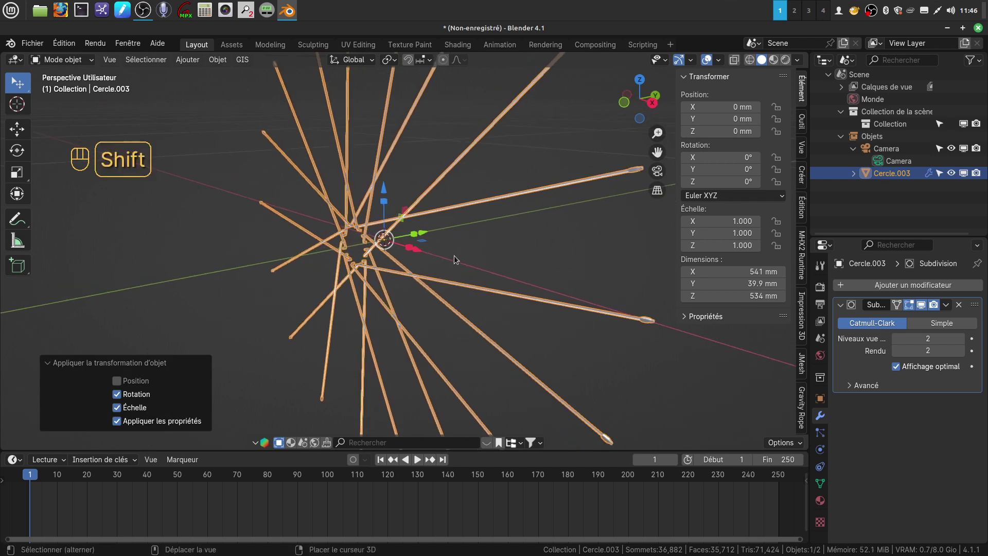
Step: Duplicate the spoke star in place as Cercle.001 with Shift+D
key("shift+d")
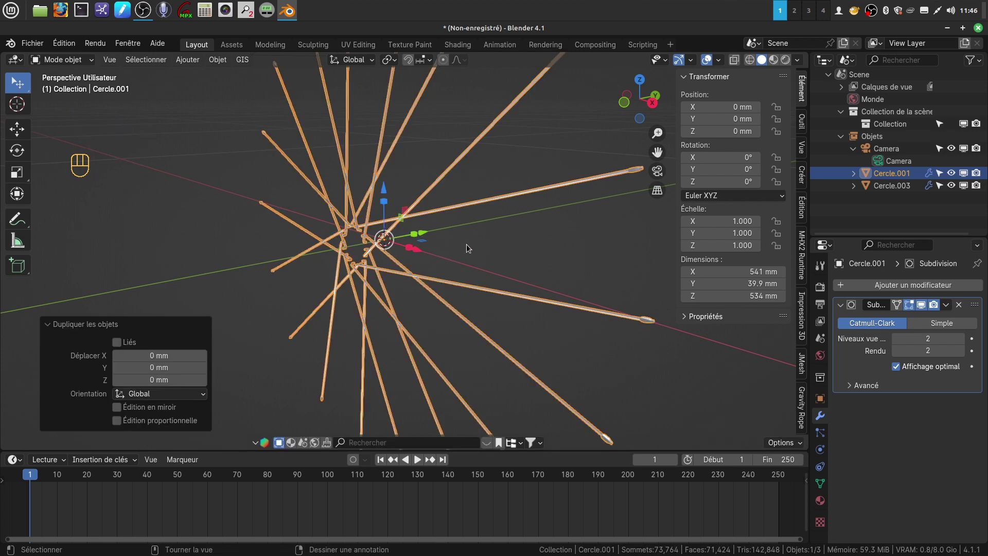
middle_click(488, 251)
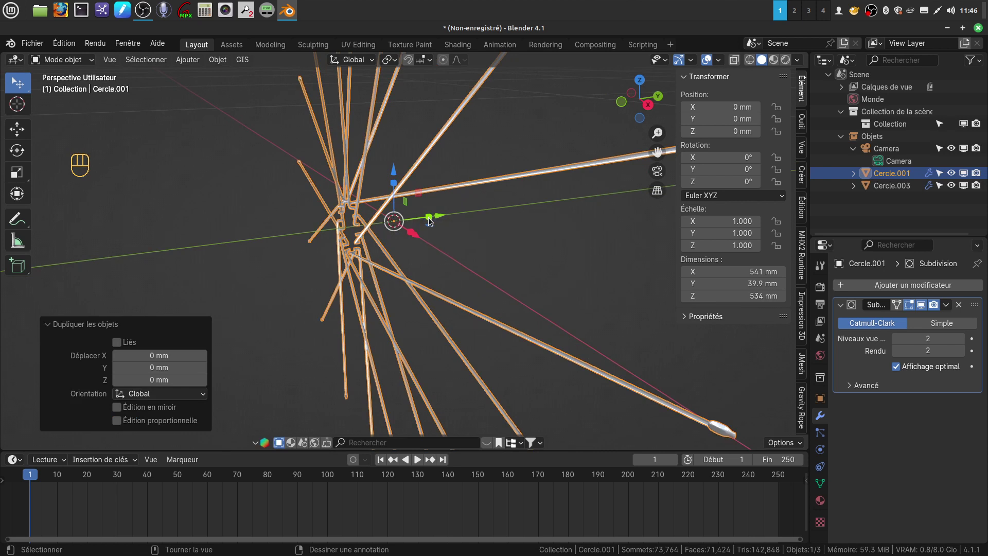
left_click(433, 223)
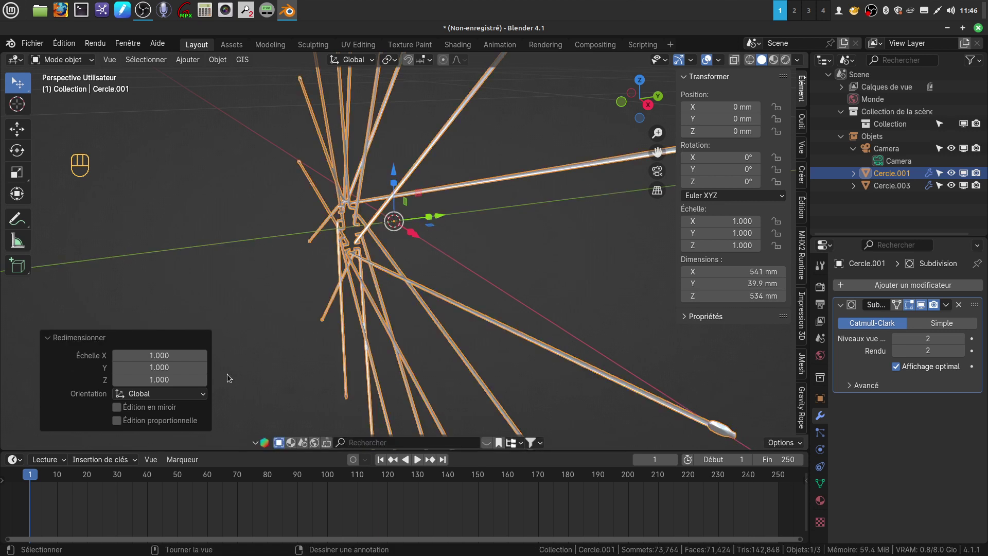
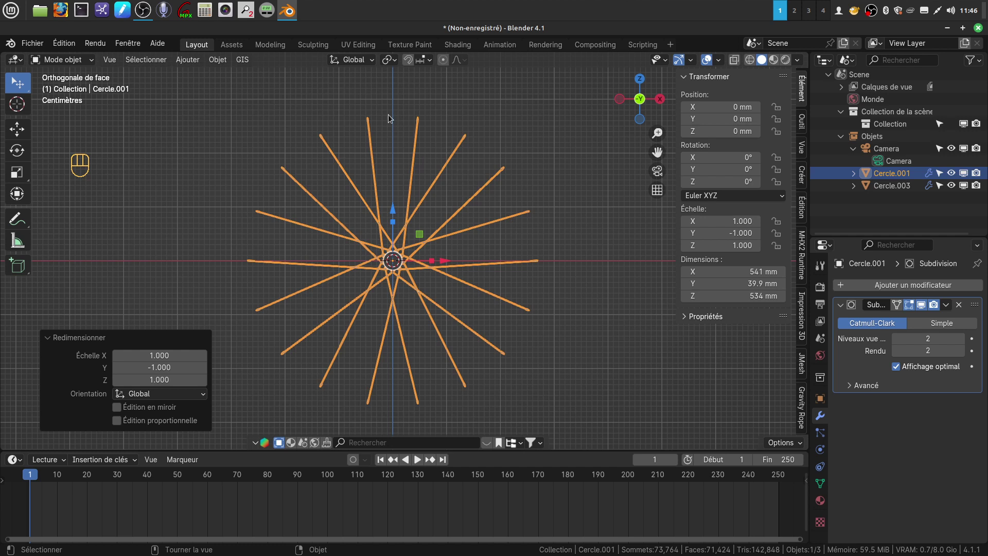
Step: Rotate the mirrored star −9.94° about Y, staggering its spokes between the original's
key("r")
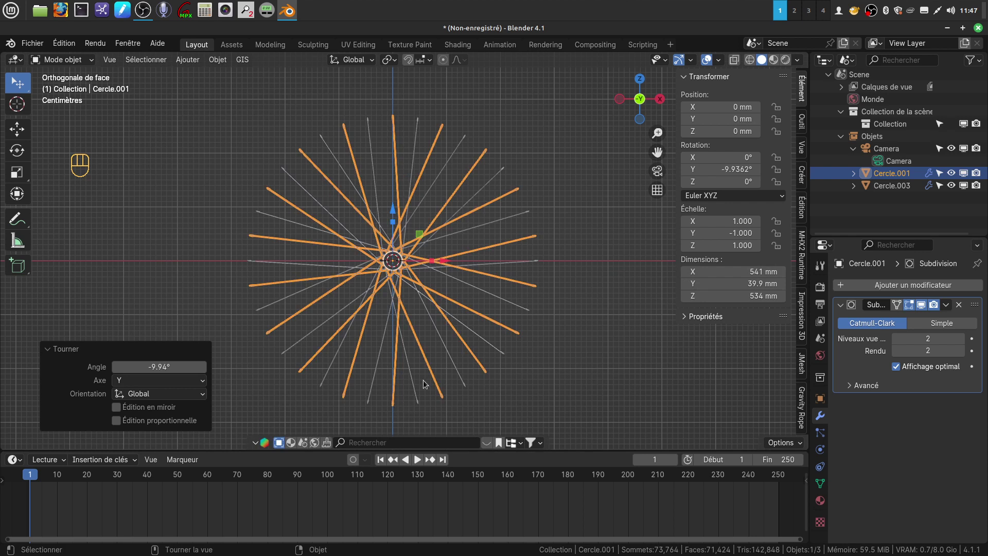
left_click(565, 318)
left_click_drag(540, 315, 481, 328)
left_click(561, 357)
left_click_drag(462, 302, 438, 309)
left_click_drag(463, 316, 469, 317)
left_click_drag(479, 311, 504, 304)
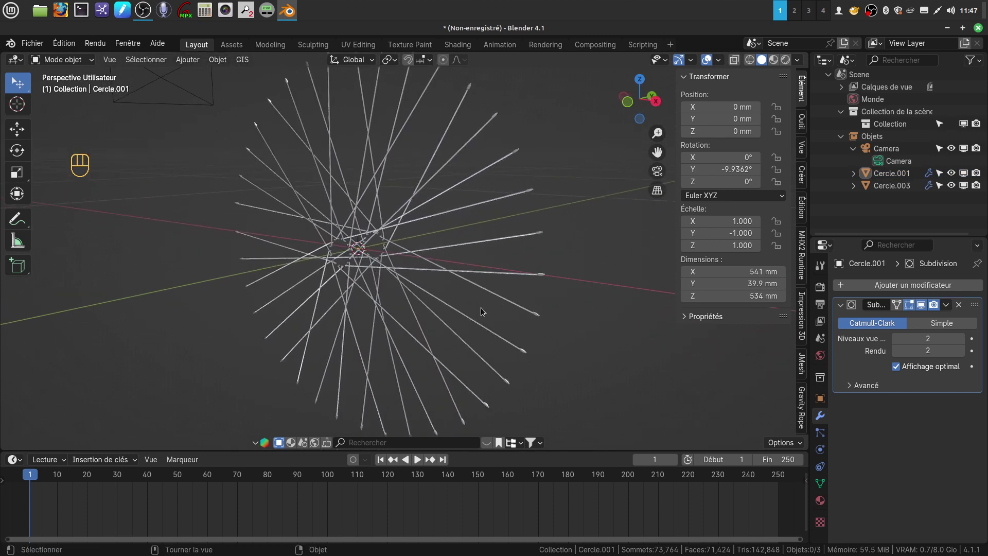
Step: Recalculate Cercle.001's spoke normals outward so every face shows blue
key("q")
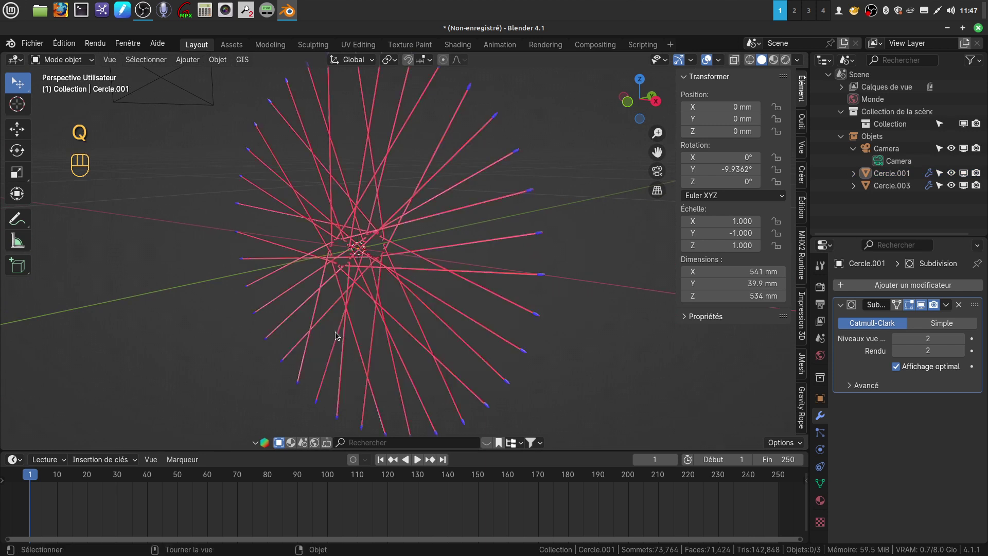
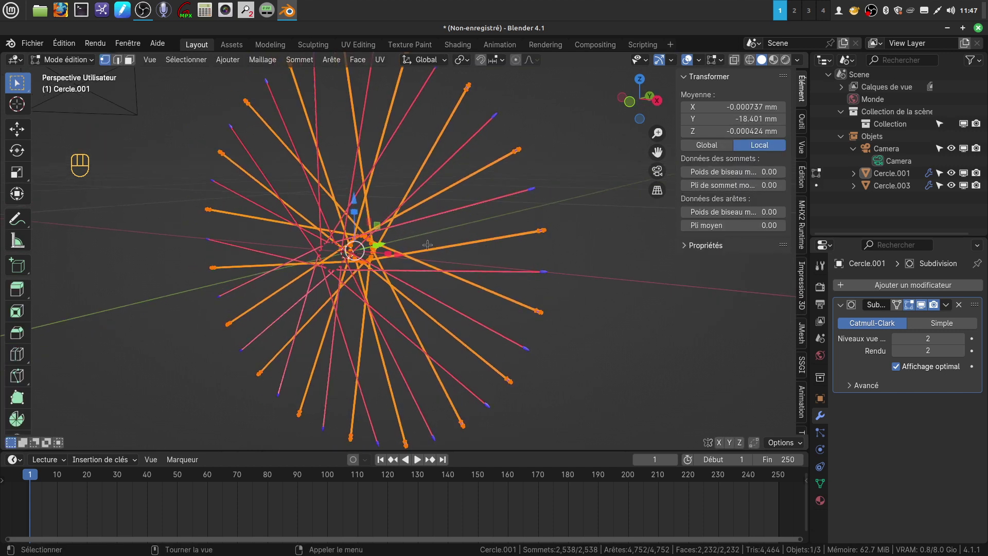
key("a")
key("a")
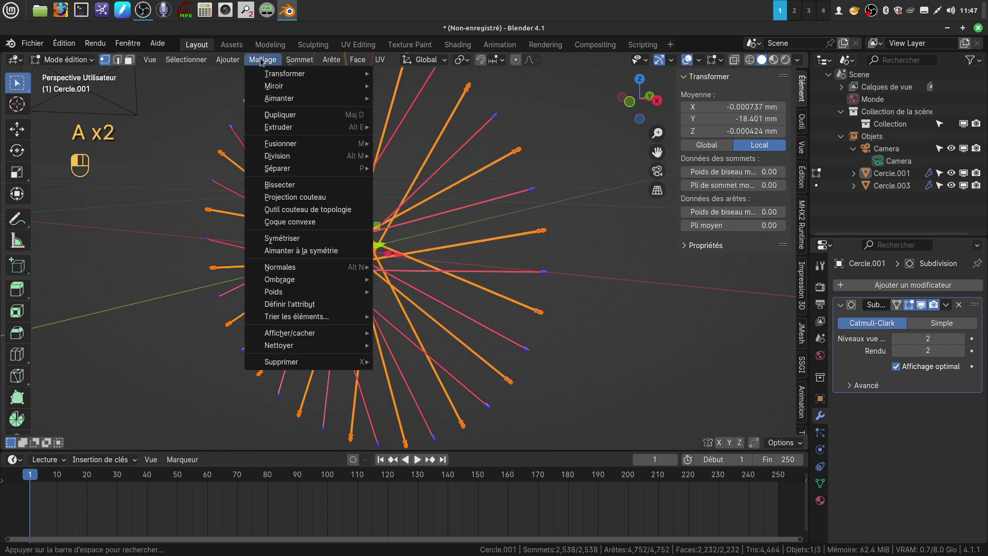
left_click_drag(260, 61, 438, 283)
key("Tab")
Step: Recalculate Cercle.003's spoke normals outward and return to Object Mode
left_click(452, 215)
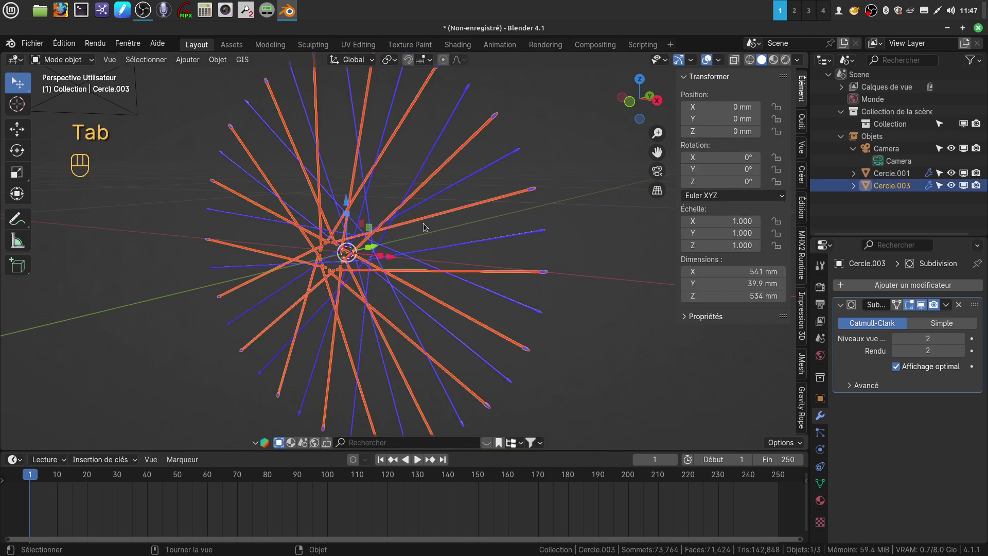
key("Tab")
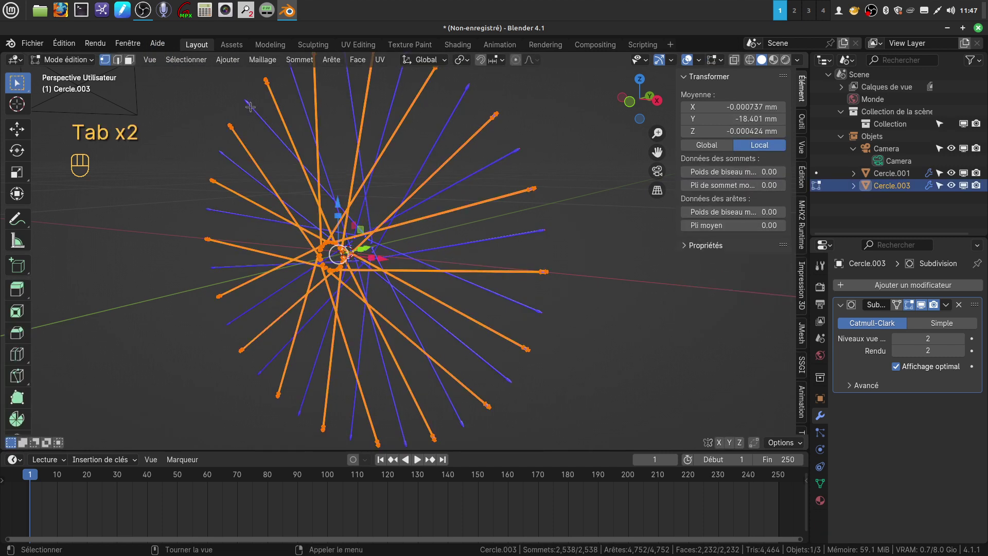
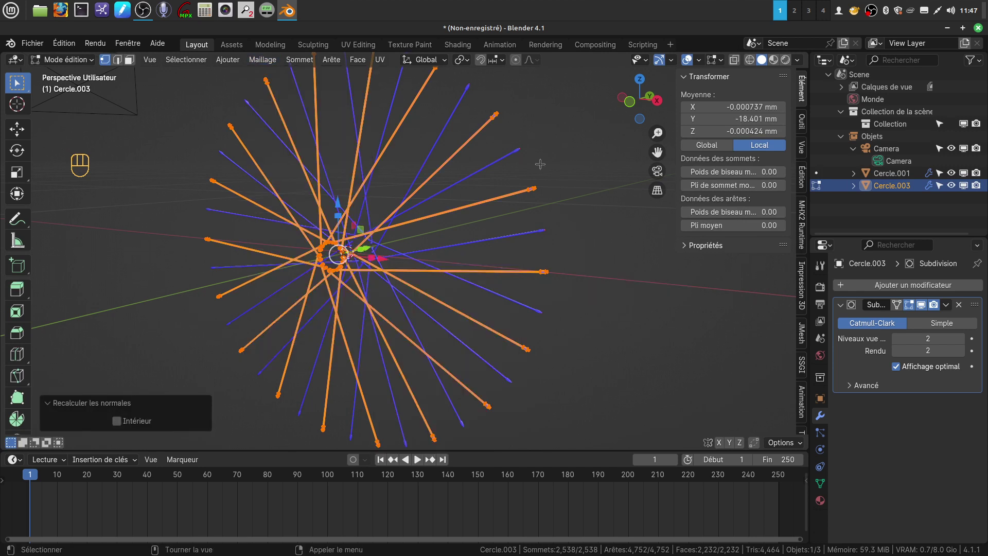
key("Tab")
left_click(500, 230)
key("a")
left_click_drag(500, 225, 510, 223)
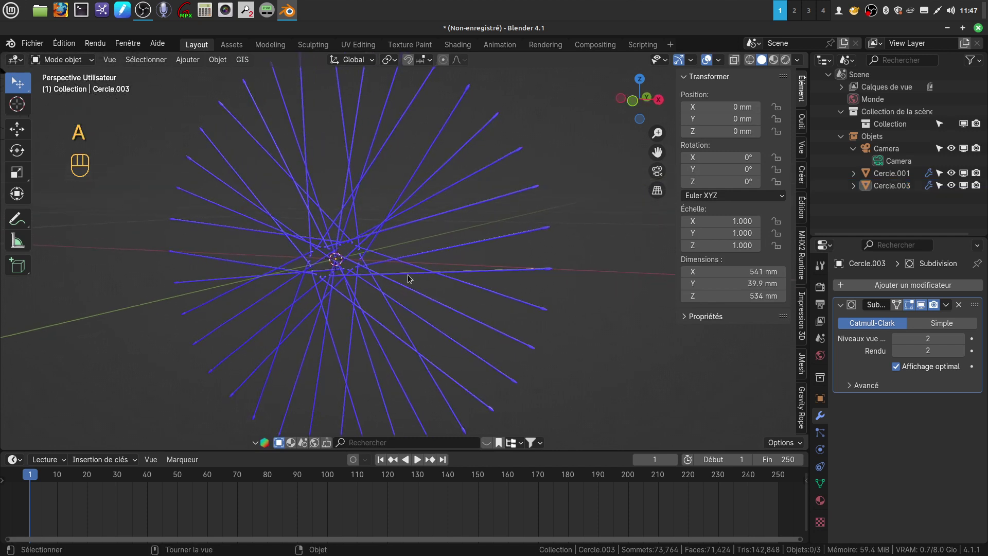
Step: Turn off face orientation colouring and select both Cercle.001 and Cercle.003
key("q")
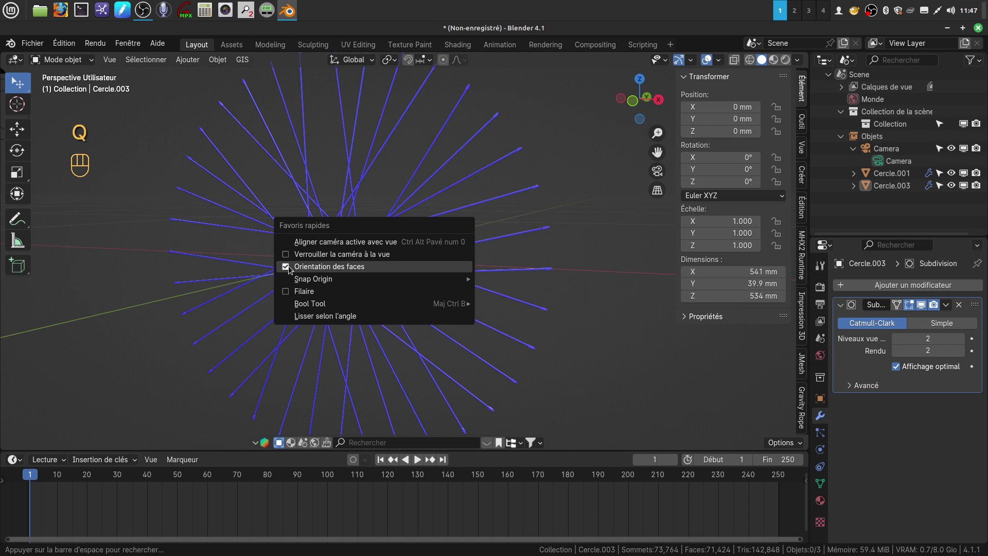
left_click_drag(430, 261, 416, 259)
left_click(416, 260)
left_click_drag(443, 254, 454, 278)
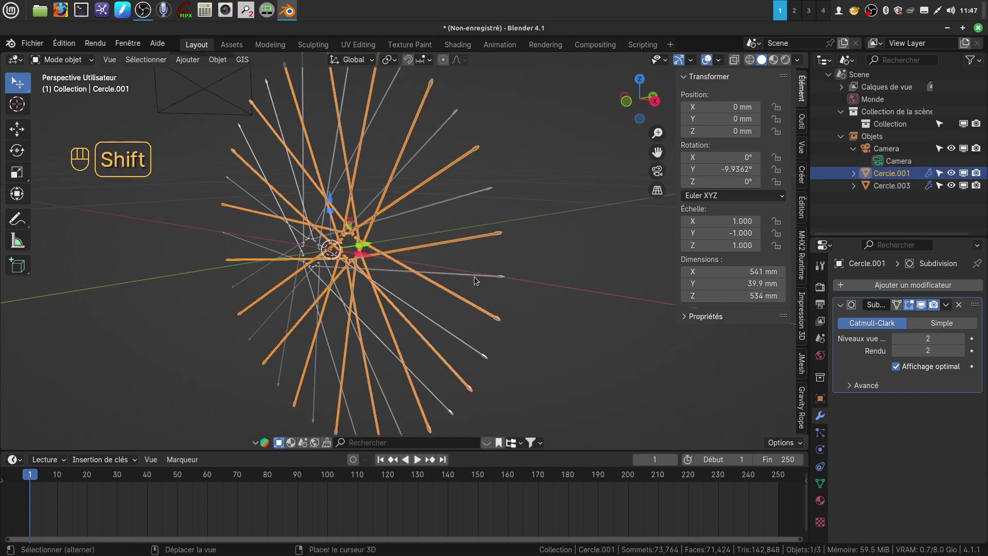
left_click(477, 279)
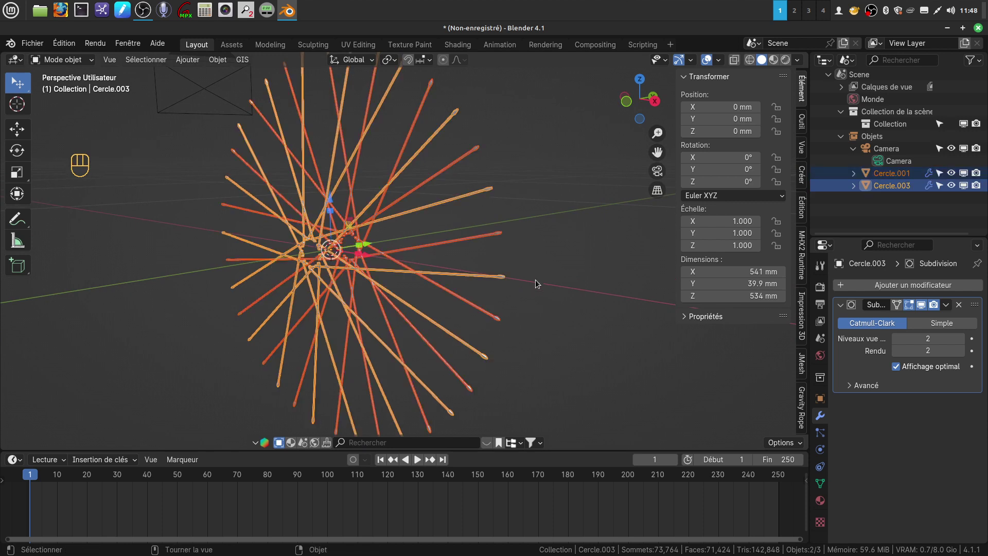
Step: Join the two spoke sets into the single object Cercle.003 (Ctrl+J) and deselect
left_click_drag(542, 274, 515, 277)
left_click_drag(530, 271, 553, 267)
left_click_drag(512, 266, 545, 268)
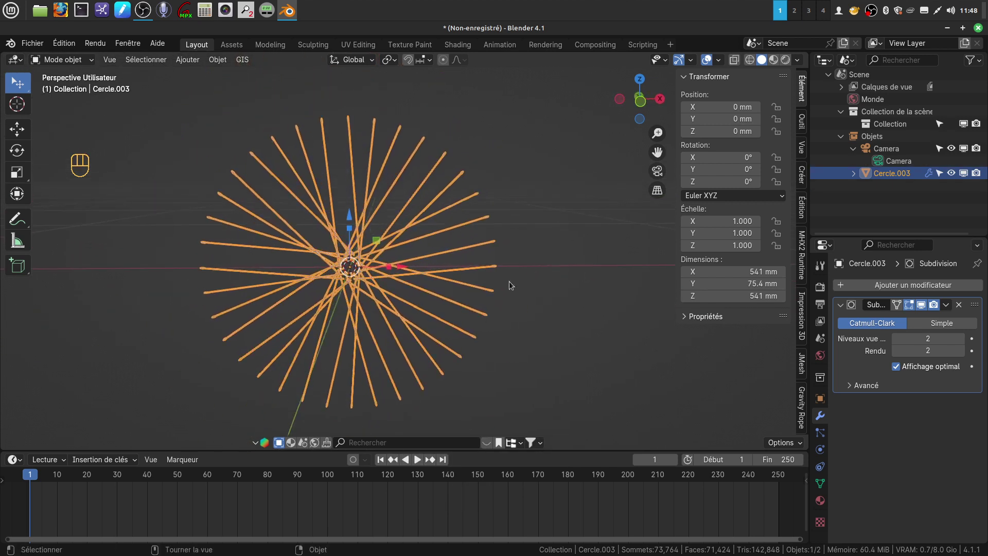
left_click_drag(498, 296, 550, 273)
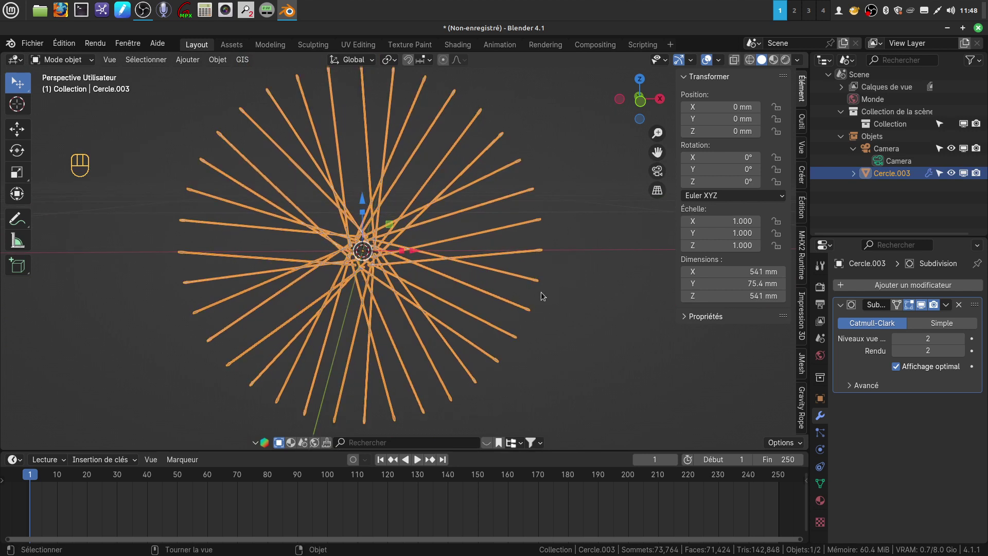
left_click_drag(540, 287, 506, 283)
left_click_drag(538, 283, 496, 295)
left_click_drag(453, 311, 459, 309)
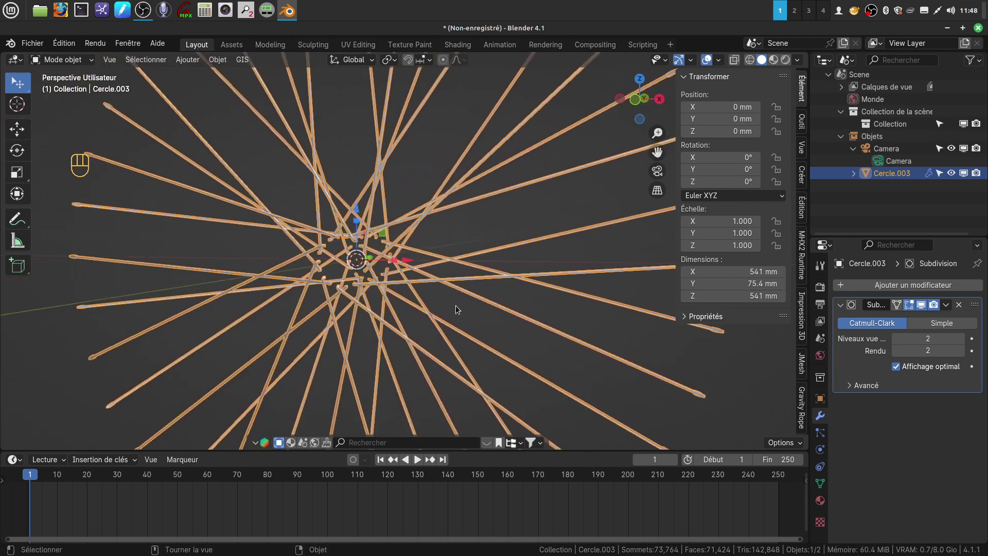
left_click_drag(459, 291, 457, 259)
left_click(592, 350)
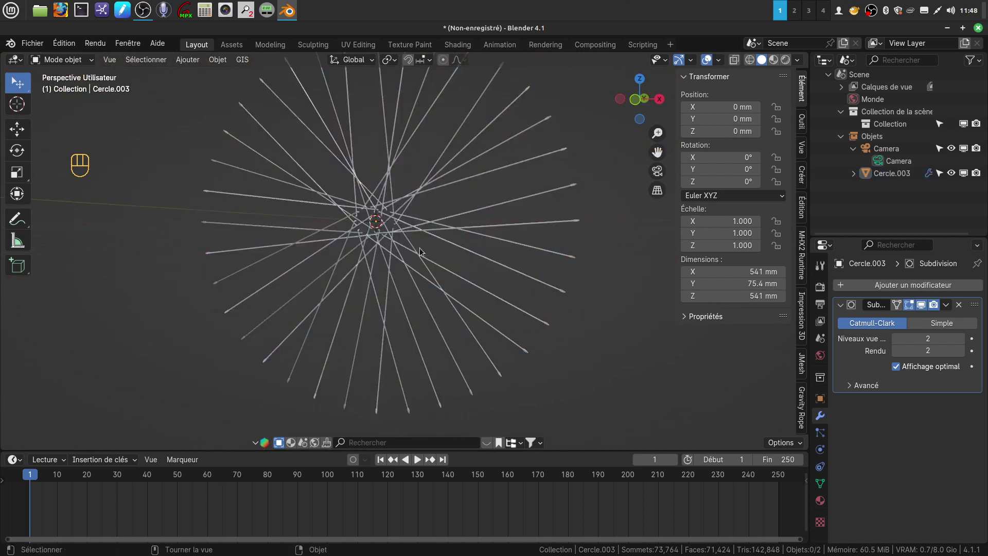
Step: Save the scene to the USB drive as vélo tuto.blend
left_click_drag(373, 247, 373, 264)
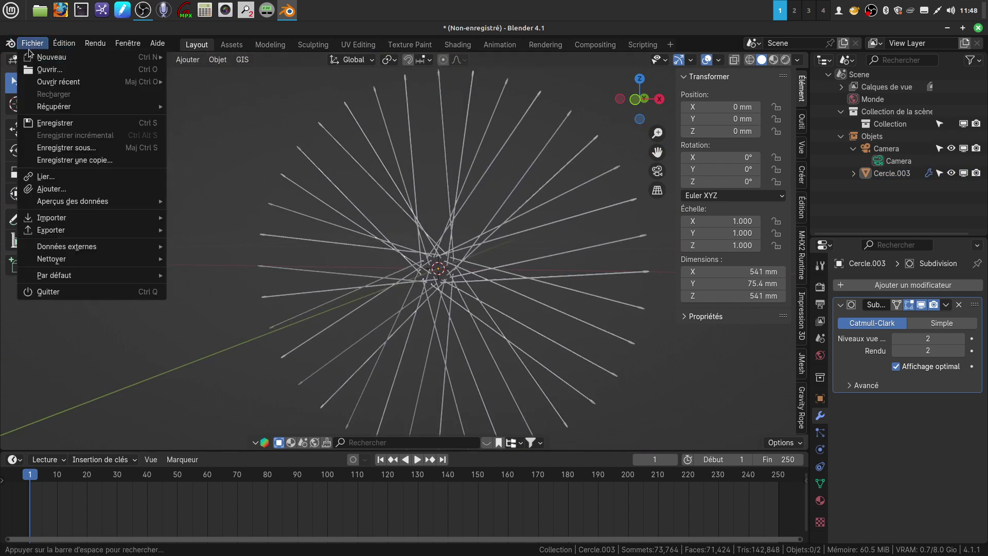
left_click(65, 150)
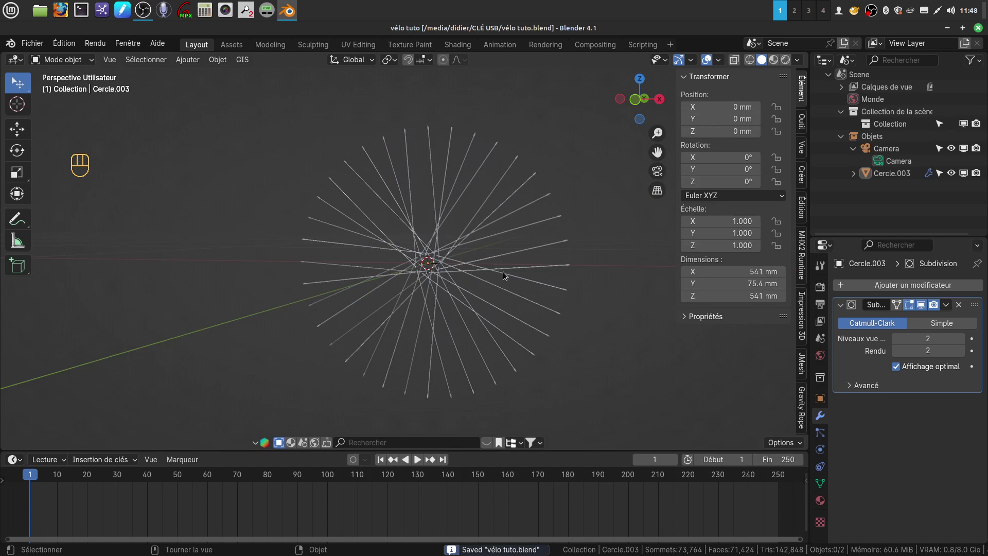
left_click_drag(447, 229, 428, 236)
left_click_drag(480, 289, 541, 277)
left_click_drag(506, 267, 544, 283)
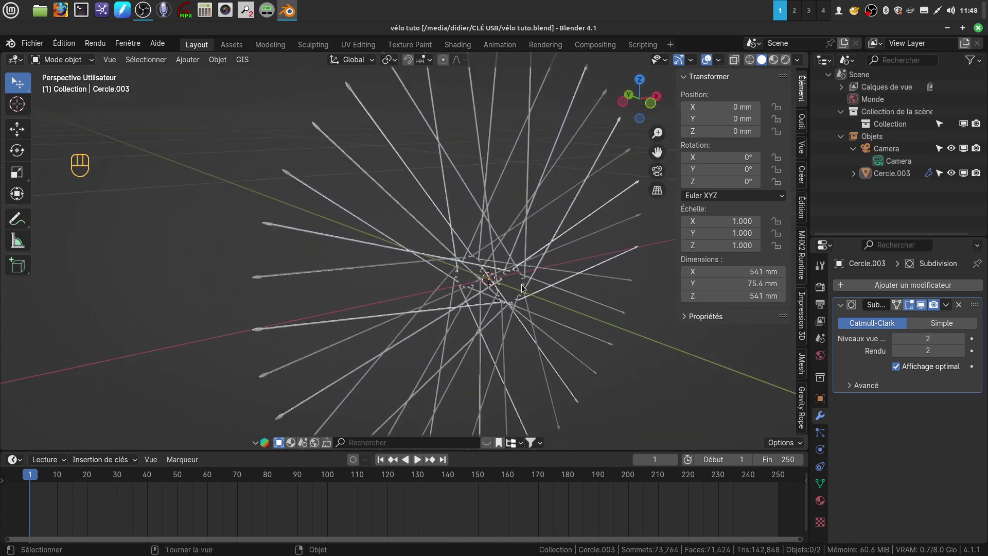
left_click_drag(524, 287, 456, 270)
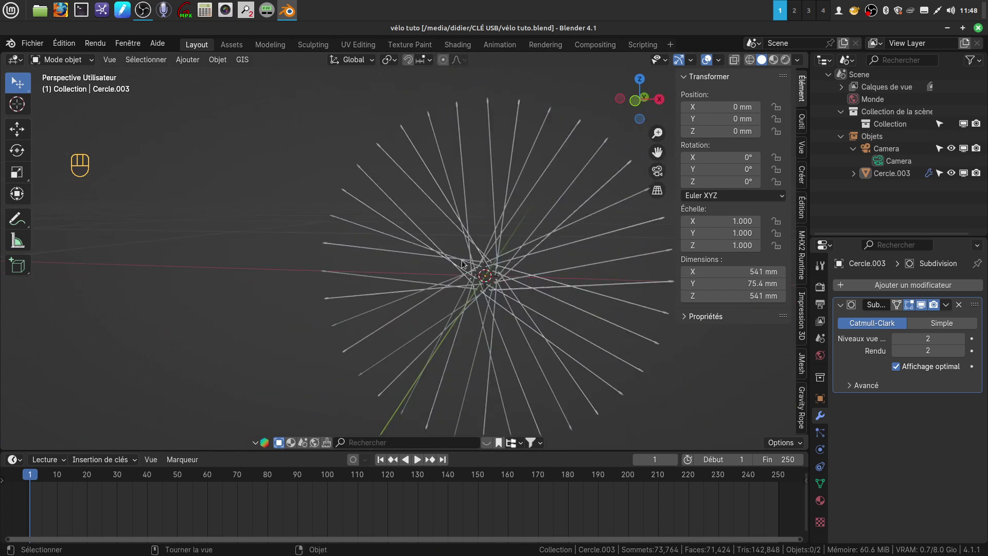
left_click_drag(484, 246, 487, 249)
left_click_drag(503, 283, 431, 278)
left_click_drag(487, 297, 474, 296)
middle_click(475, 299)
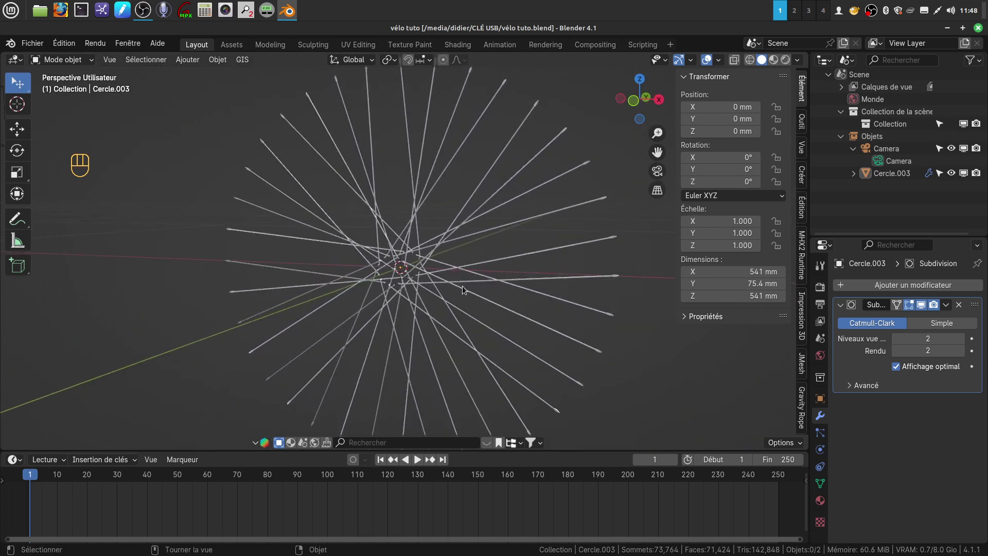
left_click_drag(476, 315, 536, 320)
left_click_drag(503, 319, 439, 314)
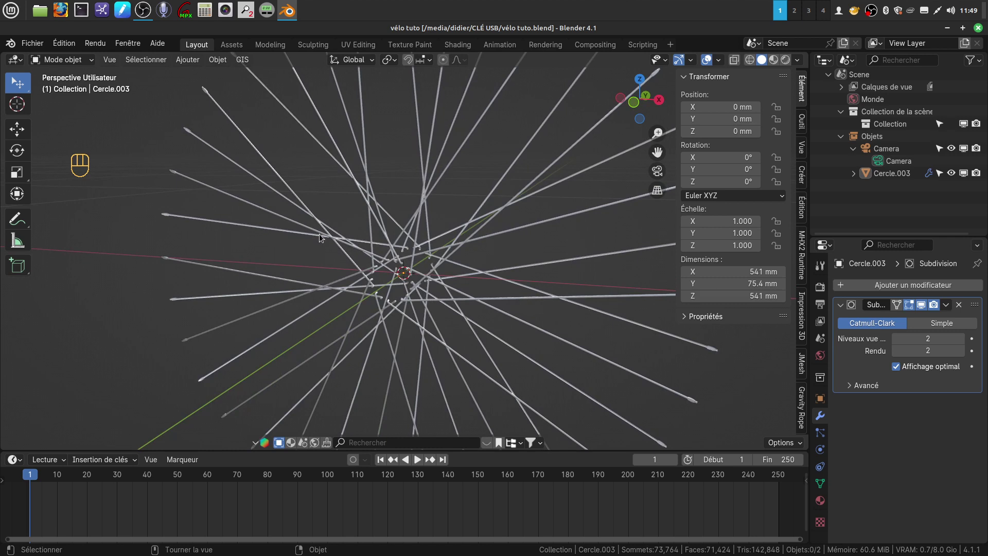
left_click_drag(496, 276, 460, 249)
left_click_drag(466, 252, 476, 252)
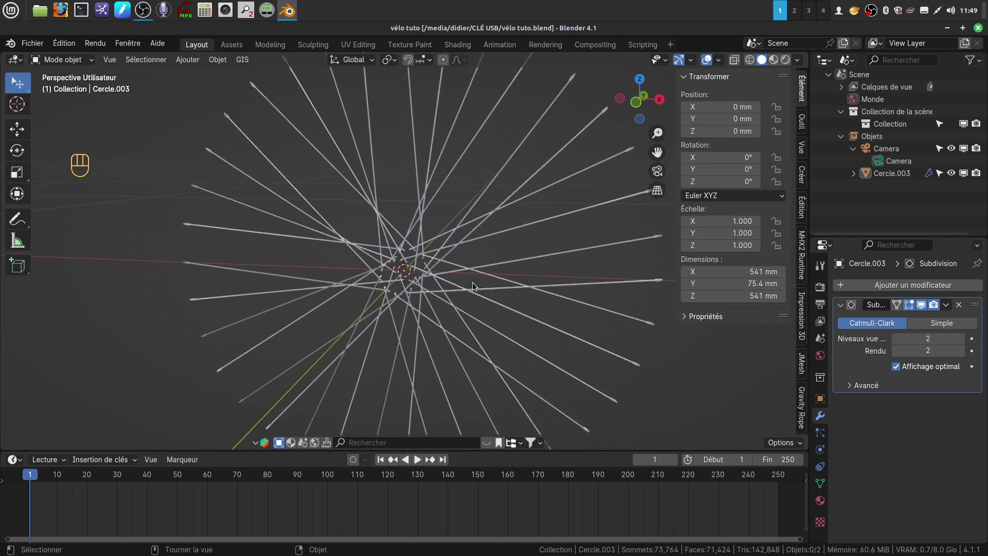
left_click_drag(475, 276, 476, 288)
left_click_drag(485, 264, 457, 249)
left_click_drag(475, 273, 467, 281)
left_click_drag(477, 265, 476, 268)
left_click_drag(476, 267, 500, 264)
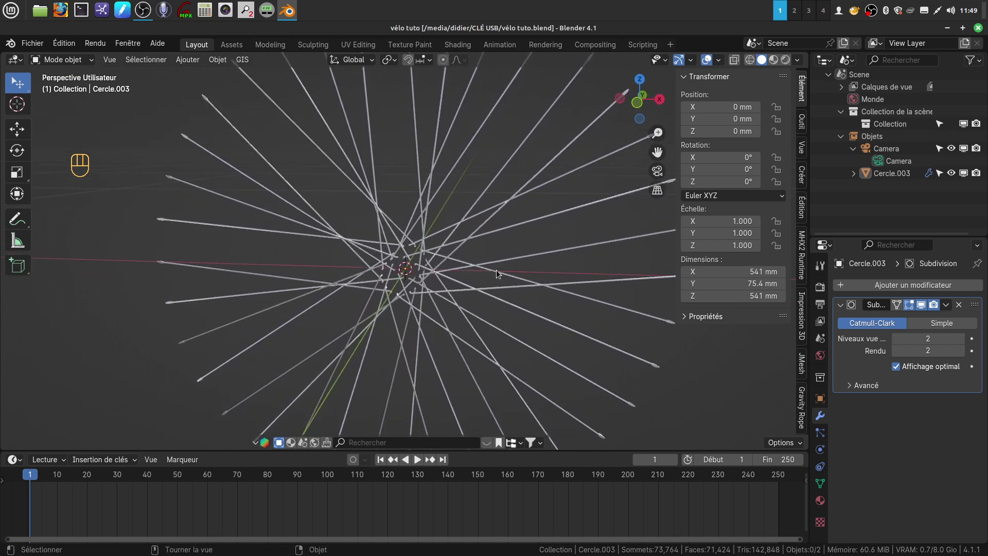
left_click_drag(509, 274, 486, 284)
left_click_drag(484, 280, 469, 278)
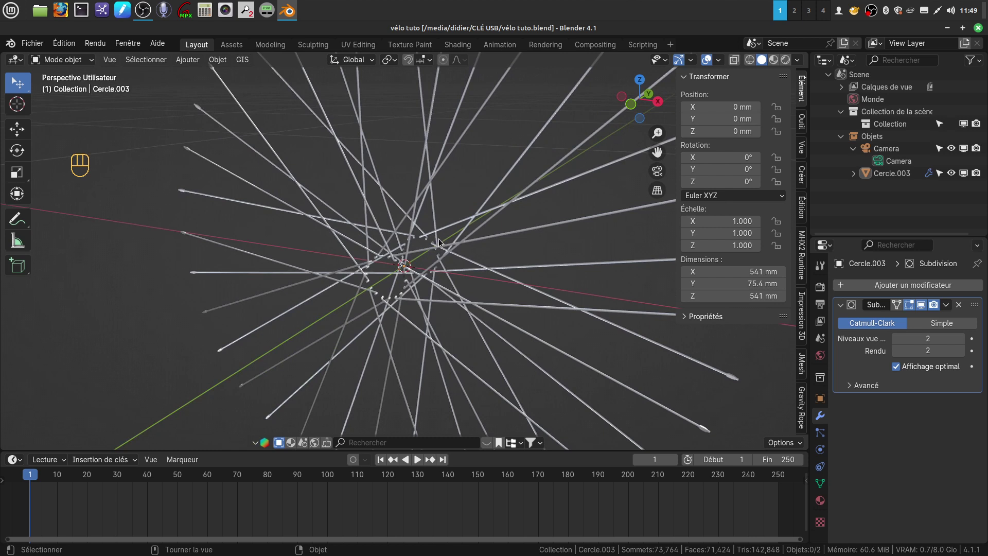
left_click_drag(469, 305, 566, 302)
left_click_drag(459, 313, 403, 309)
middle_click(488, 297)
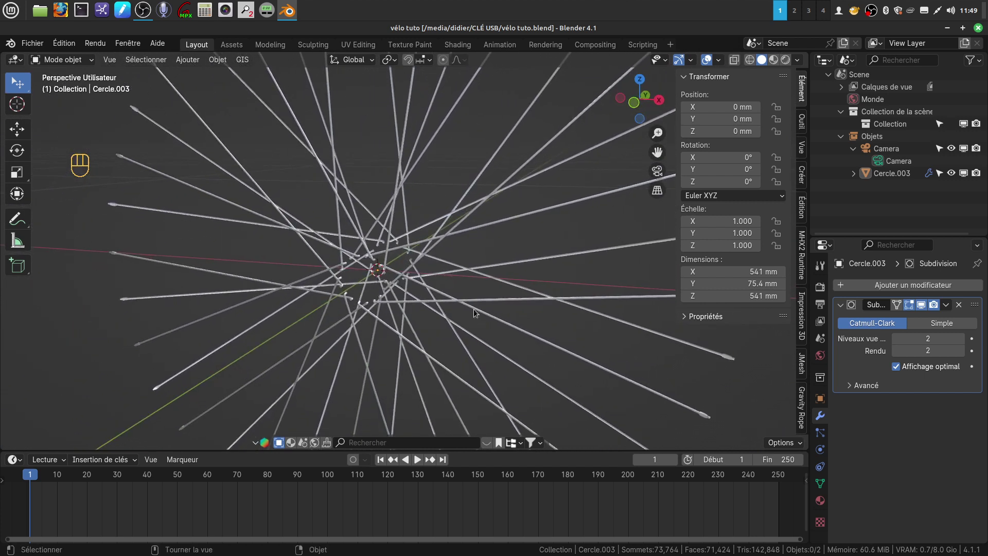
left_click_drag(483, 321, 470, 328)
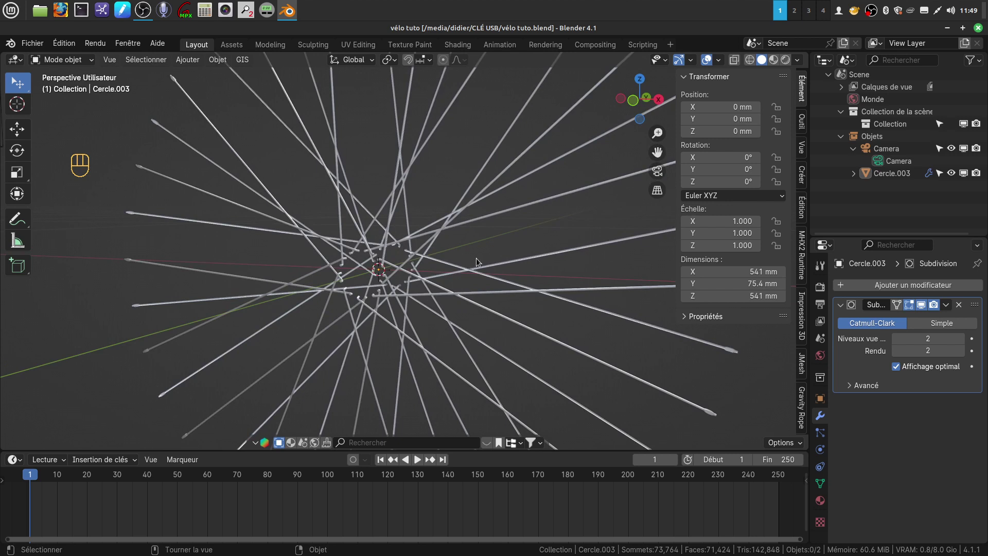
left_click_drag(482, 262, 528, 258)
left_click_drag(528, 258, 485, 263)
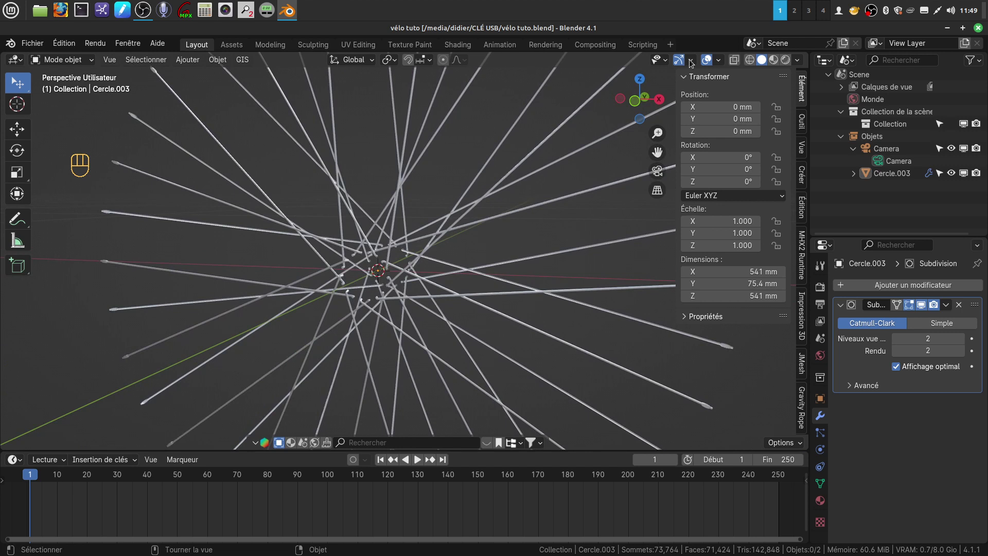